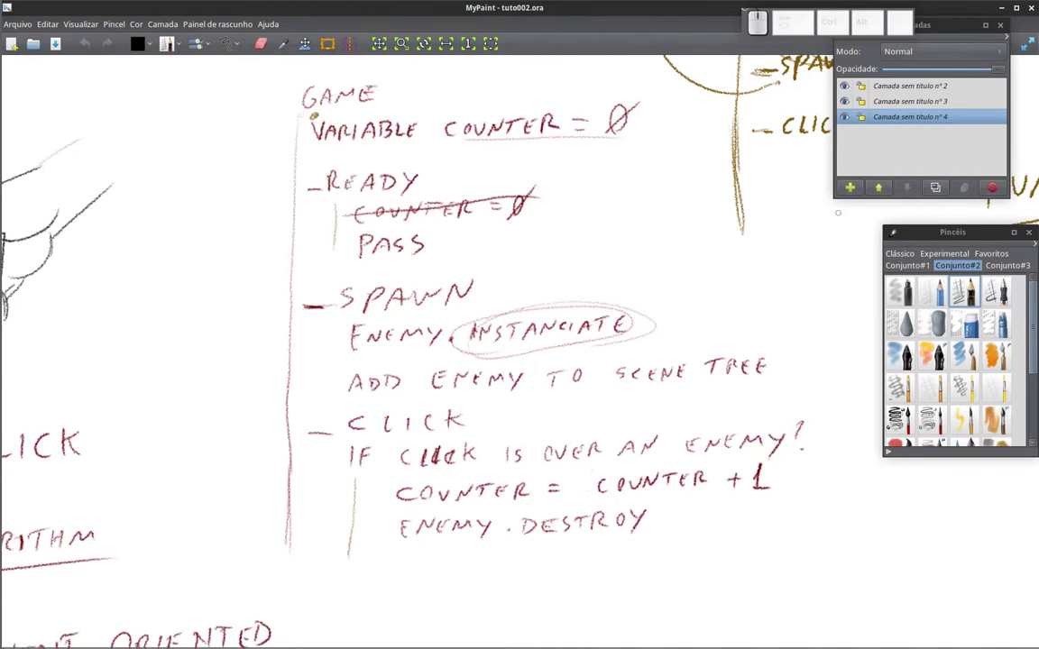
# Open the programing_tuto_01 project from the Project Manager, test-run it, then stop the run.
pyautogui.press('alt+Tab')
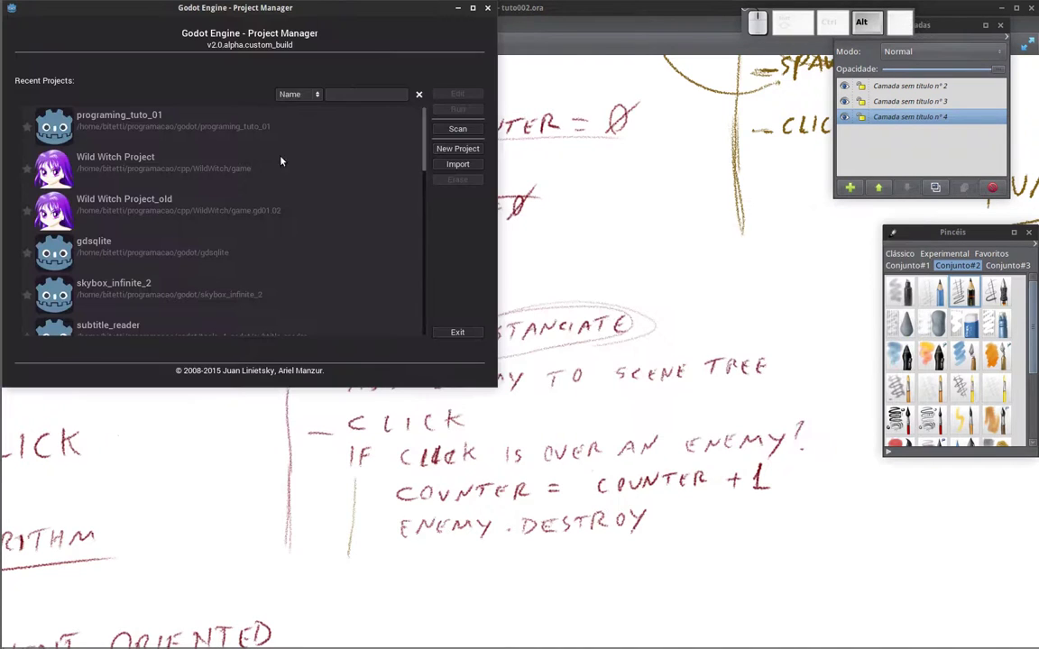
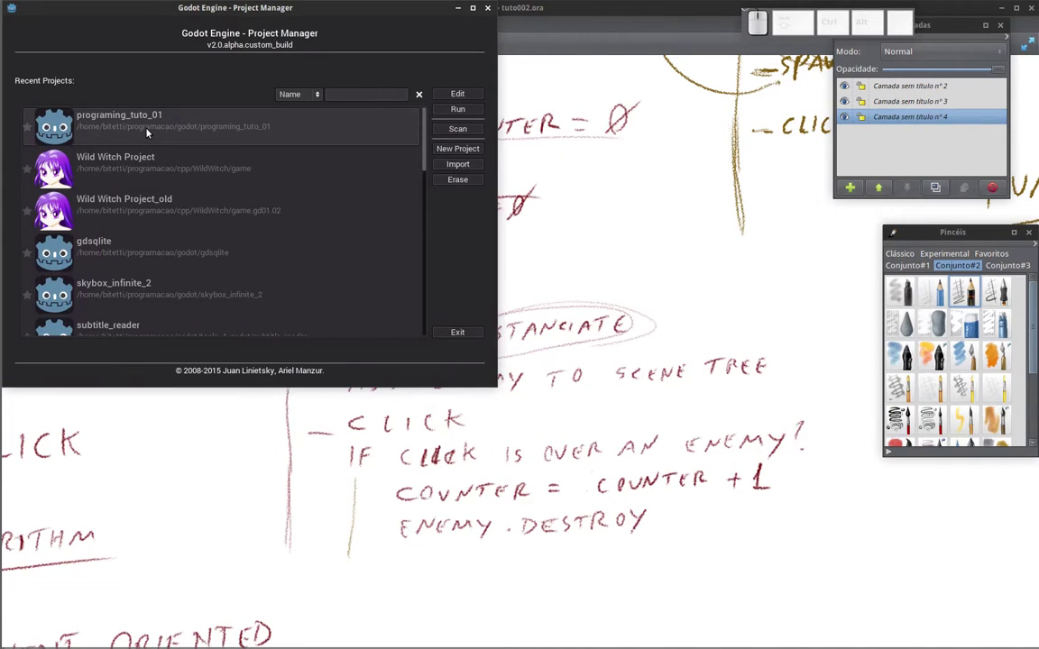
pyautogui.click(157, 135)
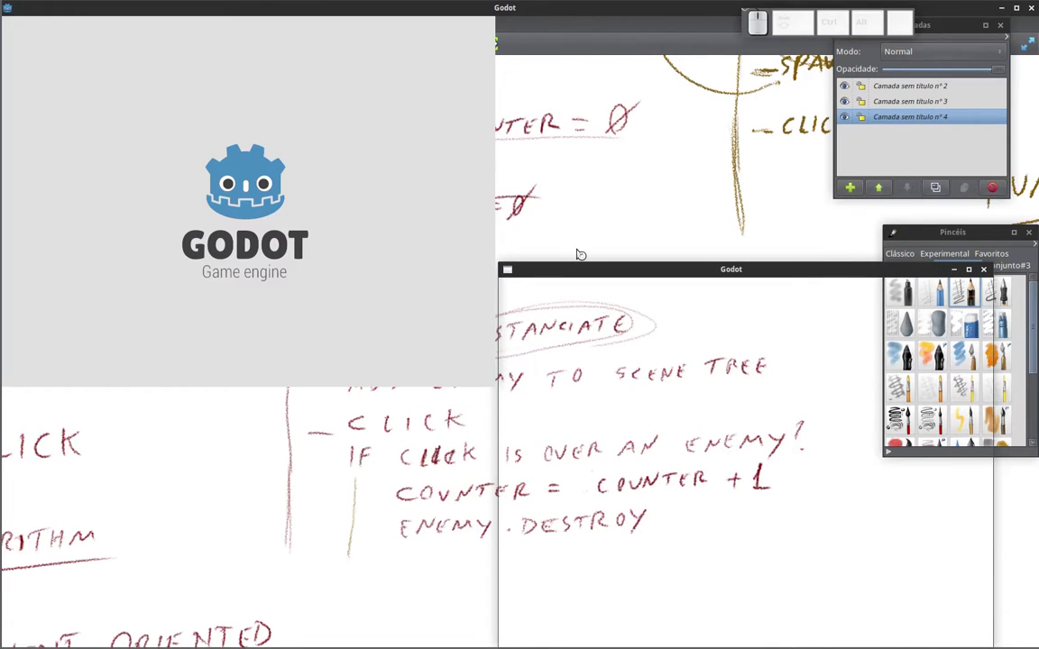
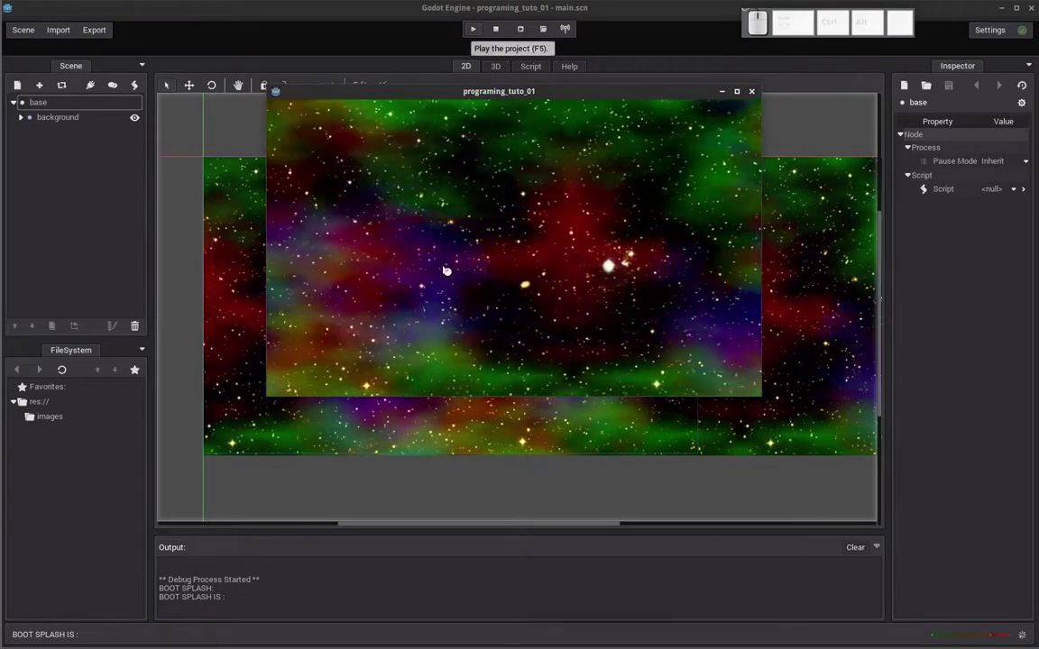
pyautogui.click(755, 100)
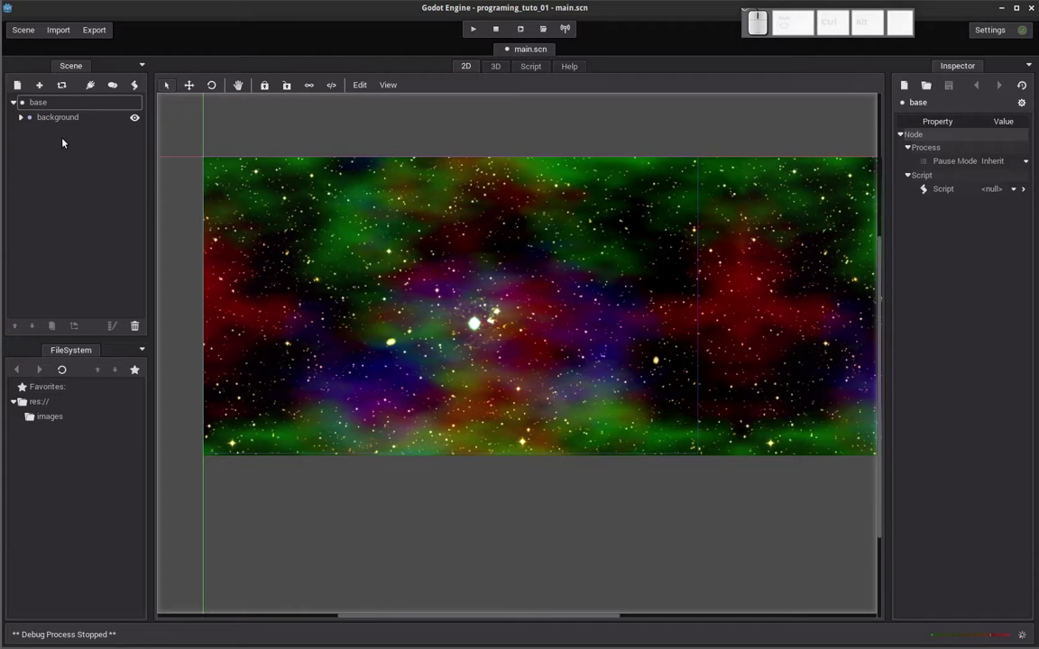
pyautogui.click(44, 108)
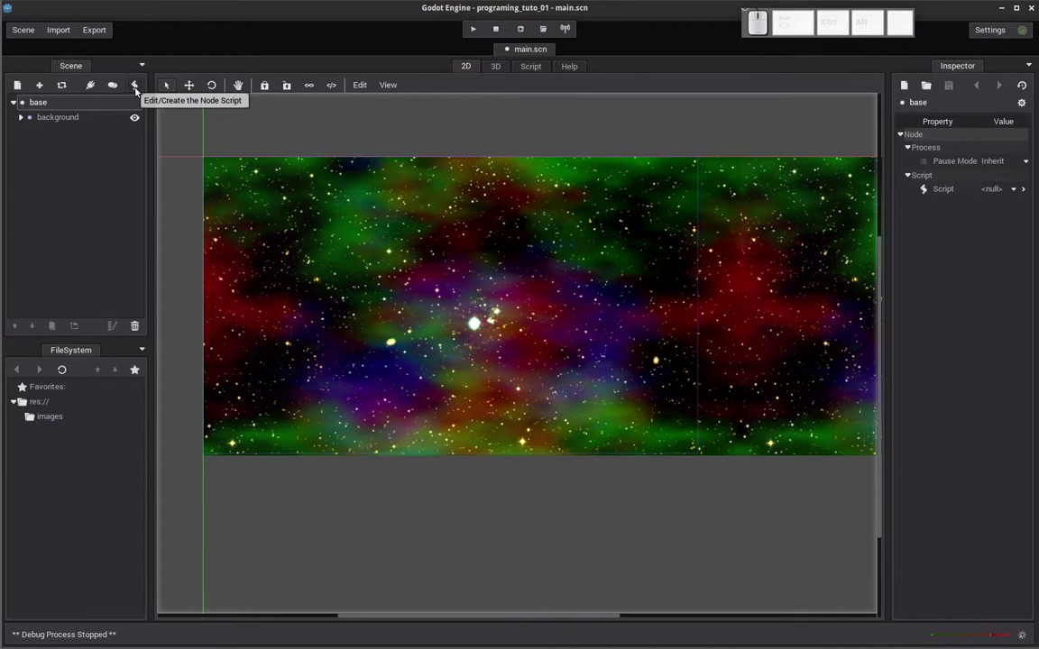
# Start creating a new GDScript for the base node at res://main.gd.
pyautogui.click(138, 92)
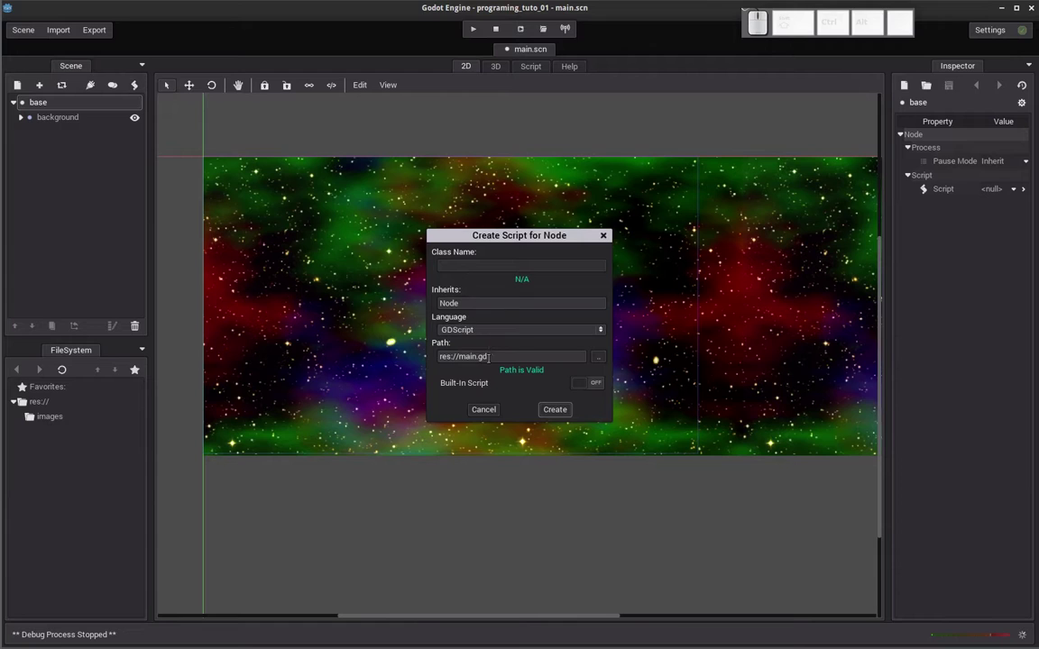
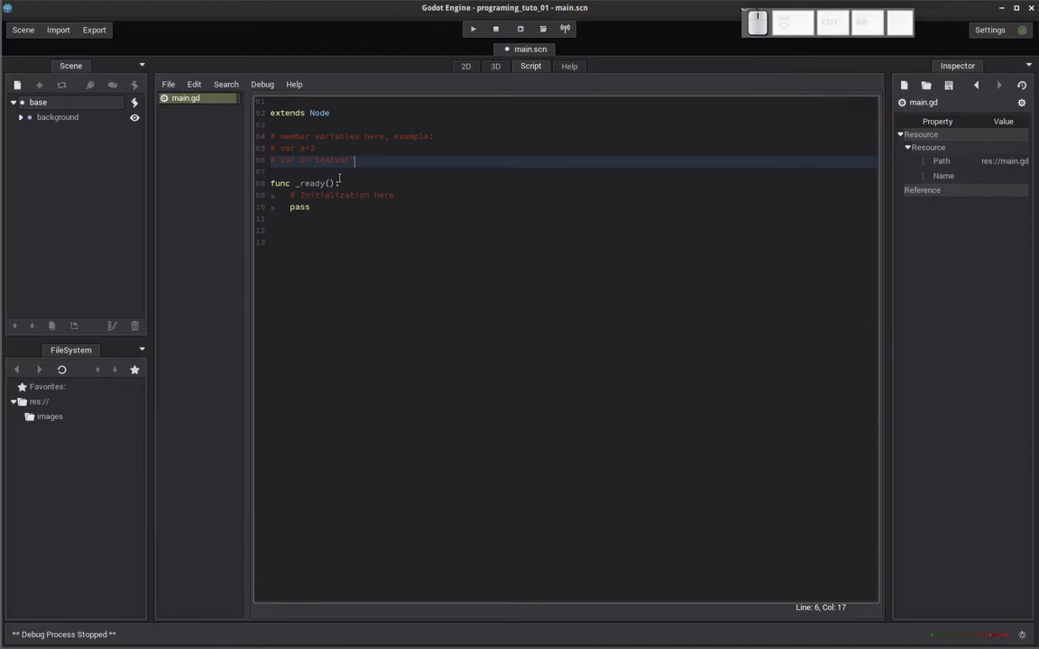
# Declare var counter = 0 above _ready in main.gd, then switch to the design notes.
pyautogui.press('Return')
pyautogui.press('v')
pyautogui.press('a')
pyautogui.press('r')
pyautogui.press('space')
pyautogui.press('c')
pyautogui.press('o')
pyautogui.press('u')
pyautogui.press('n')
pyautogui.press('t')
pyautogui.press('e')
pyautogui.press('r')
pyautogui.press('space')
pyautogui.press('=')
pyautogui.press('space')
pyautogui.press('0')
pyautogui.press('Down')
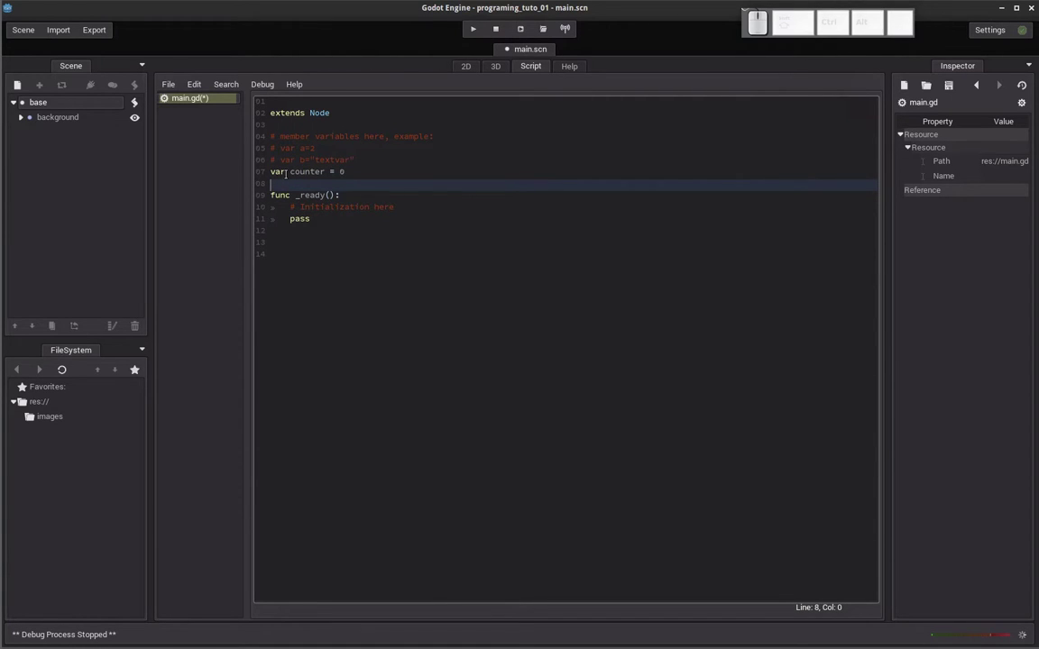
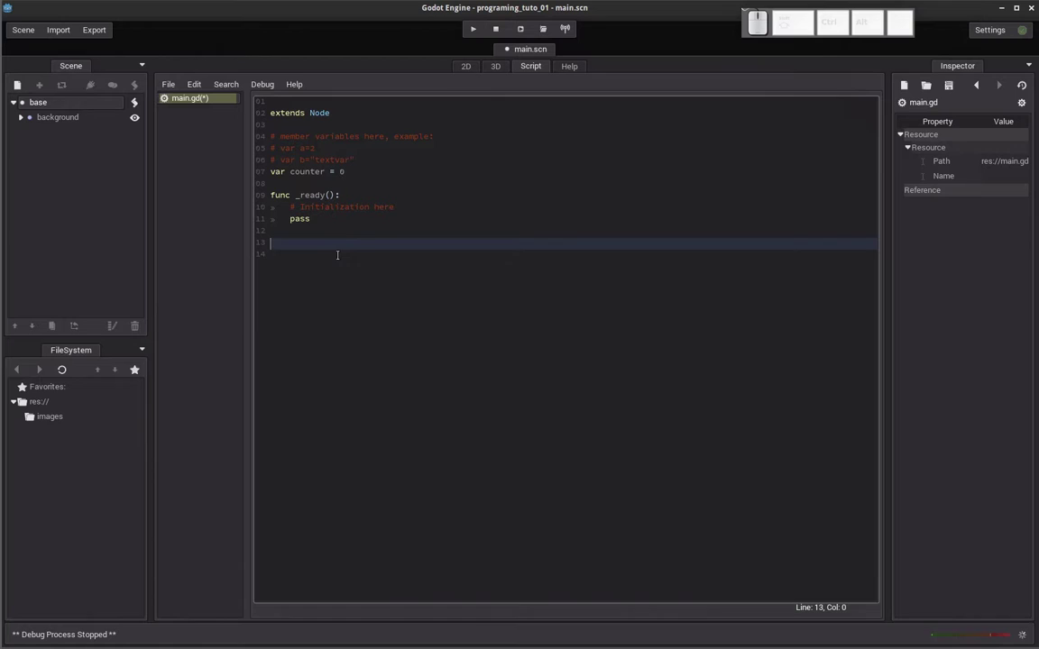
pyautogui.press('alt+Tab')
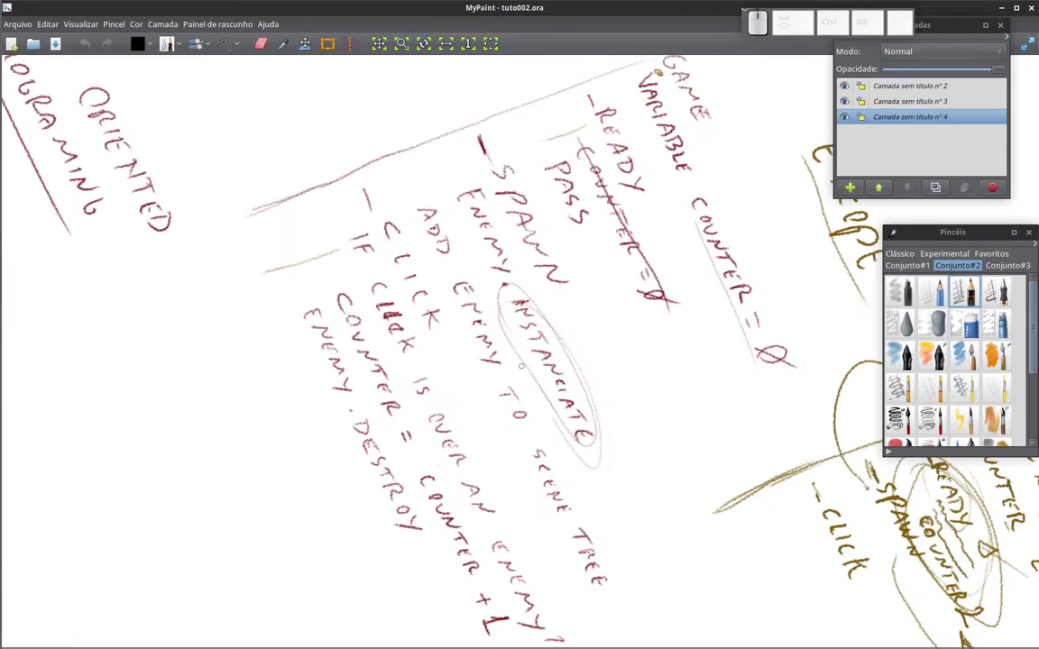
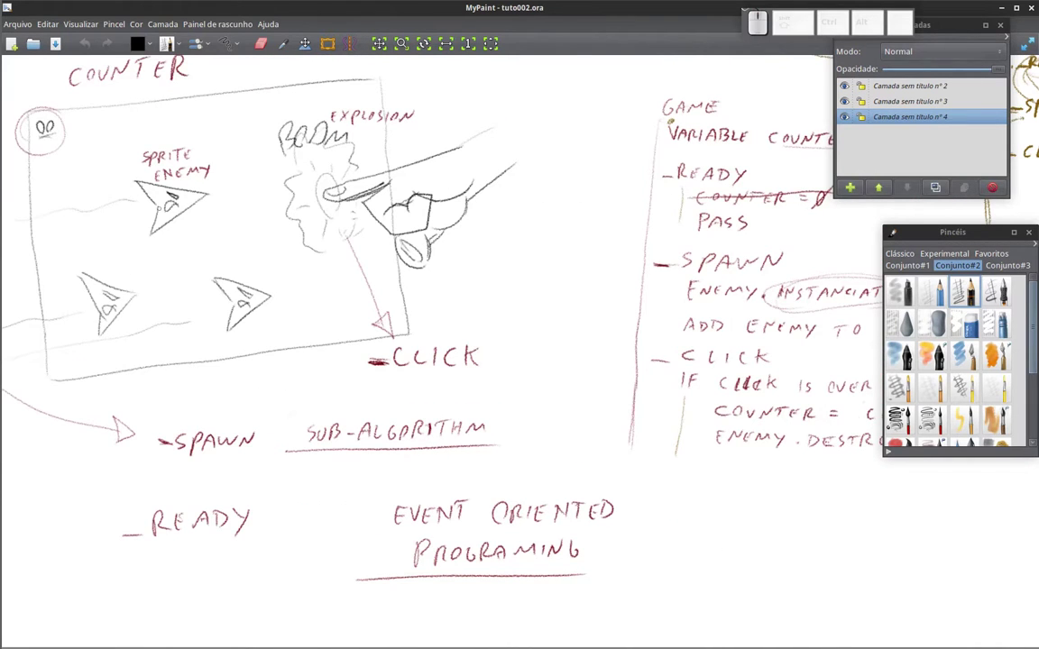
pyautogui.press('alt+Tab')
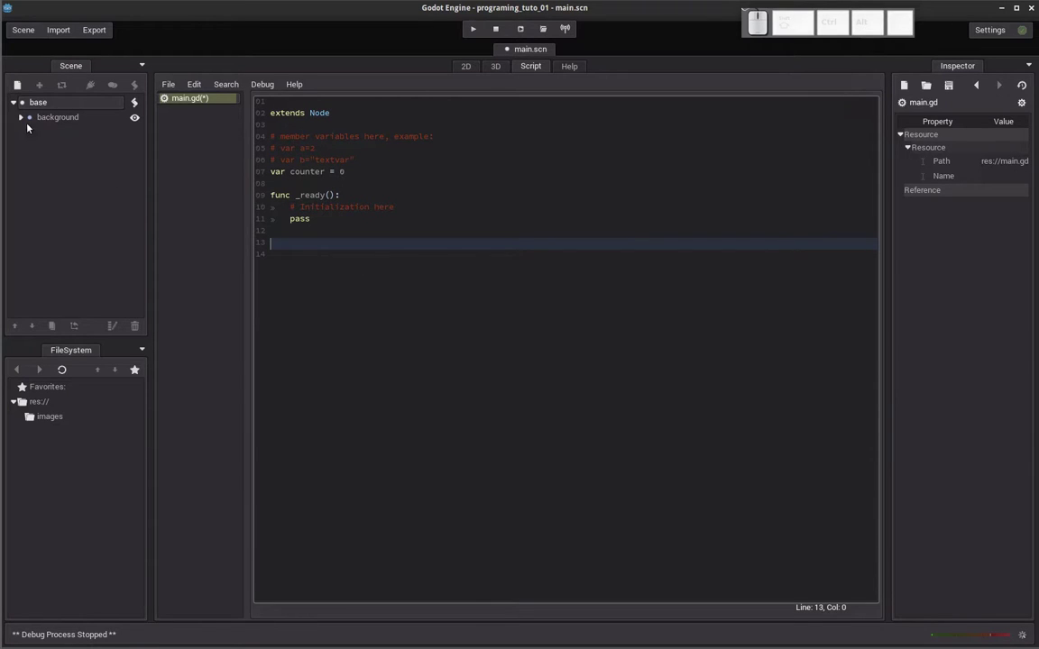
# Add a Timer node as a child of base via the Add Node search.
pyautogui.click(43, 106)
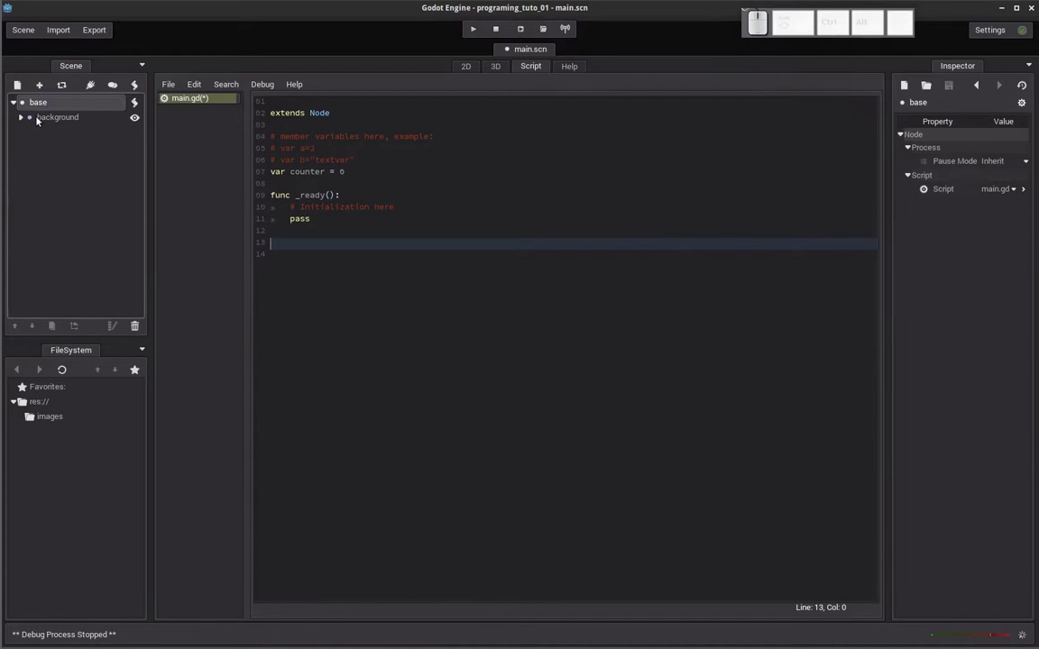
pyautogui.click(22, 92)
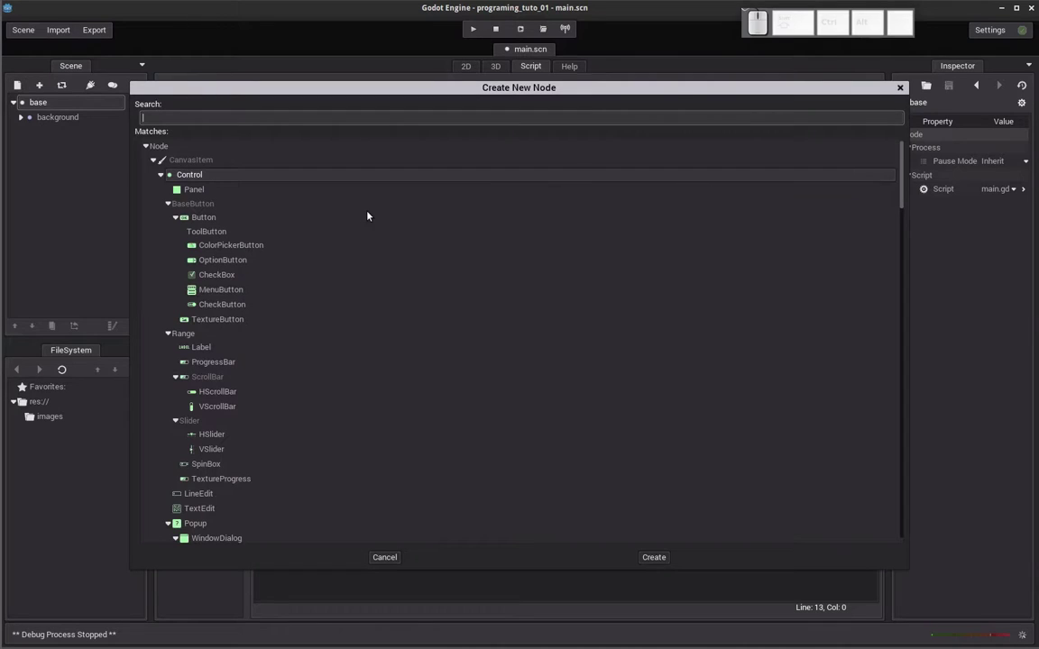
pyautogui.press('t')
pyautogui.press('i')
pyautogui.press('m')
pyautogui.press('e')
pyautogui.press('r')
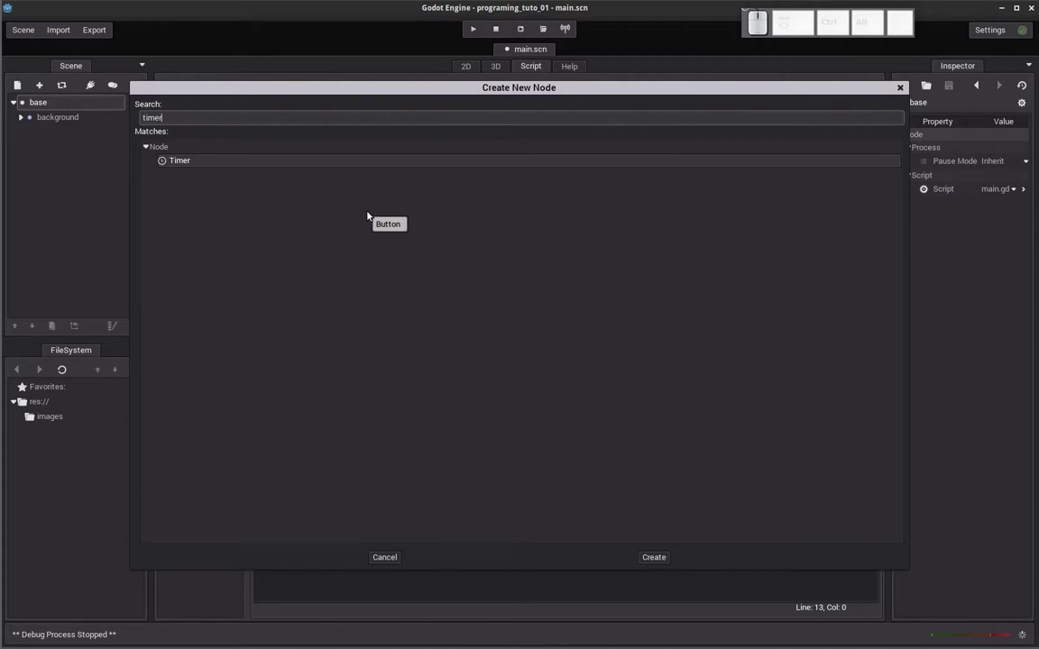
pyautogui.click(186, 166)
pyautogui.click(64, 145)
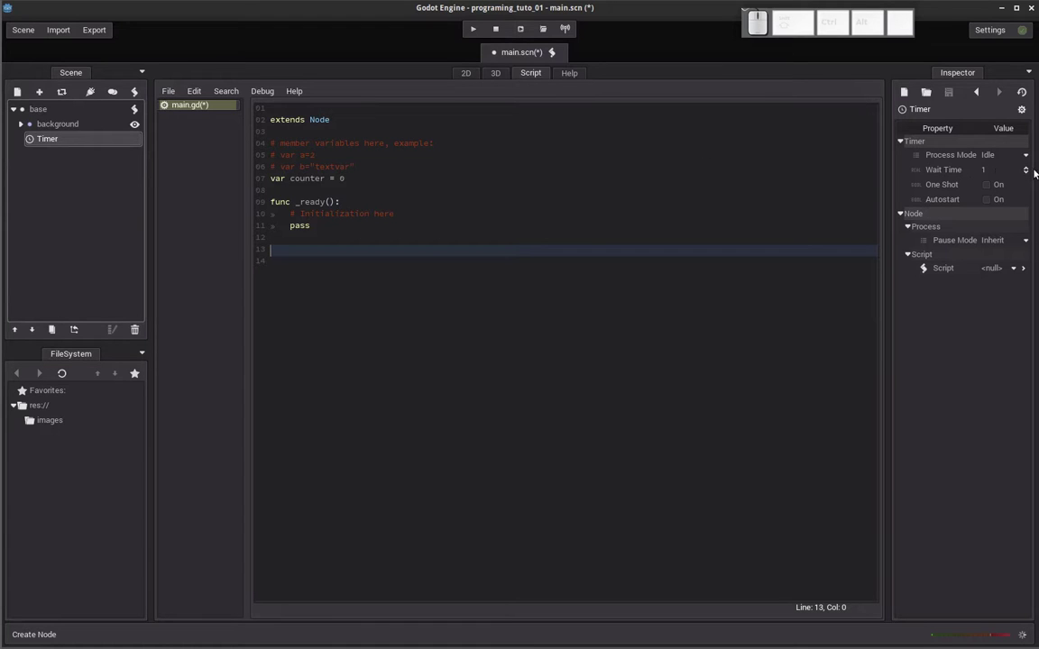
# Set the Timer's Wait Time to 0.5 and enable Autostart.
pyautogui.click(1000, 175)
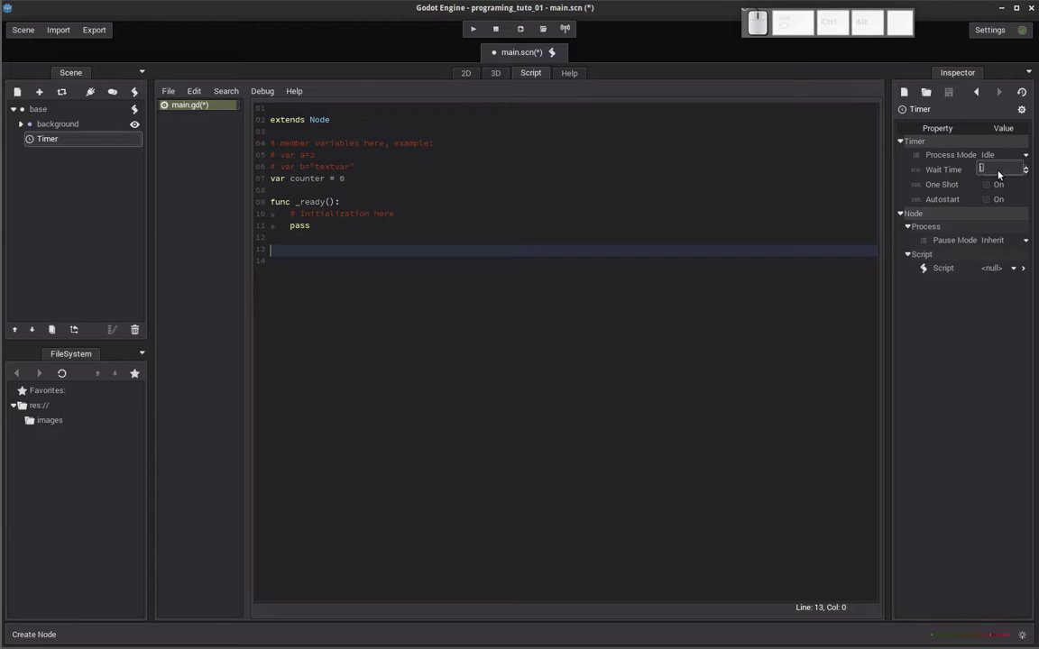
pyautogui.press('0')
pyautogui.press('.')
pyautogui.press('5')
pyautogui.press('Return')
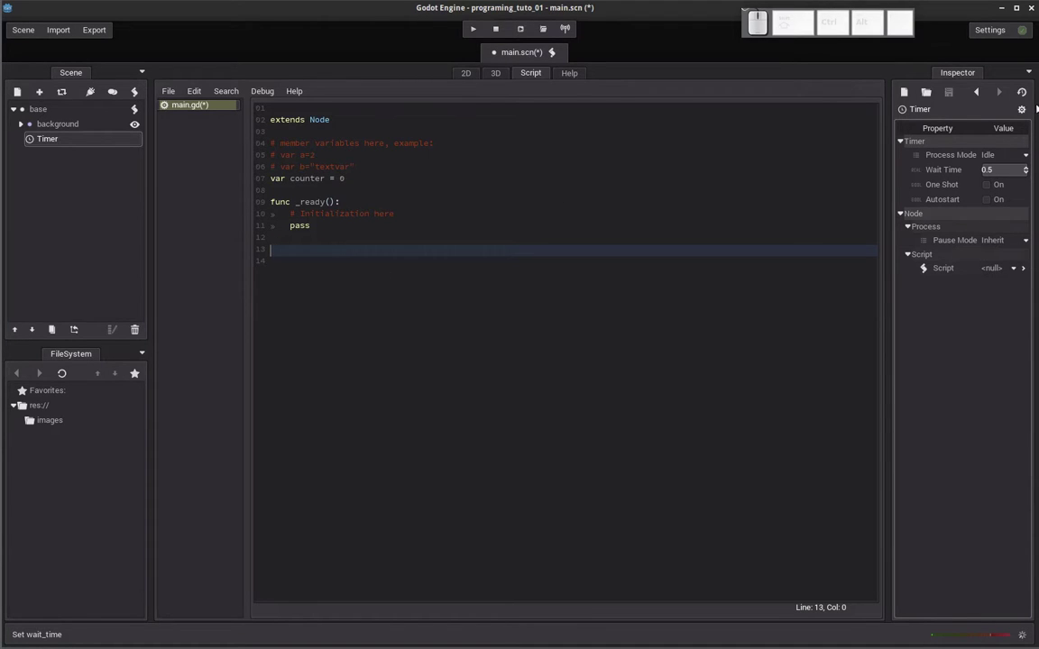
pyautogui.click(993, 209)
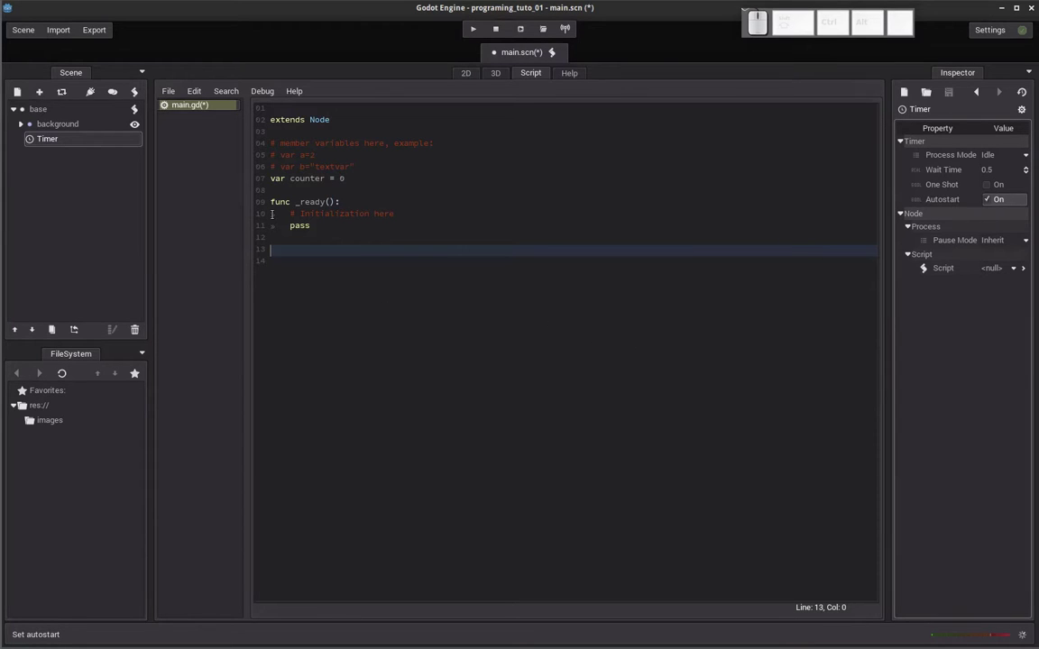
pyautogui.click(47, 144)
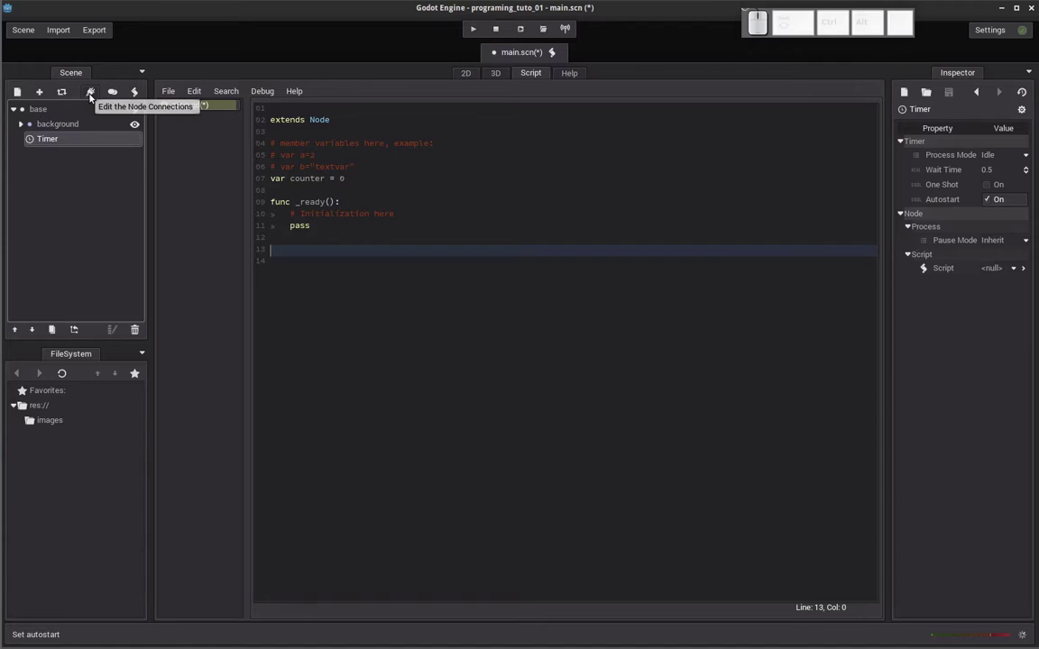
# Begin connecting the Timer's timeout signal with base as the receiving node.
pyautogui.click(92, 98)
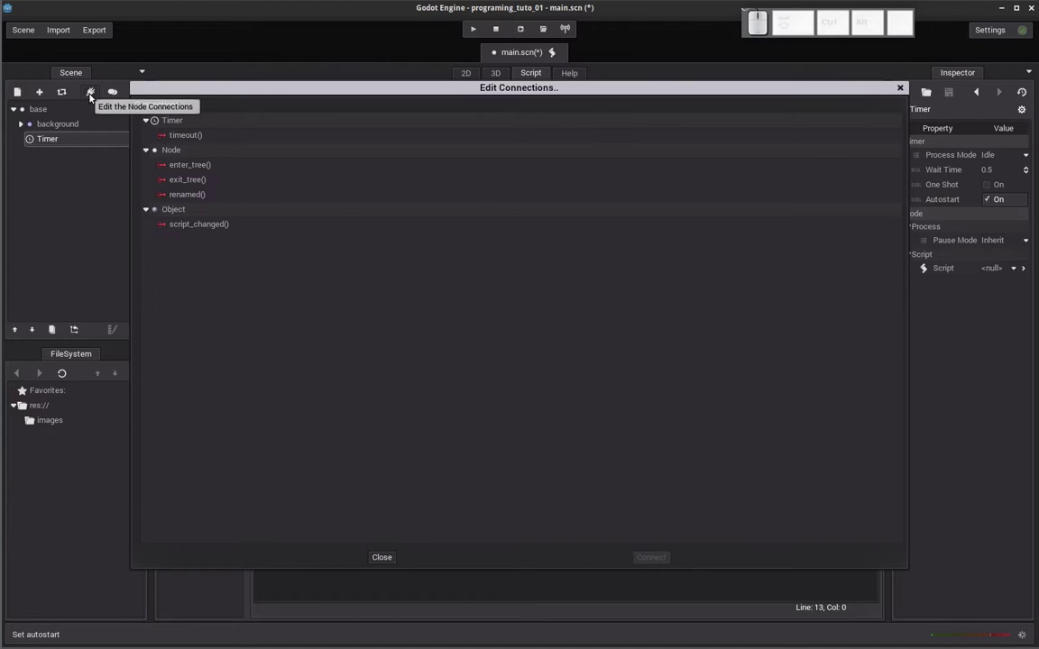
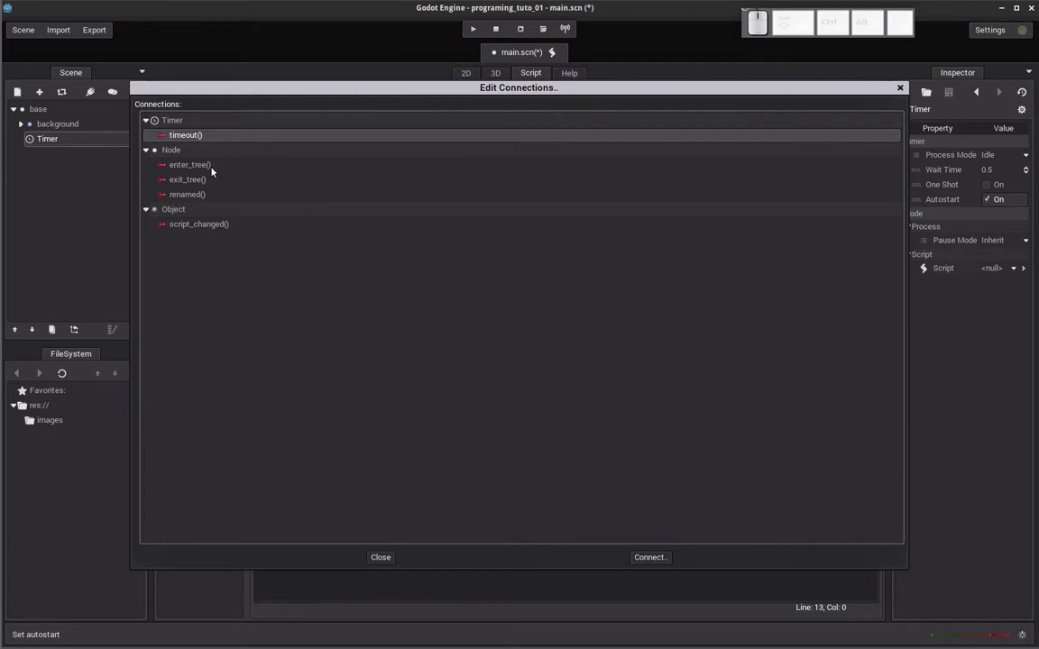
pyautogui.click(645, 563)
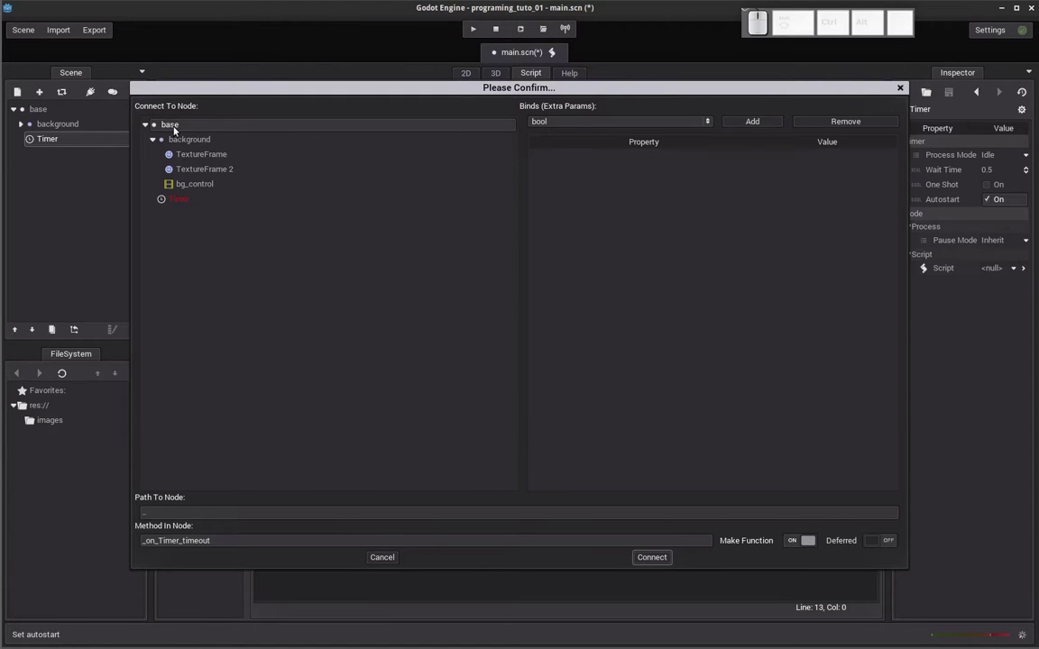
pyautogui.click(172, 129)
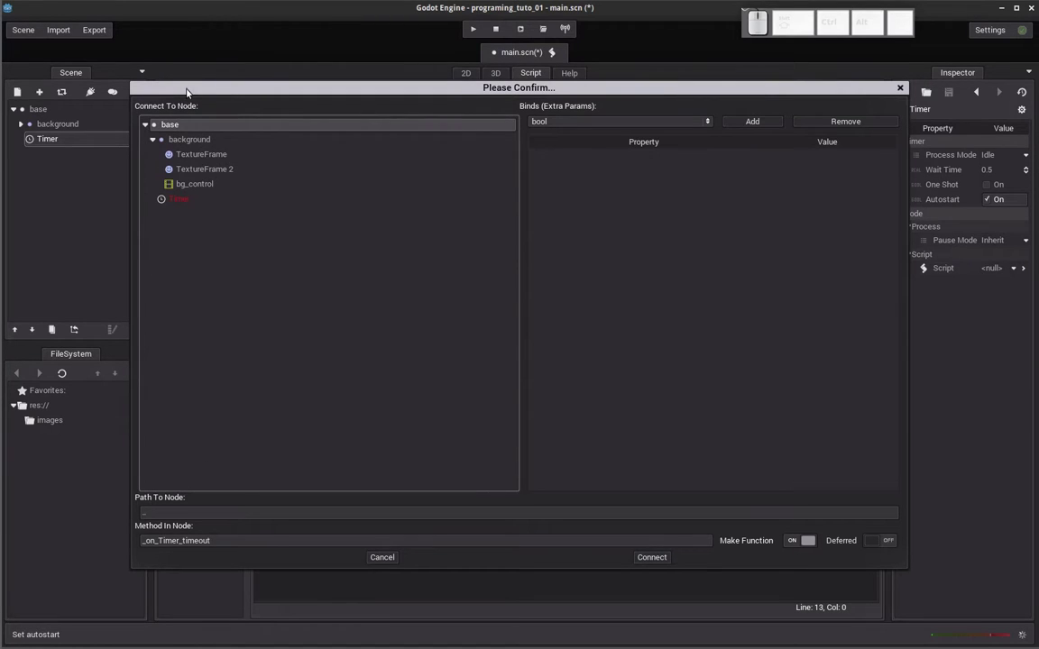
pyautogui.moveTo(190, 93); pyautogui.dragTo(62, 113)
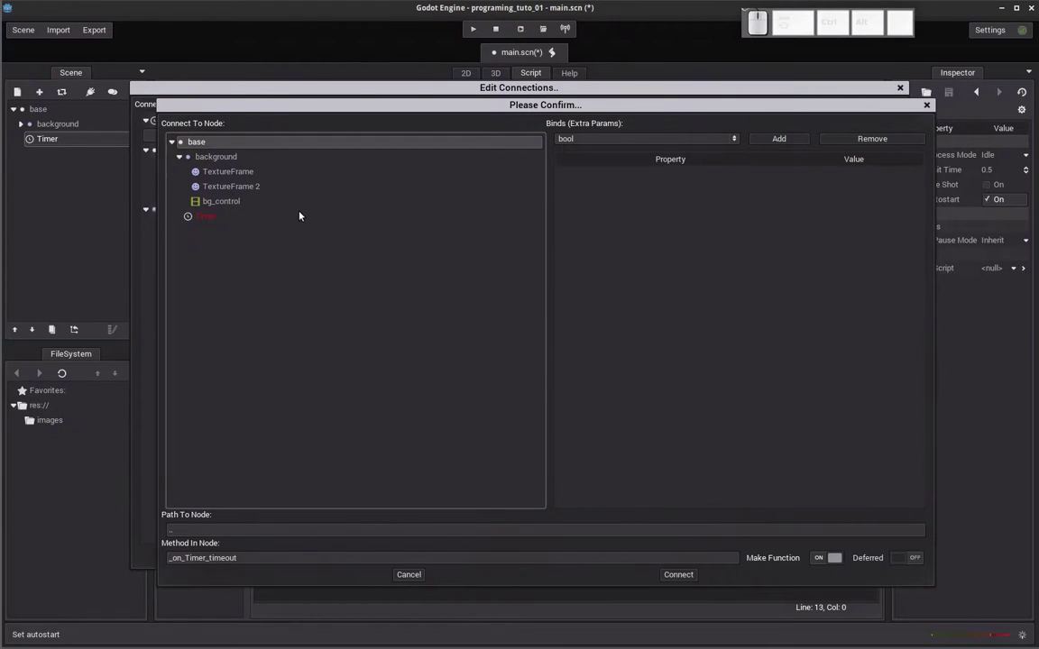
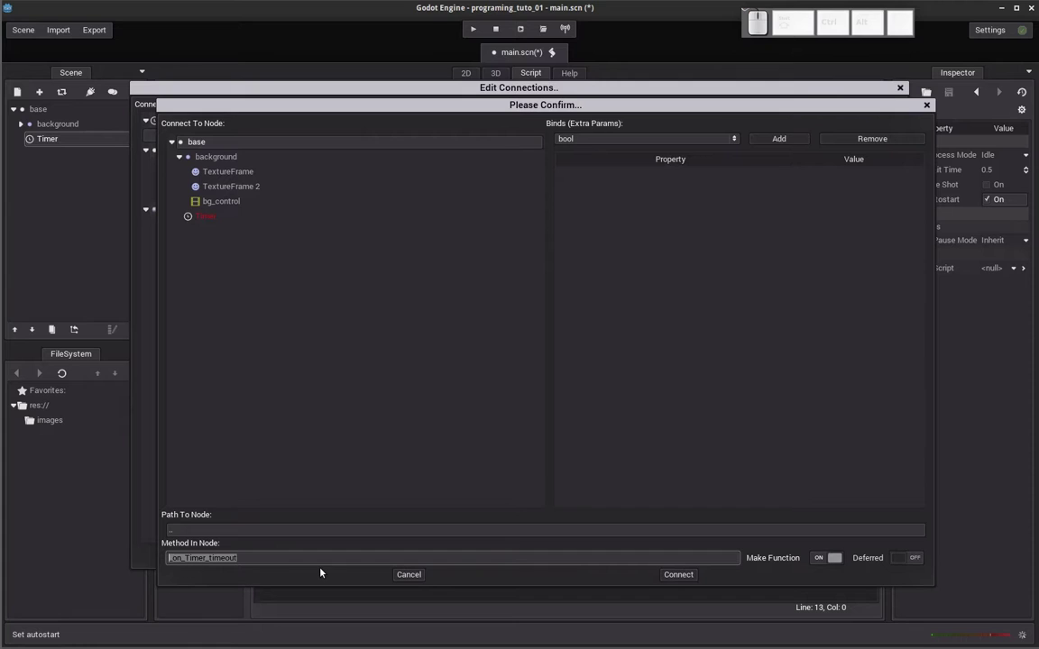
# Replace the suggested method name with _spawn in the connection dialog.
pyautogui.press('BackSpace')
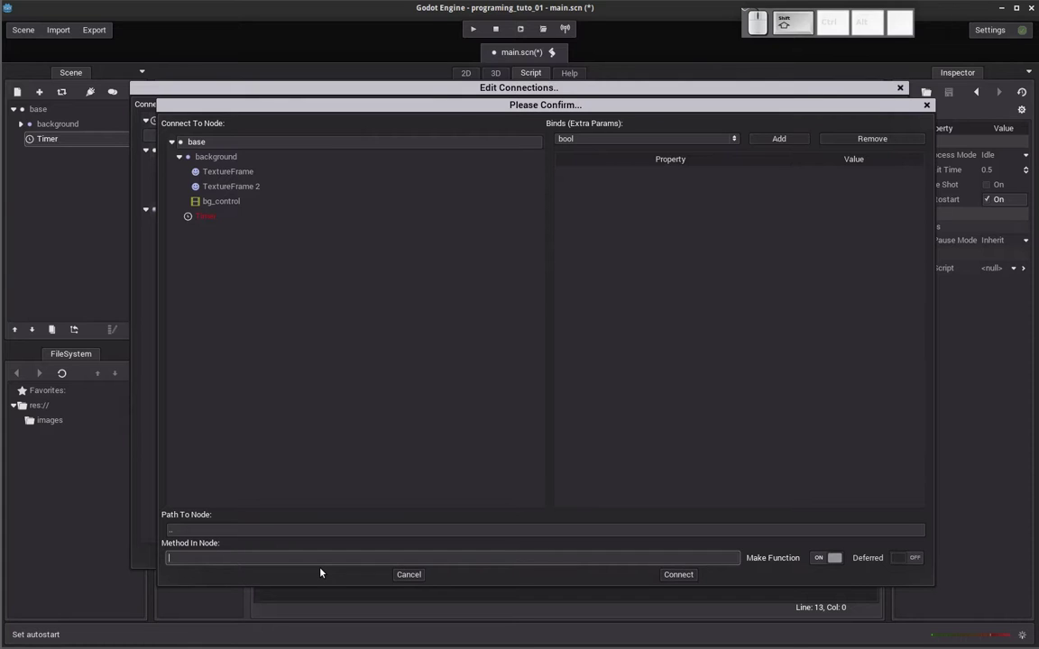
pyautogui.press('shift+-')
pyautogui.press('shift+s')
pyautogui.press('shift+p')
pyautogui.press('shift+a')
pyautogui.press('shift+w')
pyautogui.press('shift+n')
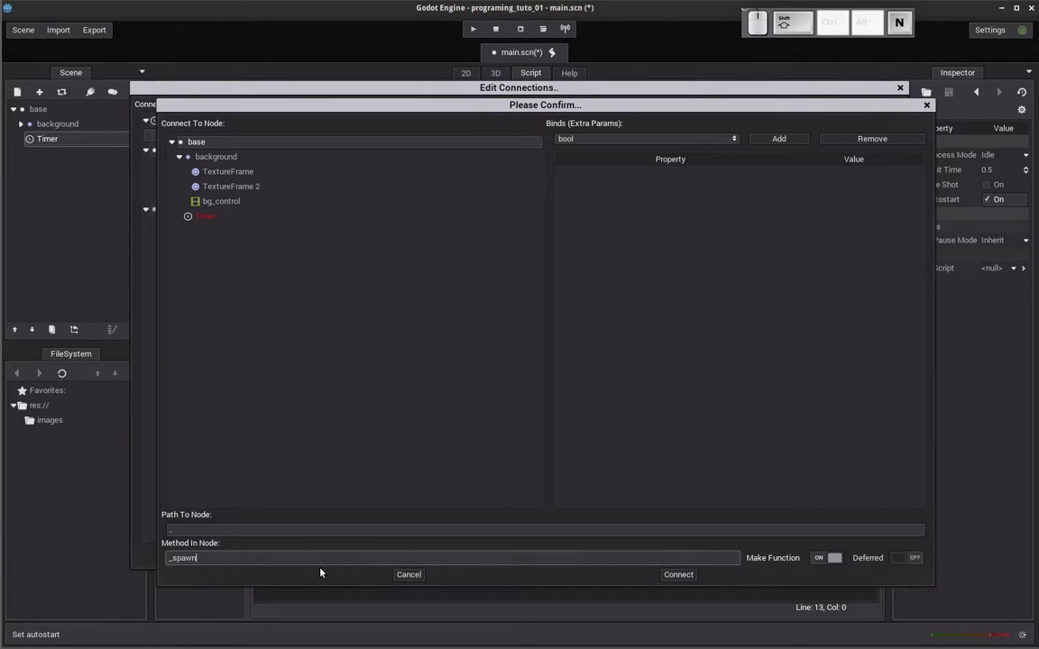
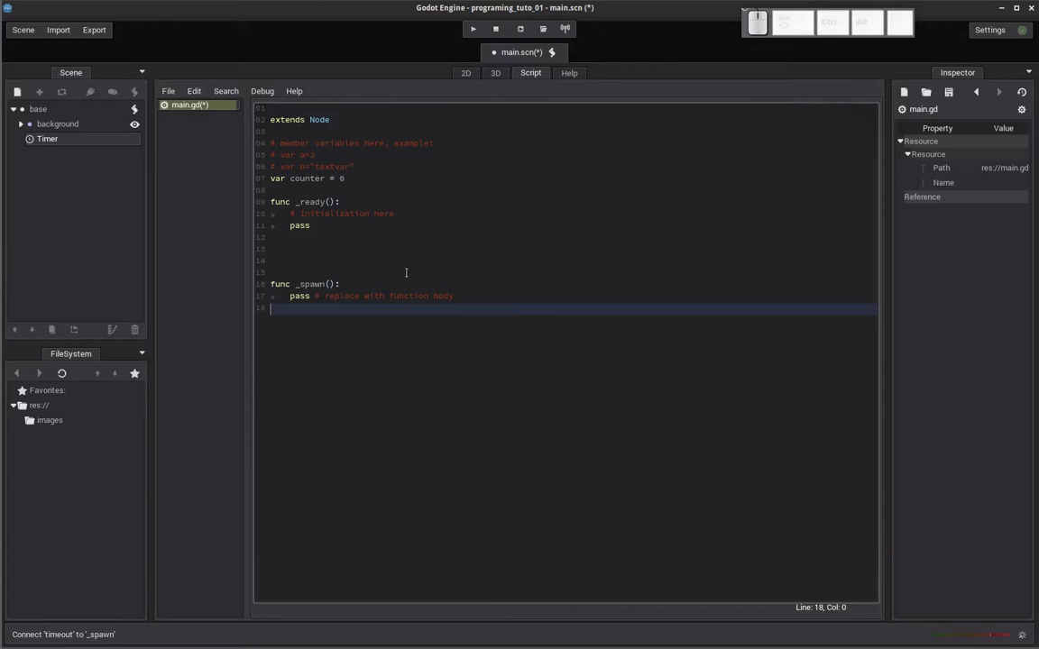
pyautogui.press('alt+Tab')
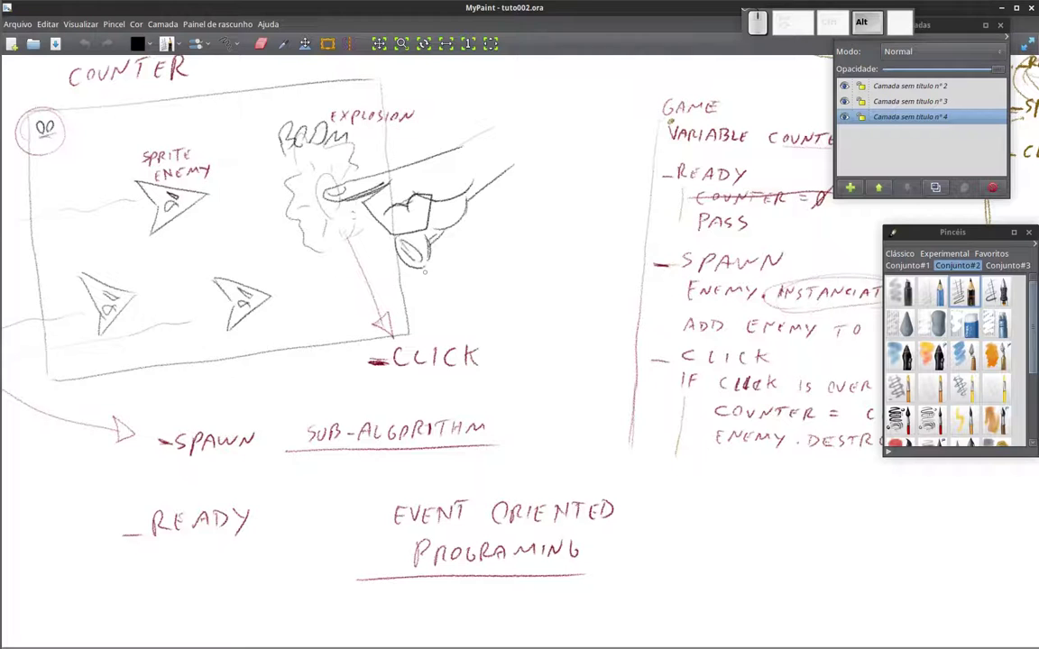
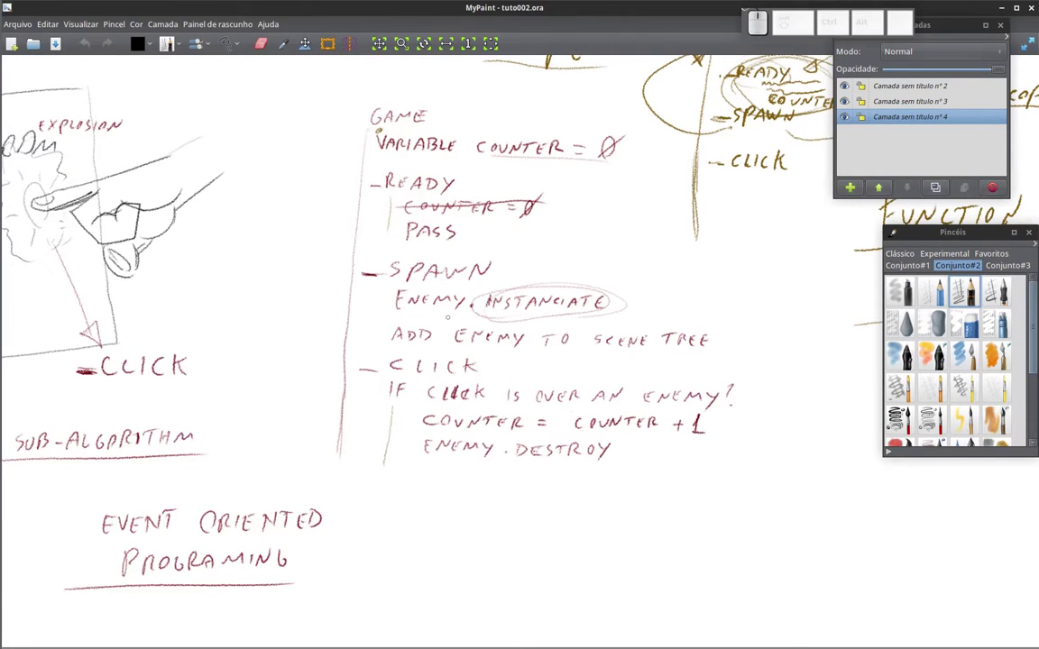
pyautogui.press('alt+Tab')
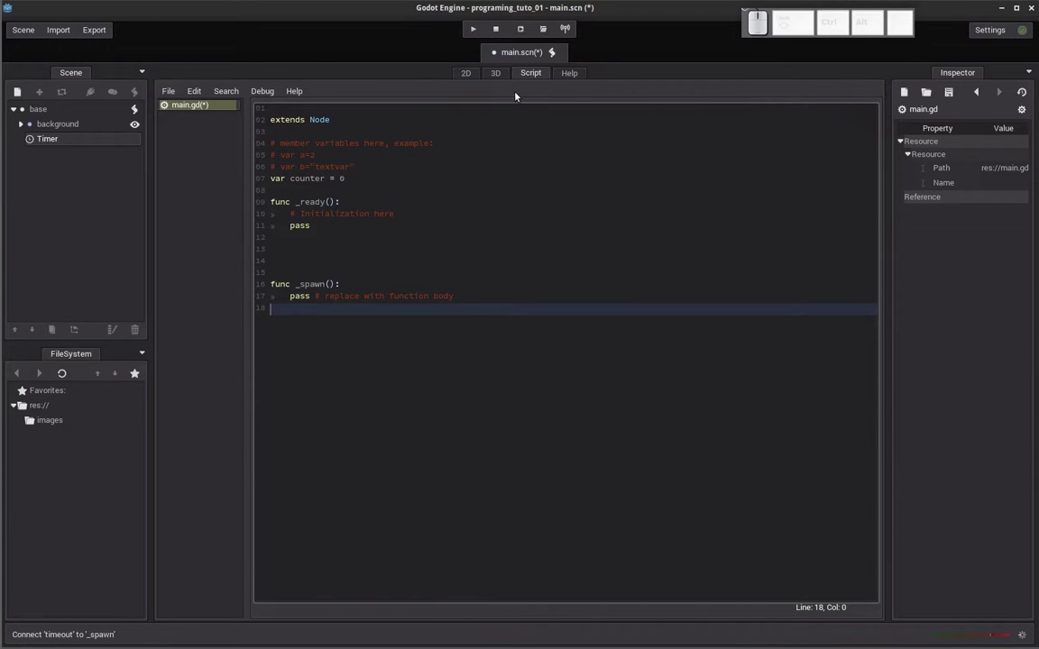
# Open enemy.scn and explosion.scn as additional scene tabs via Scene > Open Scene.
pyautogui.click(27, 37)
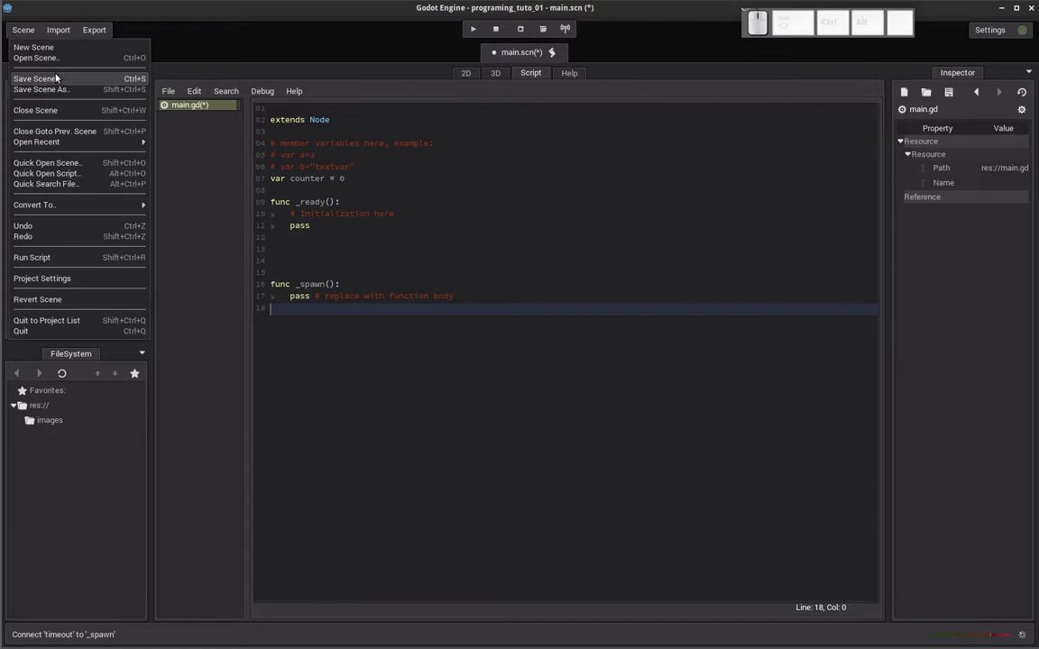
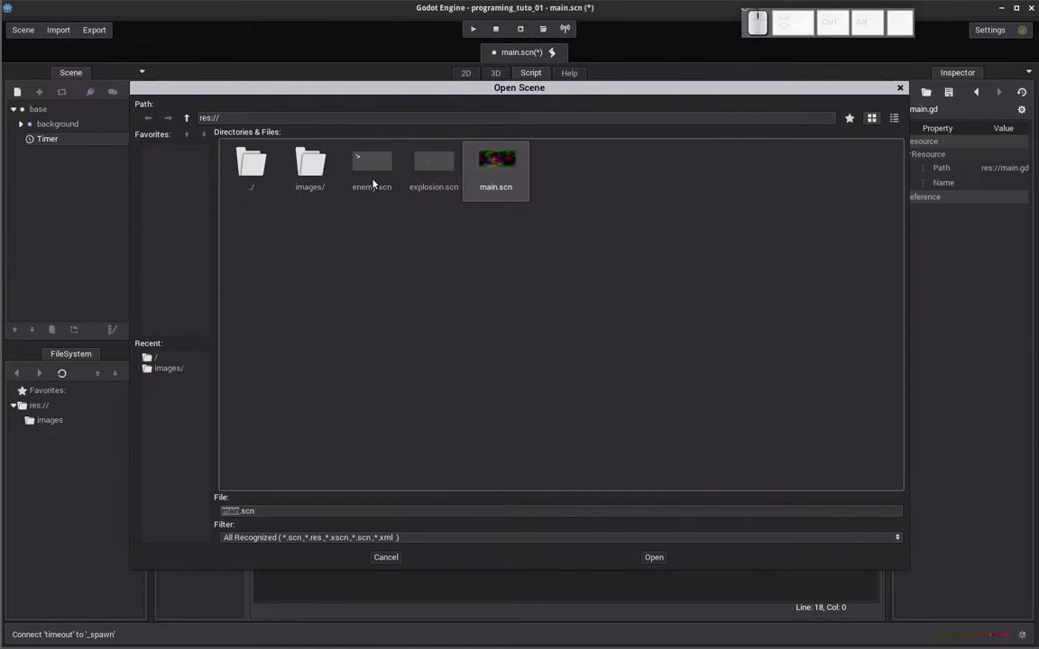
pyautogui.click(376, 186)
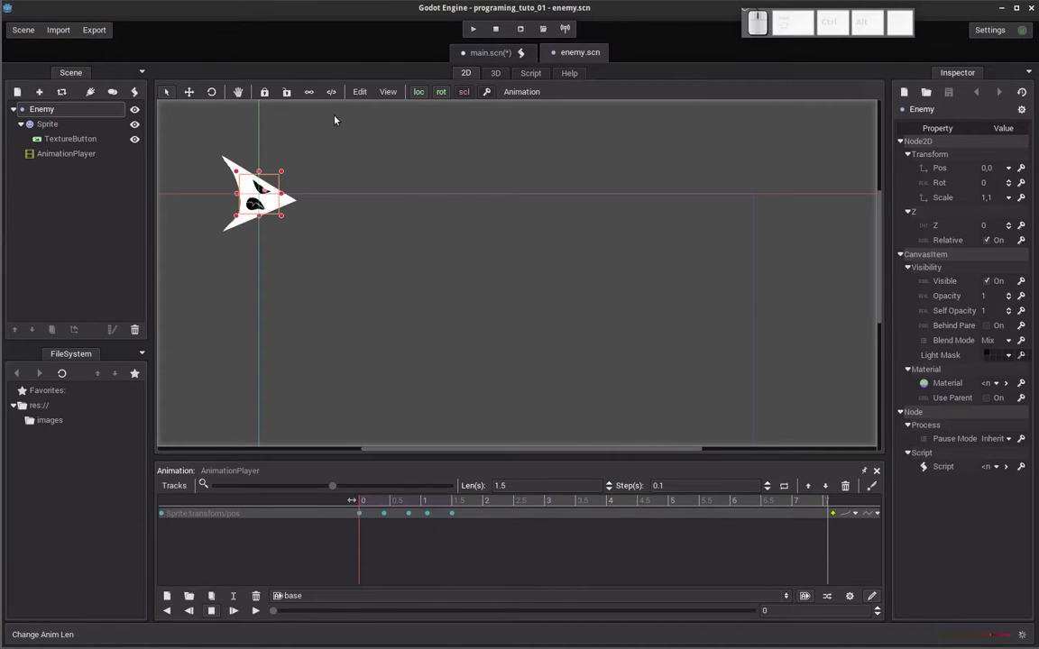
pyautogui.click(18, 33)
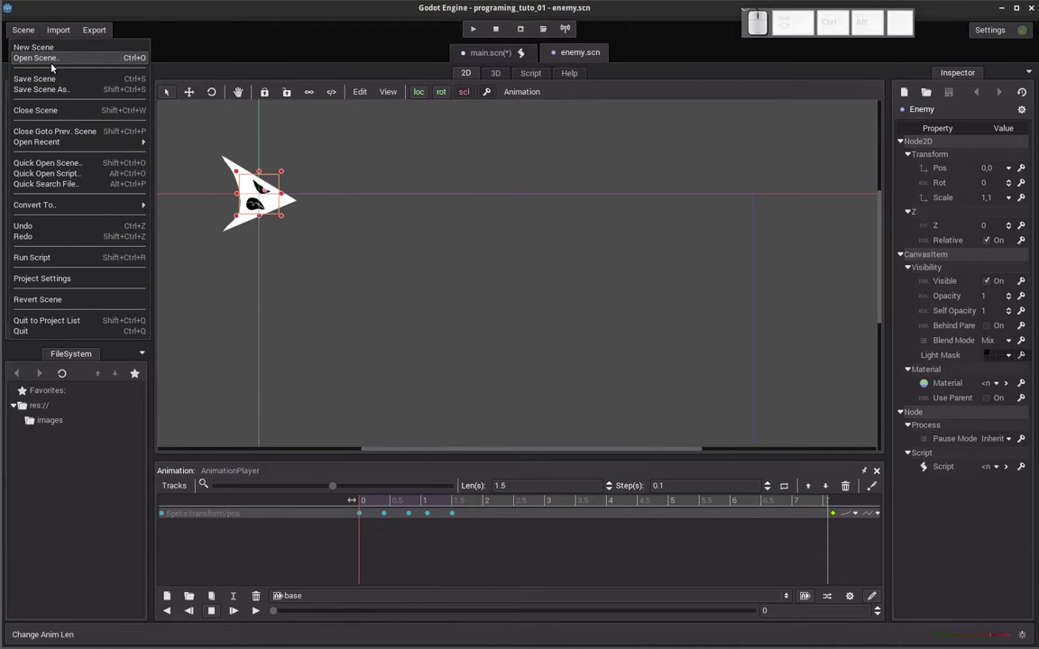
pyautogui.click(59, 67)
pyautogui.click(450, 180)
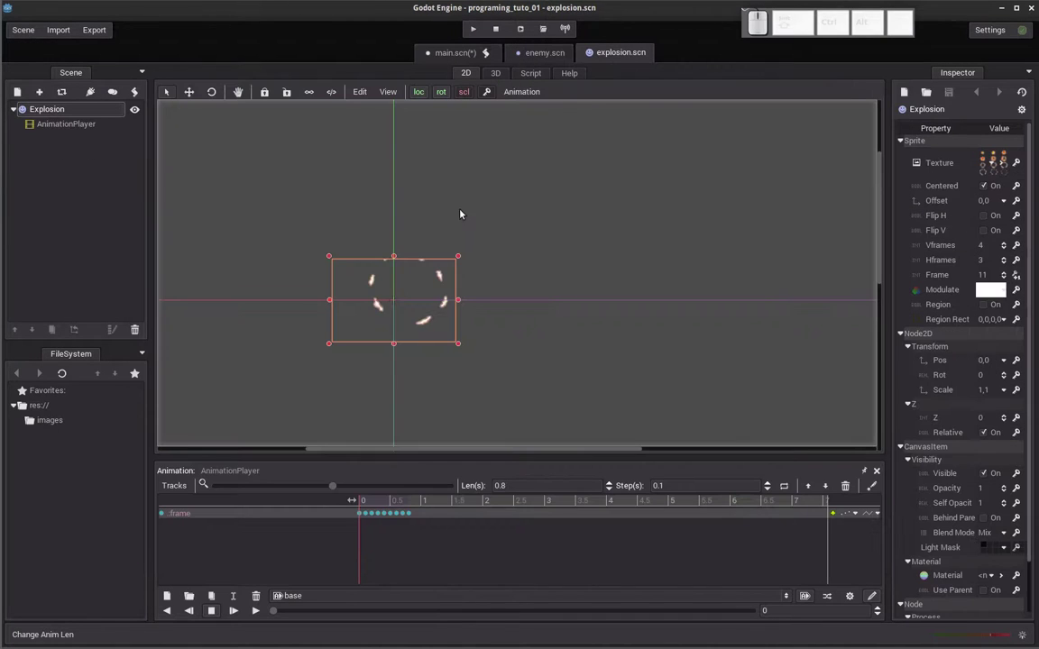
pyautogui.scroll(-3)
pyautogui.scroll(3)
# Return to main.scn's script and place the cursor on the pass line in _spawn.
pyautogui.click(532, 57)
pyautogui.click(464, 58)
pyautogui.click(533, 76)
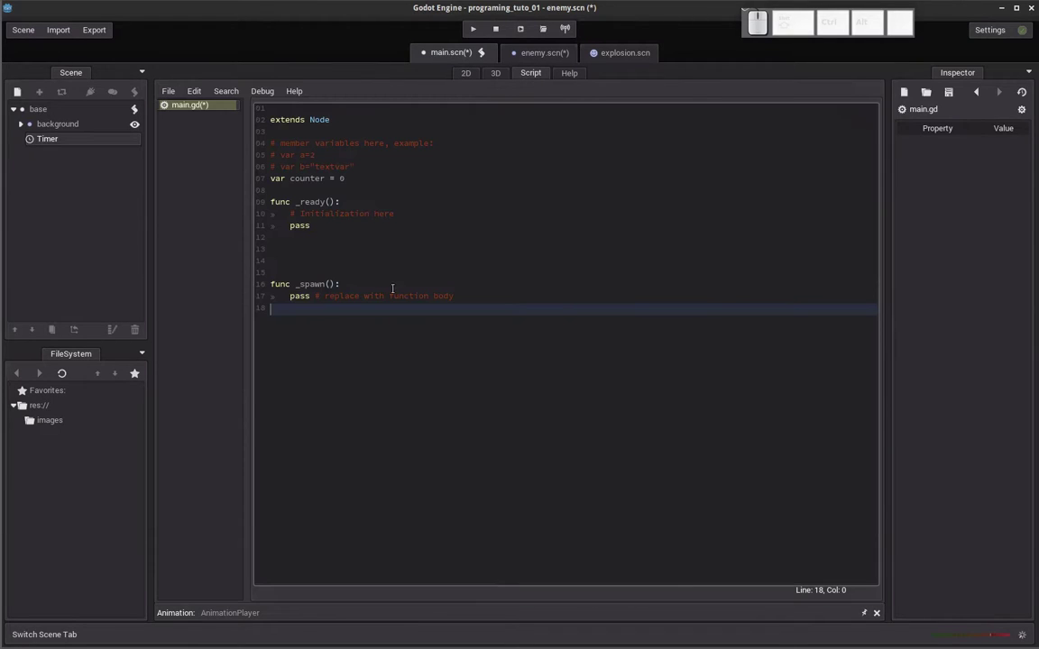
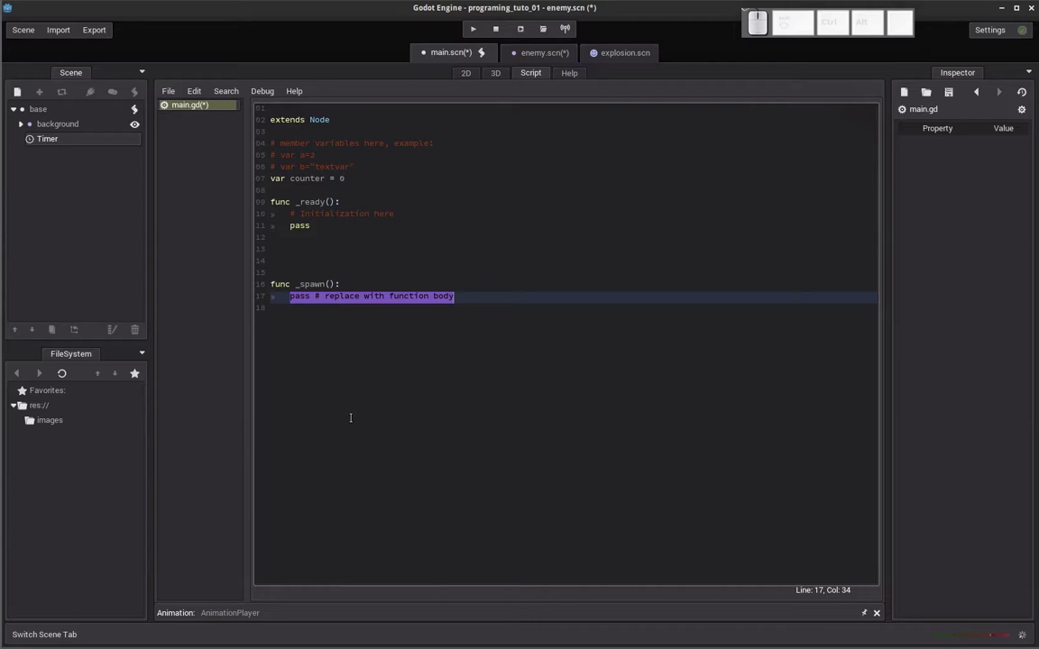
# Write preload('enemy.scn') in place of the pass line inside _spawn.
pyautogui.press('p')
pyautogui.press('r')
pyautogui.press('e')
pyautogui.press('l')
pyautogui.press('o')
pyautogui.press('a')
pyautogui.press('d')
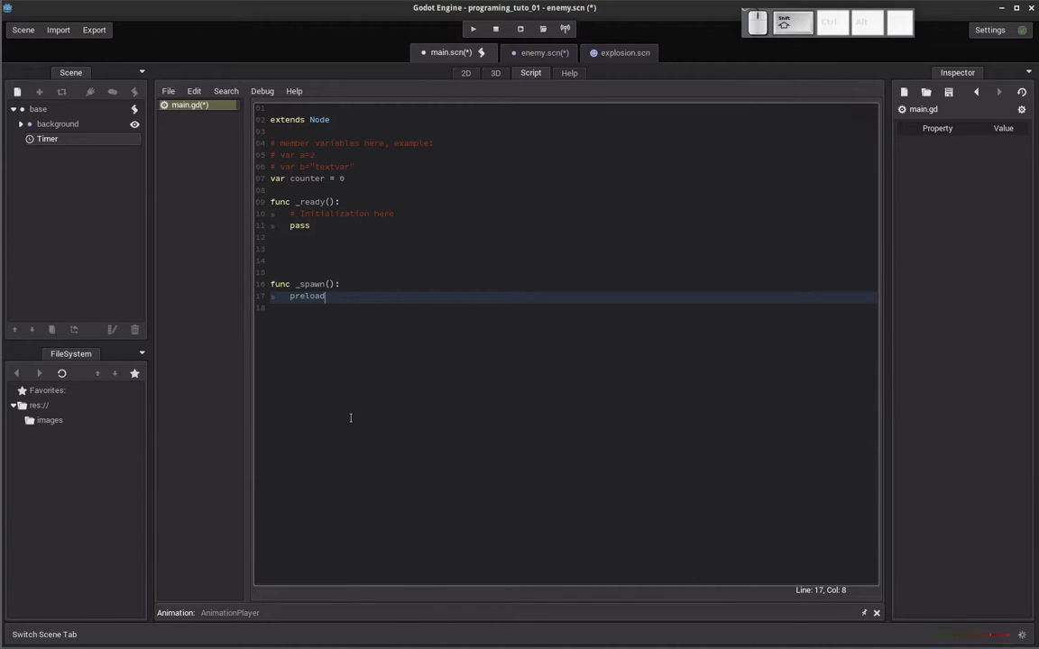
pyautogui.press('shift+9')
pyautogui.press("'")
pyautogui.press('Right')
pyautogui.press('Left')
pyautogui.press('Right')
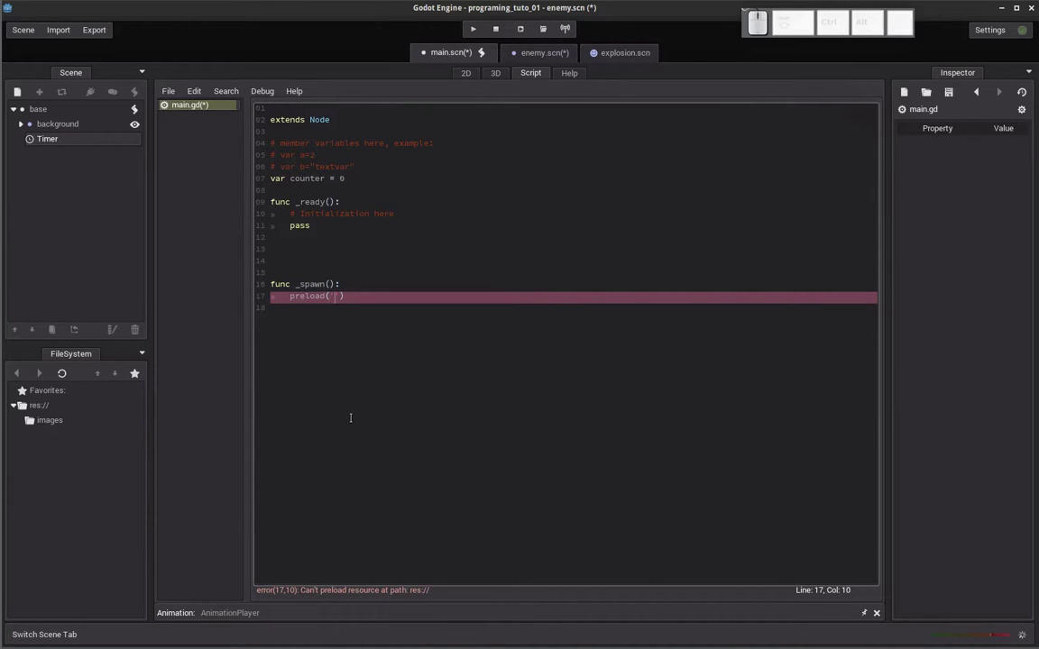
pyautogui.press('e')
pyautogui.press('n')
pyautogui.press('e')
pyautogui.press('m')
pyautogui.press('y')
pyautogui.press('.')
pyautogui.press('s')
pyautogui.press('c')
pyautogui.press('n')
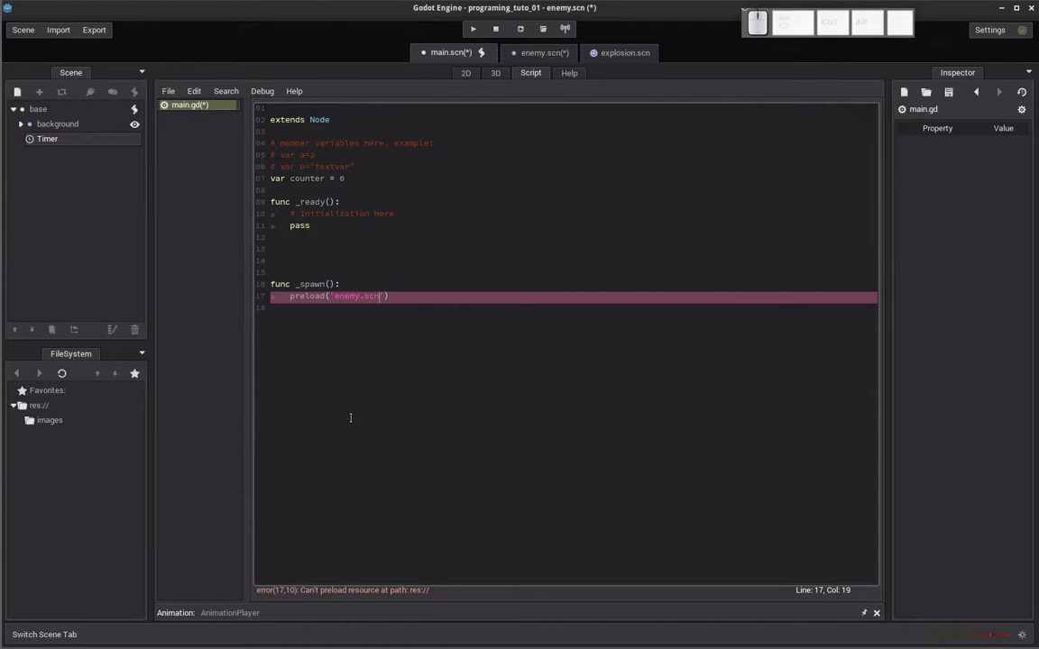
# Move the cursor through the _spawn header and preload line to review the code.
pyautogui.press('Left')
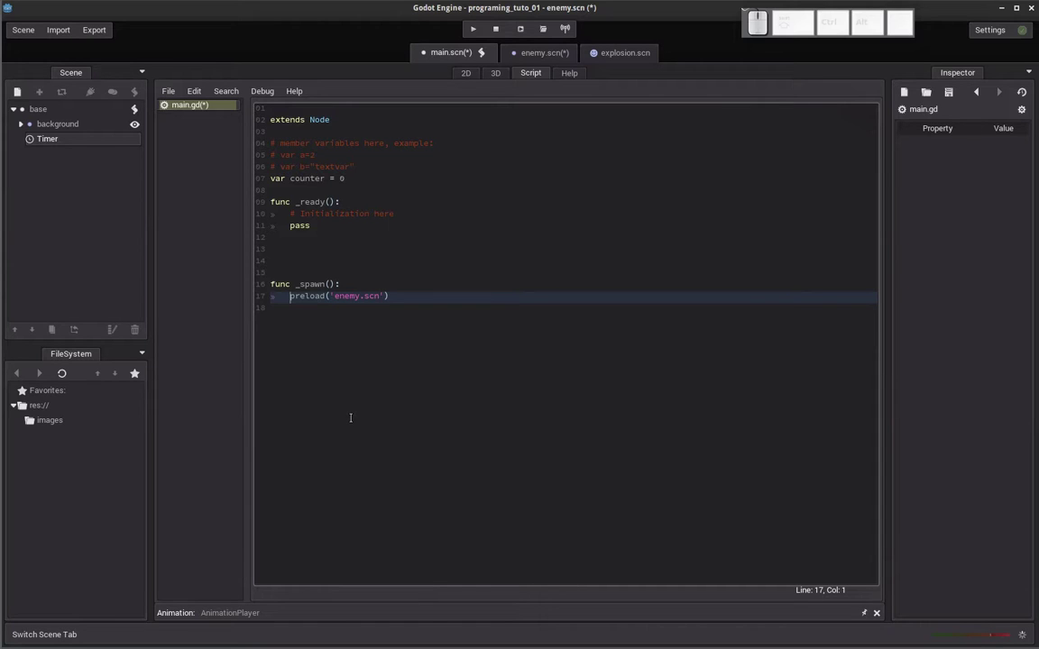
pyautogui.press('Right')
pyautogui.press('Up')
pyautogui.press('Down')
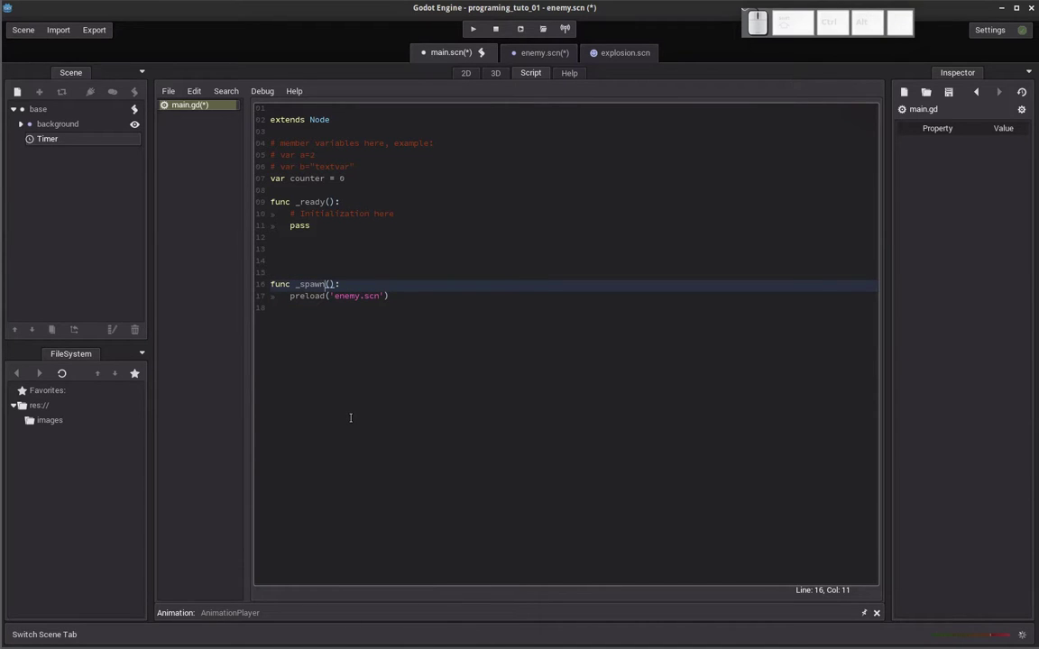
pyautogui.press('Right')
pyautogui.press('Right')
pyautogui.press('Left')
pyautogui.press('Down')
pyautogui.press('Right')
pyautogui.press('Left')
pyautogui.press('Up')
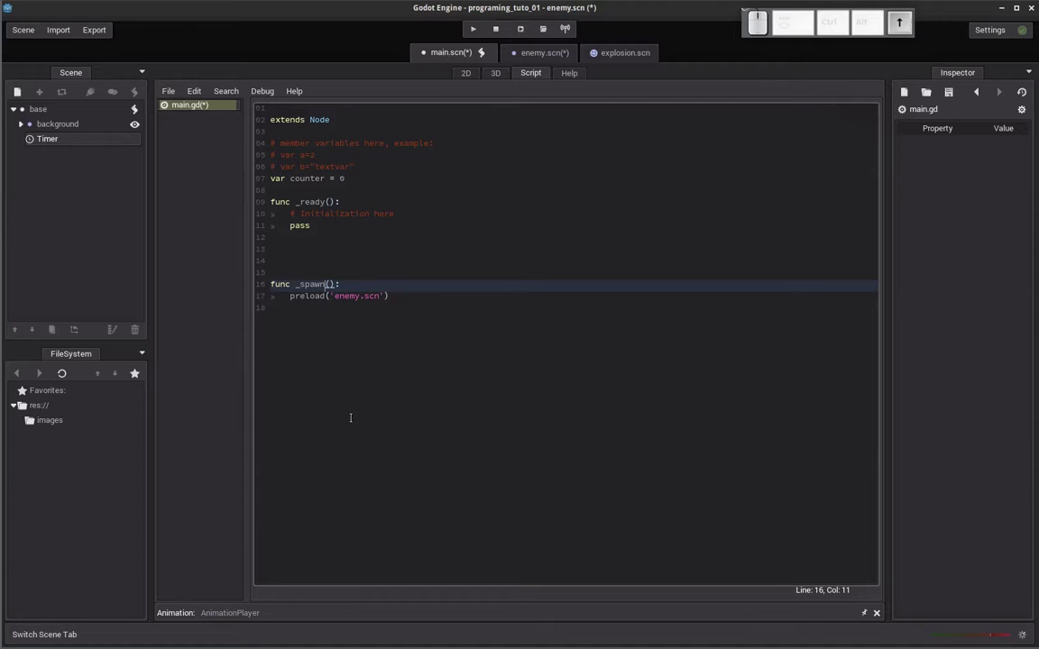
pyautogui.press('Down')
pyautogui.press('Right')
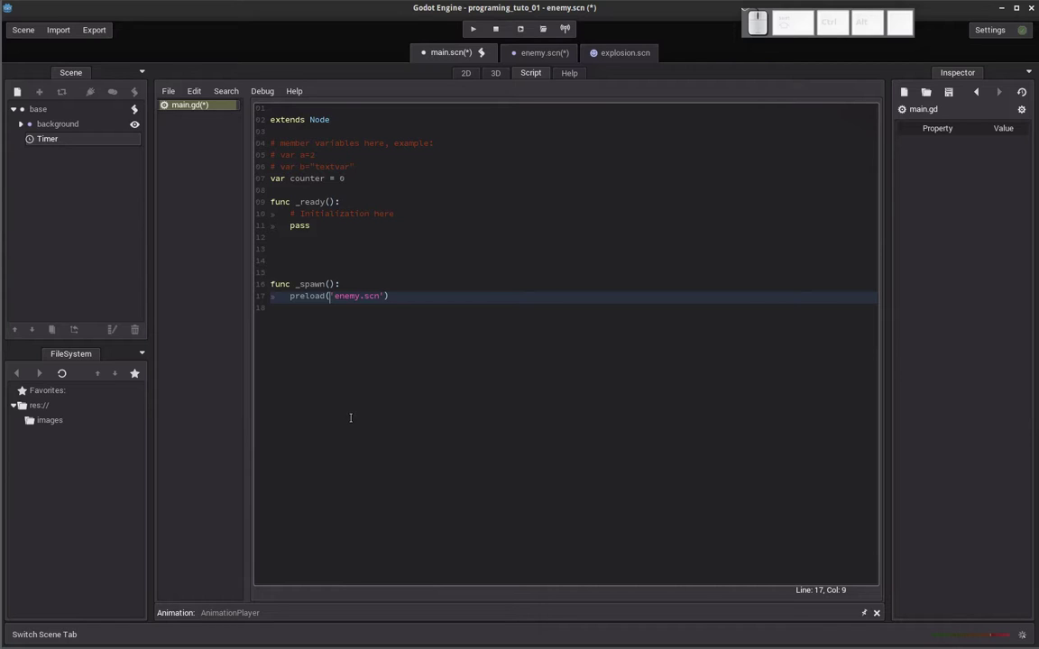
pyautogui.press('Right')
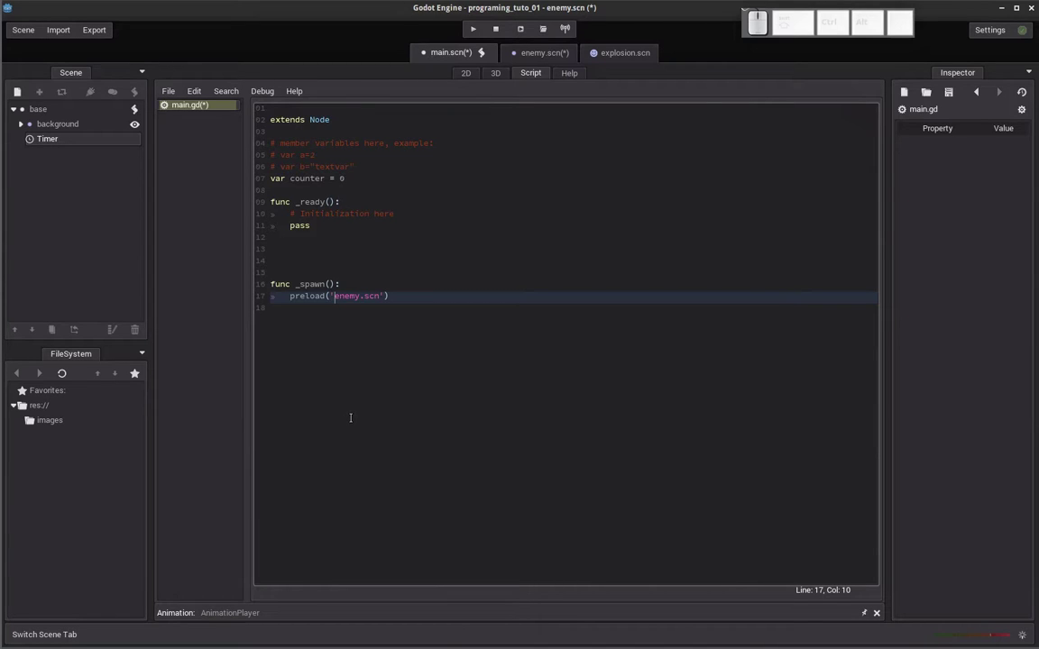
pyautogui.press('Left')
pyautogui.press('Right')
pyautogui.press('Left')
pyautogui.press('Right')
pyautogui.press('Left')
pyautogui.press('Right')
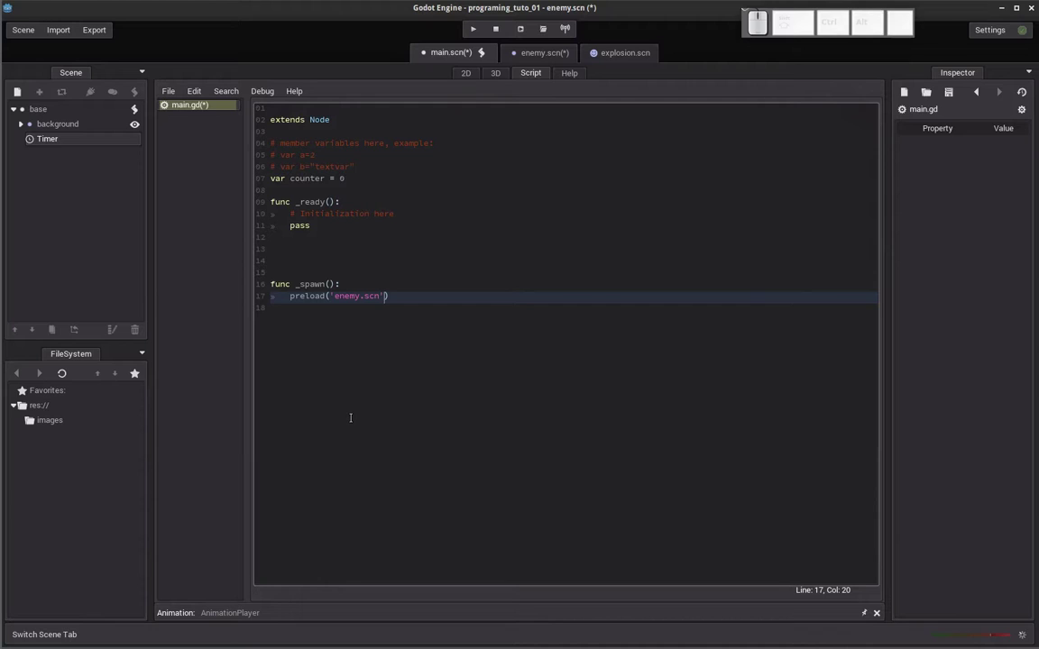
pyautogui.press('Left')
pyautogui.press('Home')
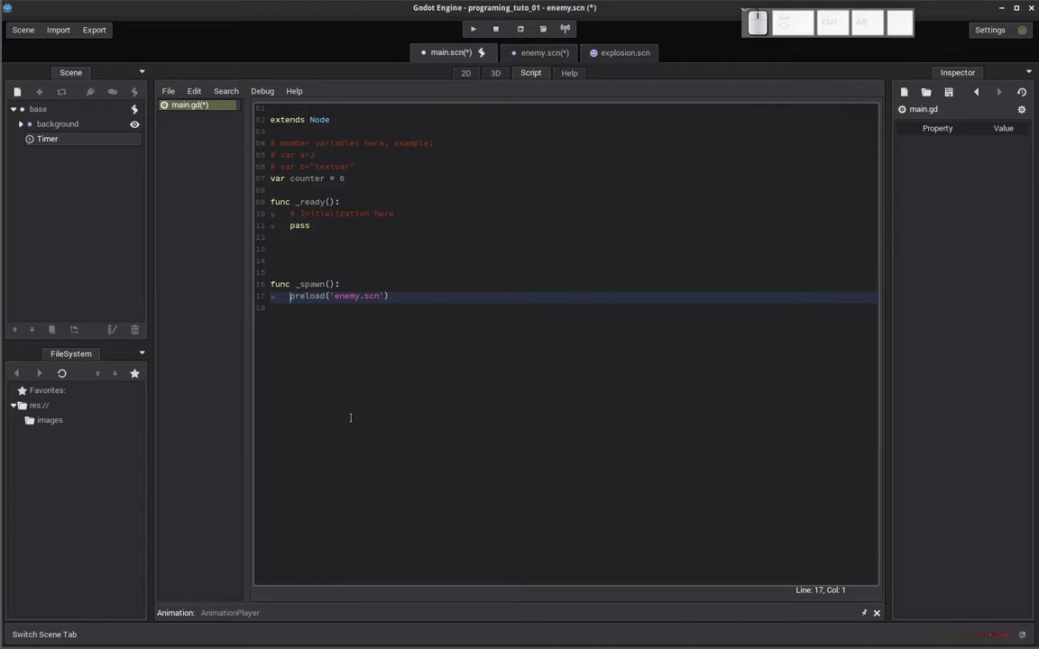
pyautogui.press('End')
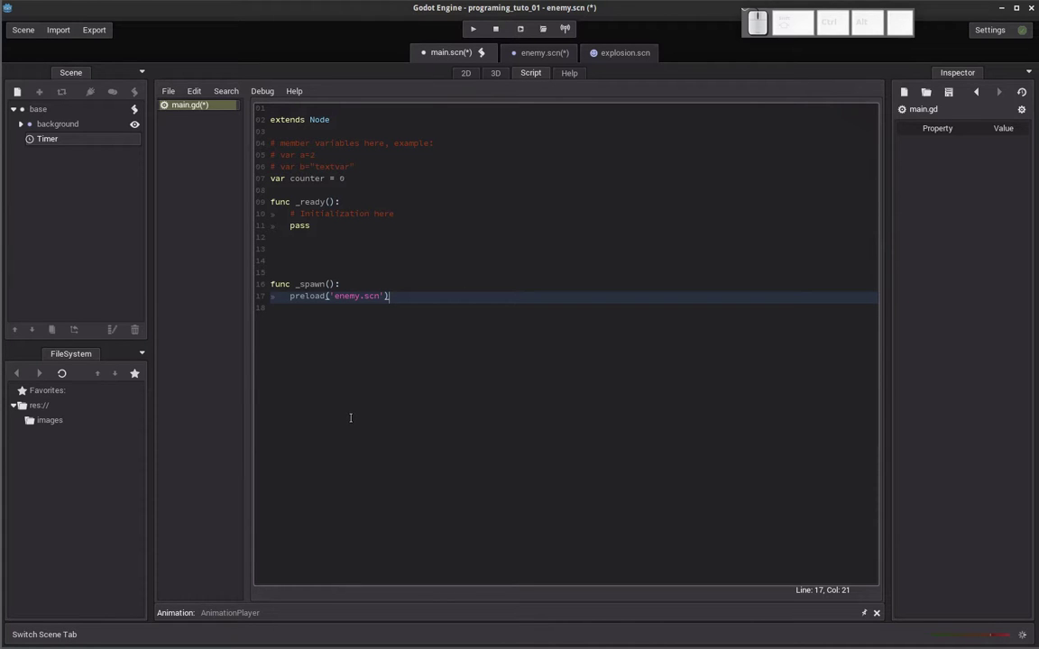
# Run the game with F5 to test the starfield scene.
pyautogui.press('F5')
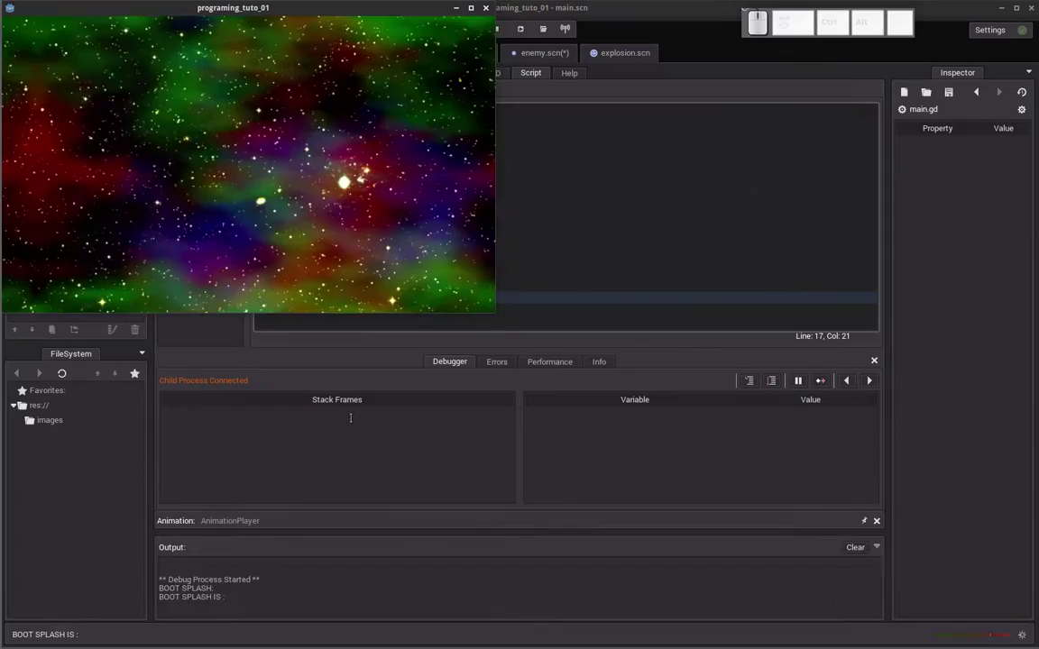
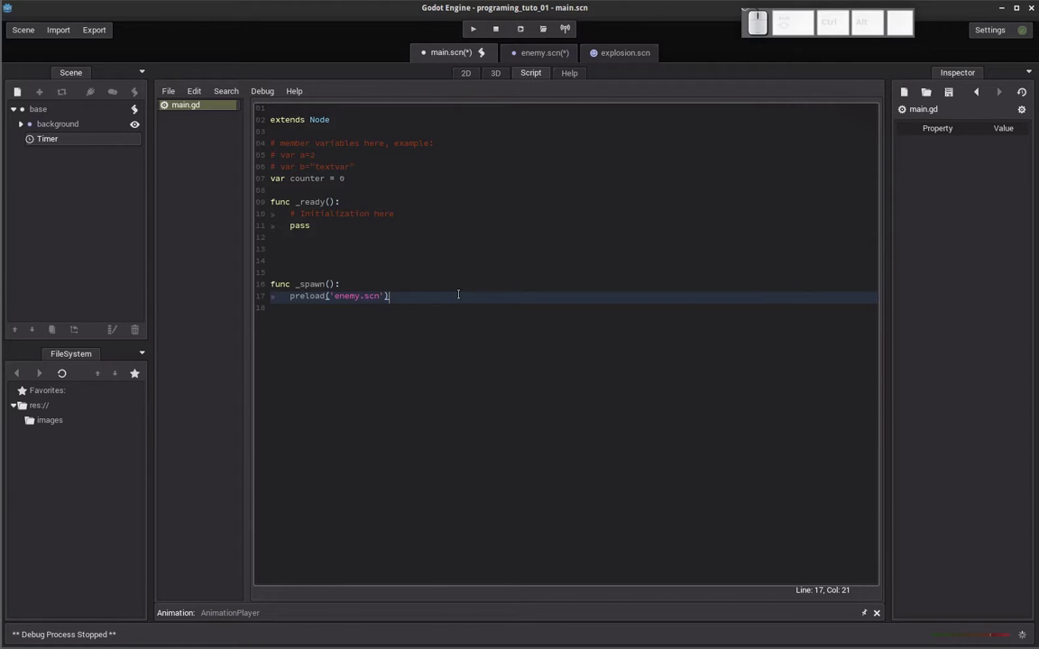
# Append .instance() to the preload('enemy.scn') call using autocompletion.
pyautogui.press('.')
pyautogui.press('i')
pyautogui.press('n')
pyautogui.press('Down')
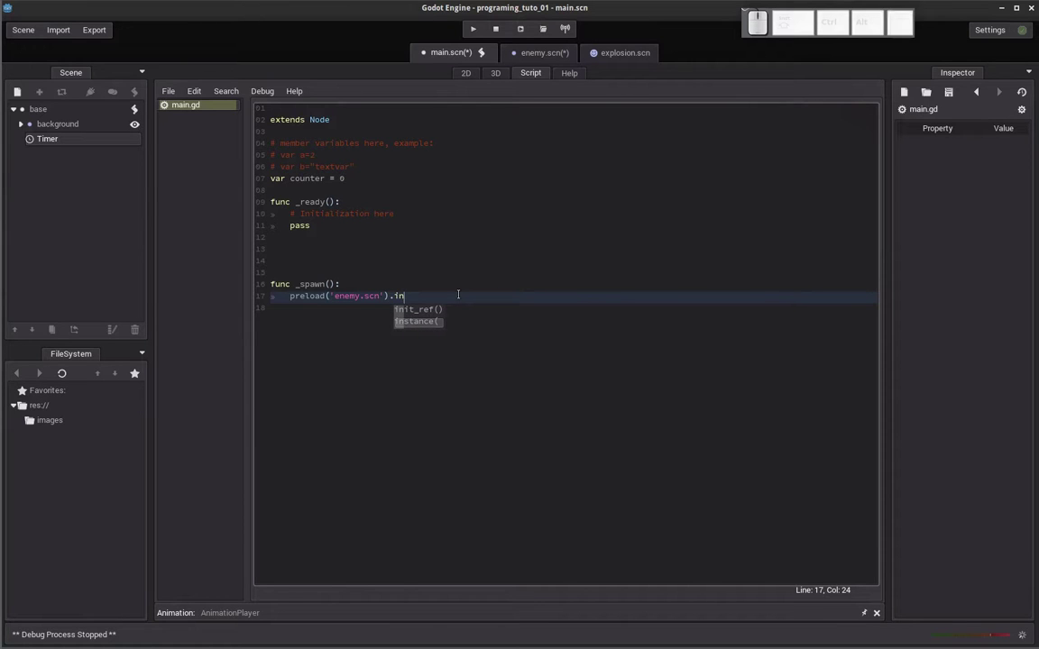
pyautogui.press('Return')
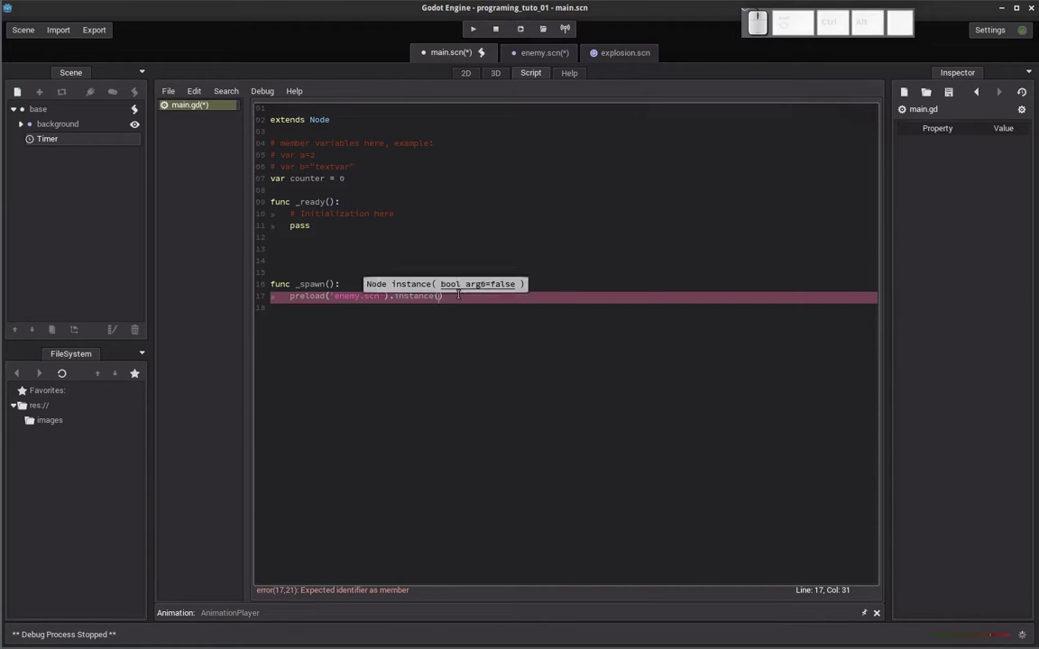
pyautogui.press('Home')
pyautogui.press('End')
pyautogui.press('BackSpace')
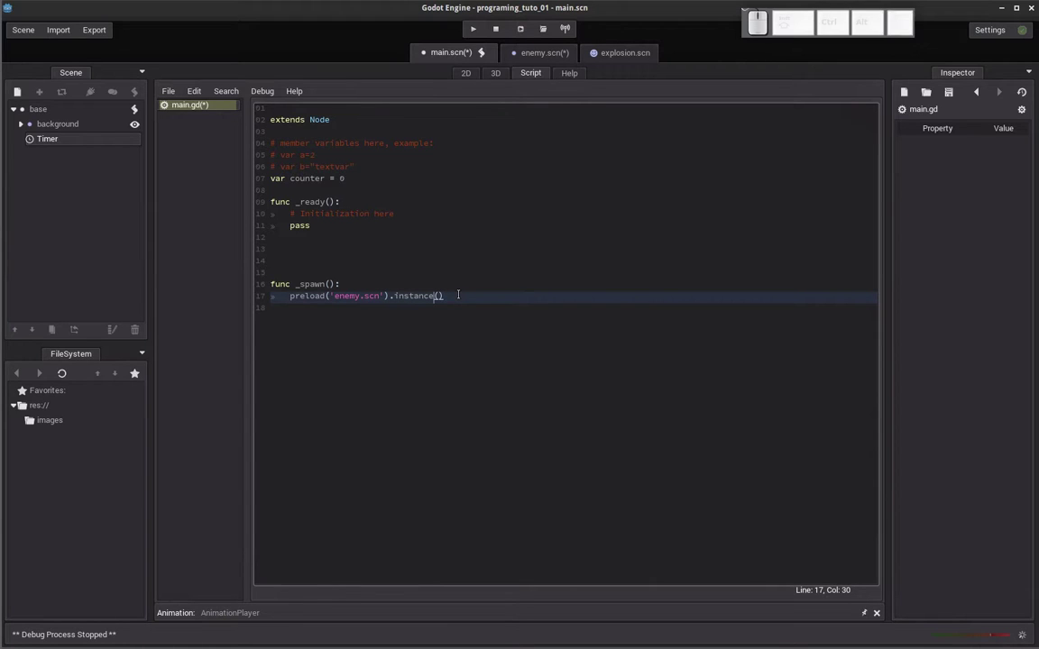
# Select the preload expression on line 17 of main.gd.
pyautogui.press('Left')
pyautogui.press('Right')
pyautogui.press('Right')
pyautogui.press('Left')
pyautogui.press('Right')
pyautogui.press('Left')
pyautogui.press('Right')
pyautogui.press('Right')
pyautogui.press('Home')
pyautogui.press('Right')
pyautogui.press('Home')
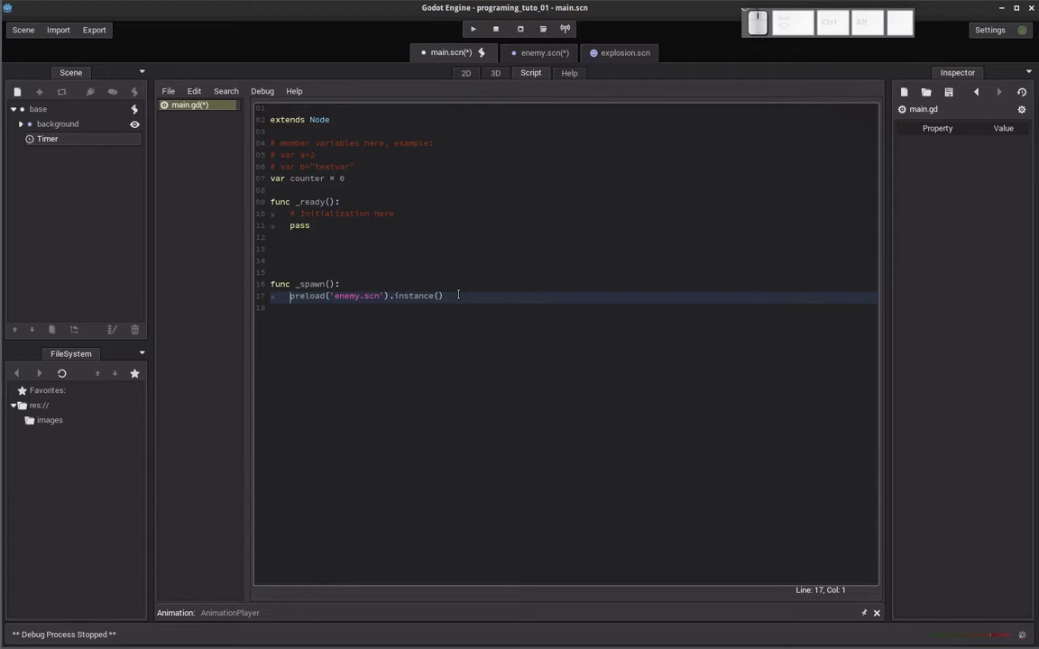
pyautogui.press('shift+Right')
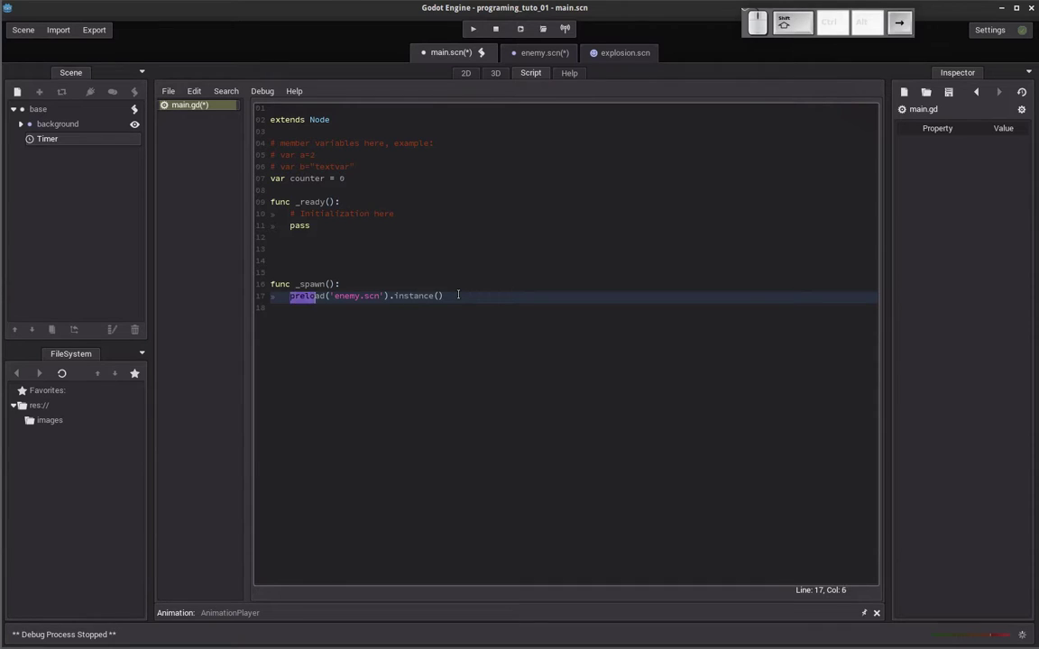
pyautogui.press('Right')
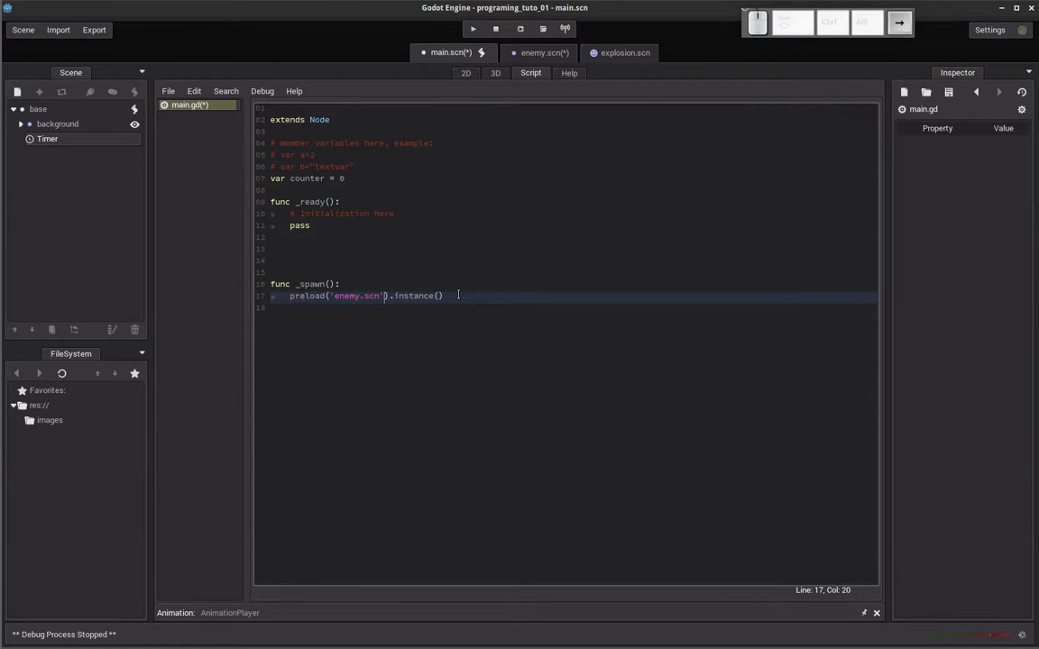
pyautogui.press('shift+Home')
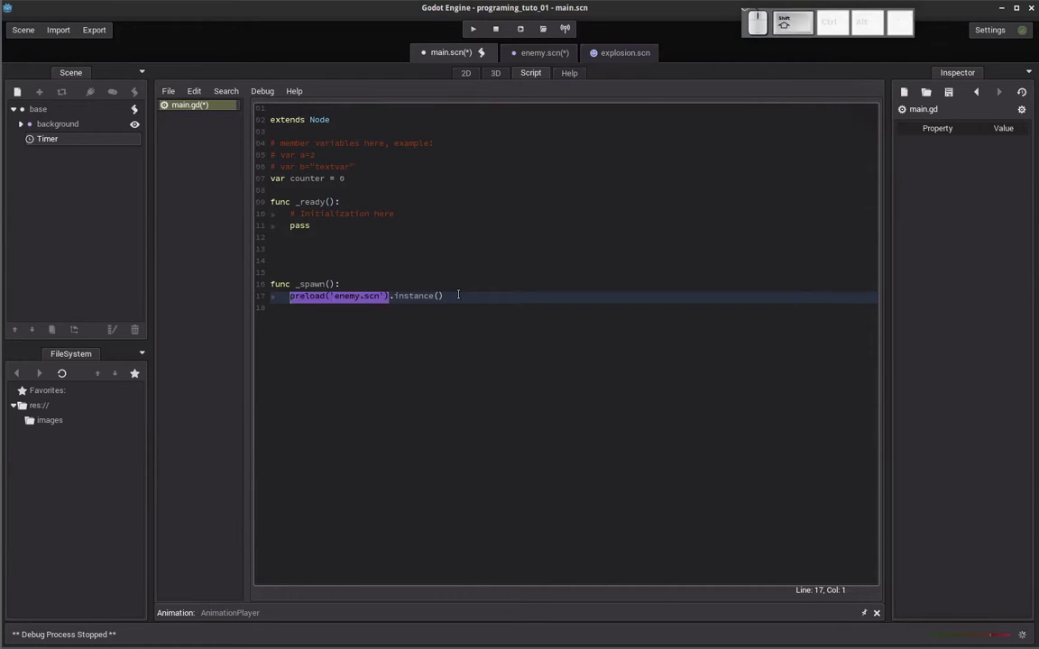
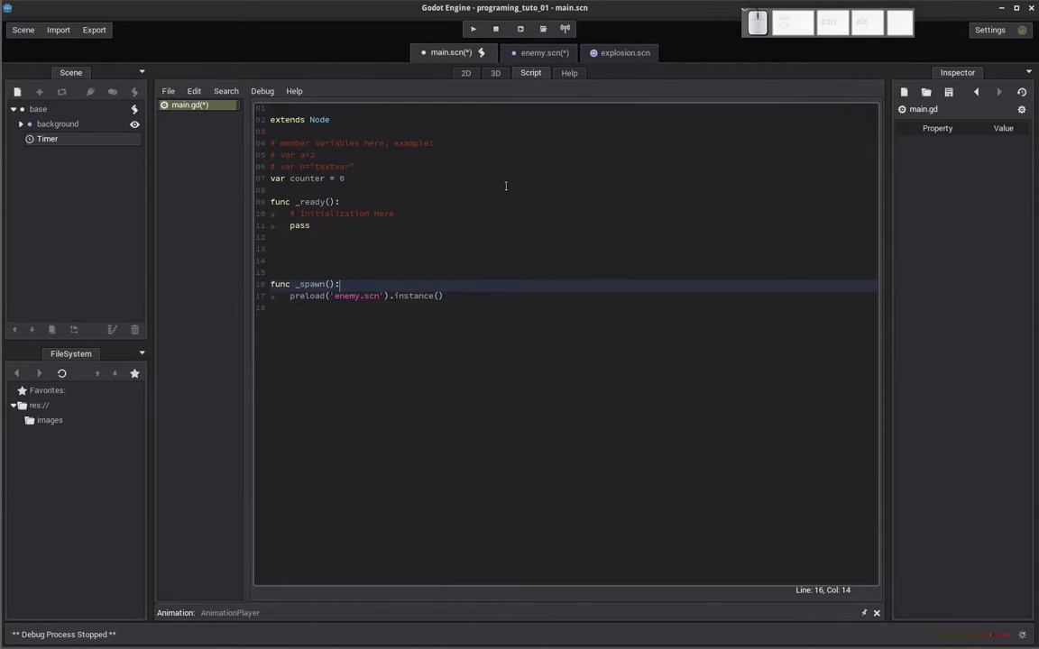
# Run the game with F5 to test the current scene.
pyautogui.press('F5')
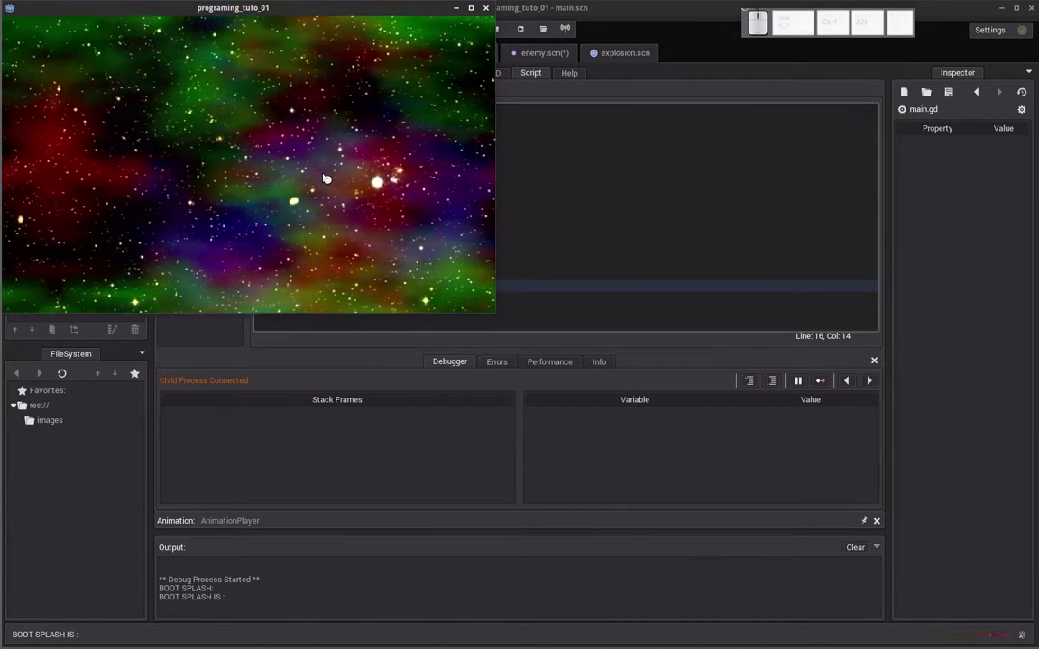
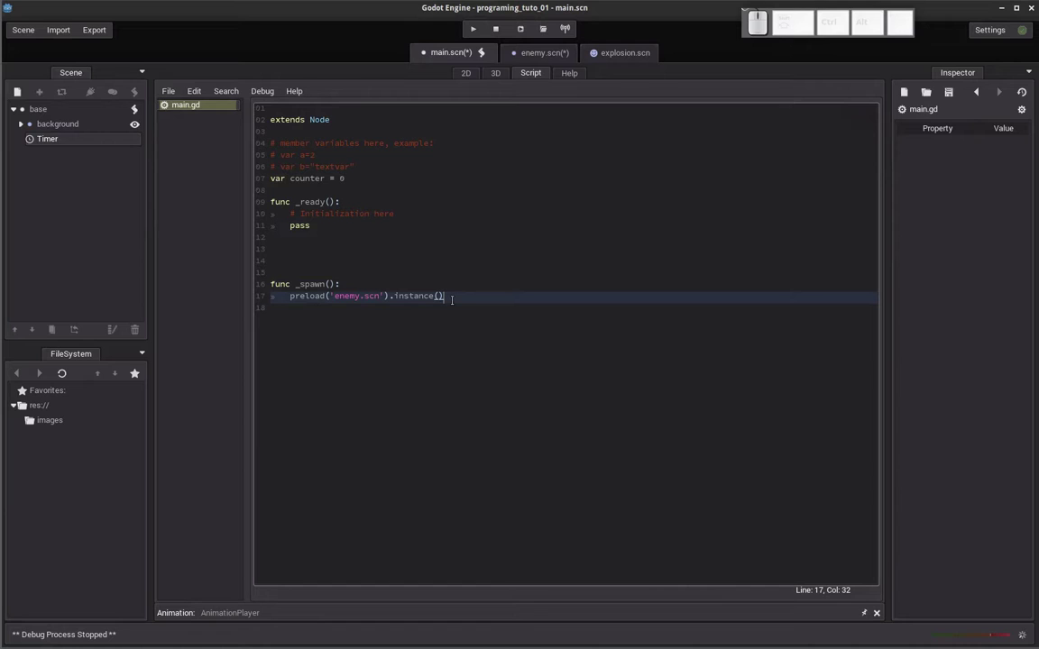
# Prefix the preload line in _spawn with add_child( via autocomplete, removing the stray parenthesis.
pyautogui.press('Home')
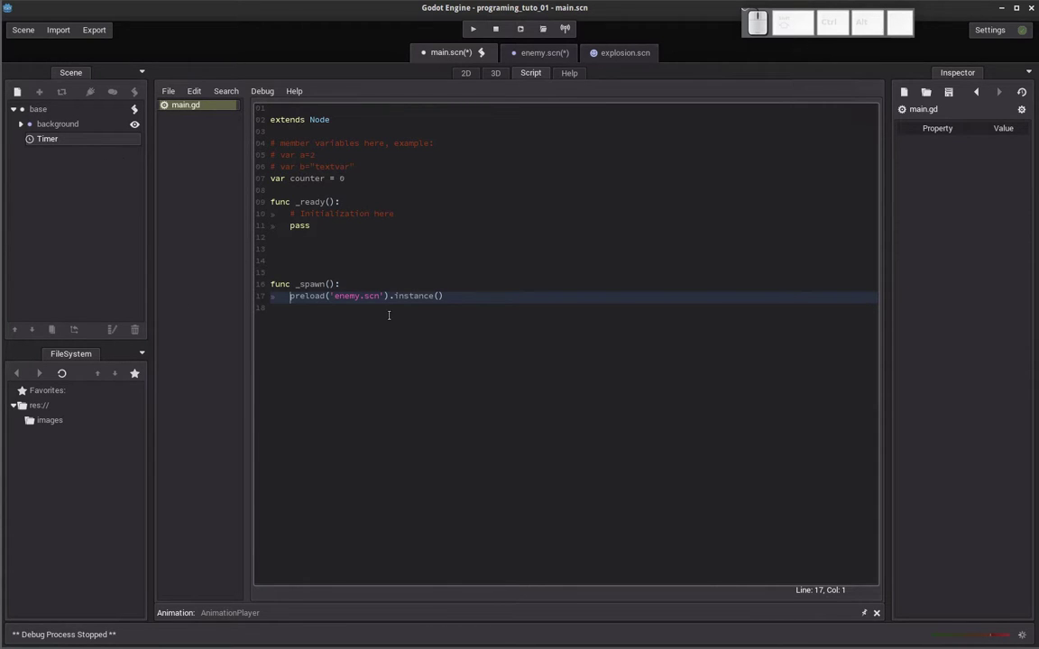
pyautogui.press('space')
pyautogui.press('Left')
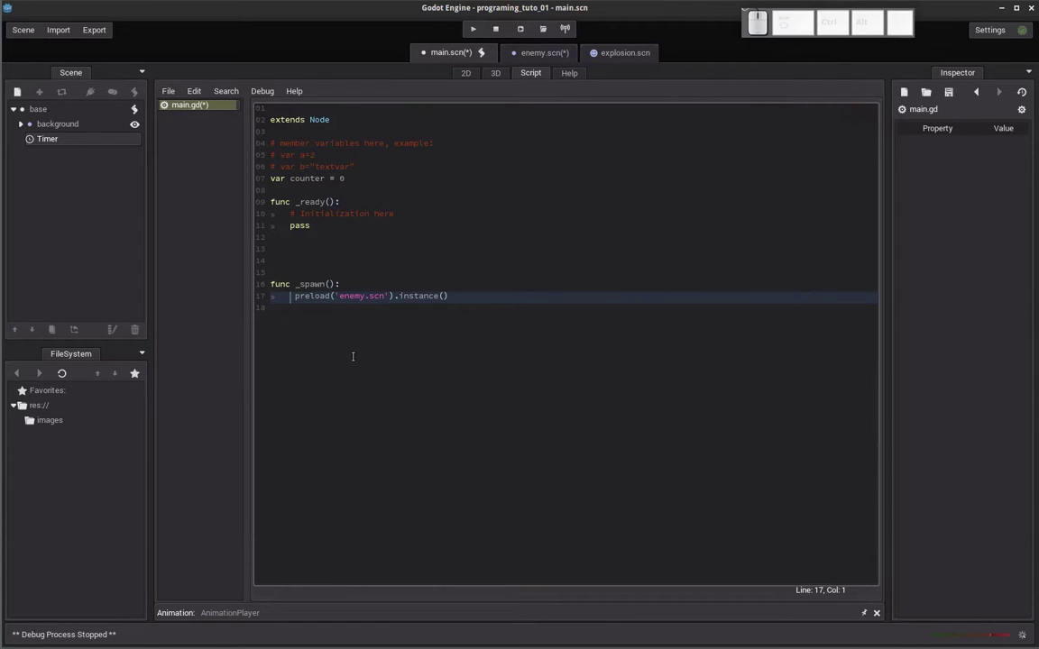
pyautogui.press('a')
pyautogui.press('d')
pyautogui.press('shift+-')
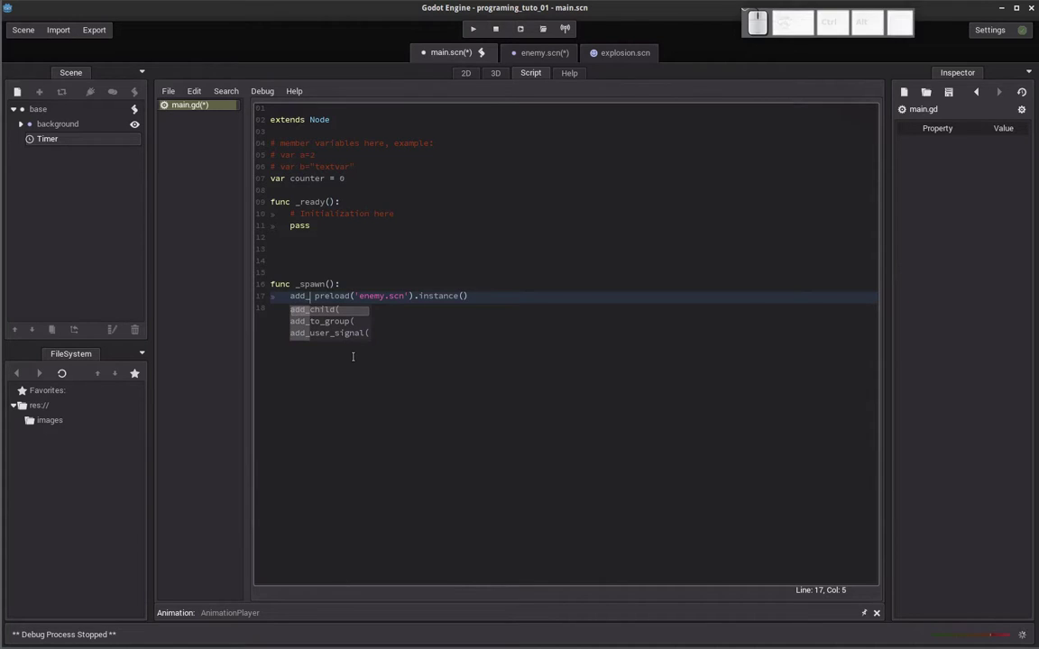
pyautogui.press('Return')
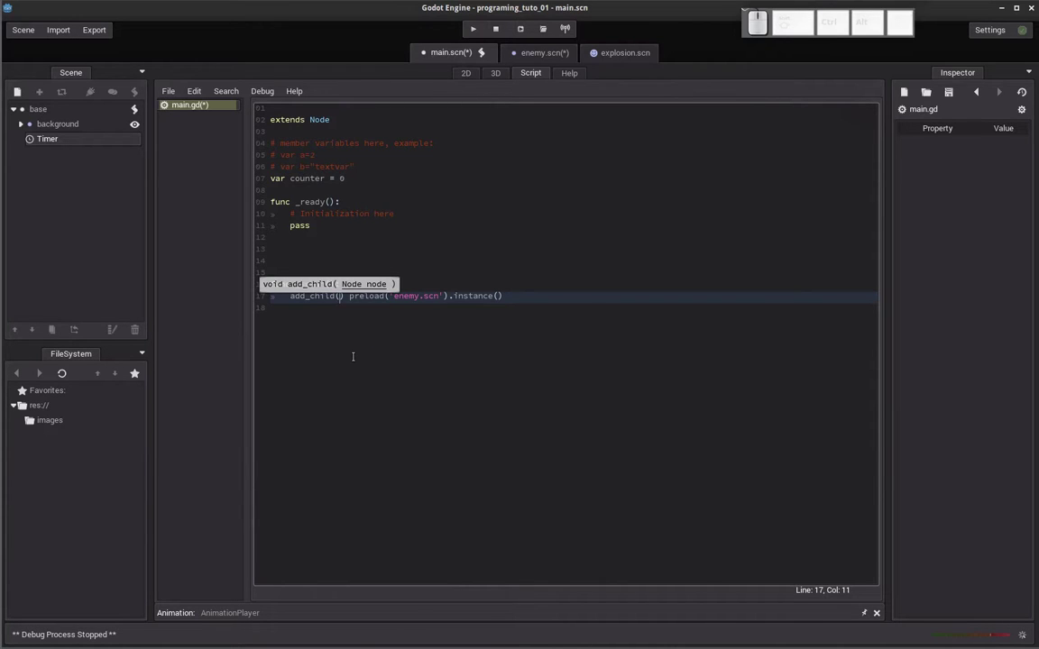
pyautogui.press('Left')
pyautogui.press('Right')
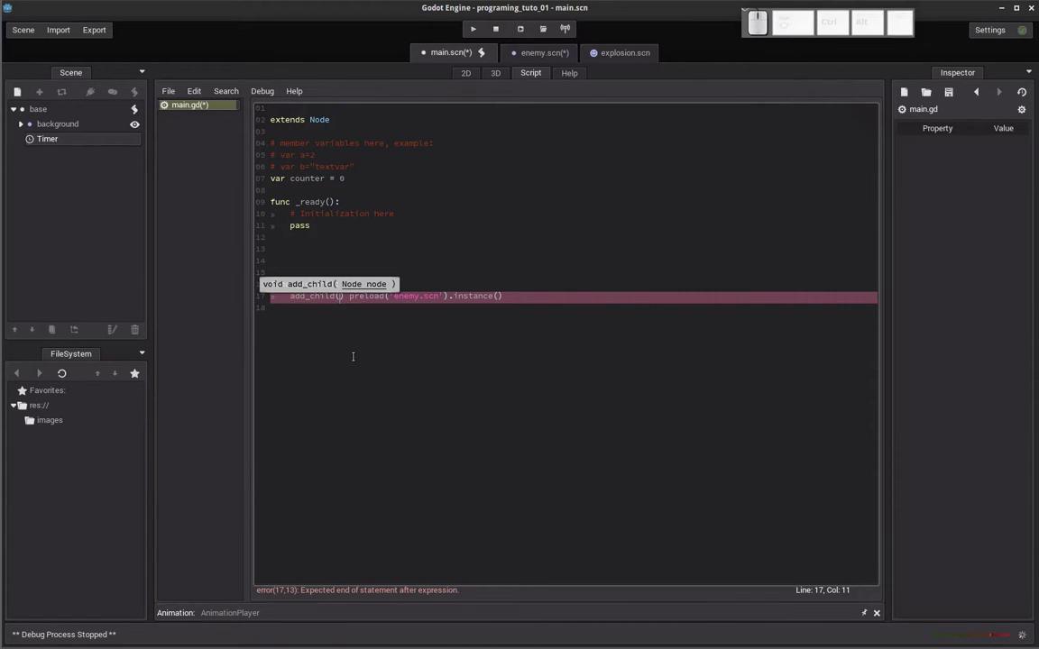
pyautogui.press('Delete')
# Close the add_child( ... ) call at the end of line 17 around the enemy instance.
pyautogui.press('End')
pyautogui.press('space')
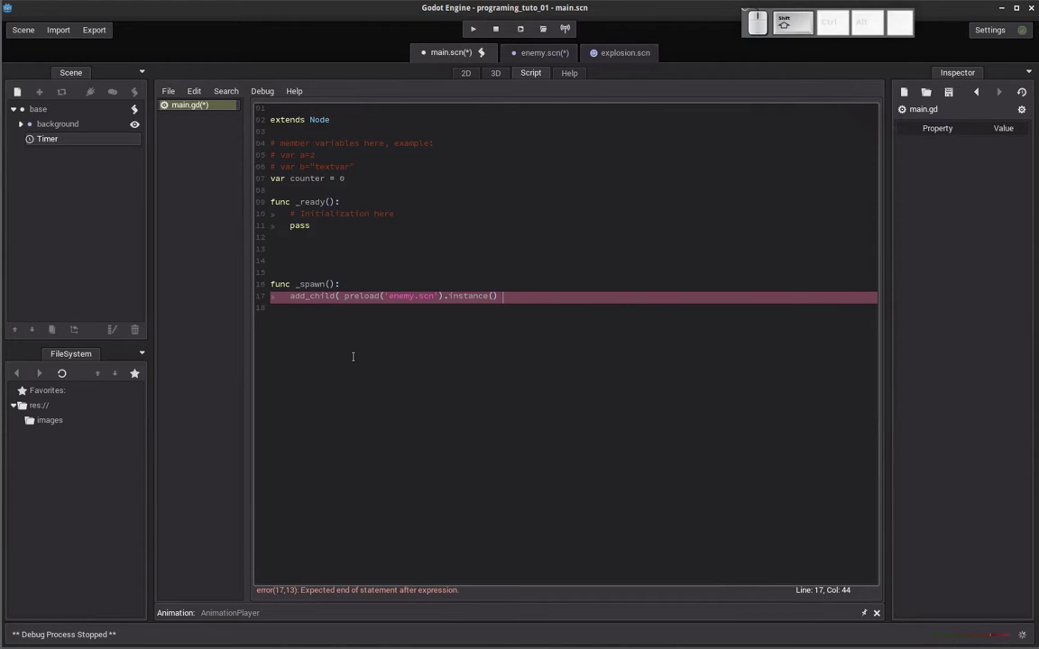
pyautogui.press('shift+0')
pyautogui.press('shift+Left')
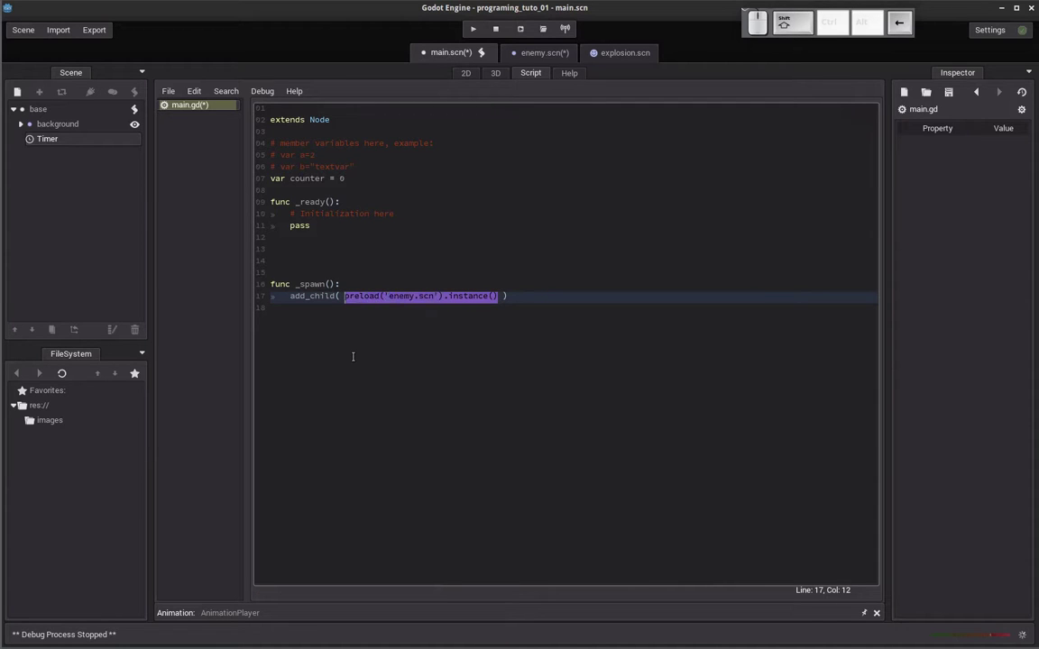
pyautogui.press('Right')
pyautogui.press('Left')
pyautogui.press('Right')
pyautogui.press('End')
pyautogui.press('Left')
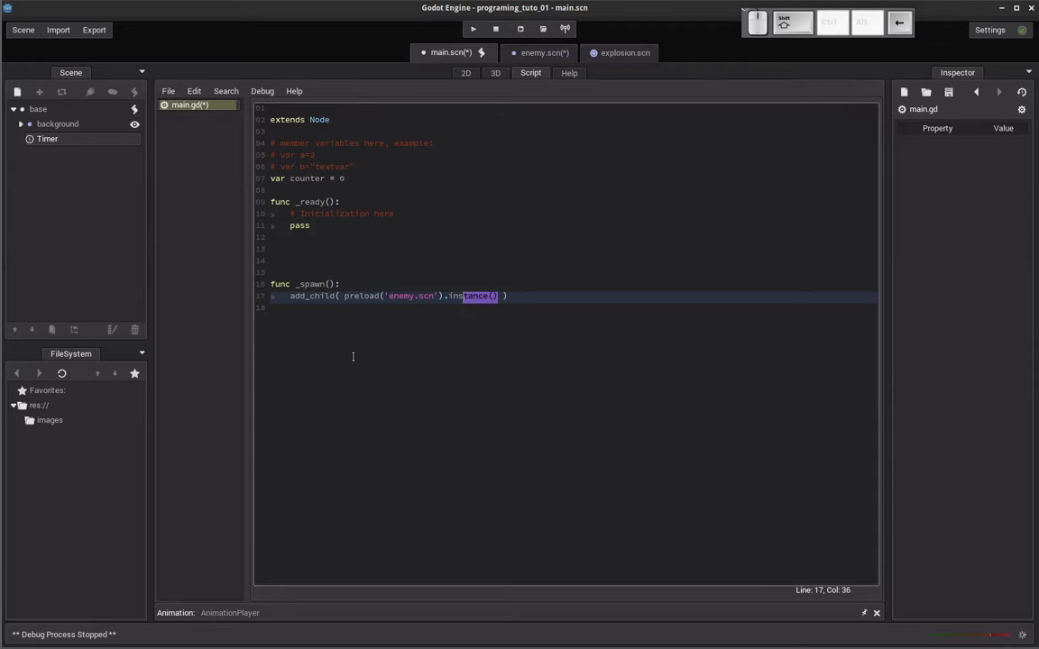
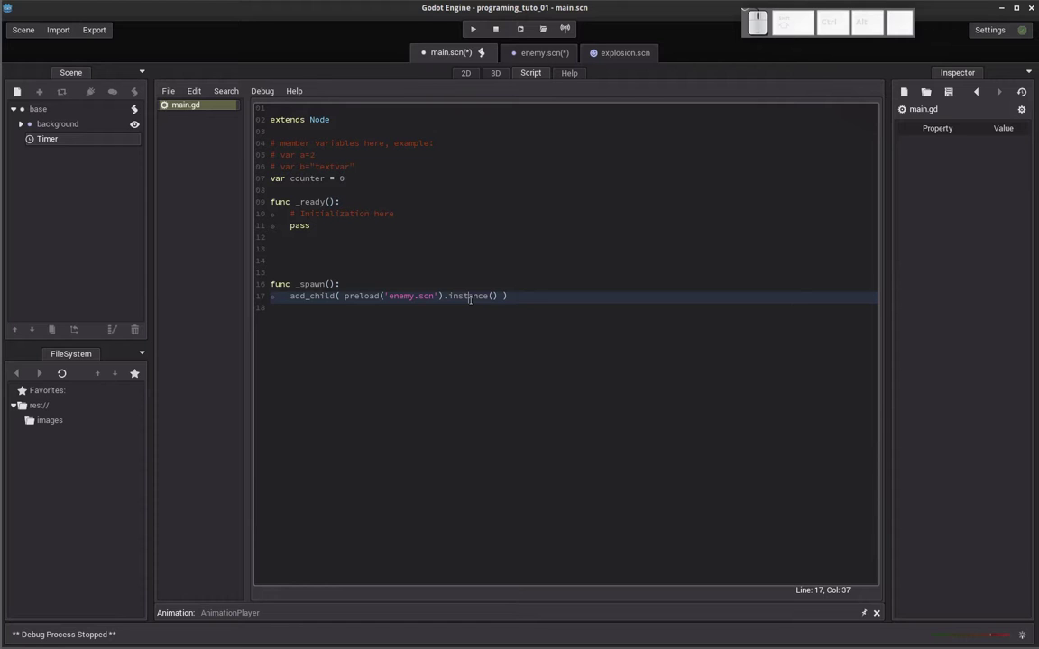
pyautogui.press('Left')
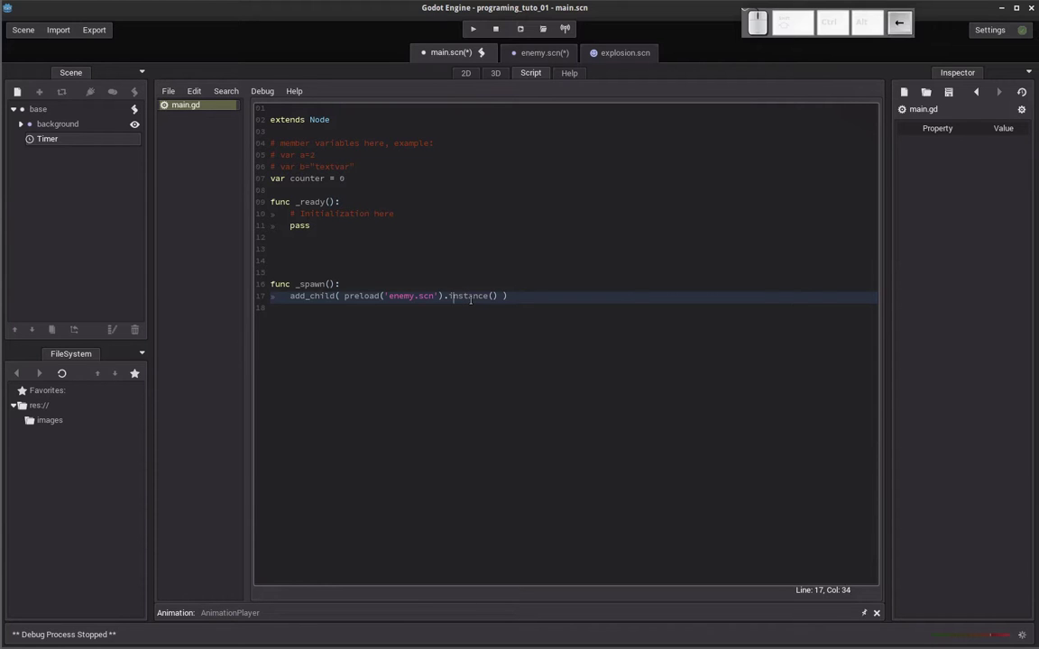
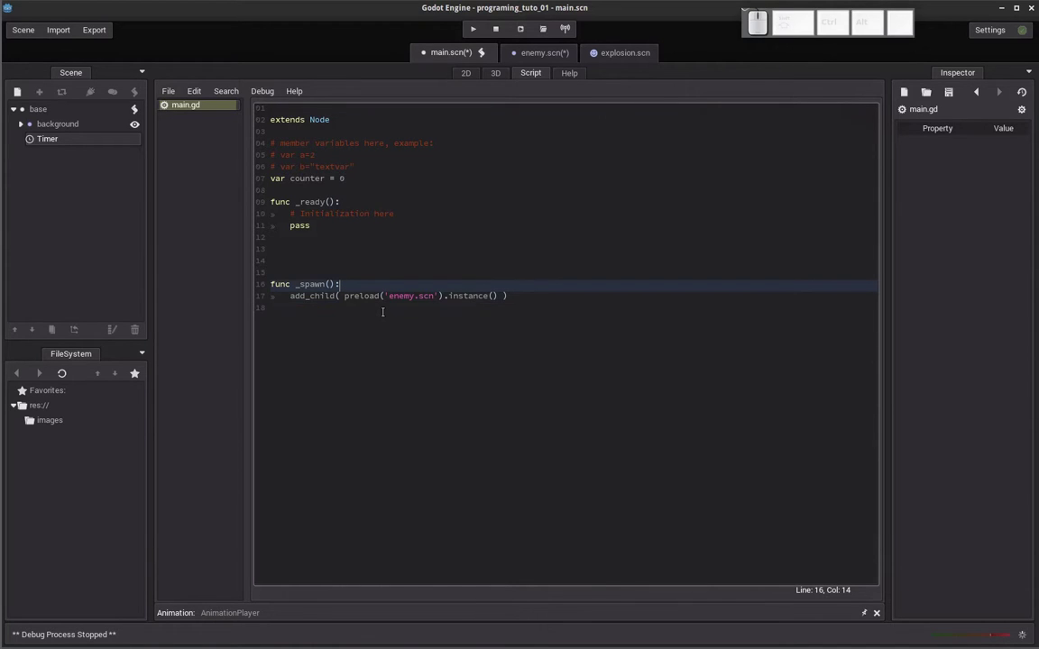
# Revert the add_child wrapping so line 17 is the bare preload instance again.
pyautogui.press('Down')
pyautogui.press('Right')
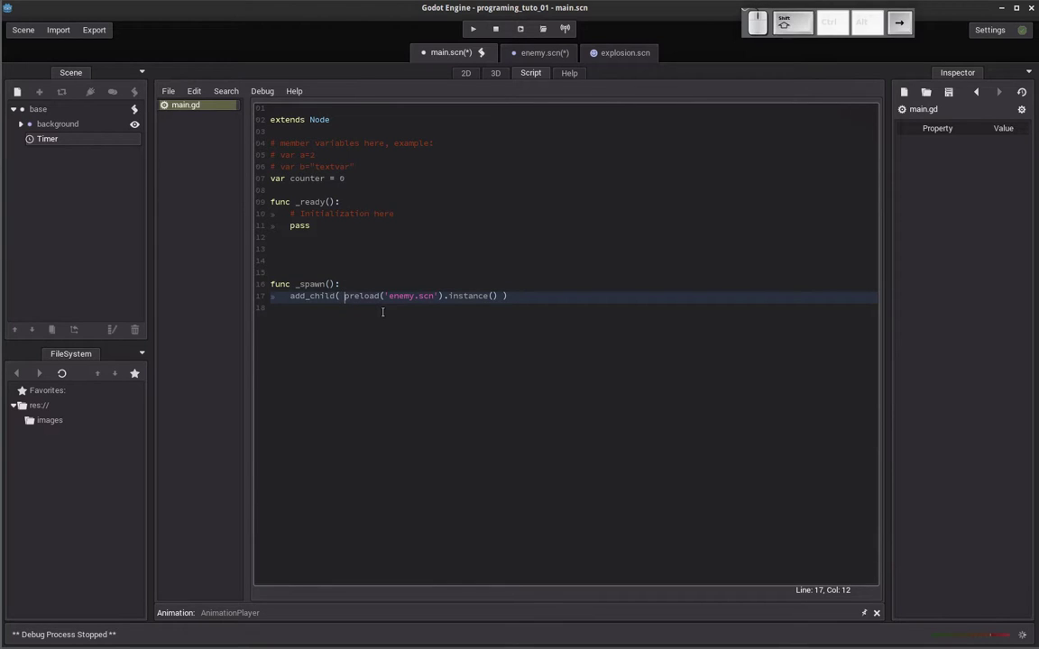
pyautogui.press('shift+Home')
pyautogui.press('shift+End')
pyautogui.press('shift+BackSpace')
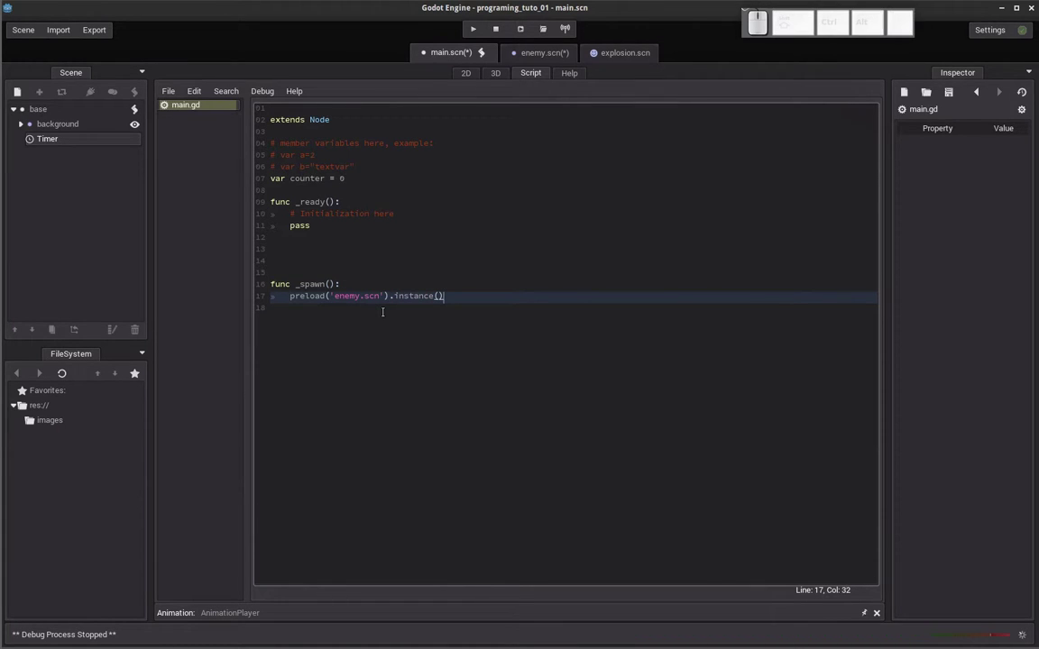
pyautogui.press('Home')
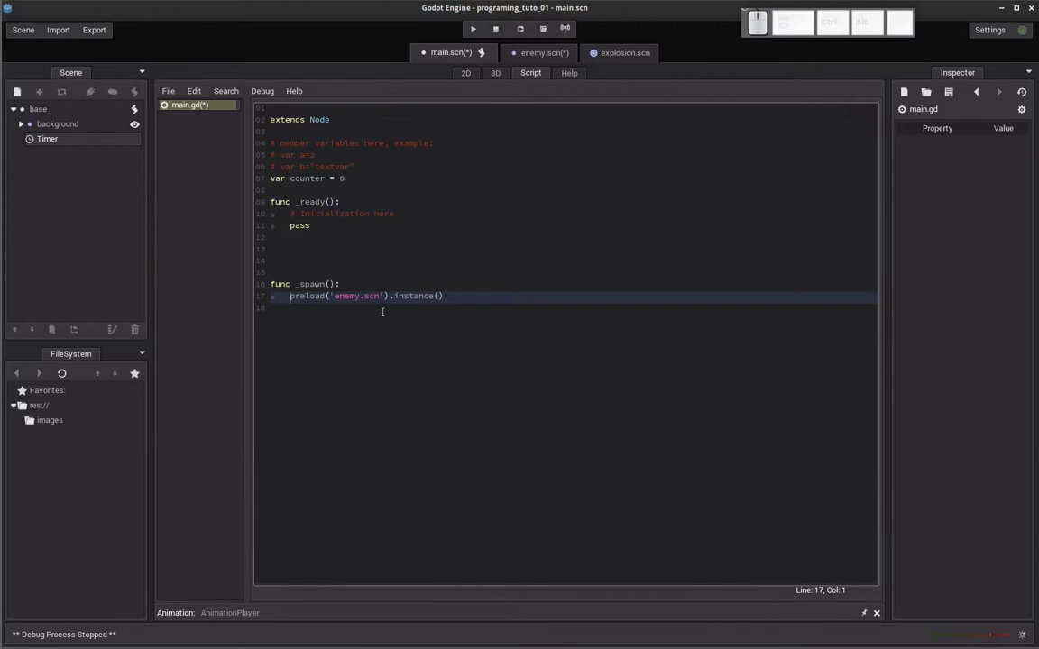
# Store the instance as var enemy = preload('enemy.scn').instance() and start a new line.
pyautogui.press('v')
pyautogui.press('a')
pyautogui.press('r')
pyautogui.press('space')
pyautogui.press('BackSpace')
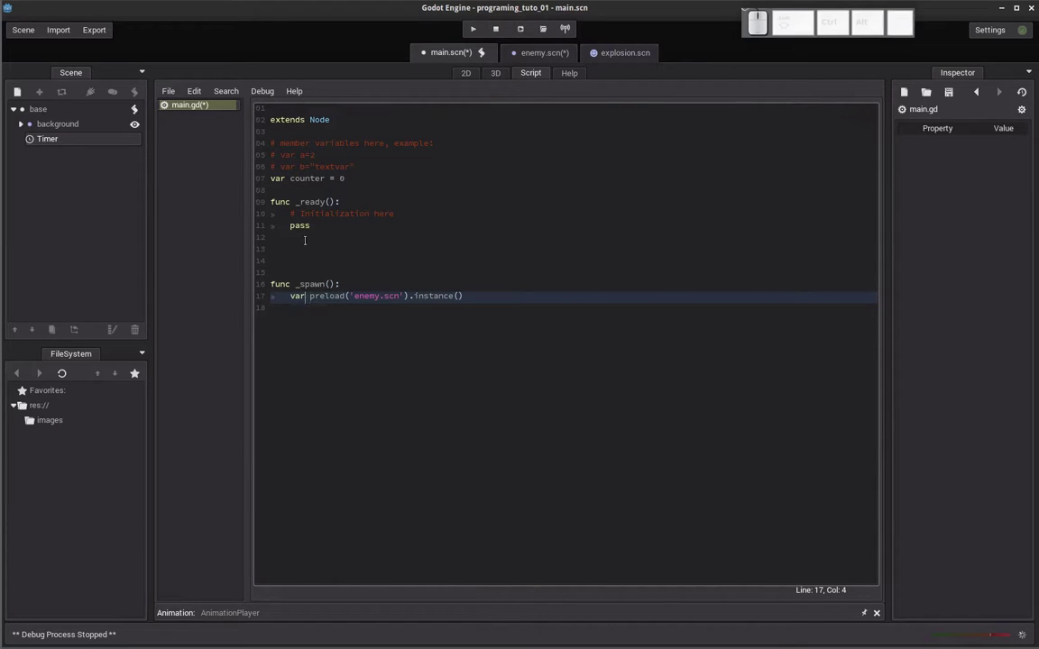
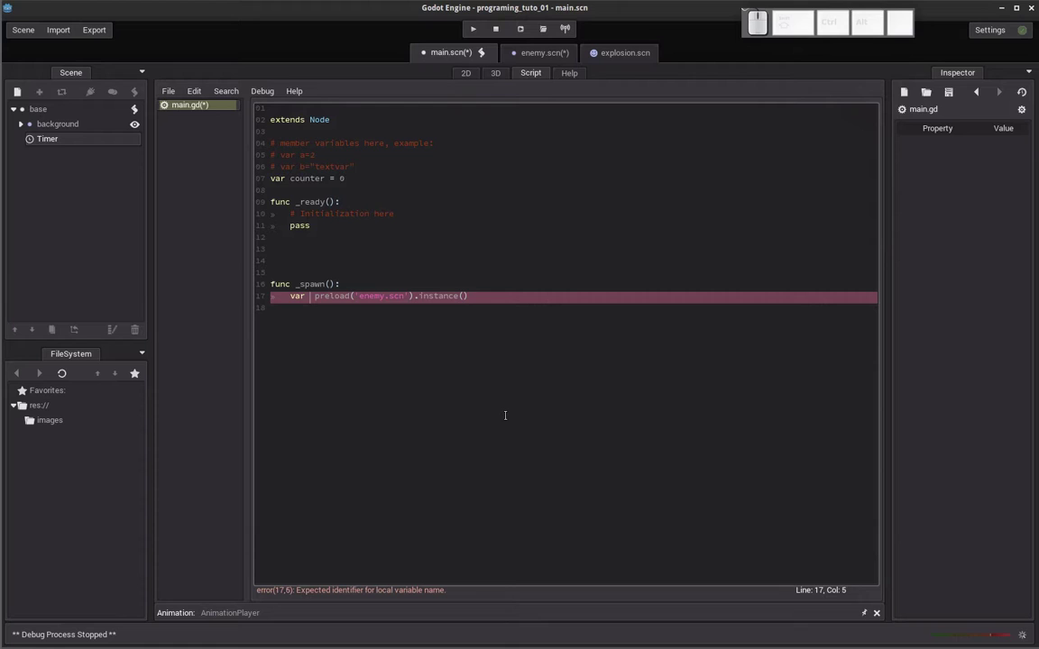
pyautogui.press('e')
pyautogui.press('n')
pyautogui.press('e')
pyautogui.press('m')
pyautogui.press('y')
pyautogui.press('space')
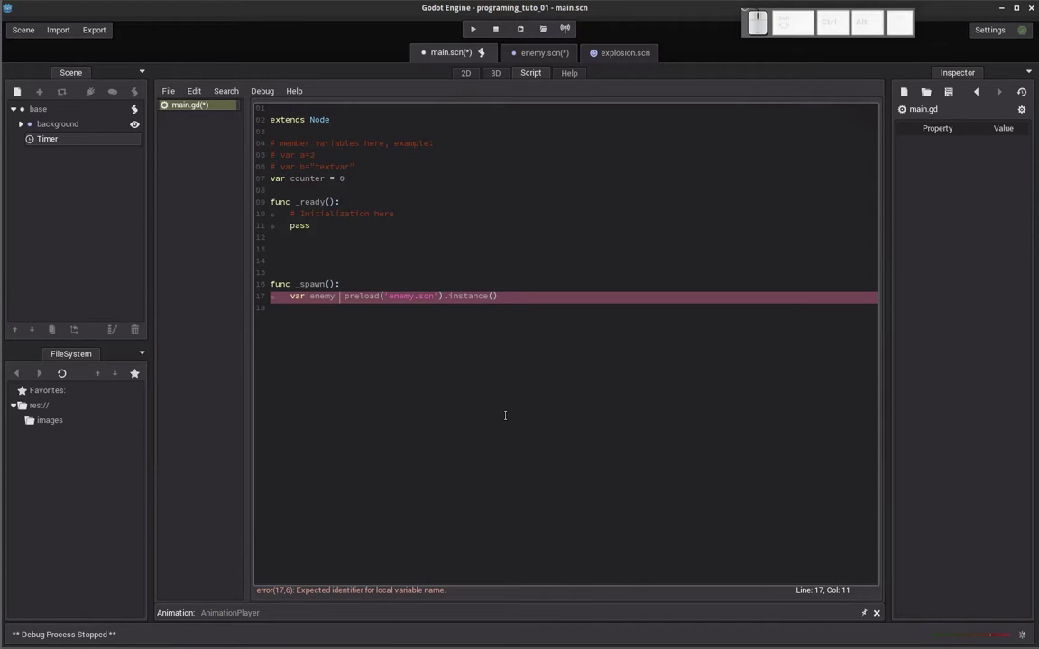
pyautogui.press('=')
pyautogui.press('Right')
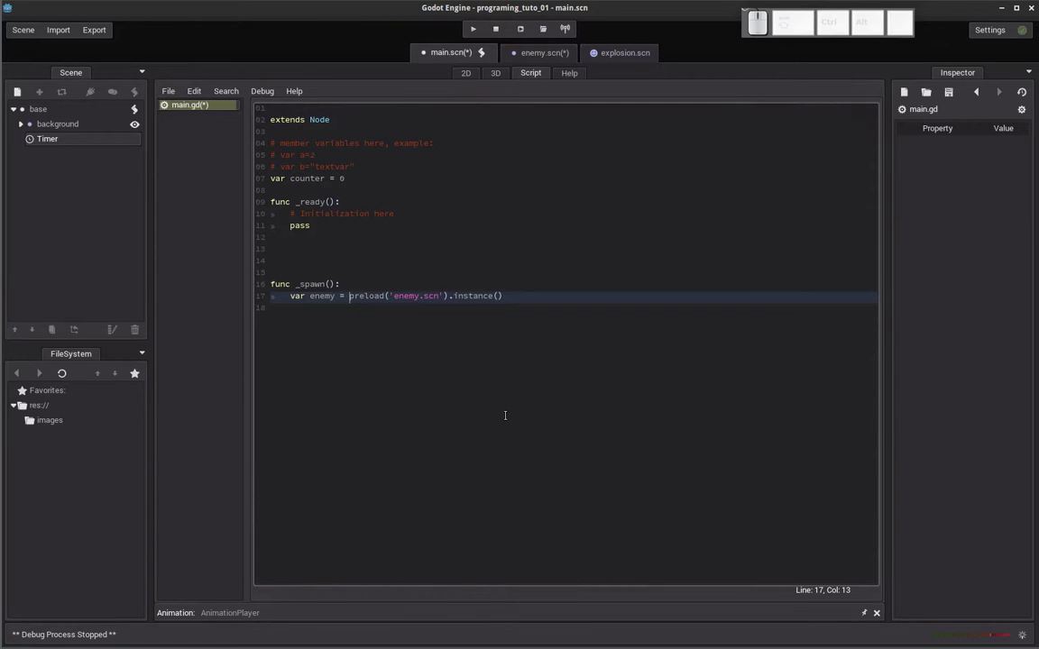
pyautogui.press('shift+End')
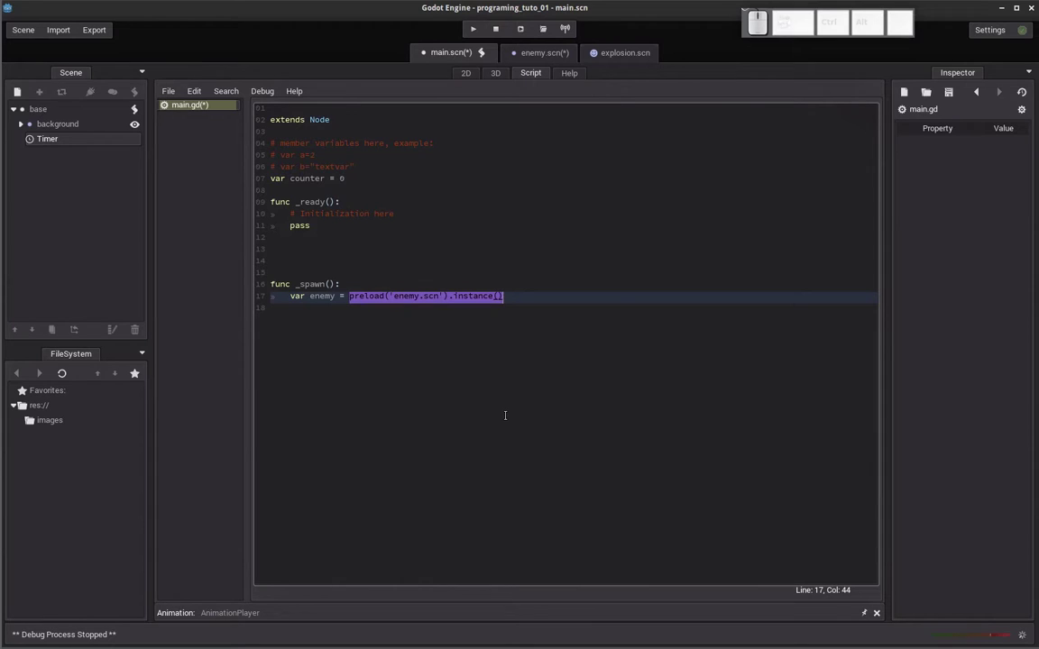
pyautogui.press('Left')
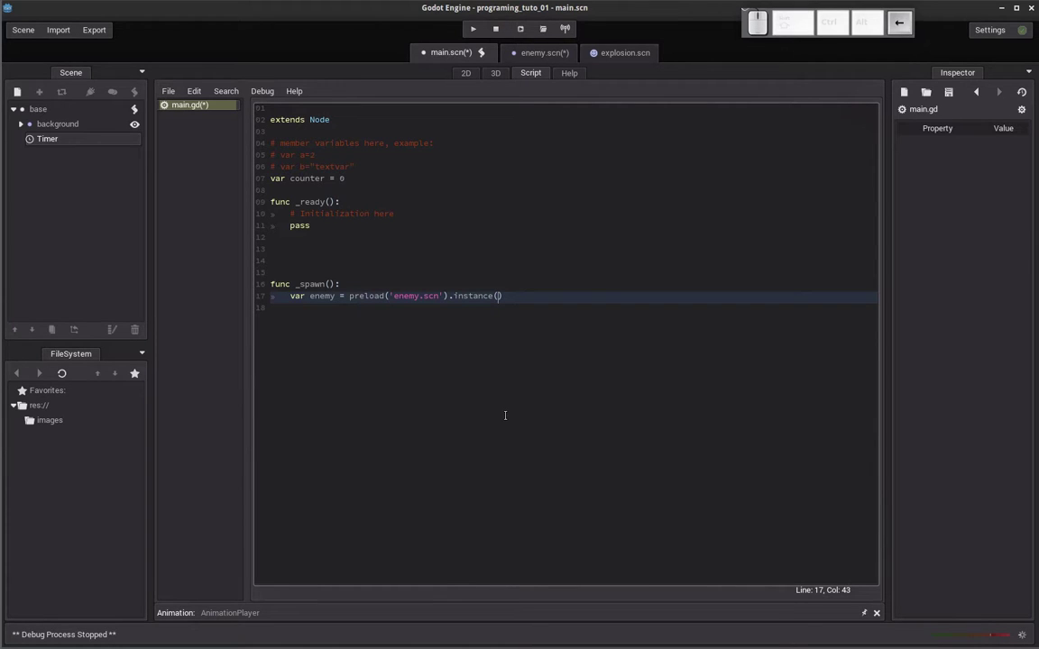
pyautogui.press('Right')
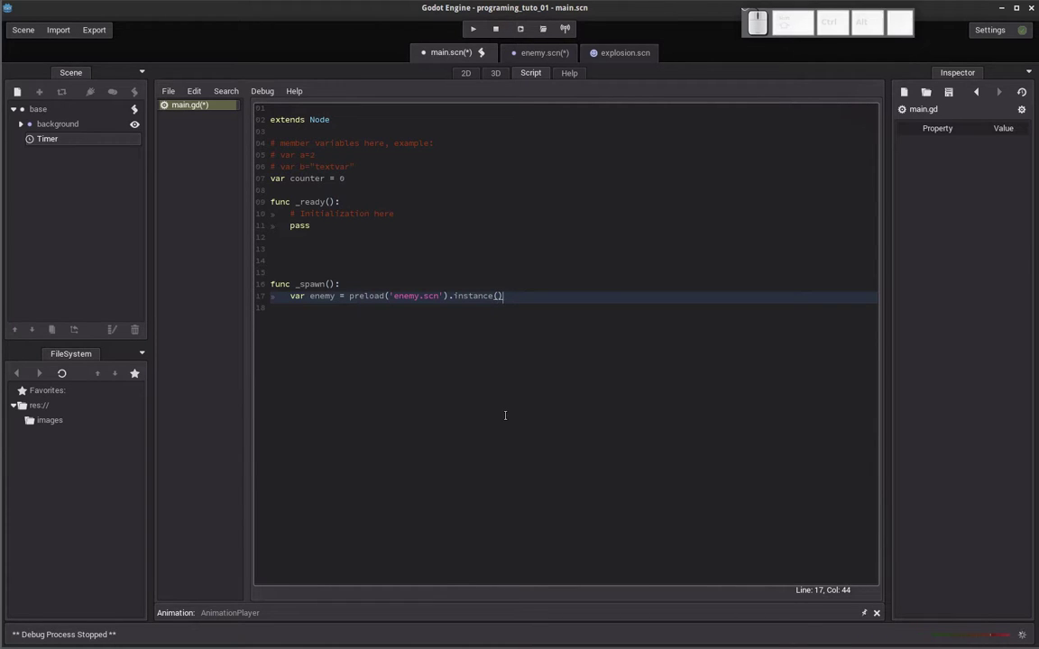
pyautogui.press('Return')
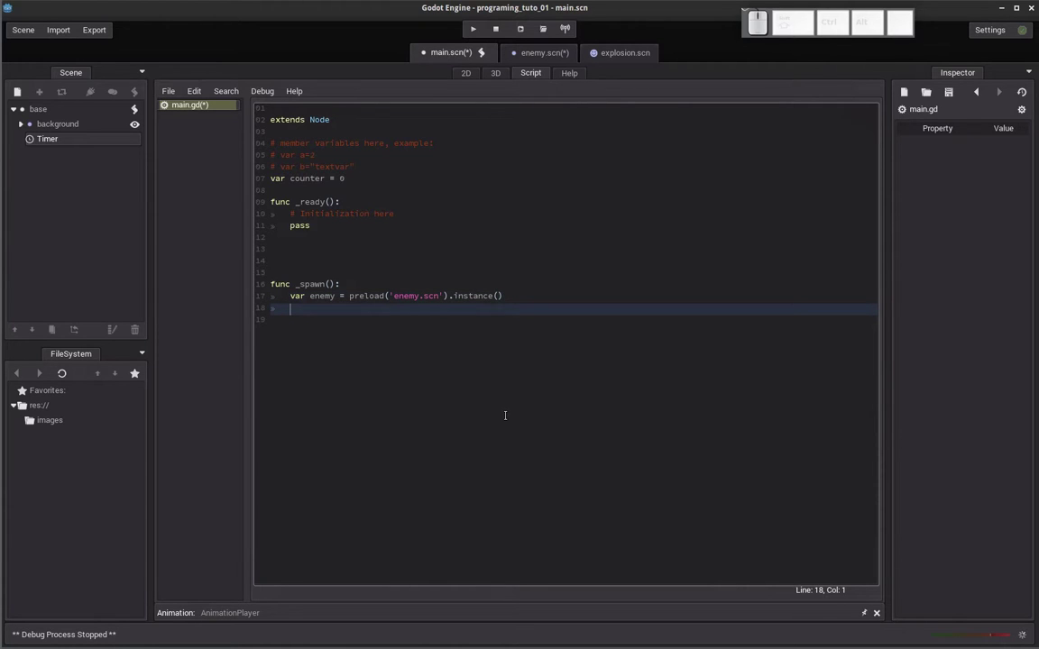
# Begin line 18 with enemy.set_pos chosen from autocomplete.
pyautogui.press('e')
pyautogui.press('n')
pyautogui.press('e')
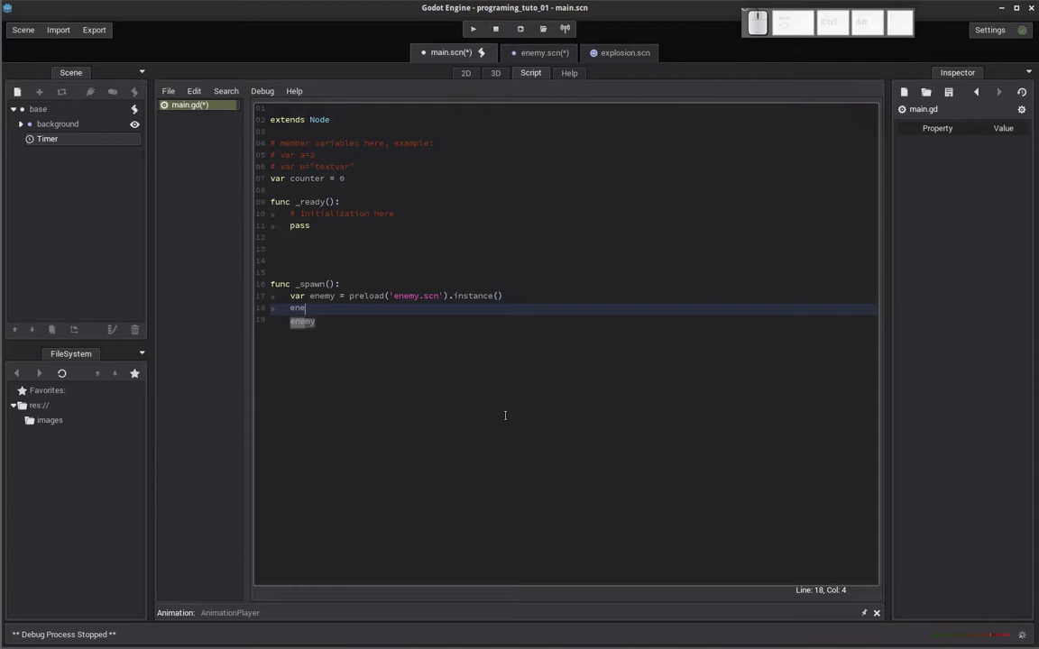
pyautogui.press('Return')
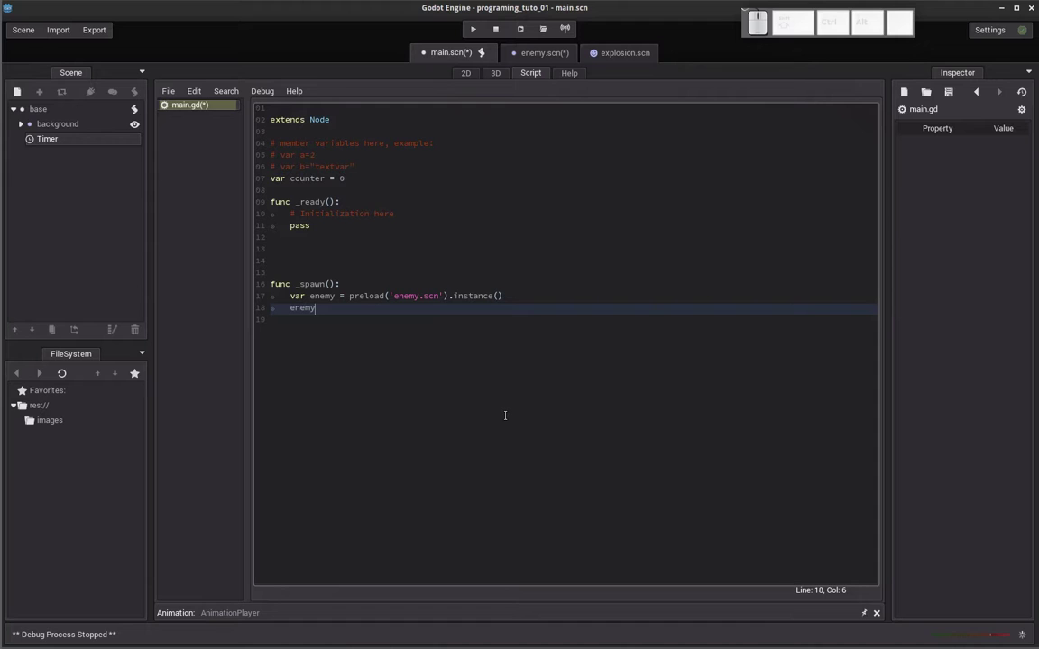
pyautogui.press('.')
pyautogui.press('Down')
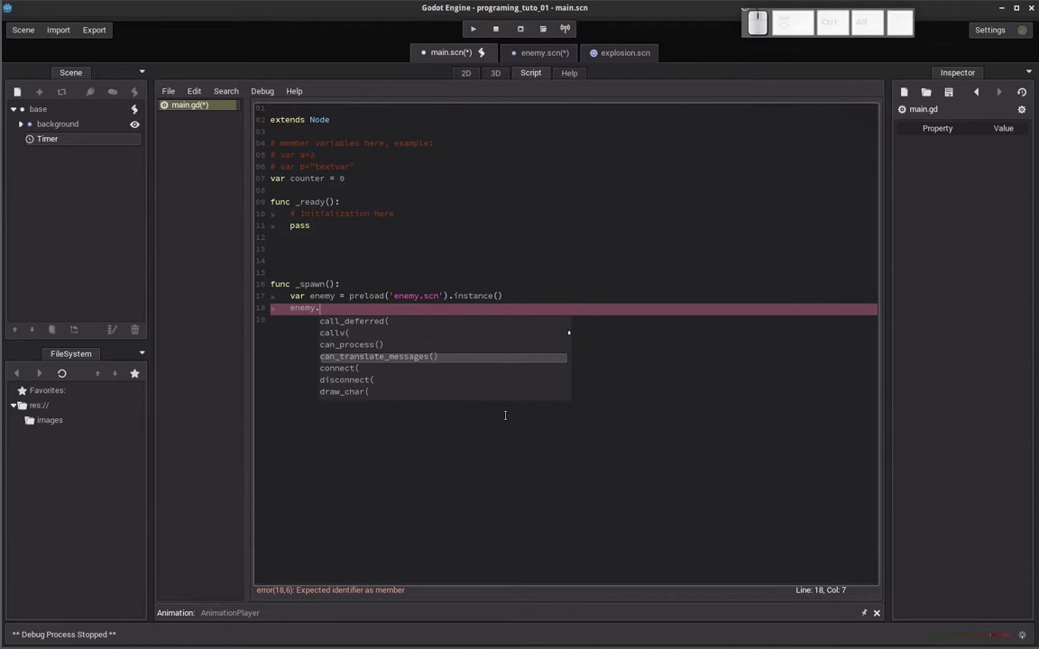
pyautogui.press('s')
pyautogui.press('e')
pyautogui.press('t')
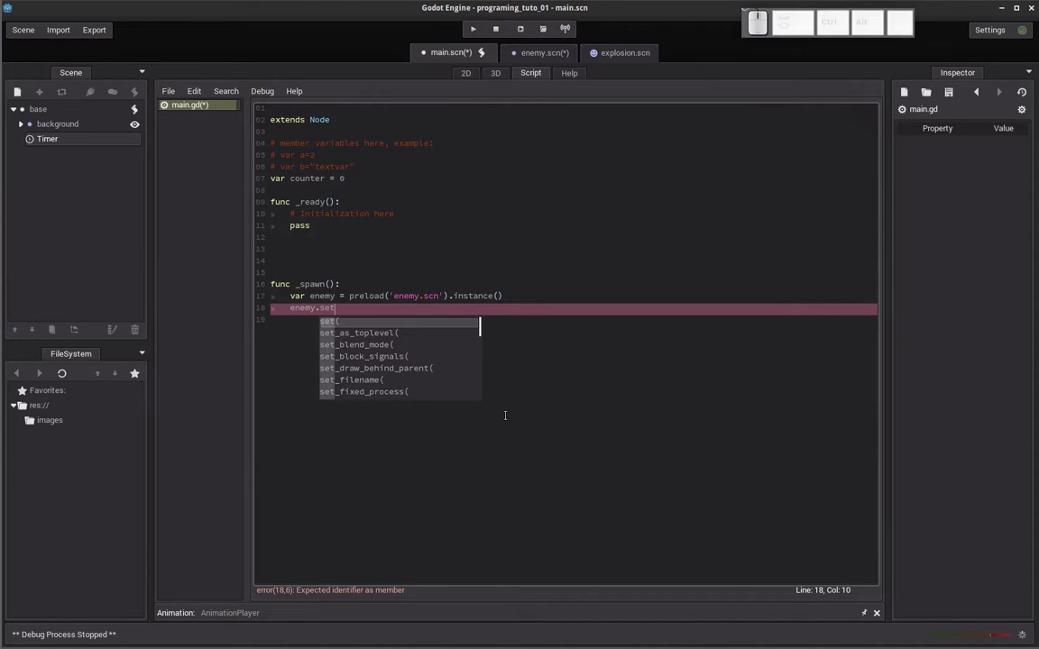
pyautogui.press('shift+-')
pyautogui.press('p')
pyautogui.press('Down')
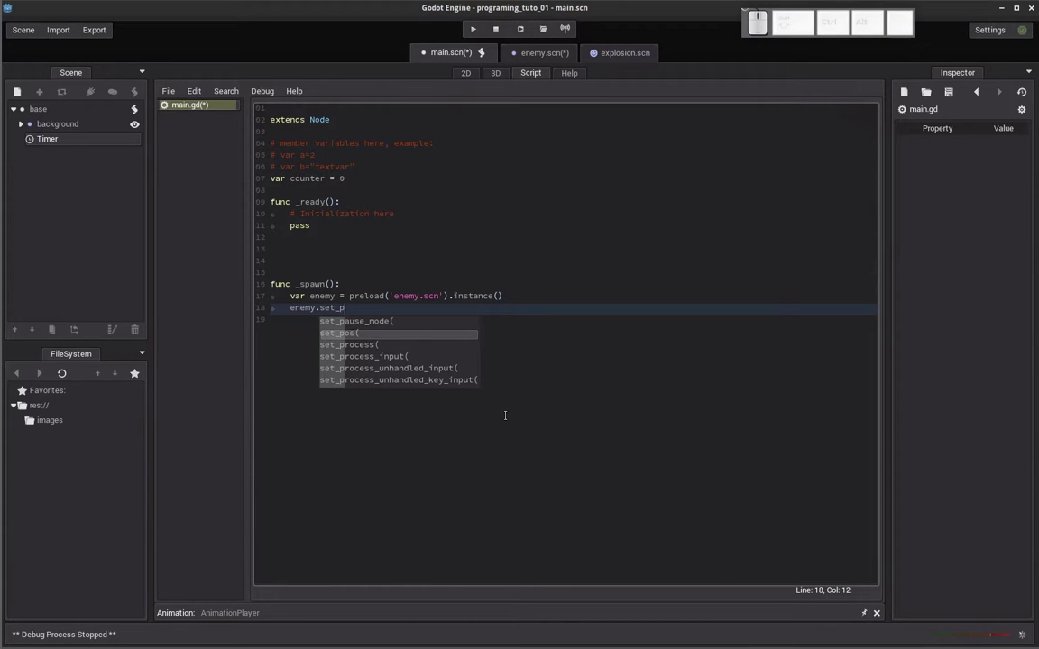
pyautogui.press('Return')
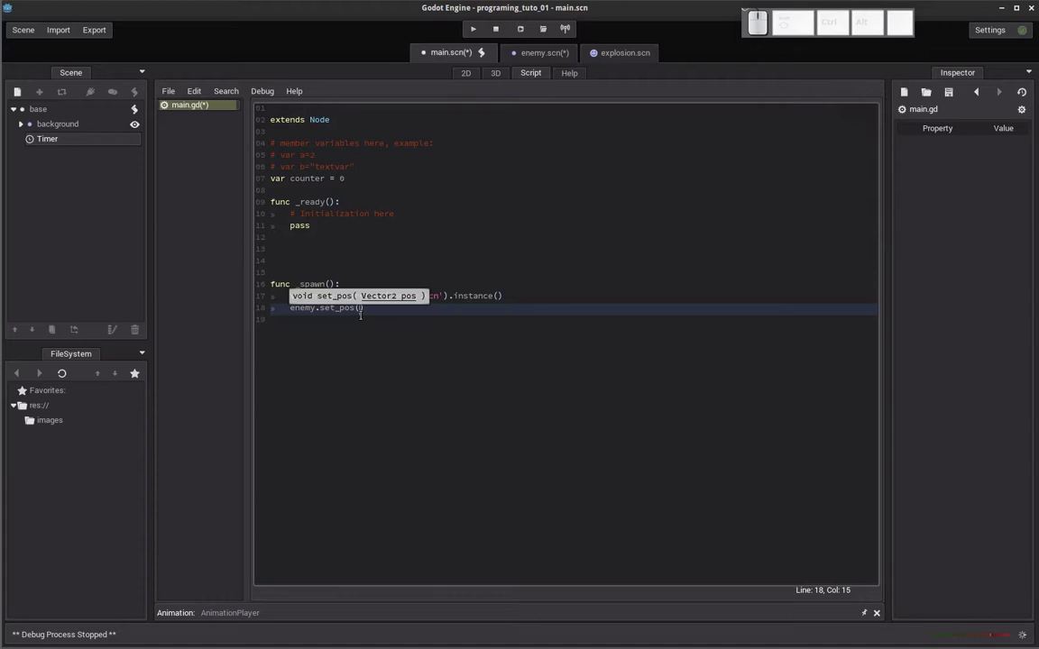
# Add a Vector2( argument inside the set_pos call.
pyautogui.press('space')
pyautogui.press('Left')
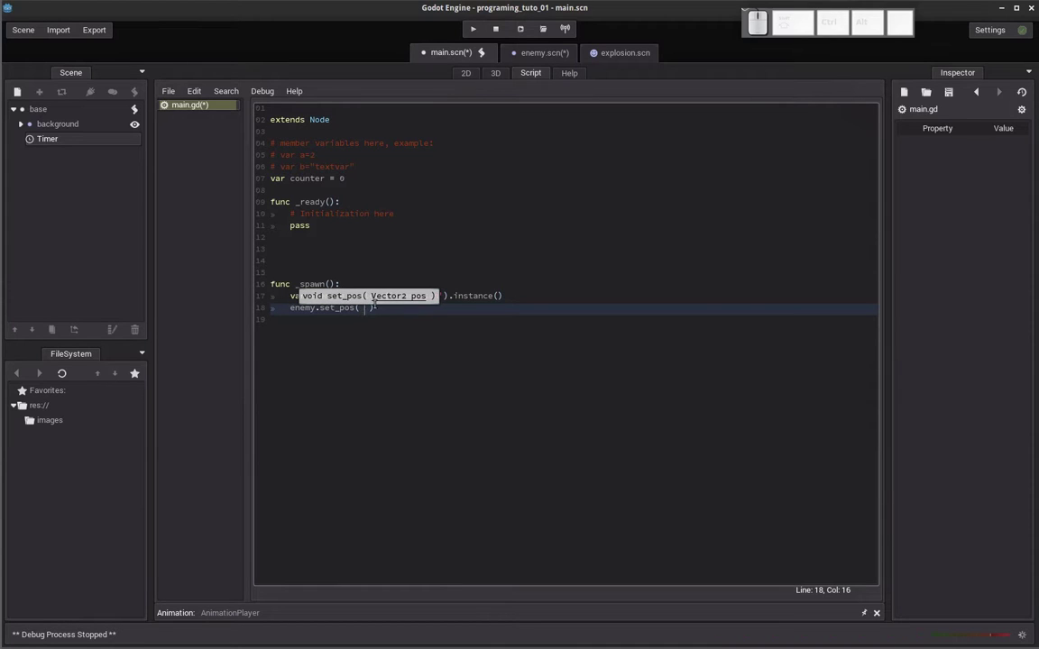
pyautogui.press('shift+v')
pyautogui.press('shift+e')
pyautogui.press('shift+c')
pyautogui.press('t')
pyautogui.press('o')
pyautogui.press('Return')
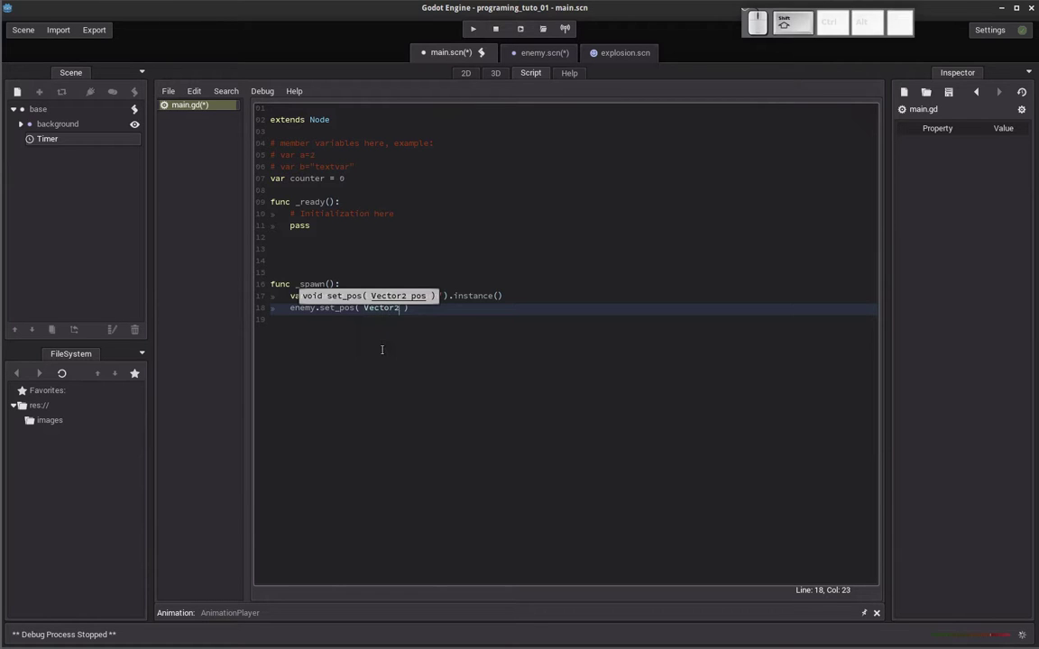
pyautogui.press('shift+9')
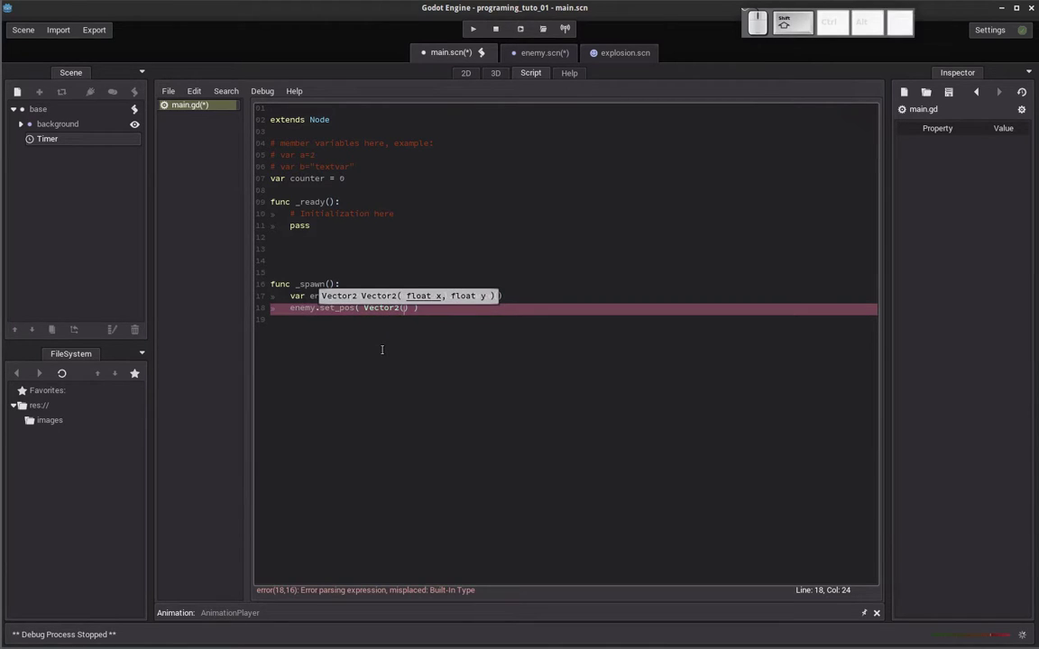
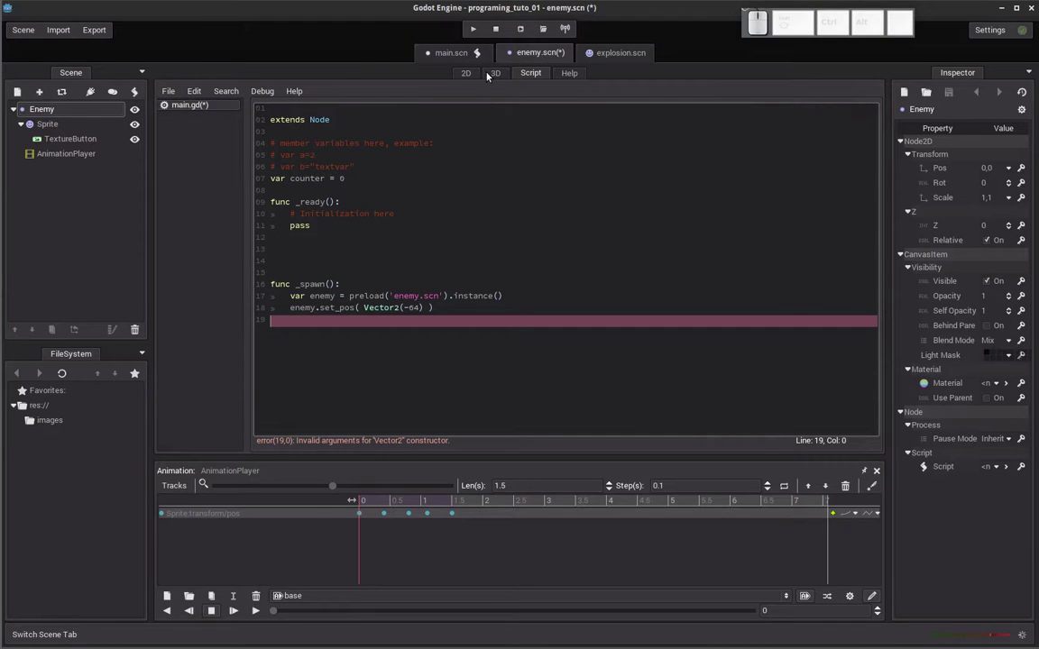
# View the enemy sprite in the 2D canvas of enemy.scn.
pyautogui.click(473, 82)
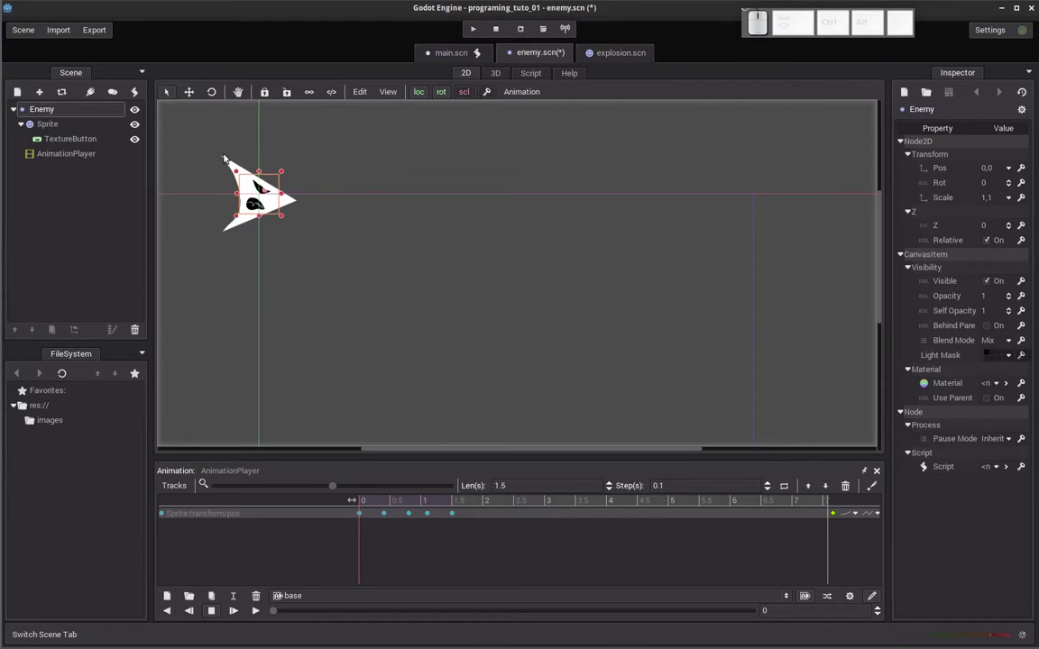
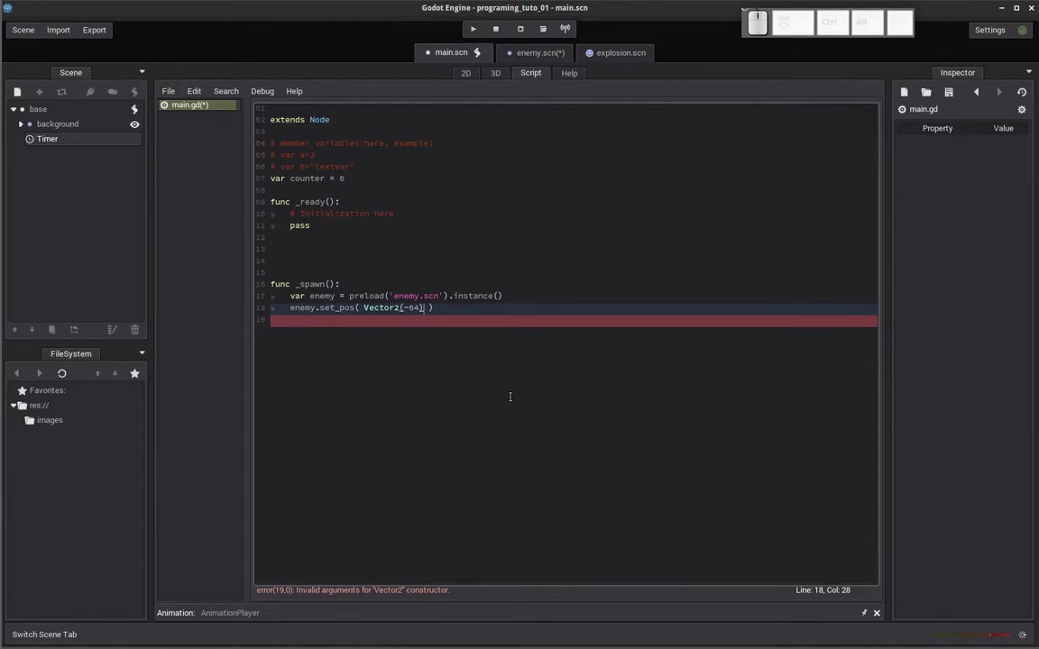
# Add a second Vector2 coordinate after -64 using rand_range from autocomplete.
pyautogui.press('BackSpace')
pyautogui.press(',')
pyautogui.press('space')
pyautogui.press('BackSpace')
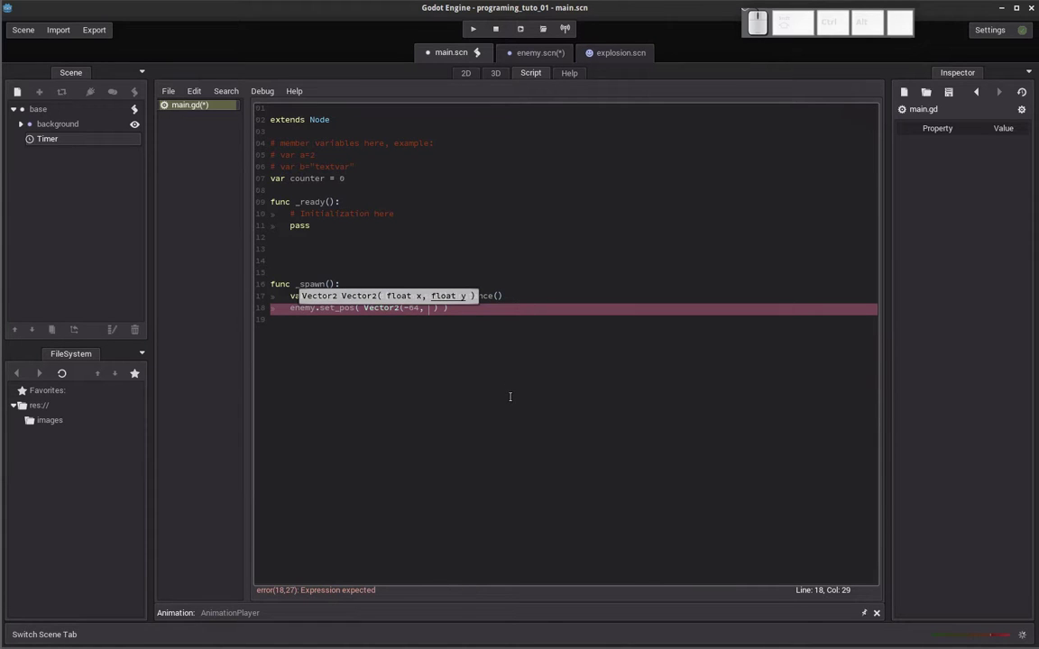
pyautogui.press('r')
pyautogui.press('a')
pyautogui.press('n')
pyautogui.press('d')
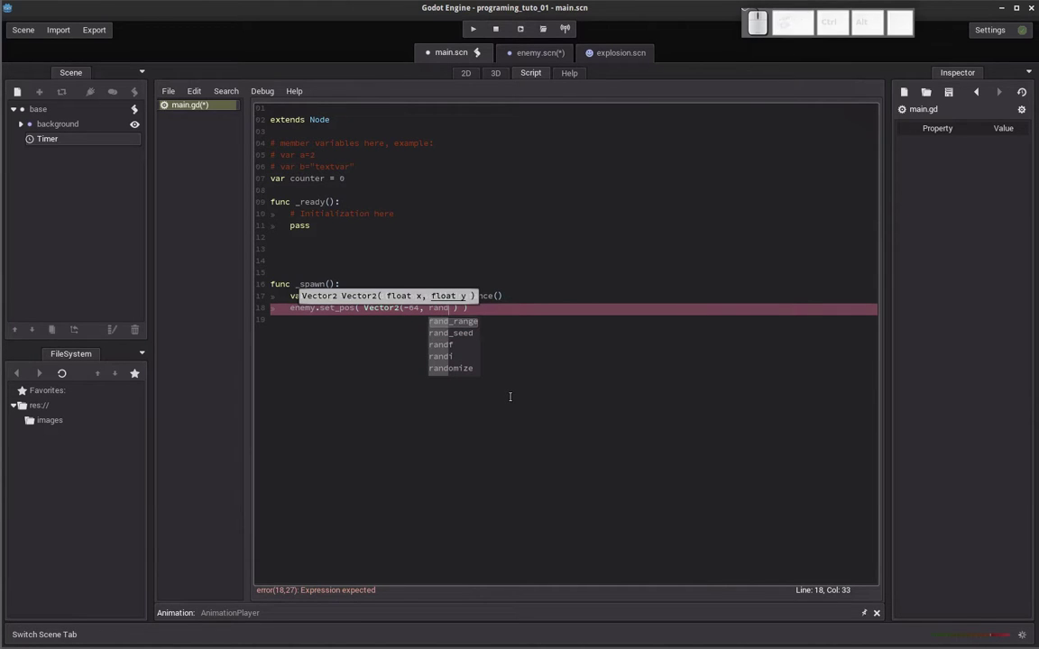
pyautogui.press('Down')
pyautogui.press('Up')
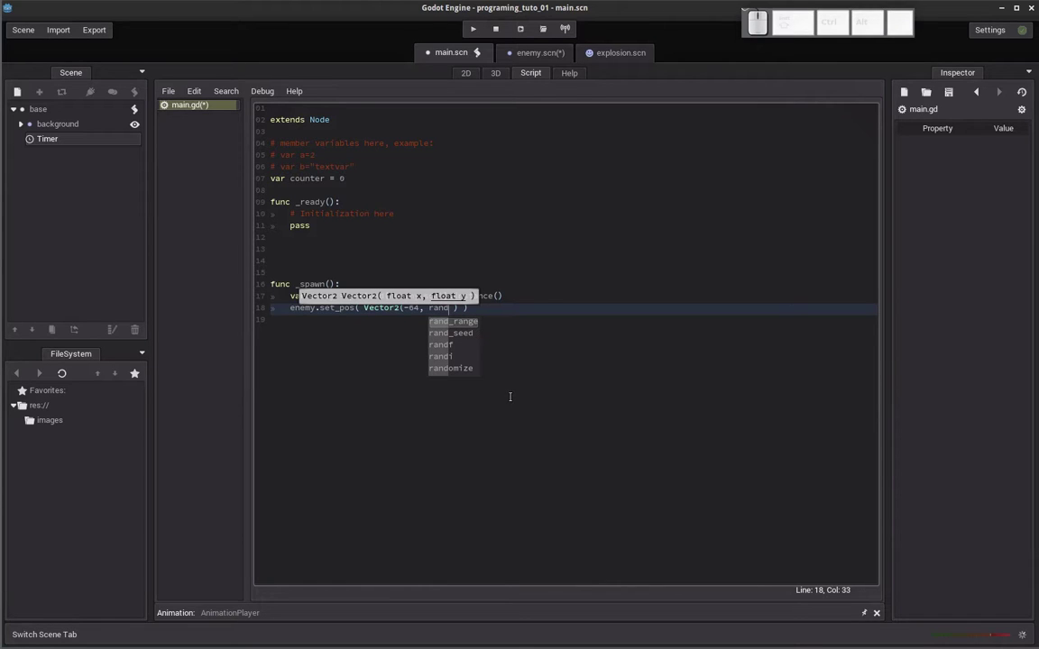
pyautogui.press('Return')
# Give rand_range the bounds 0 and 480 for the enemy's random y.
pyautogui.press('shift+9')
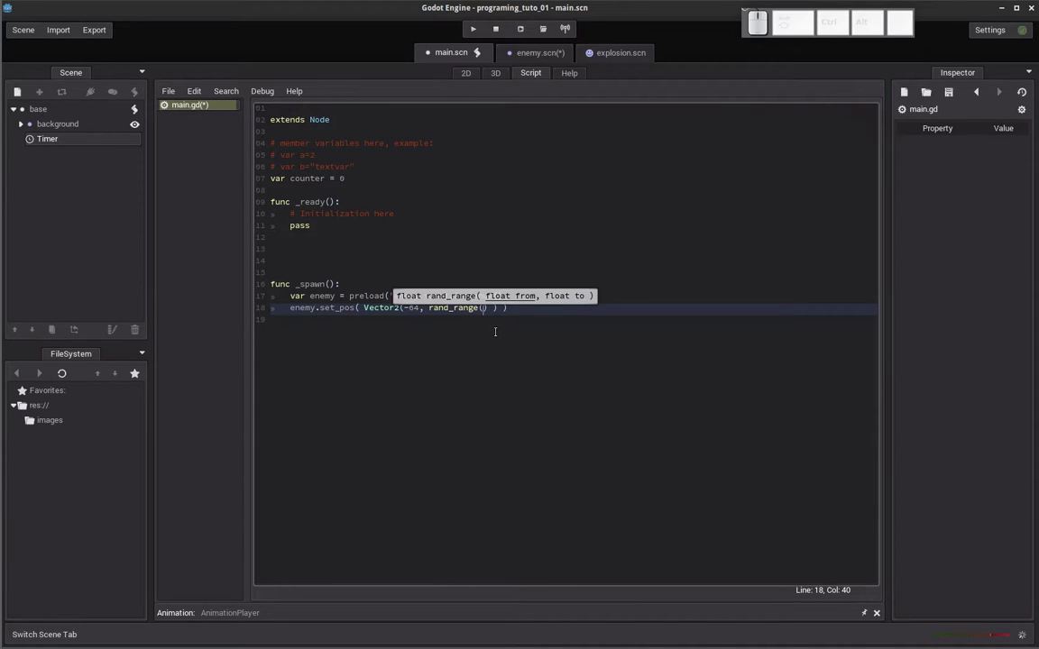
pyautogui.press('0')
pyautogui.press('.')
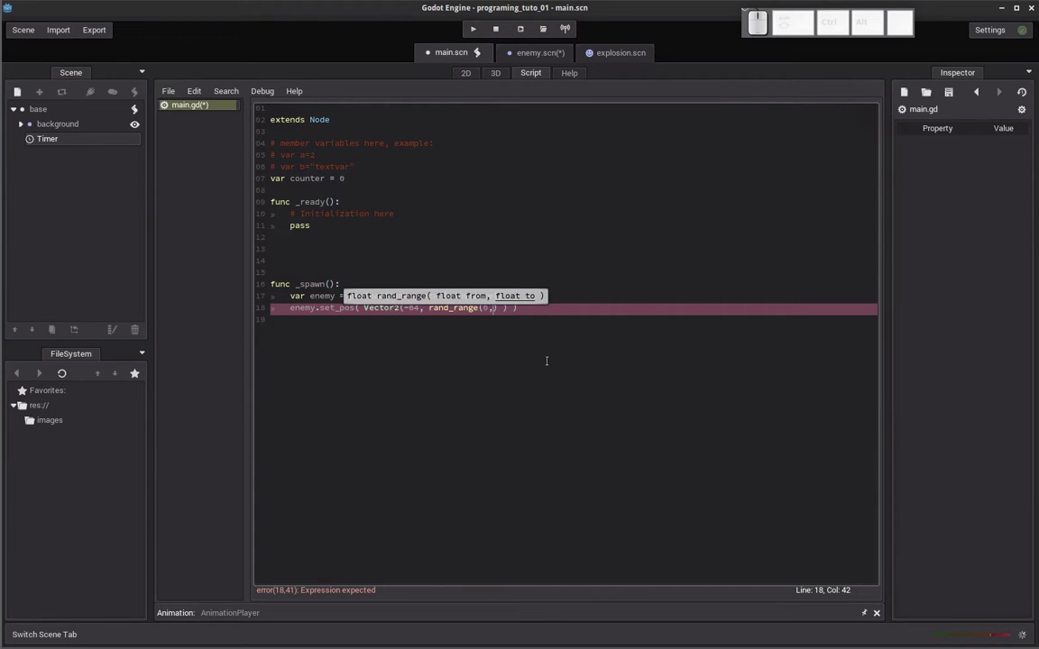
pyautogui.press('4')
pyautogui.press('8')
pyautogui.press('0')
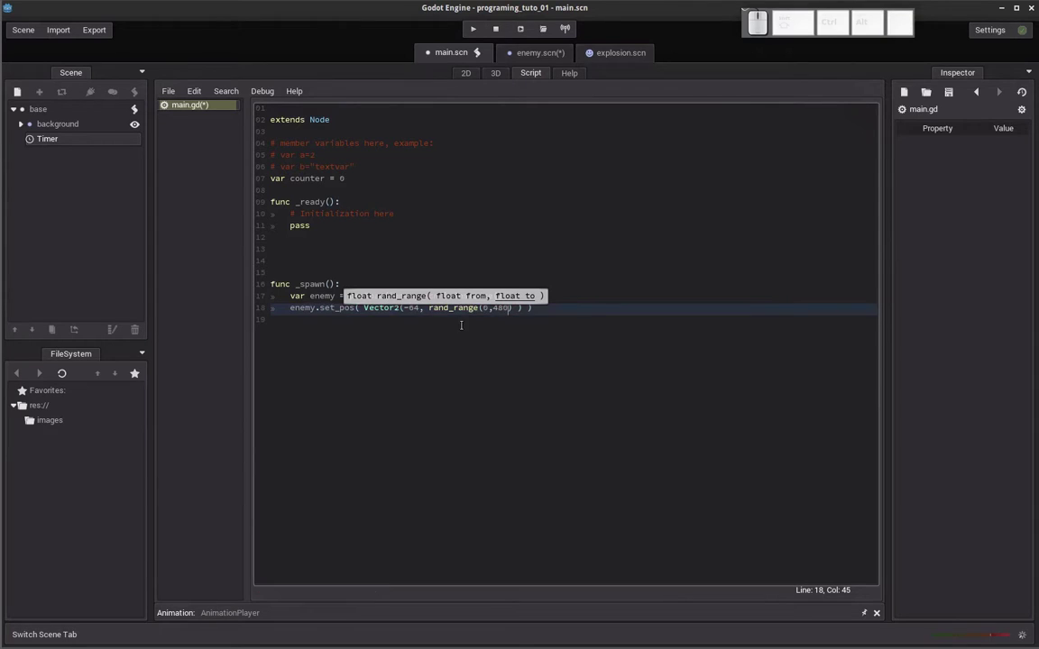
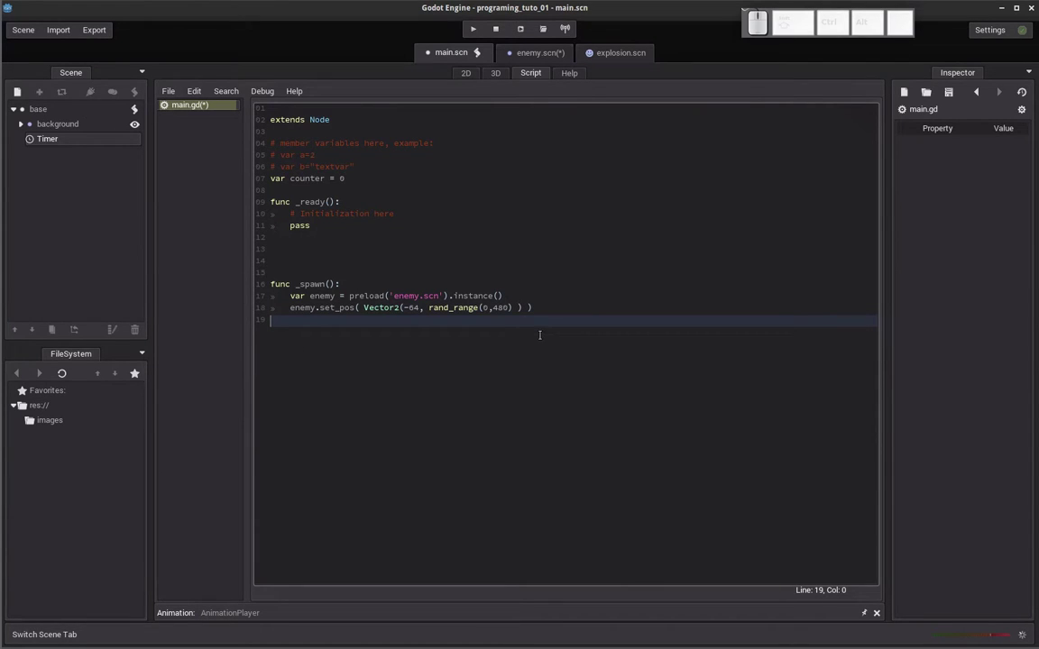
# Write add_child( enemy ) on line 19 and start line 20.
pyautogui.press('Tab')
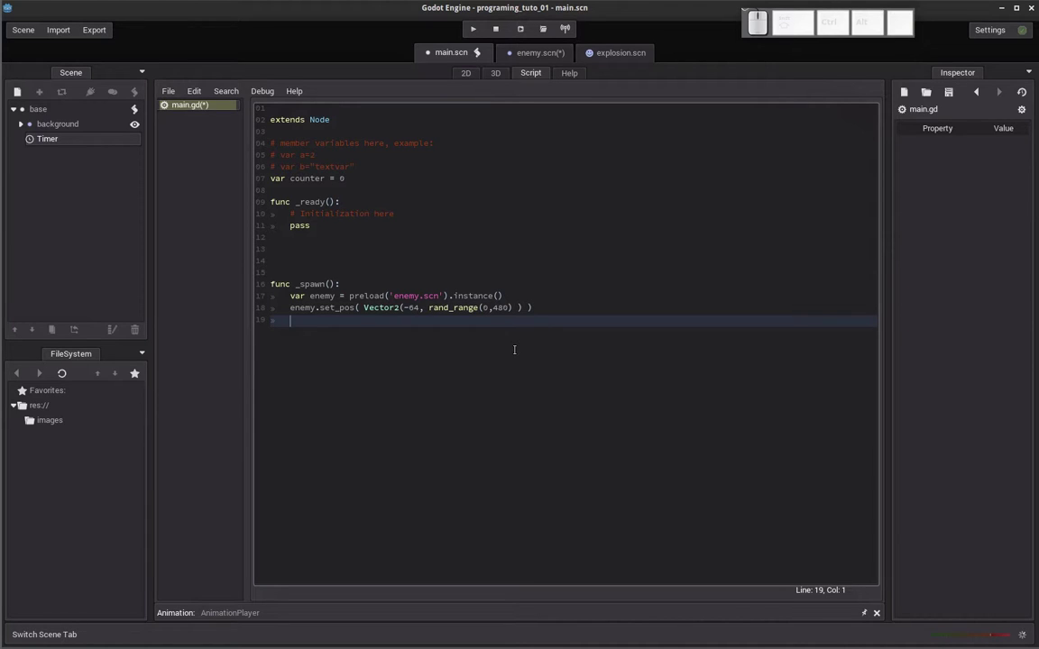
pyautogui.press('a')
pyautogui.press('d')
pyautogui.press('shift+-')
pyautogui.press('Return')
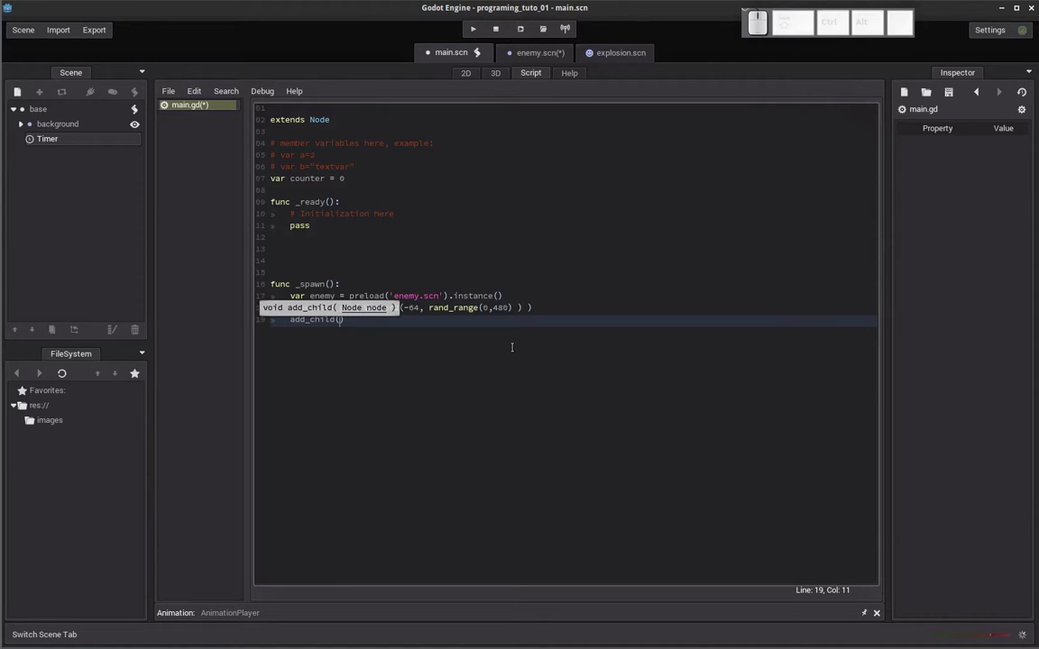
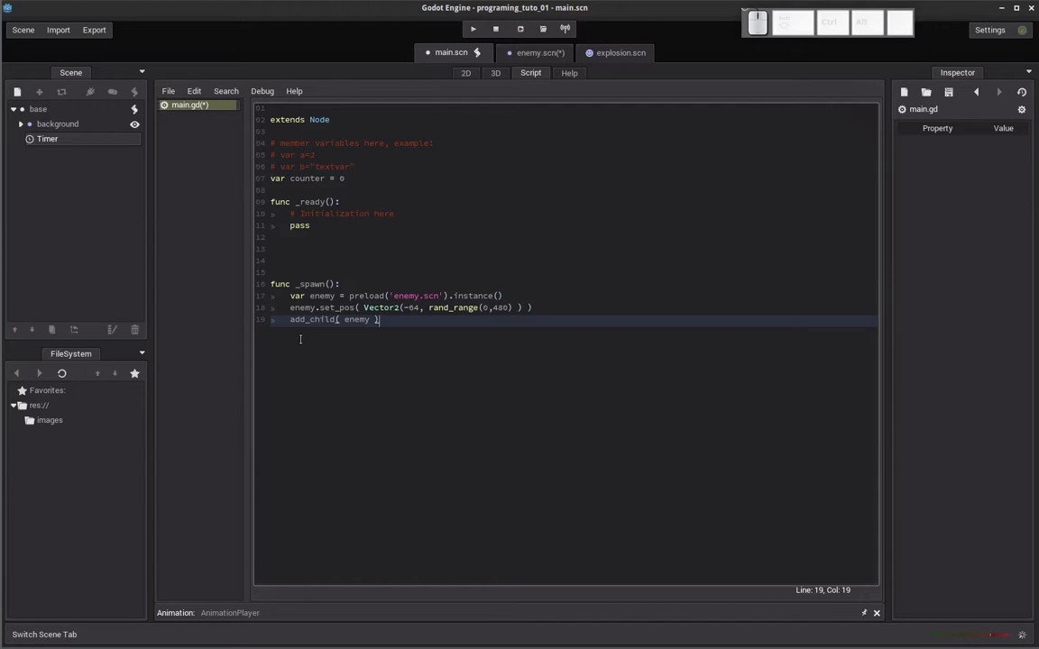
pyautogui.press('Return')
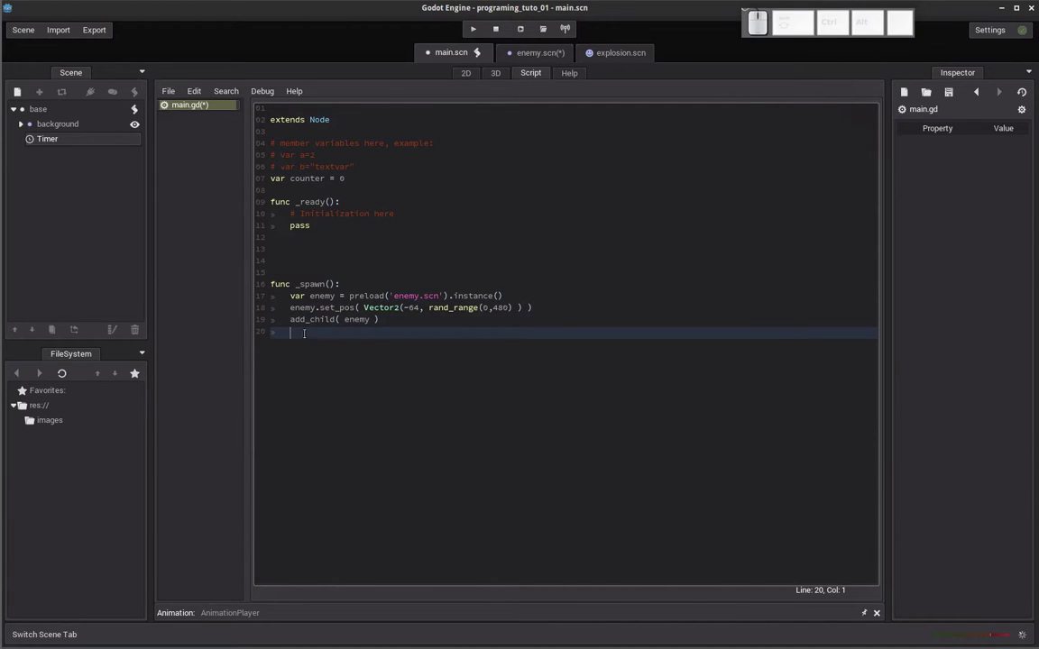
# Run the game, watch enemies spawn, check the Performance monitors and return to the game window.
pyautogui.press('F5')
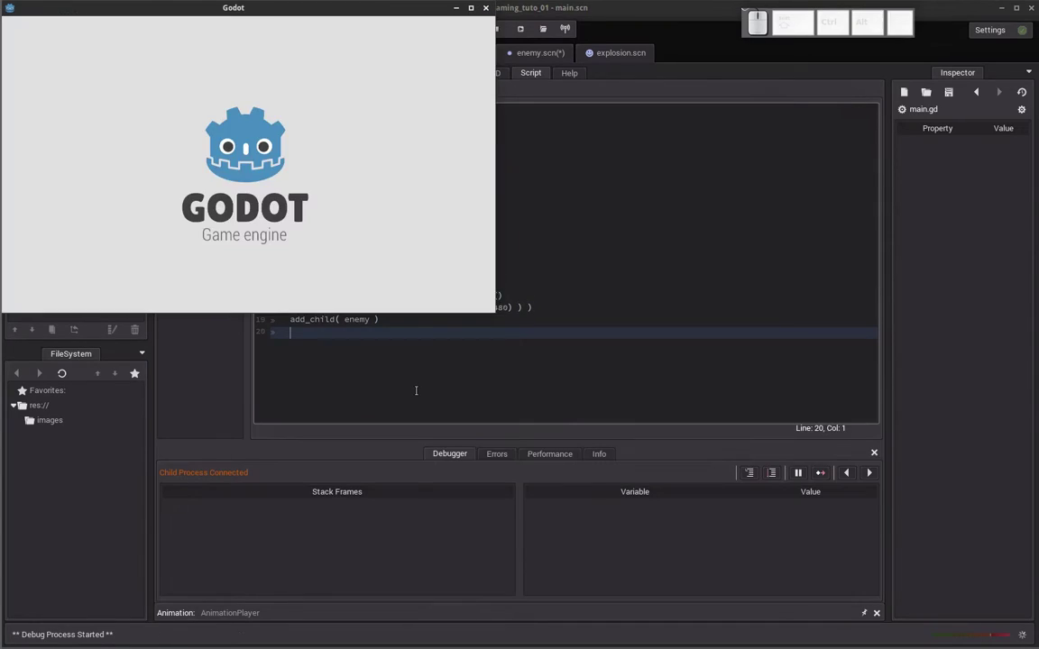
pyautogui.click(336, 13)
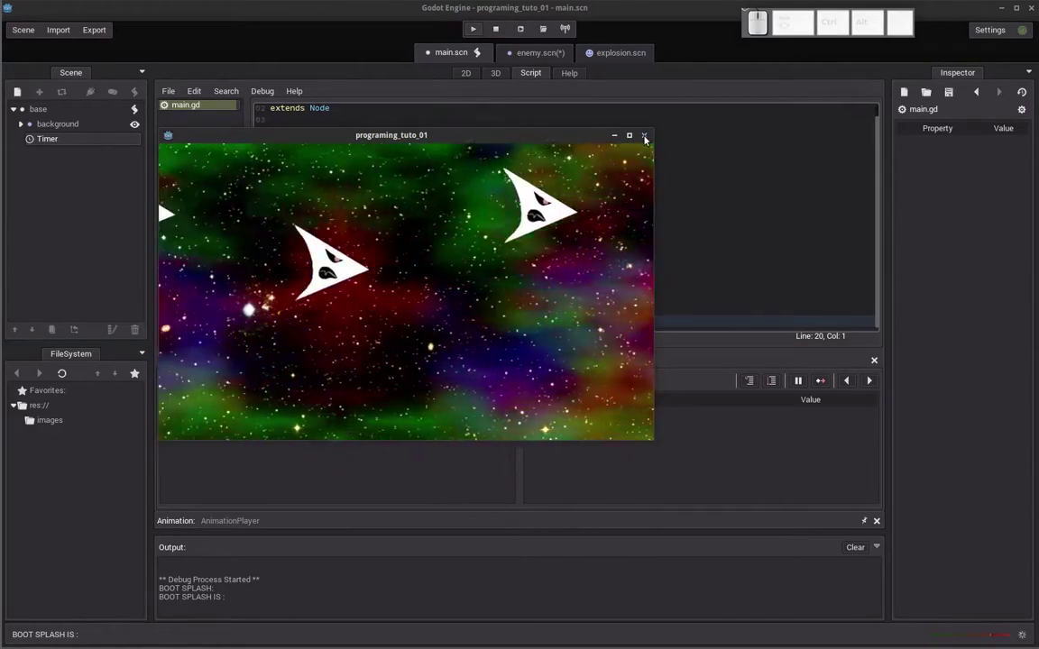
pyautogui.click(648, 143)
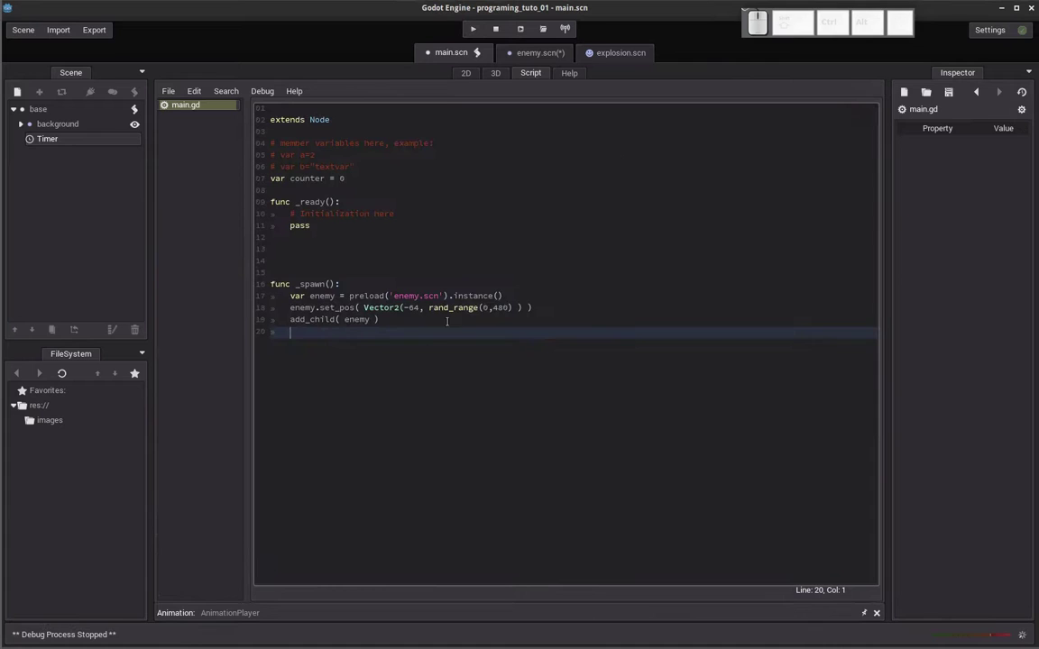
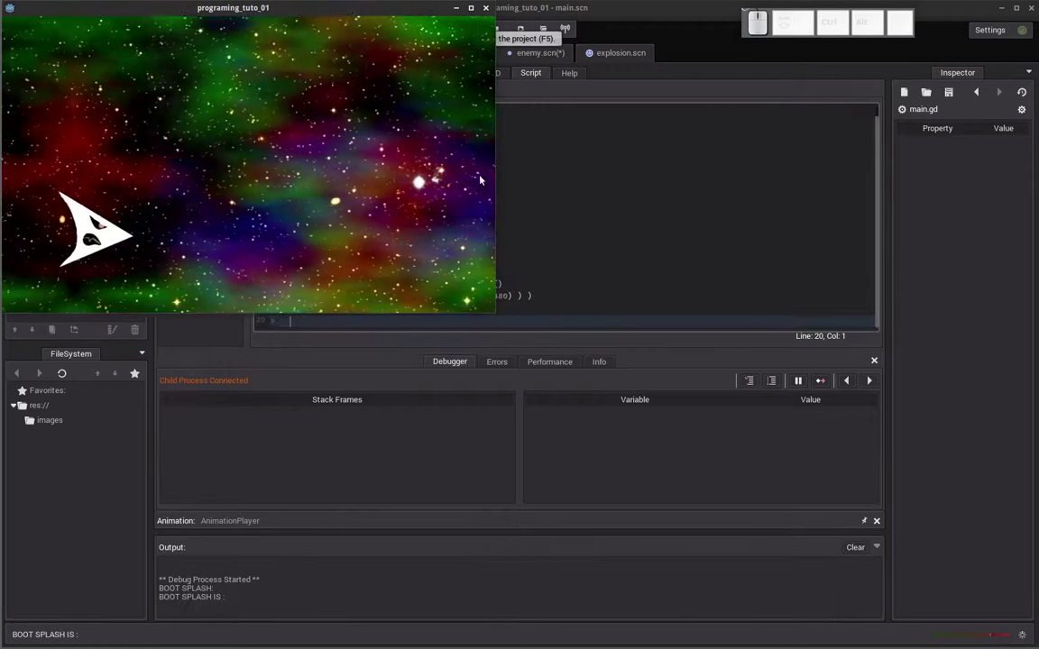
pyautogui.click(552, 370)
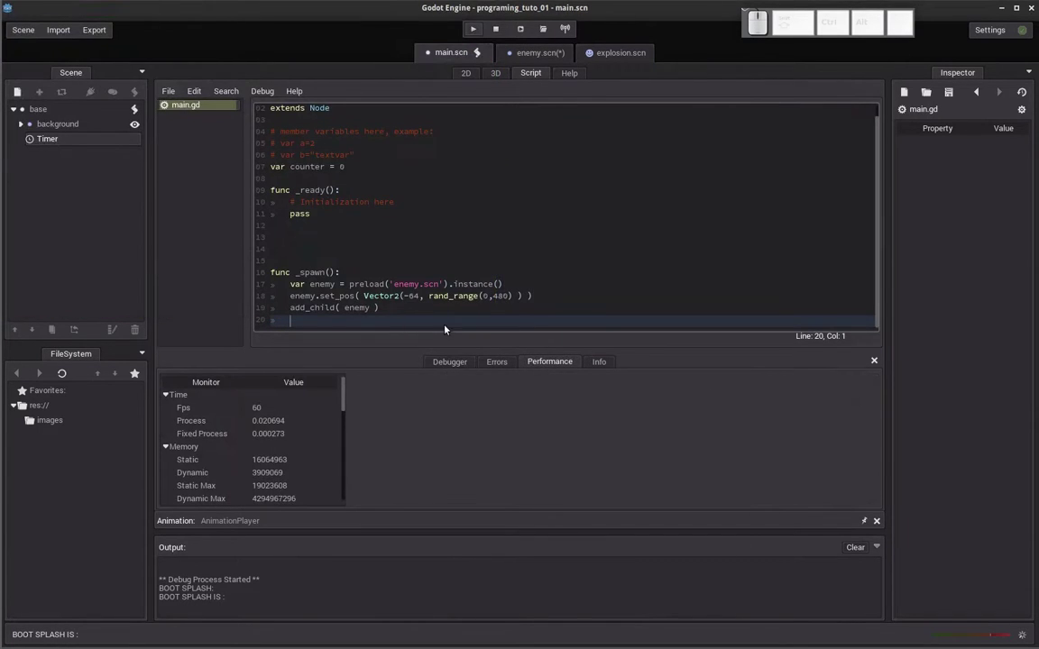
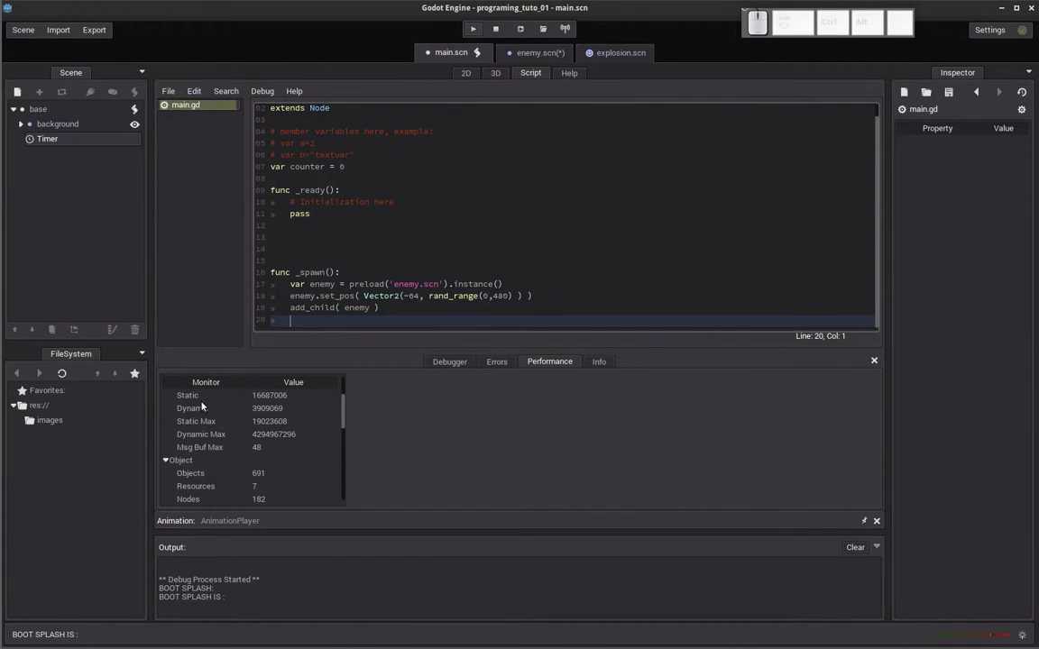
pyautogui.click(10, 70)
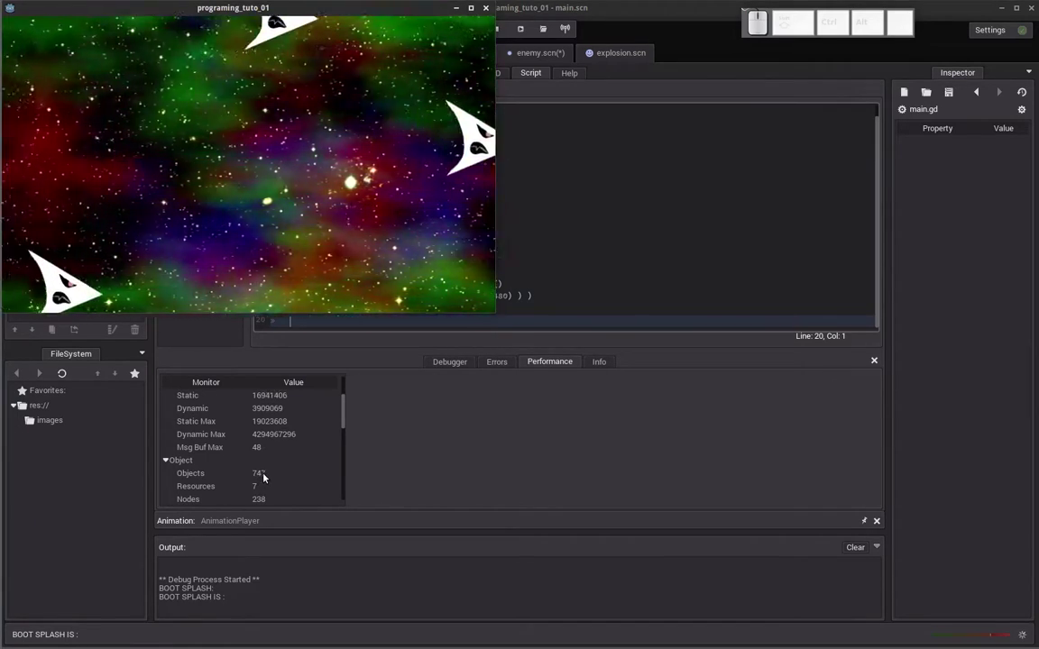
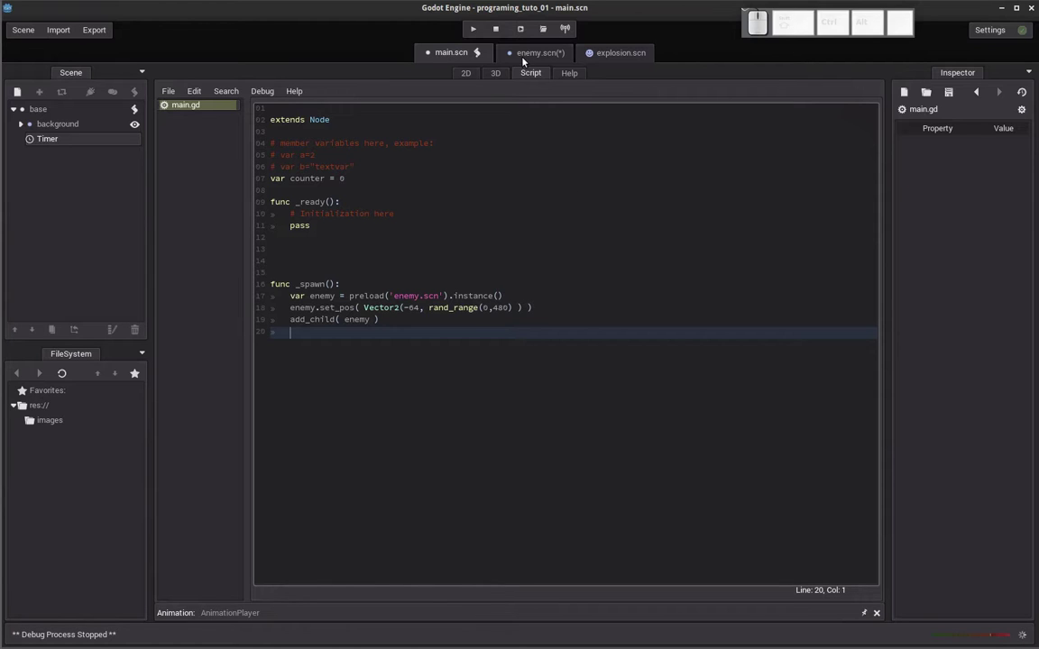
# Switch to enemy.scn in 2D, select the Enemy node and start attaching a script to it.
pyautogui.click(525, 62)
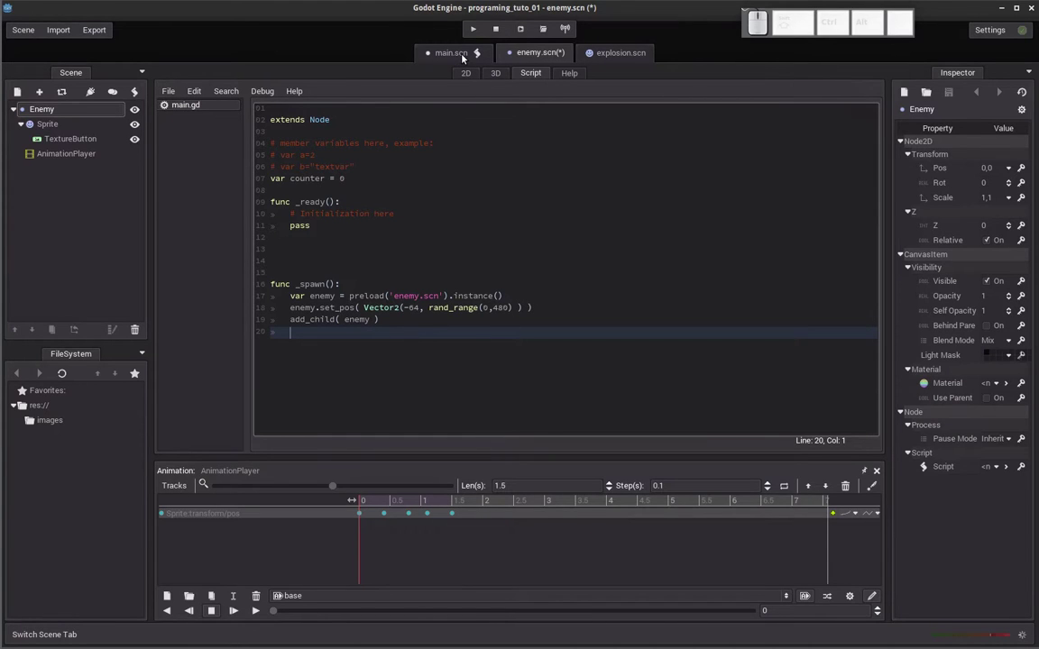
pyautogui.click(465, 61)
pyautogui.click(513, 58)
pyautogui.click(481, 79)
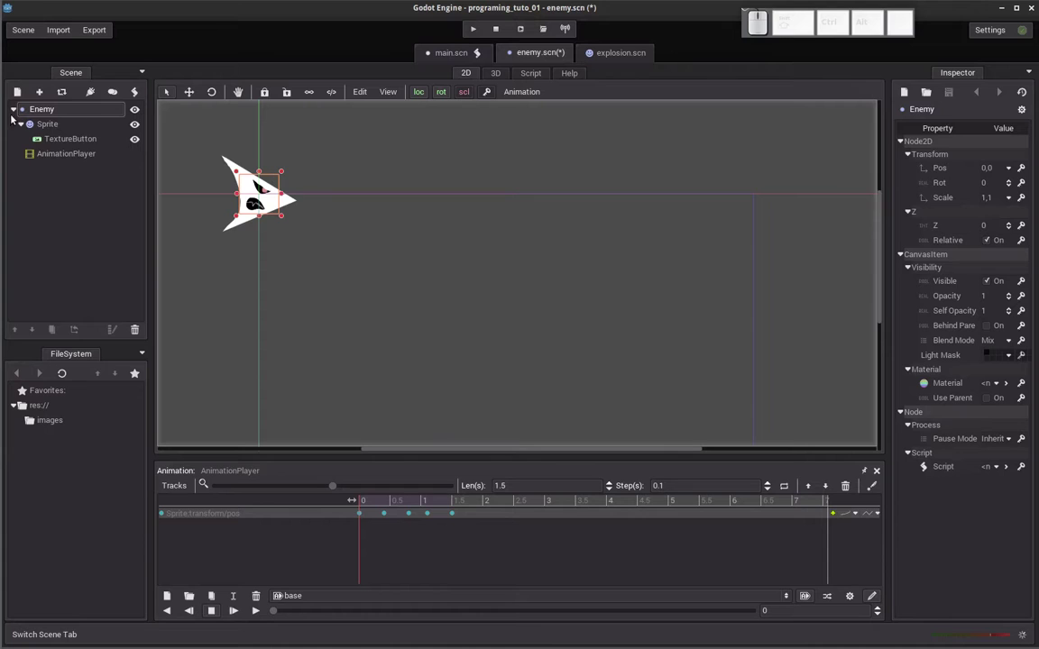
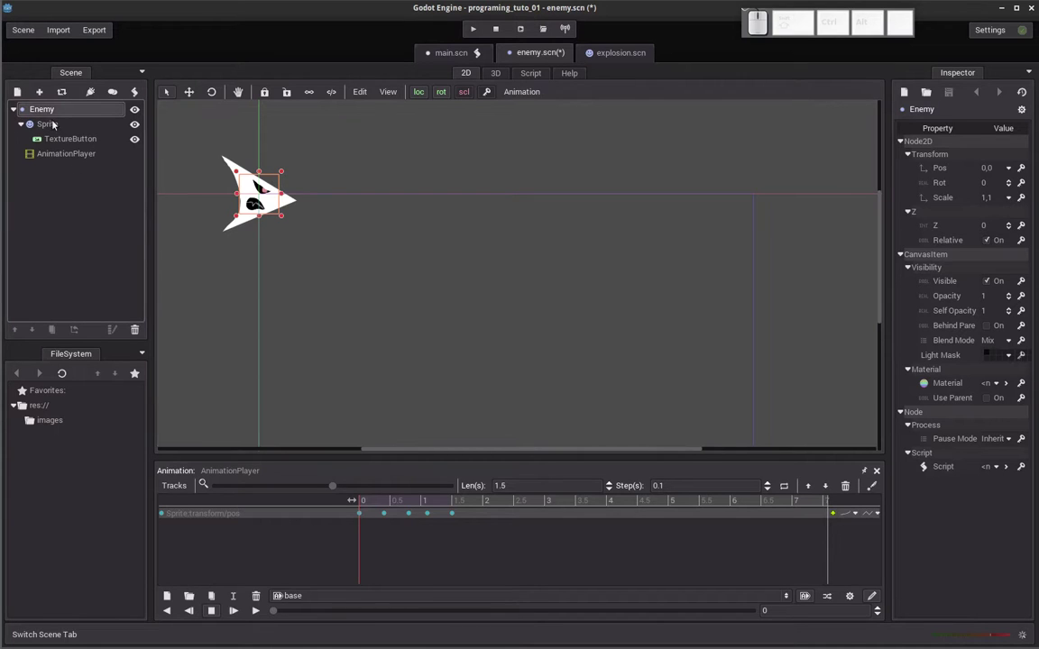
pyautogui.click(47, 120)
pyautogui.click(137, 100)
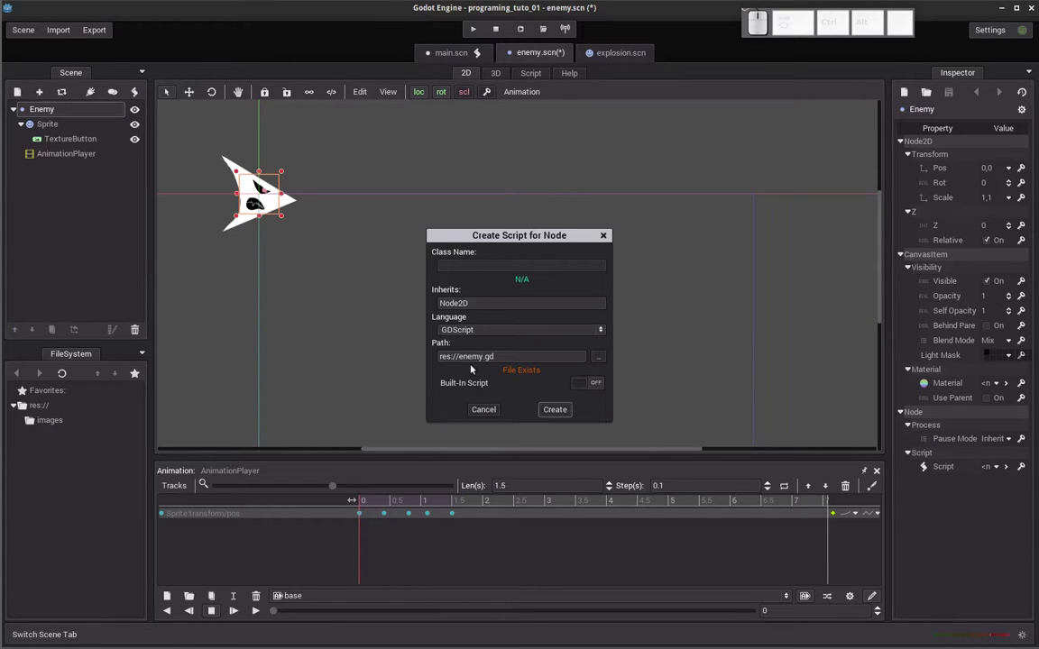
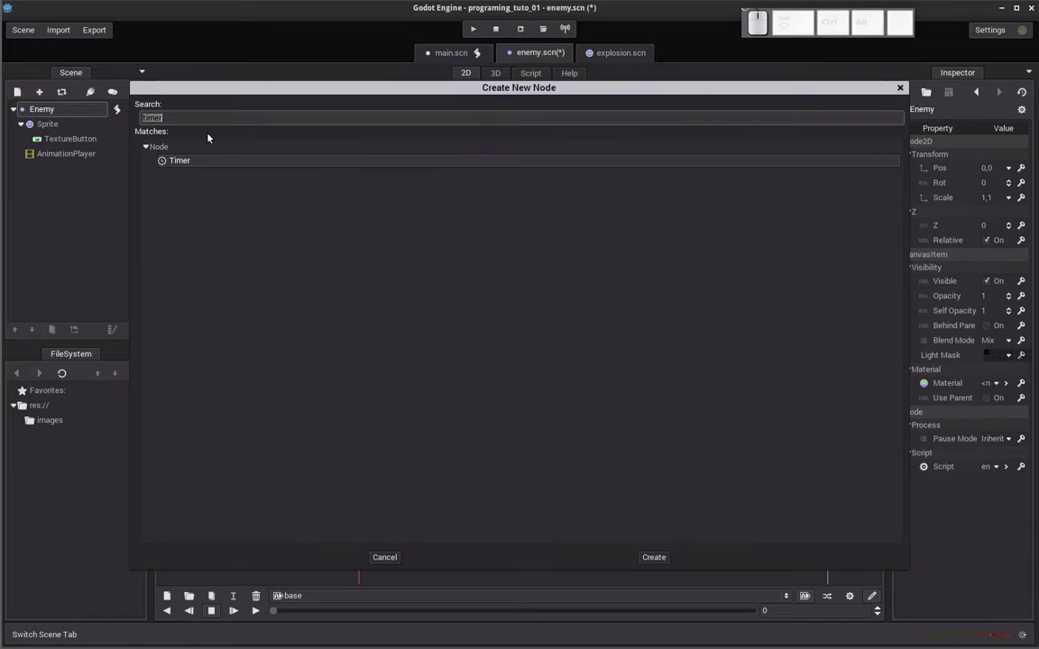
# Add a Timer child to Enemy with Wait Time 1.5, One Shot and Autostart enabled.
pyautogui.click(173, 165)
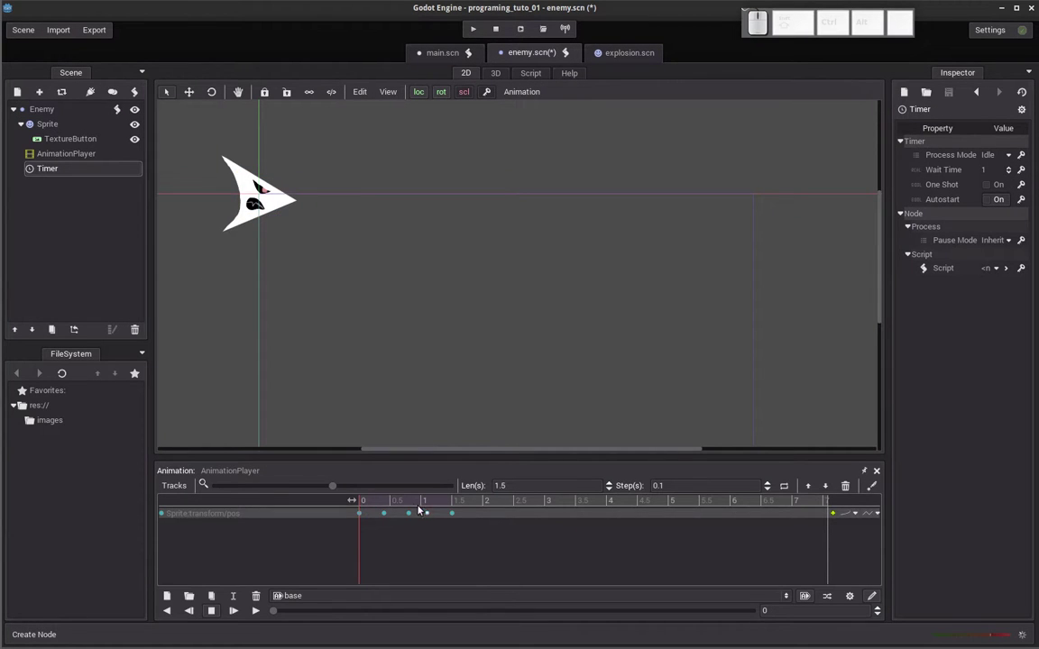
pyautogui.moveTo(387, 508); pyautogui.dragTo(478, 493)
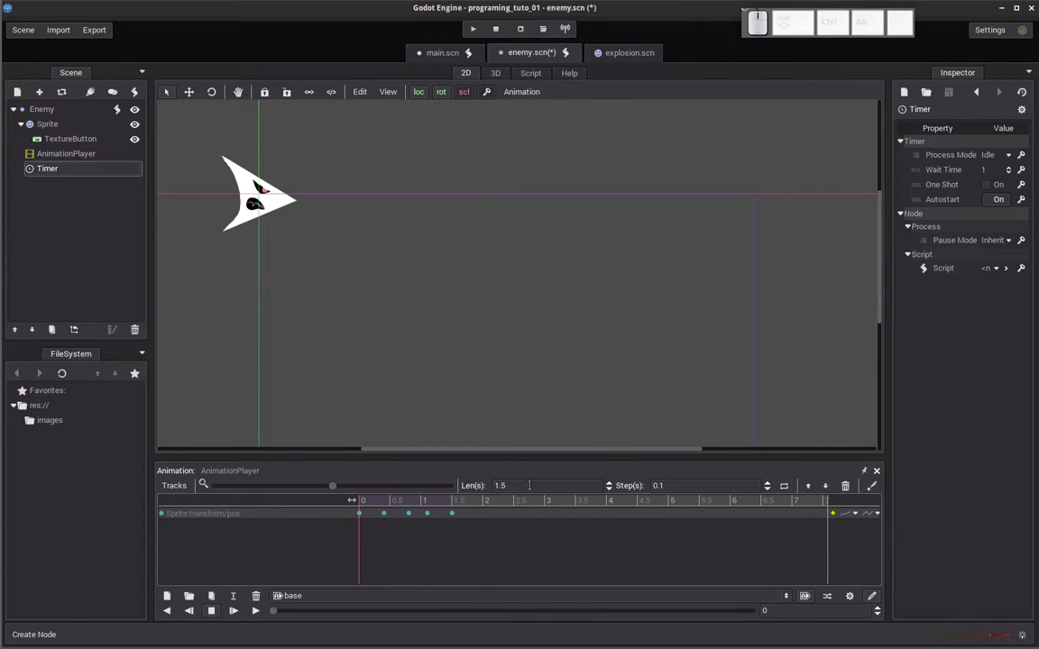
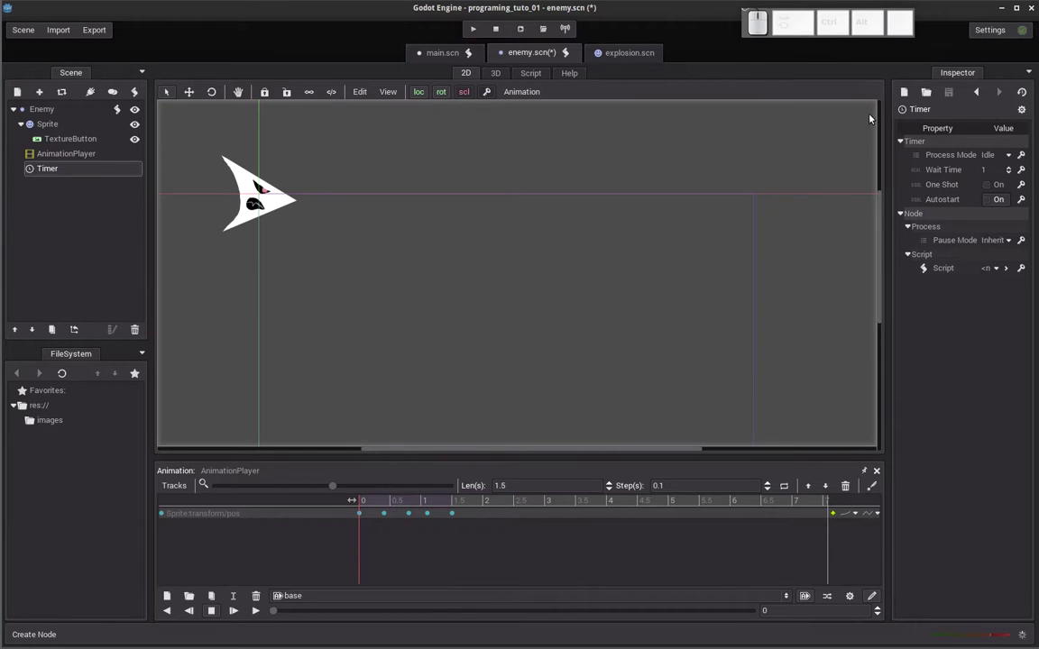
pyautogui.click(989, 176)
pyautogui.press('1')
pyautogui.press('.')
pyautogui.press('5')
pyautogui.press('Return')
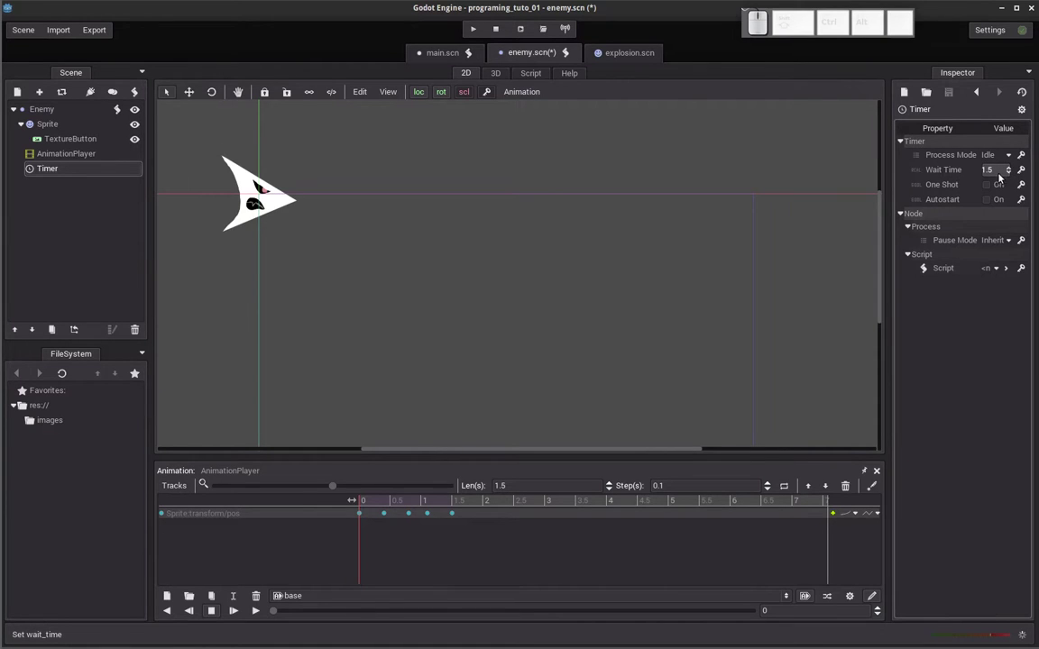
pyautogui.click(992, 176)
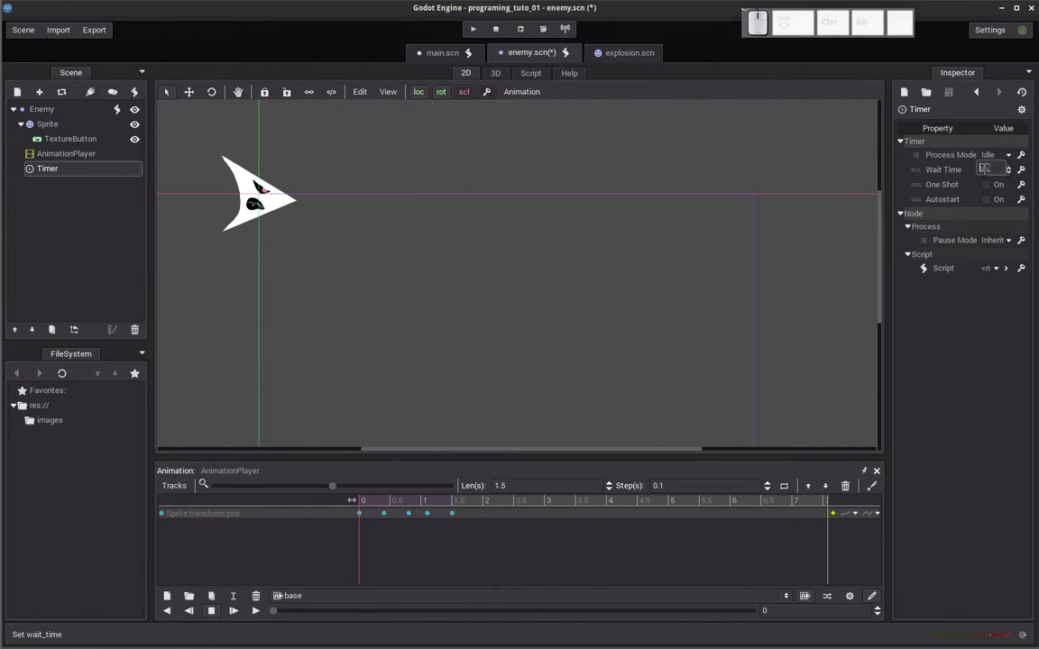
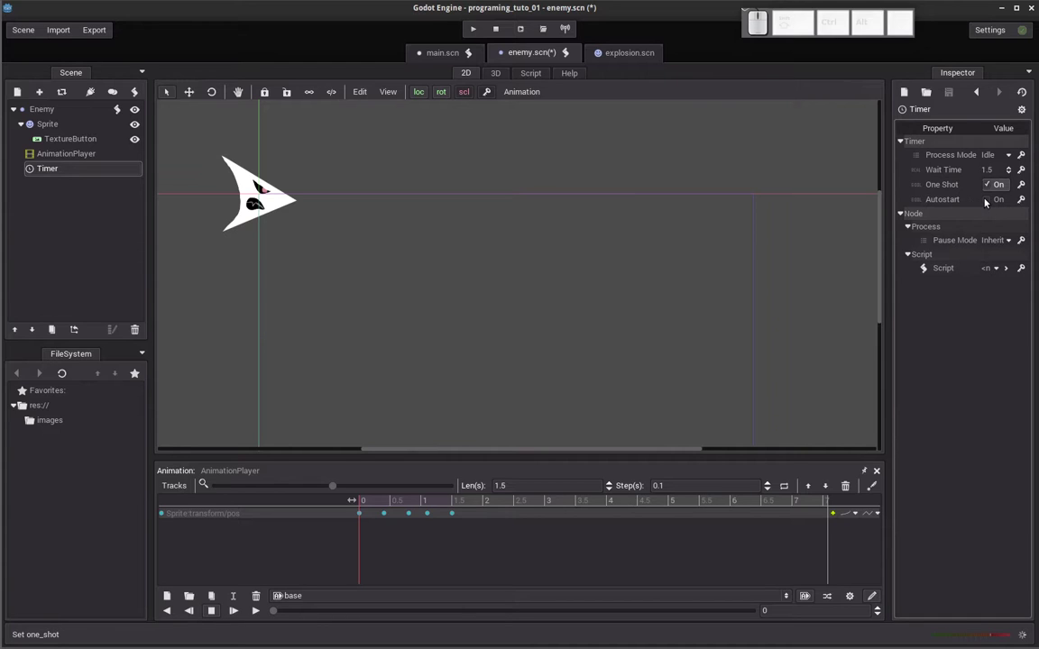
pyautogui.click(988, 204)
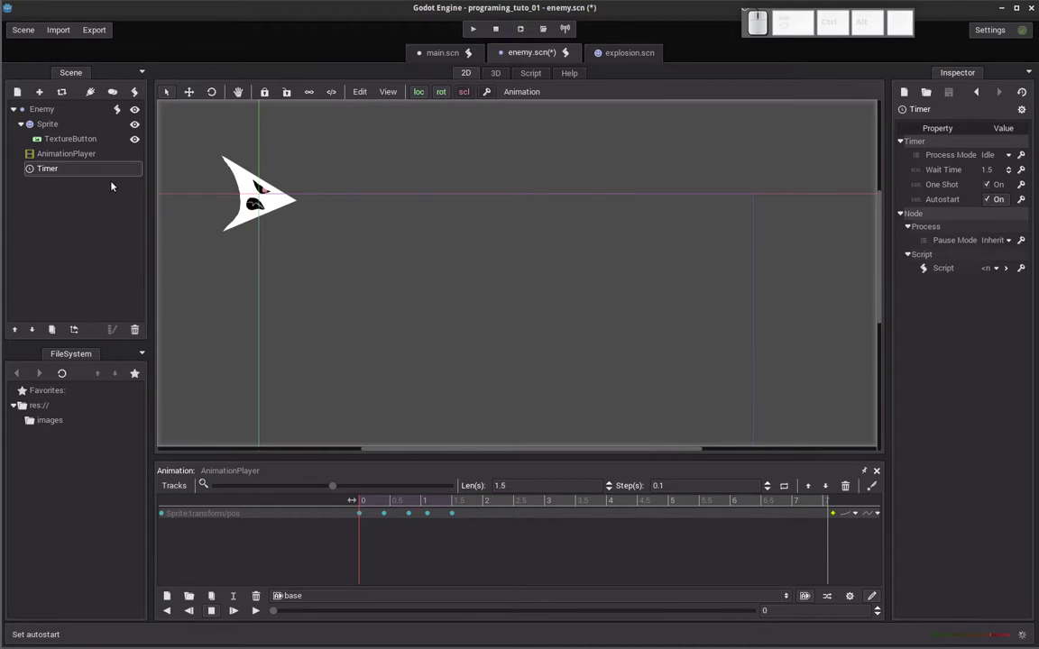
# Select the Timer and bring up its signal connections.
pyautogui.click(32, 175)
pyautogui.click(92, 95)
# Connect the Timer's timeout signal to the Enemy node, generating _on_Timer_timeout in enemy.gd.
pyautogui.click(176, 137)
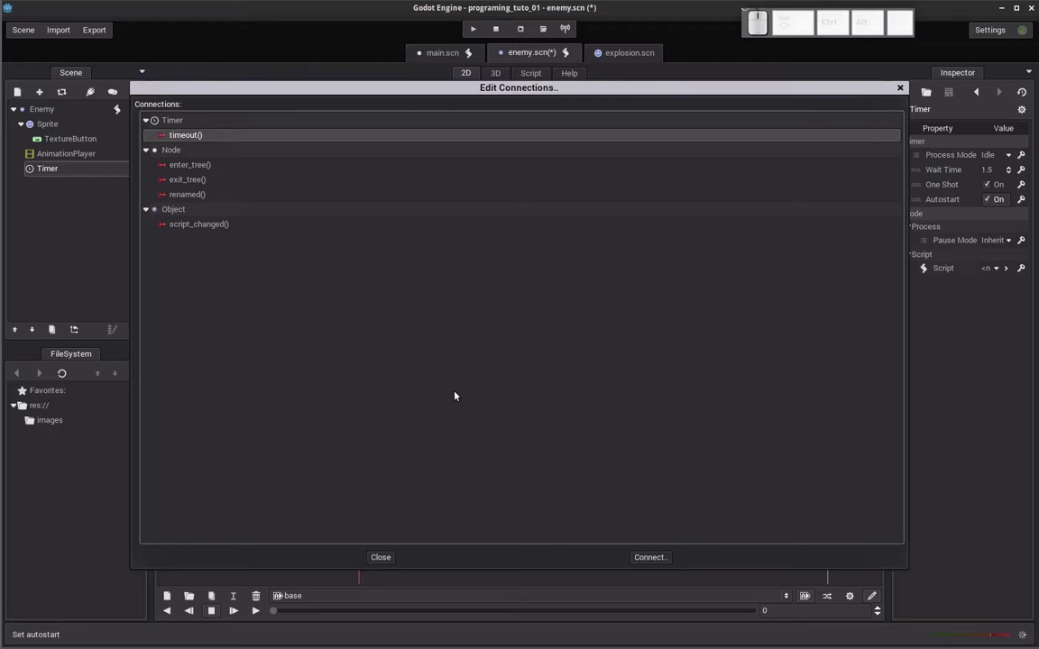
pyautogui.click(657, 560)
pyautogui.click(174, 129)
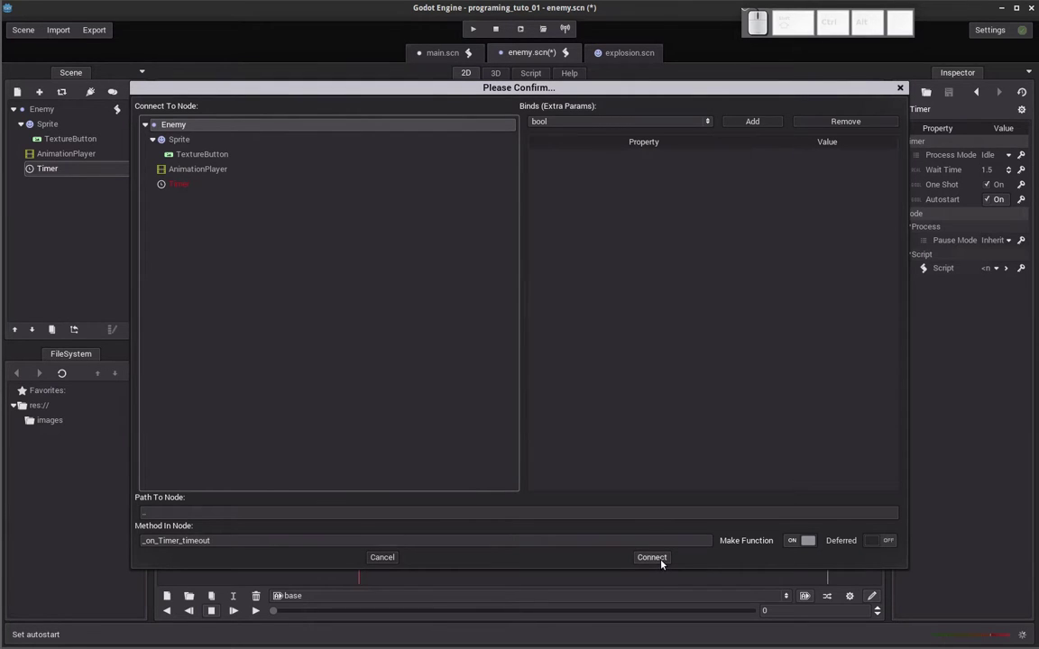
pyautogui.click(664, 565)
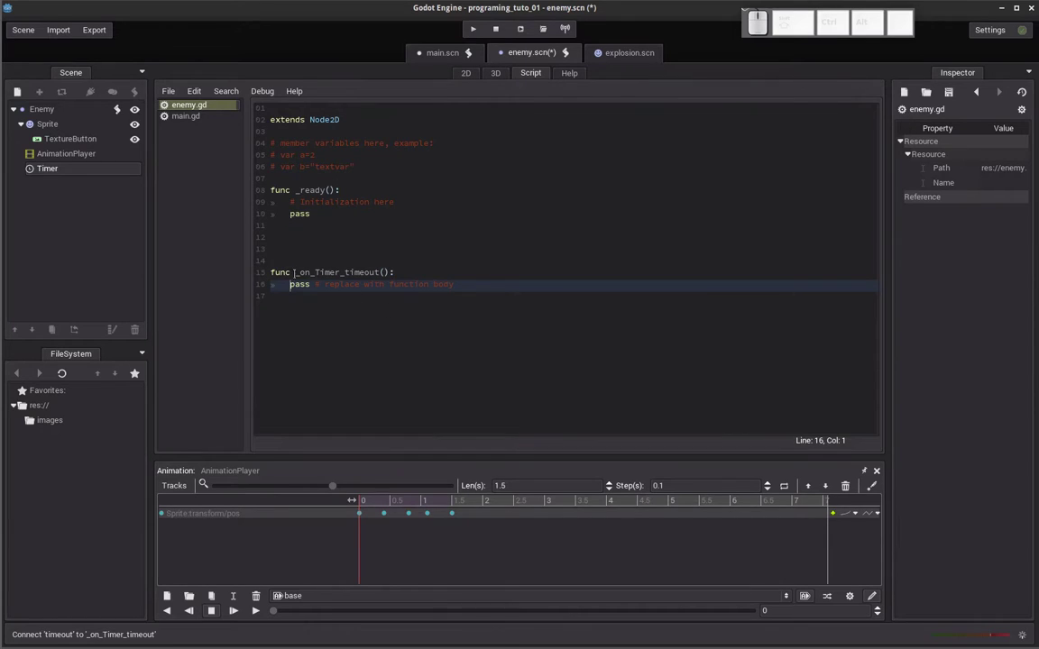
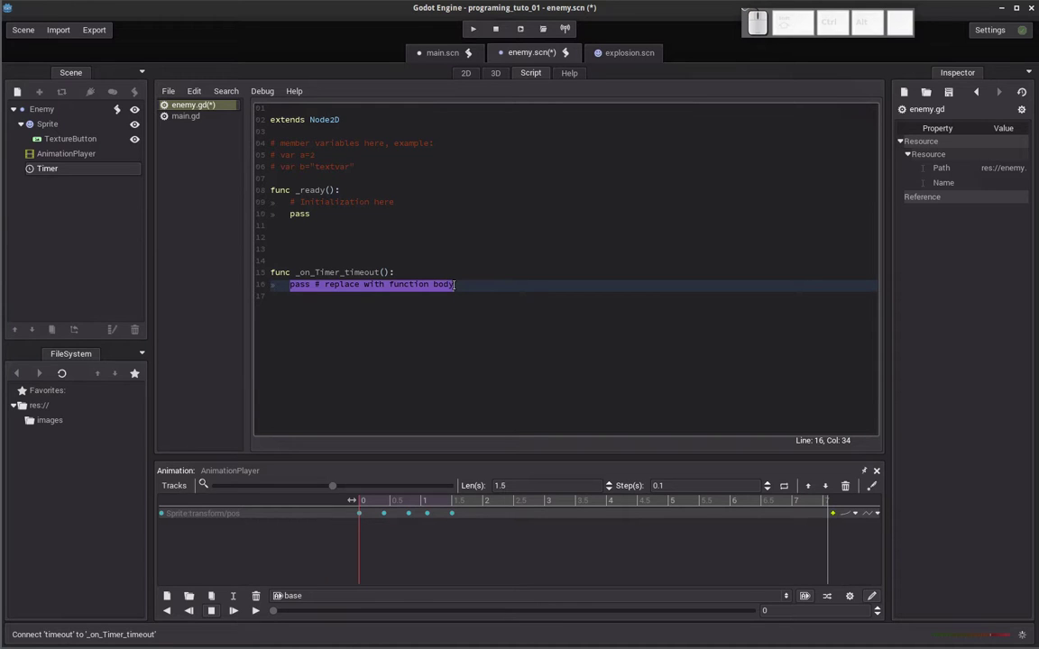
# Replace the pass line in _on_Timer_timeout with queue_free() and run the game to test.
pyautogui.press('Delete')
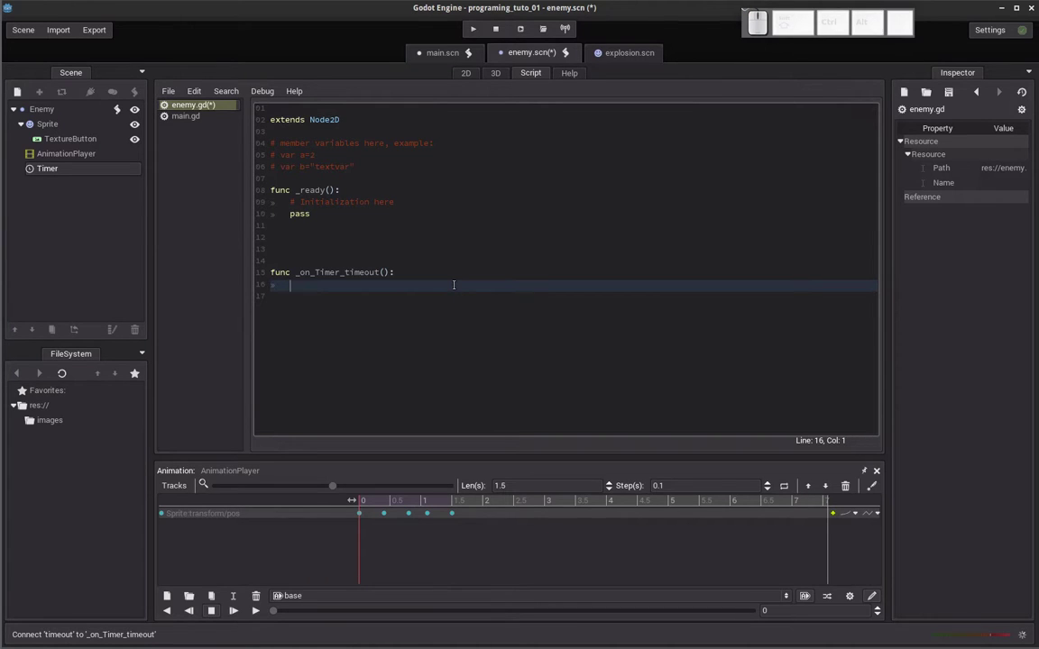
pyautogui.press('q')
pyautogui.press('u')
pyautogui.press('e')
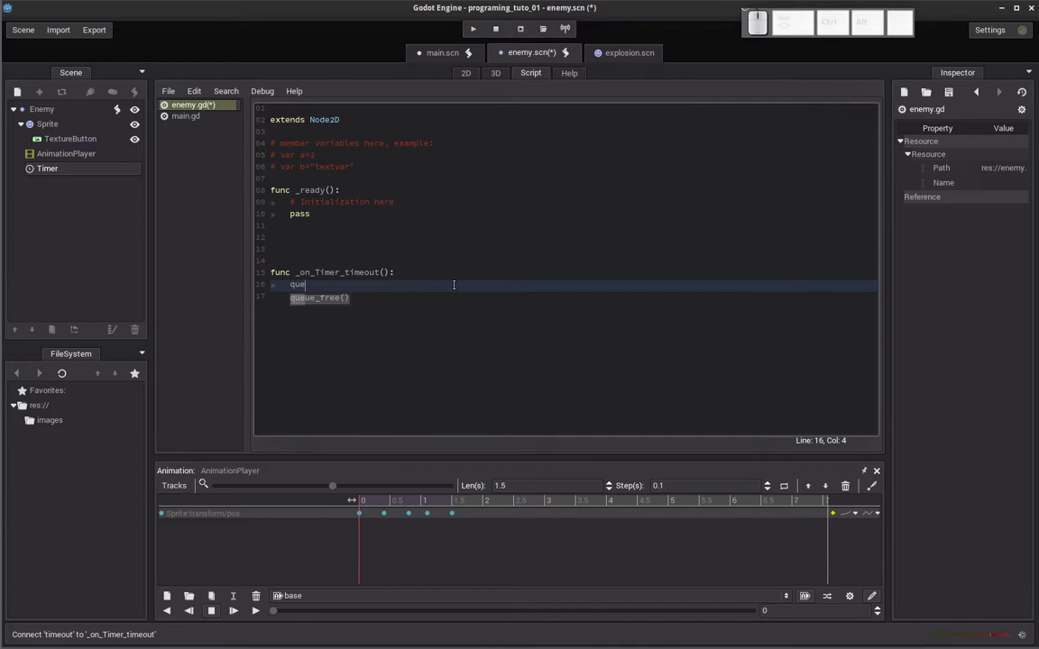
pyautogui.press('Return')
pyautogui.press('Down')
pyautogui.press('Up')
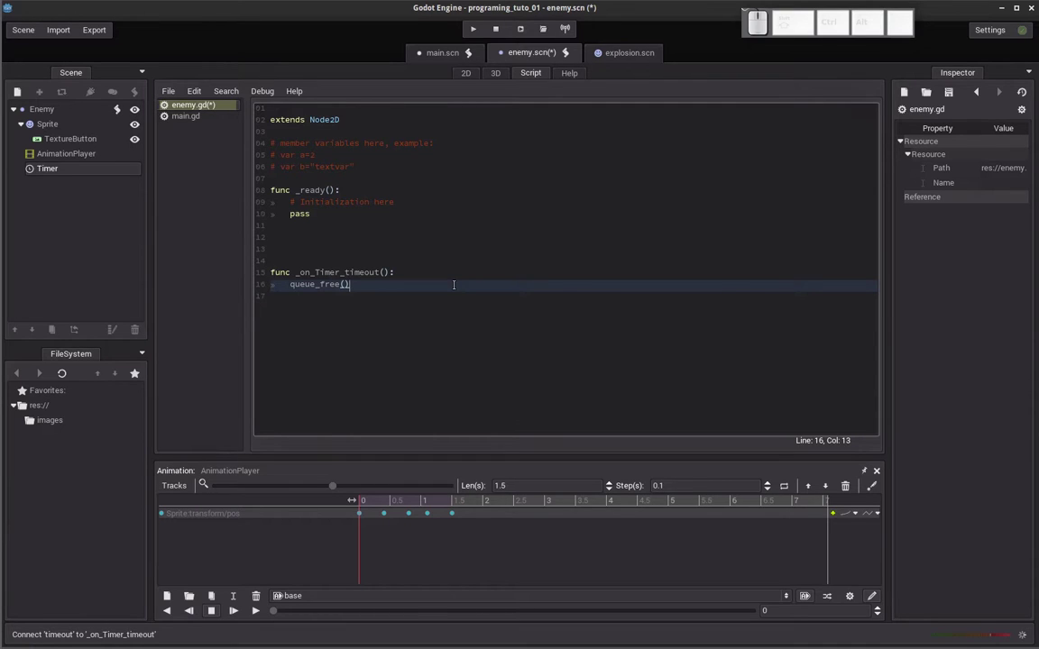
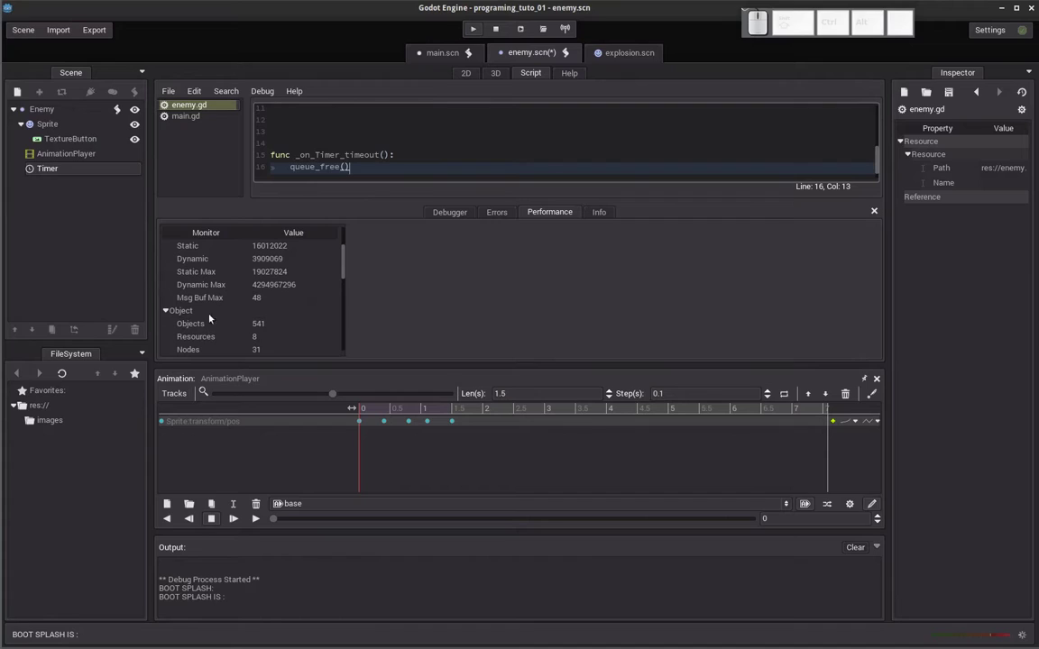
# Run the game again to watch the enemies fly across the screen.
pyautogui.click(14, 66)
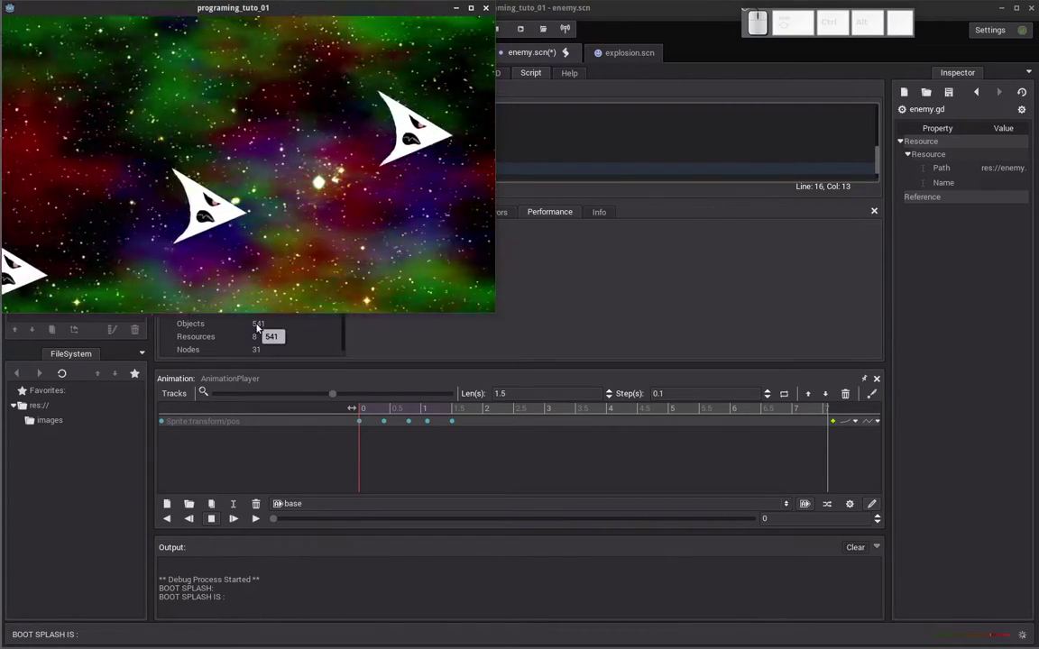
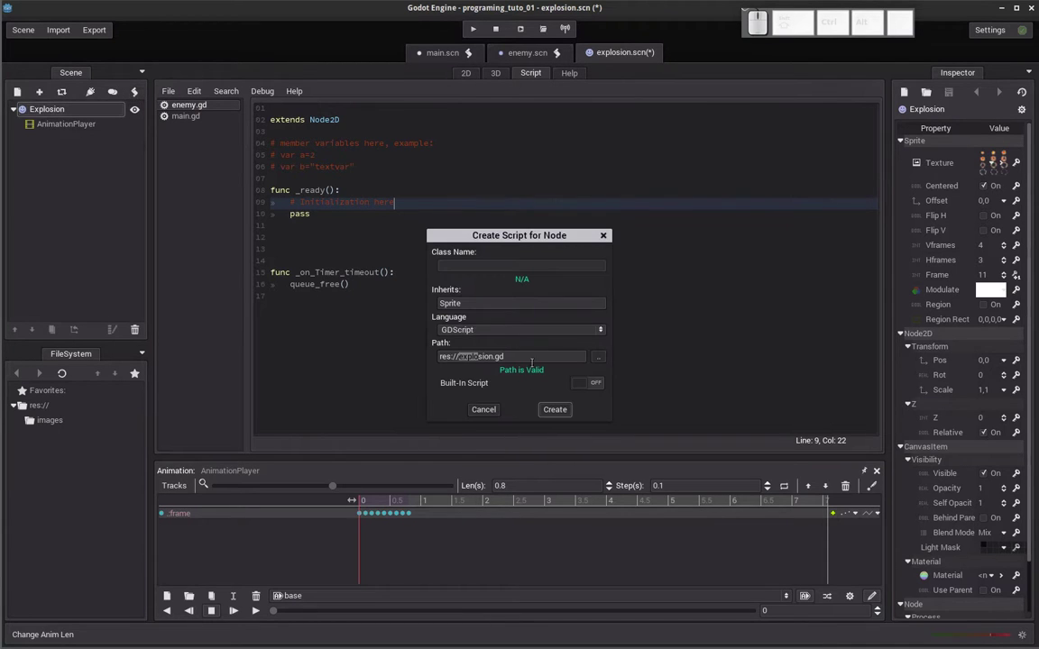
# Create explosion.gd and add a Timer node to the Explosion scene.
pyautogui.click(563, 416)
pyautogui.click(55, 109)
pyautogui.click(27, 102)
pyautogui.click(194, 166)
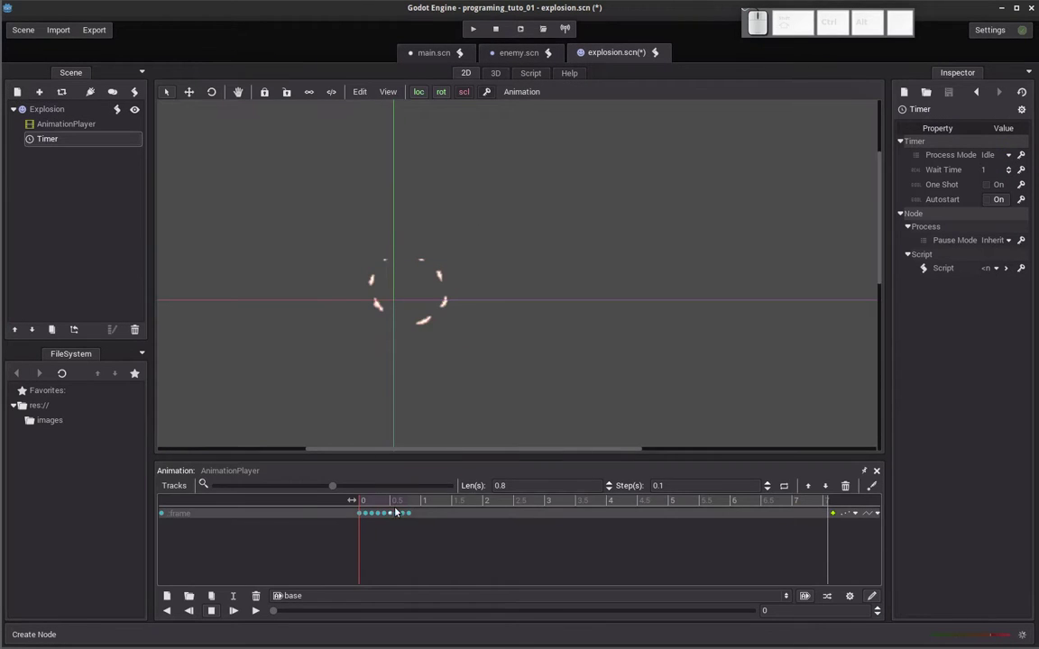
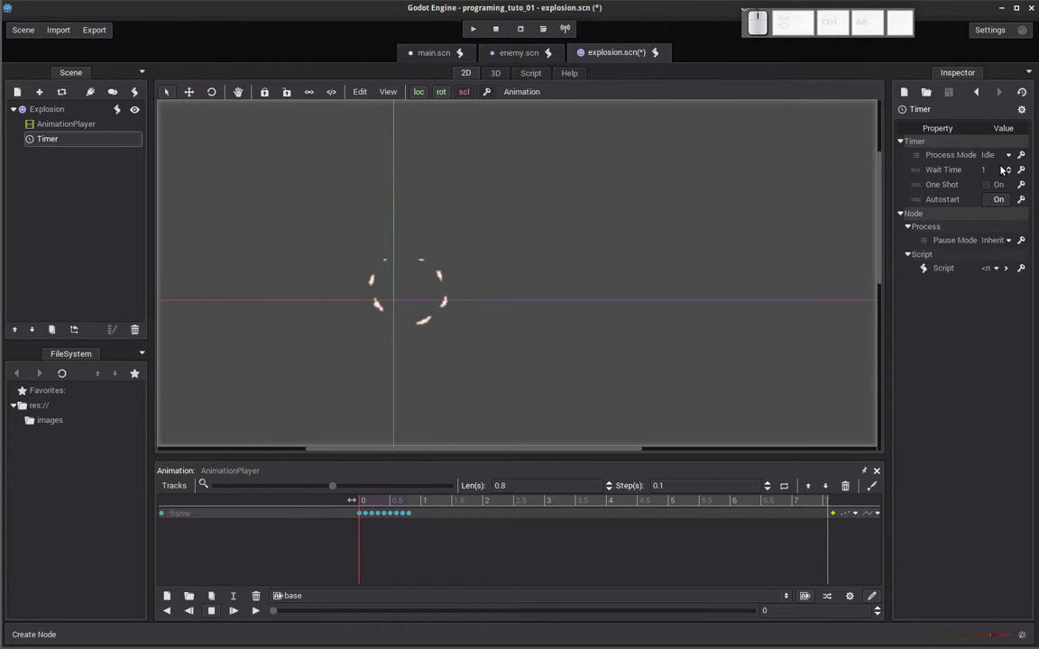
# Set the Timer to wait 0.8 s, One Shot on and Autostart on.
pyautogui.click(1002, 175)
pyautogui.press('0')
pyautogui.press('.')
pyautogui.press('8')
pyautogui.press('Return')
pyautogui.doubleClick(993, 188)
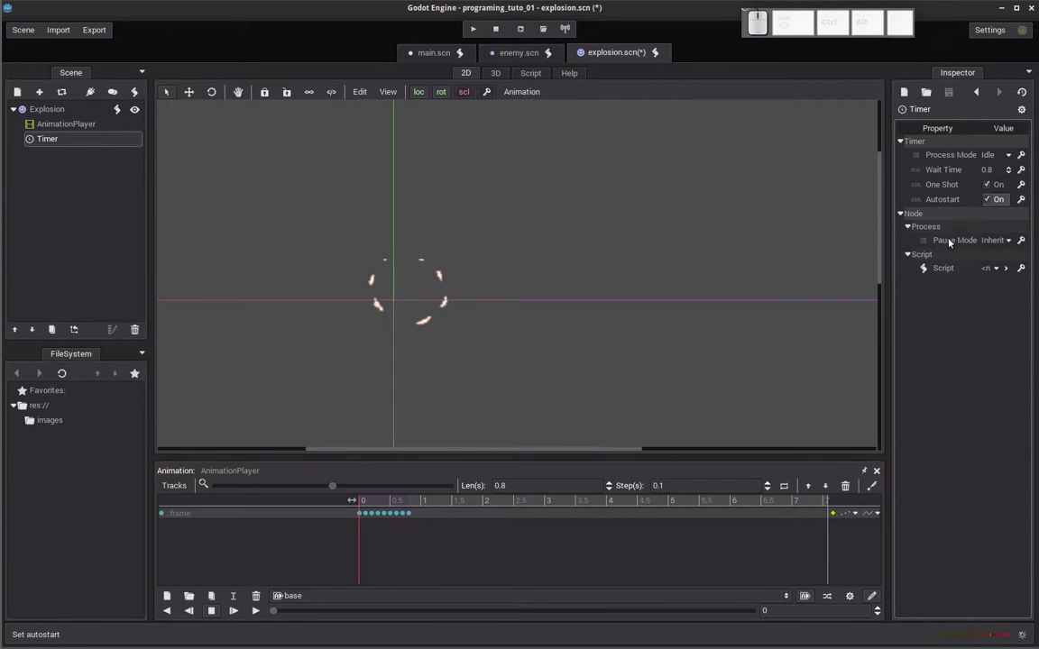
pyautogui.click(56, 140)
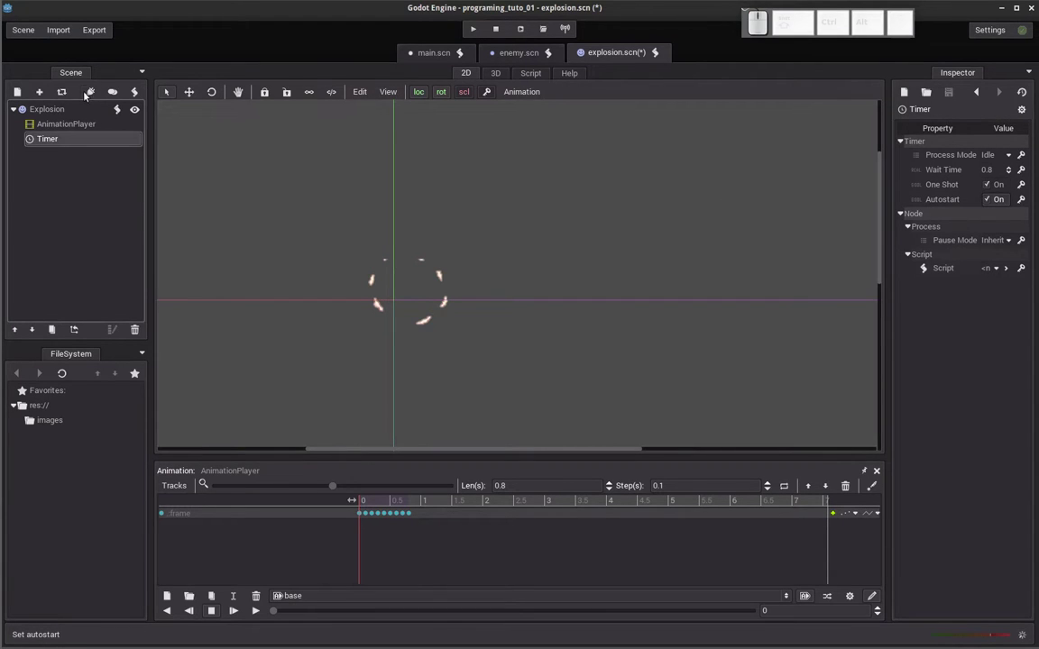
# Connect the Timer's timeout to Explosion and make _on_Timer_timeout call queue_free().
pyautogui.click(90, 96)
pyautogui.click(184, 145)
pyautogui.click(654, 561)
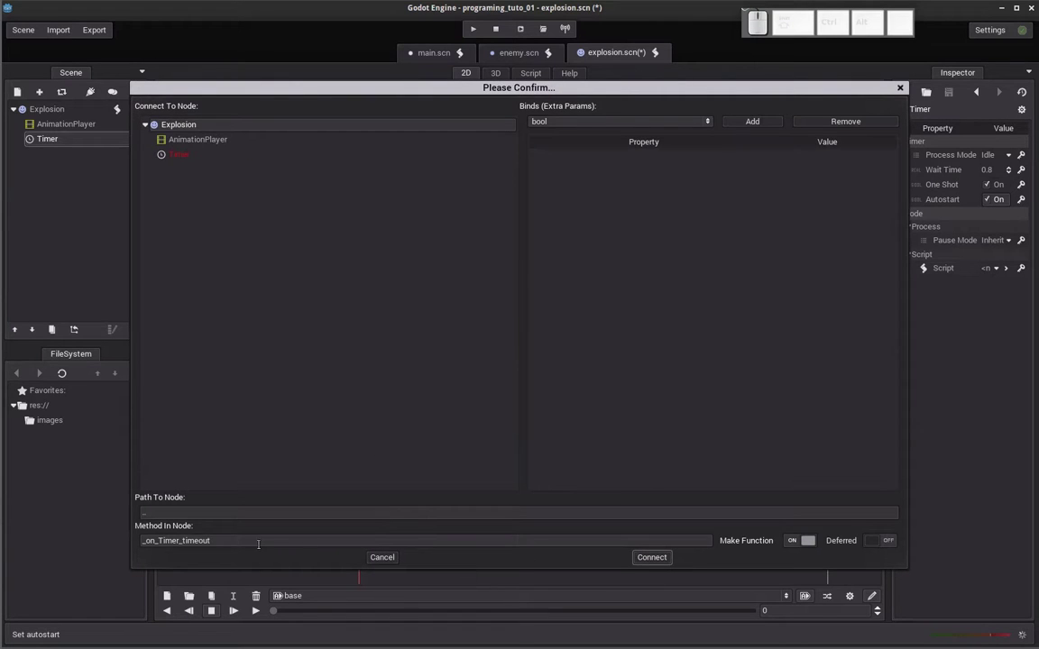
pyautogui.click(656, 564)
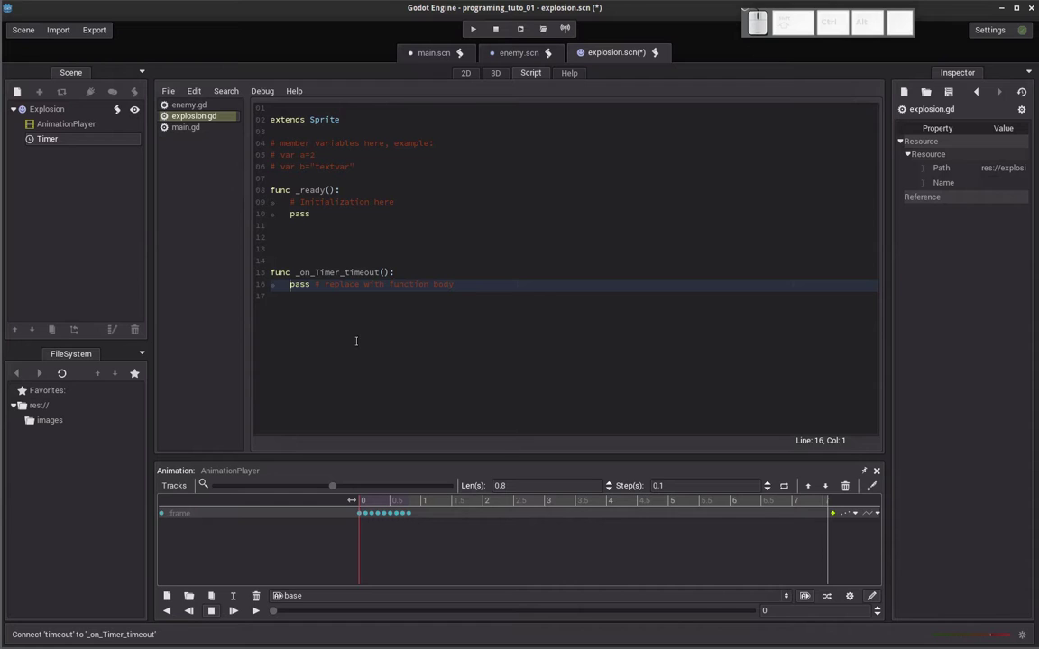
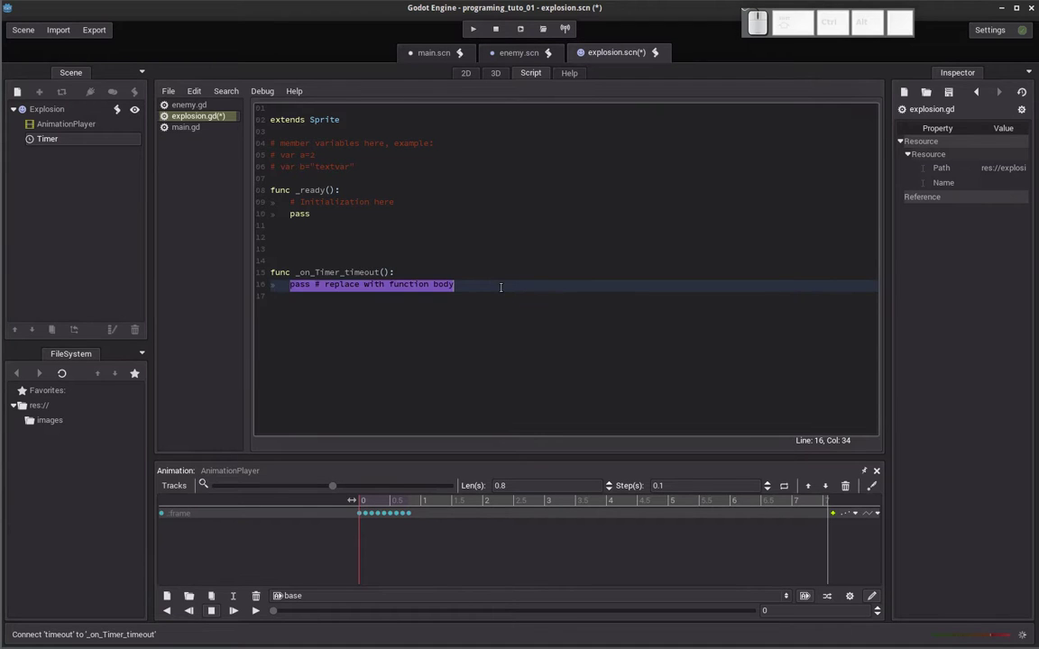
pyautogui.press('q')
pyautogui.press('u')
pyautogui.press('e')
pyautogui.press('Return')
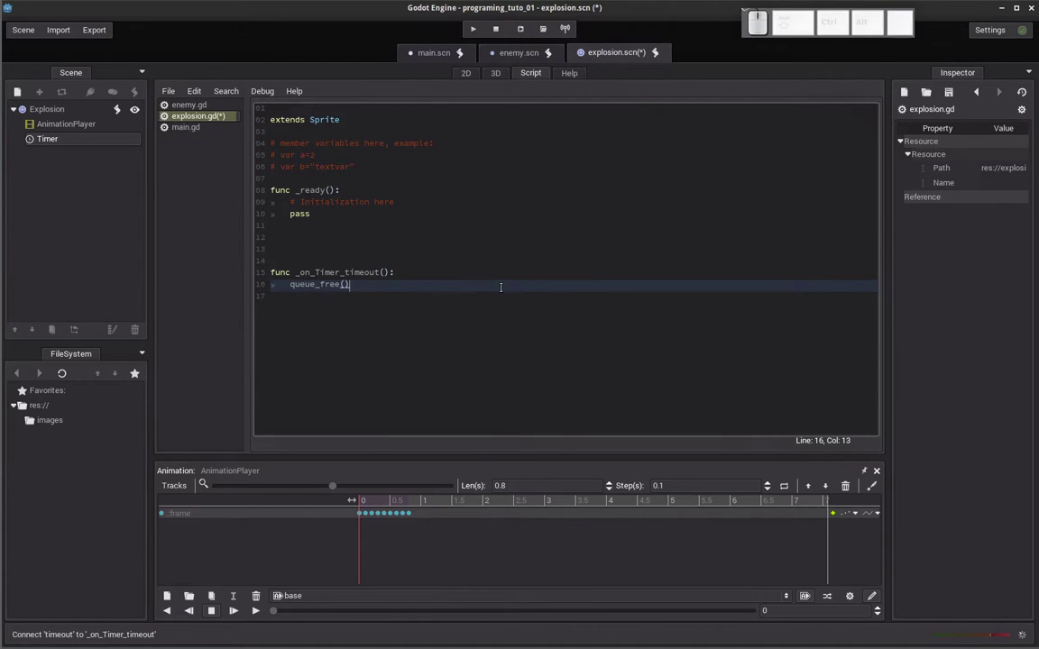
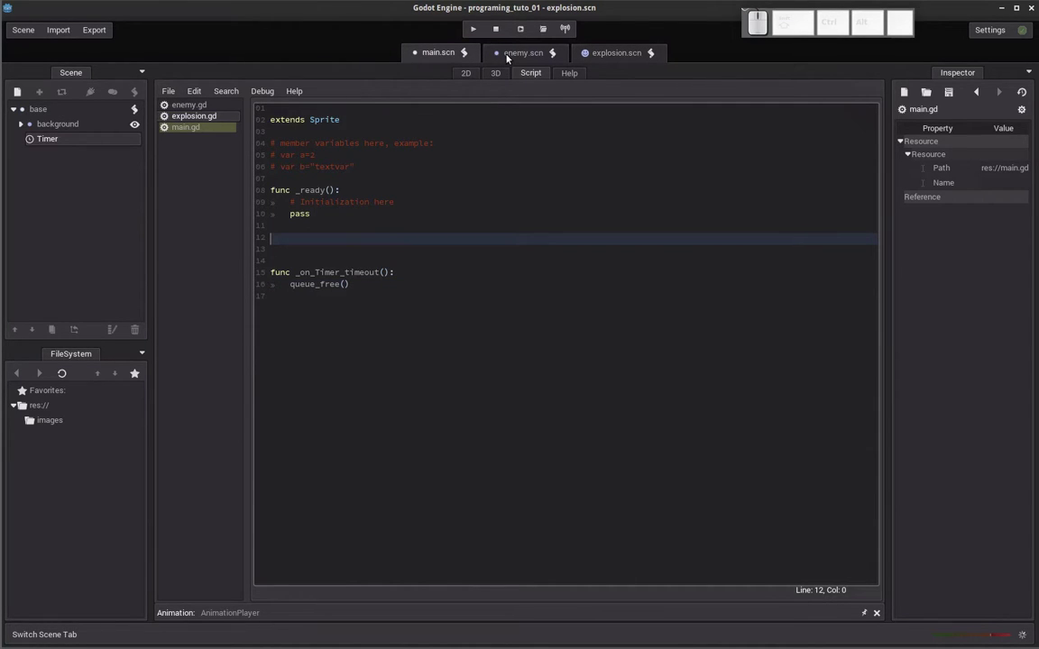
# Return to the enemy scene and select the Enemy root node.
pyautogui.click(511, 62)
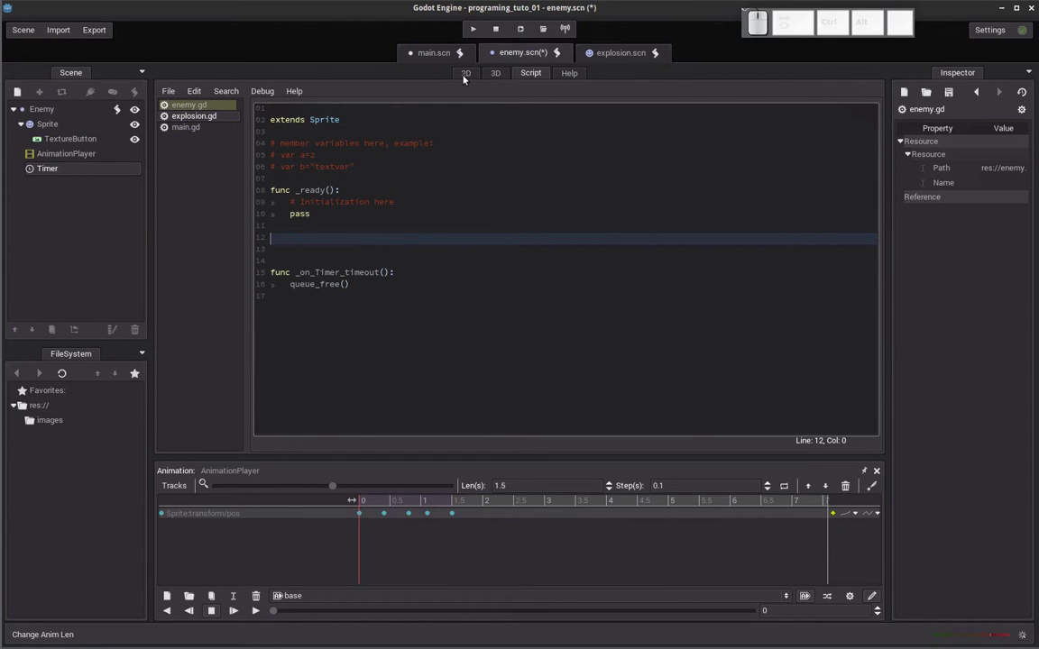
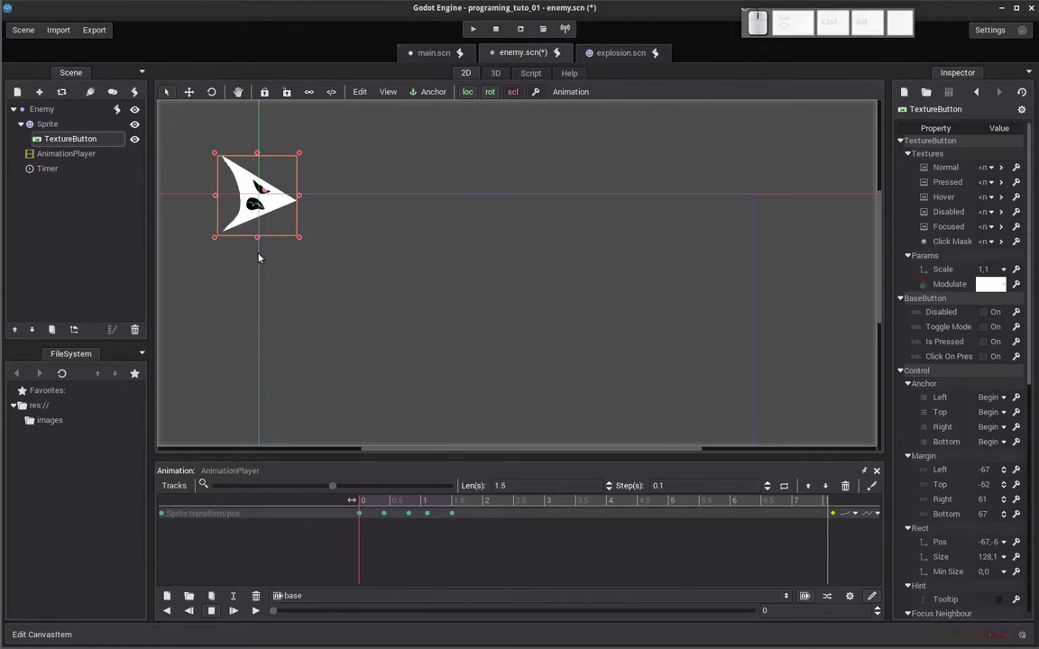
pyautogui.click(268, 280)
pyautogui.click(235, 283)
pyautogui.click(244, 211)
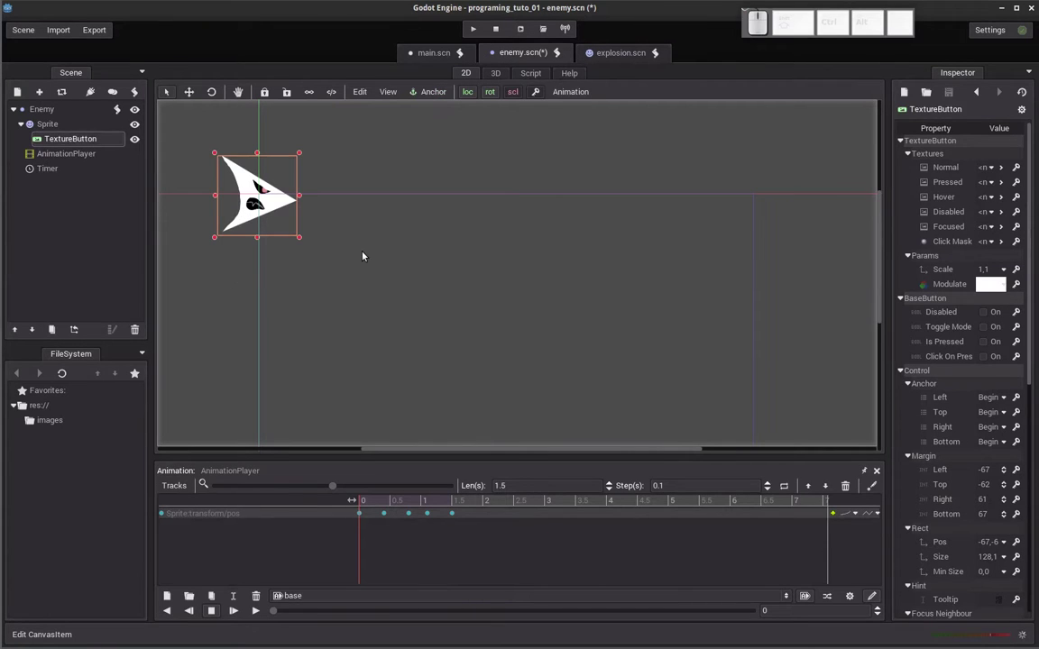
pyautogui.click(44, 117)
# Add a child node to Enemy, searching the node types for 'button'.
pyautogui.click(20, 92)
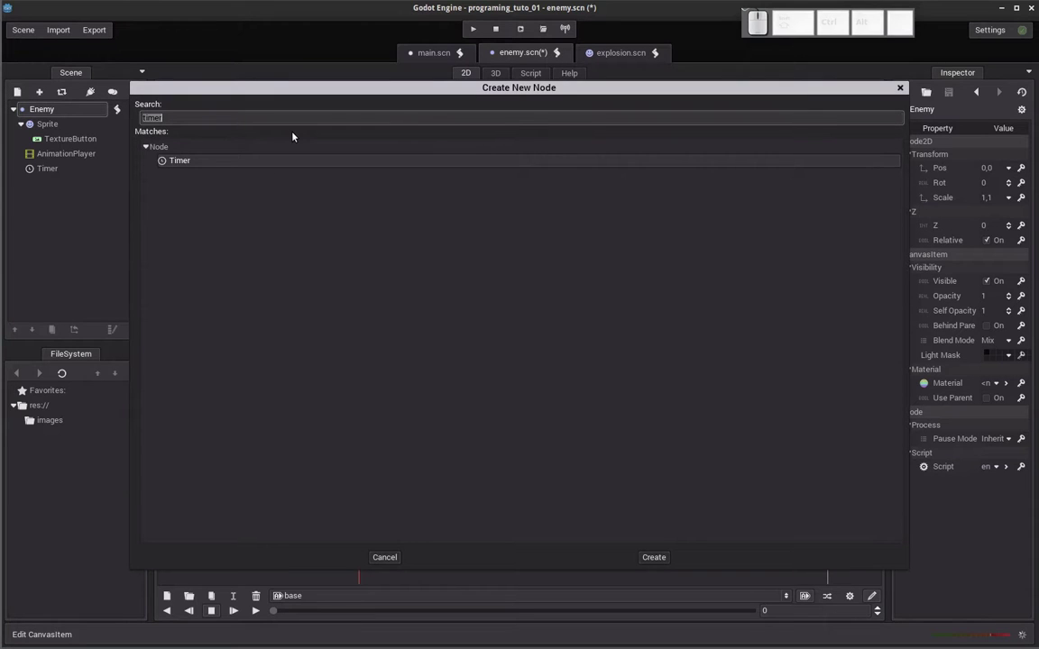
pyautogui.press('b')
pyautogui.press('u')
pyautogui.press('t')
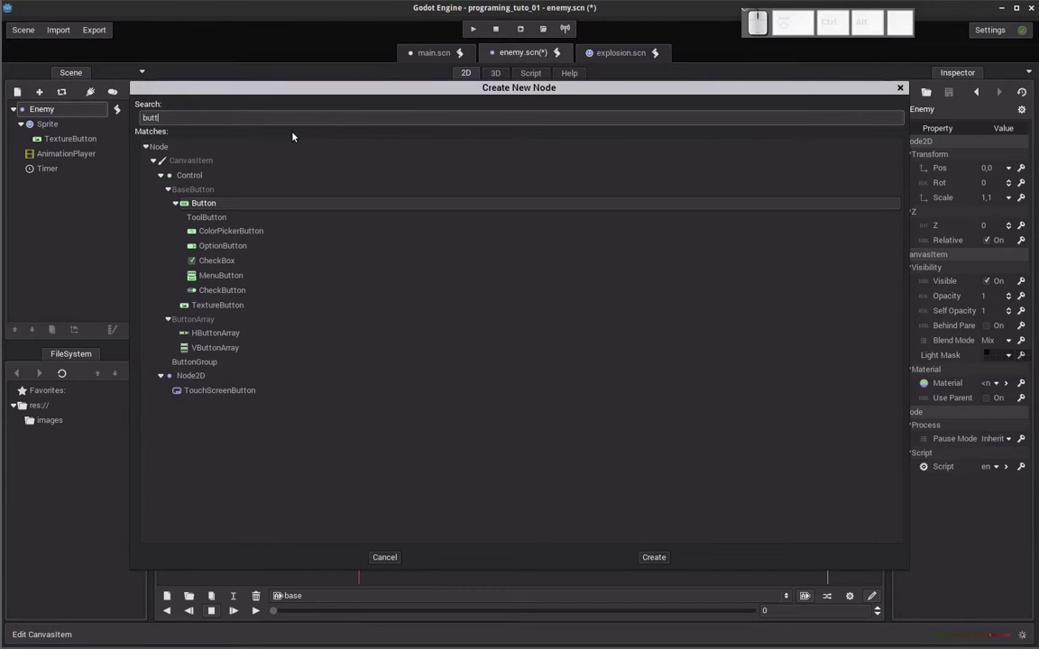
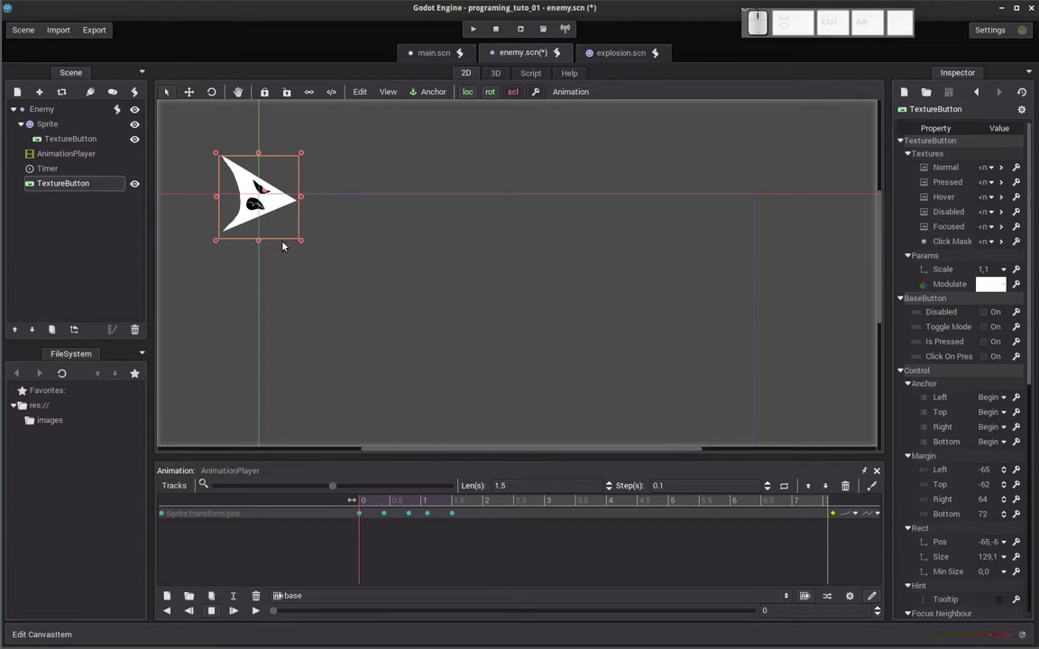
# Connect the TextureButton's pressed() signal to a _click method on Enemy.
pyautogui.click(291, 180)
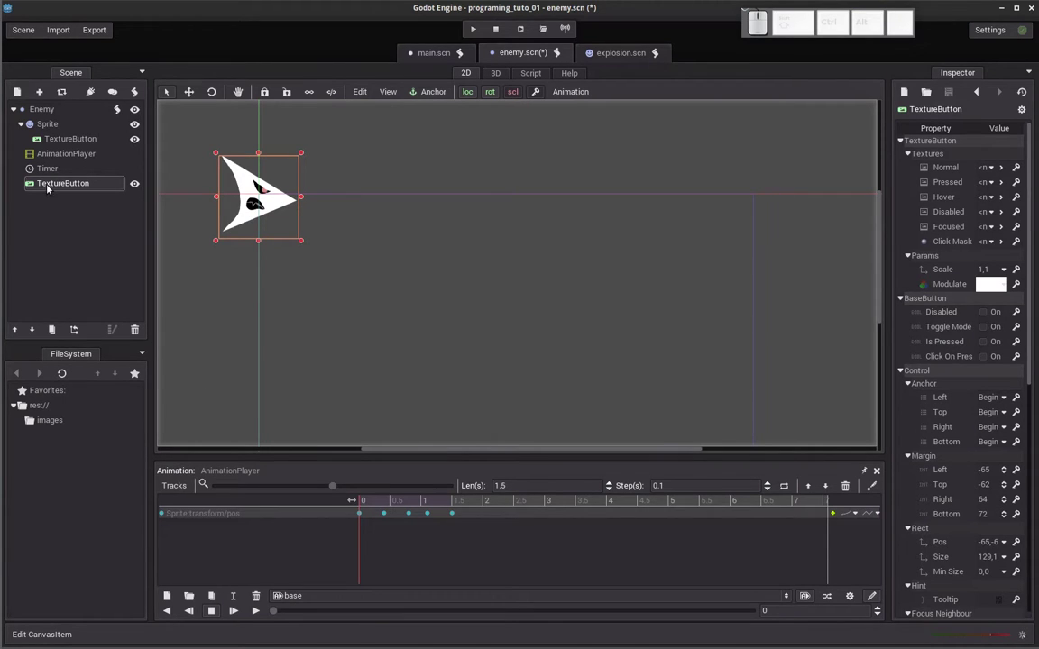
pyautogui.click(50, 192)
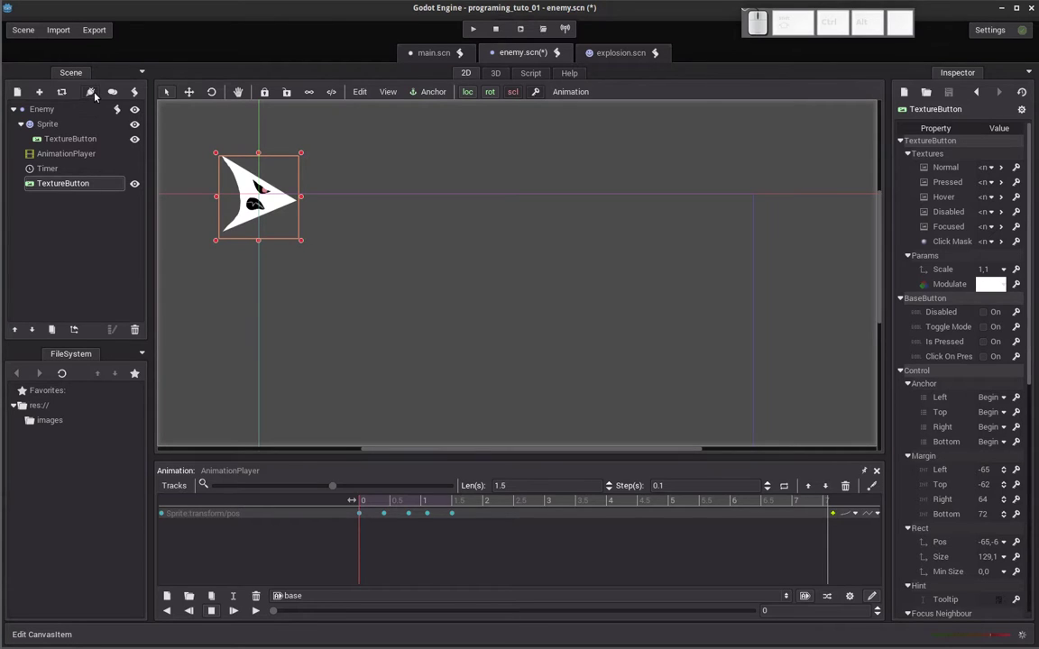
pyautogui.click(99, 100)
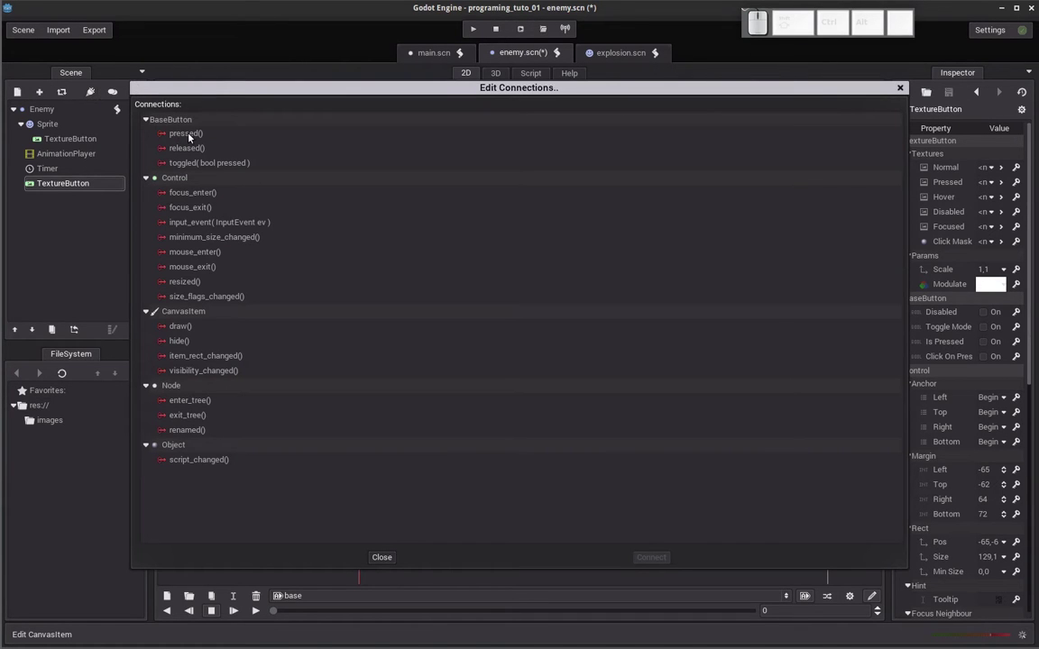
pyautogui.click(191, 138)
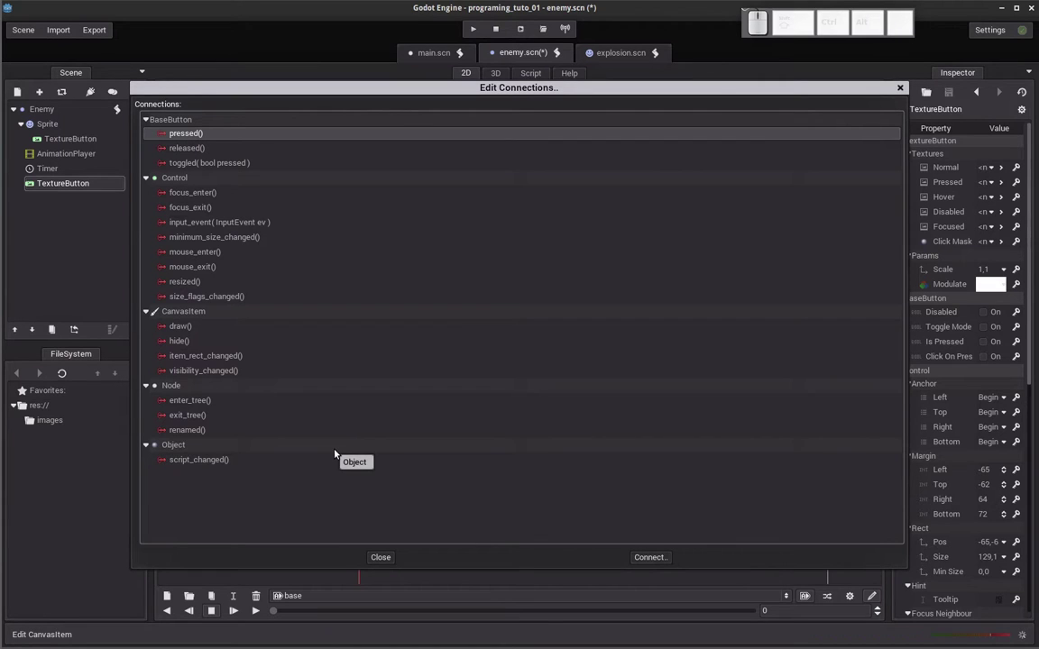
pyautogui.click(209, 147)
pyautogui.click(194, 143)
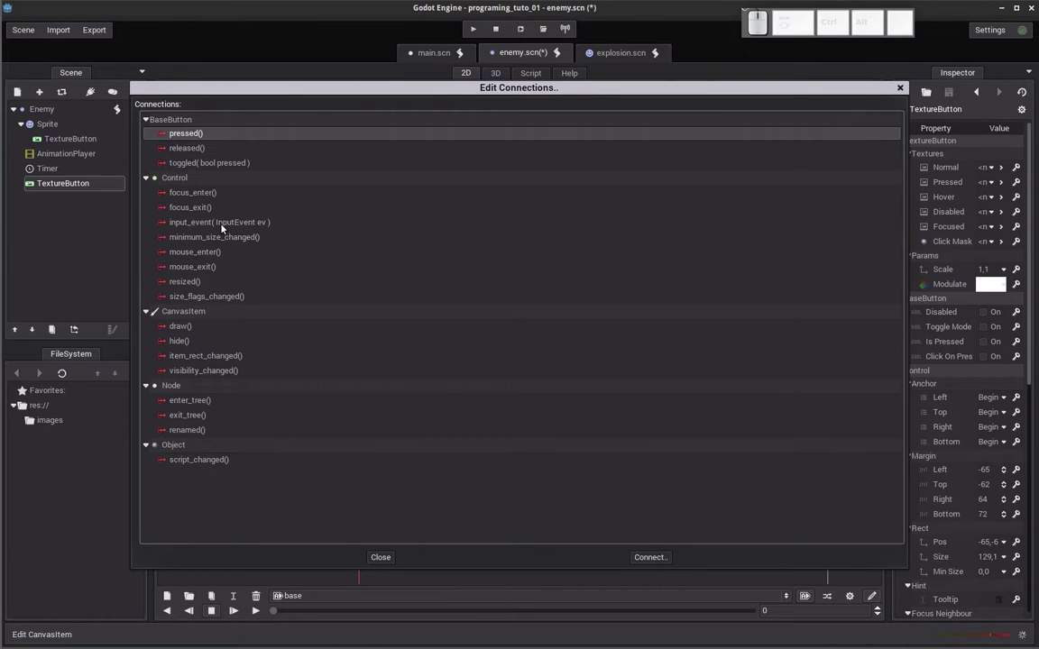
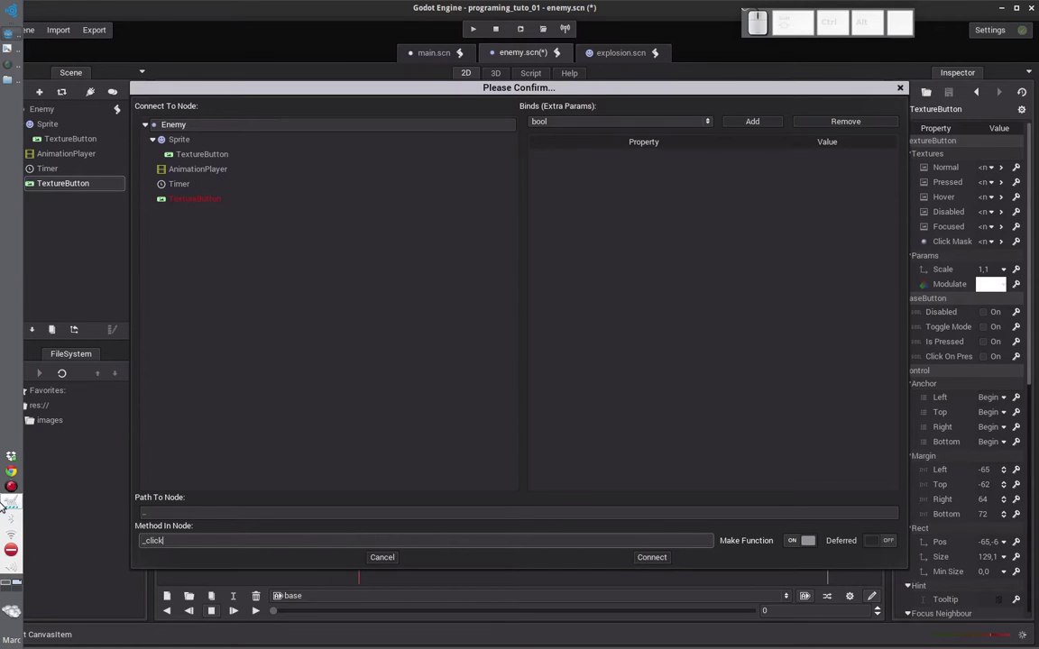
pyautogui.click(658, 568)
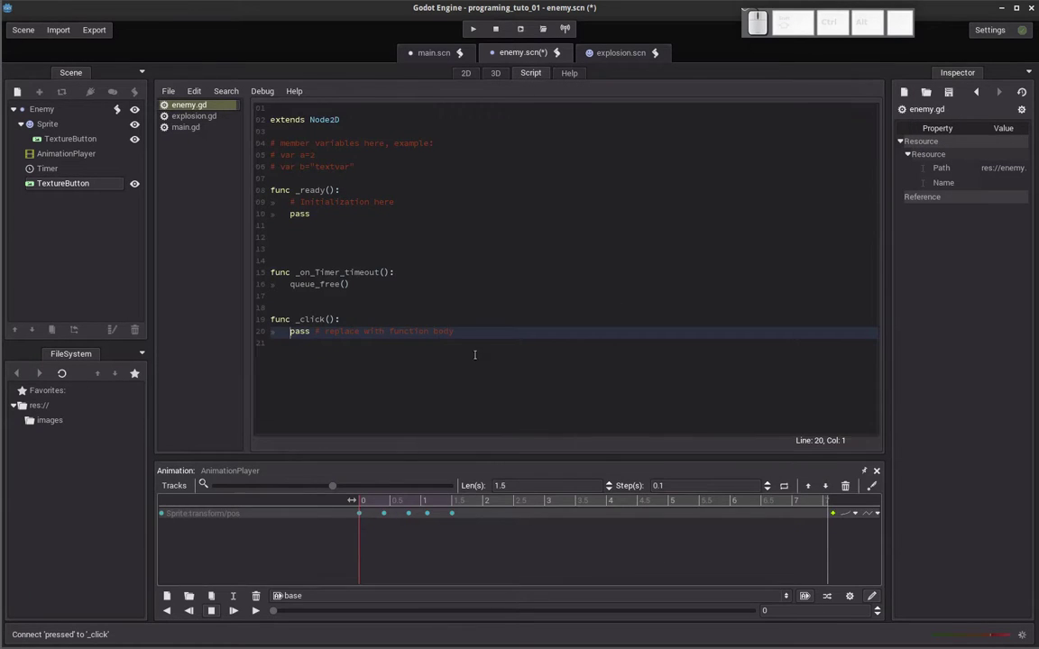
pyautogui.press('alt+Tab')
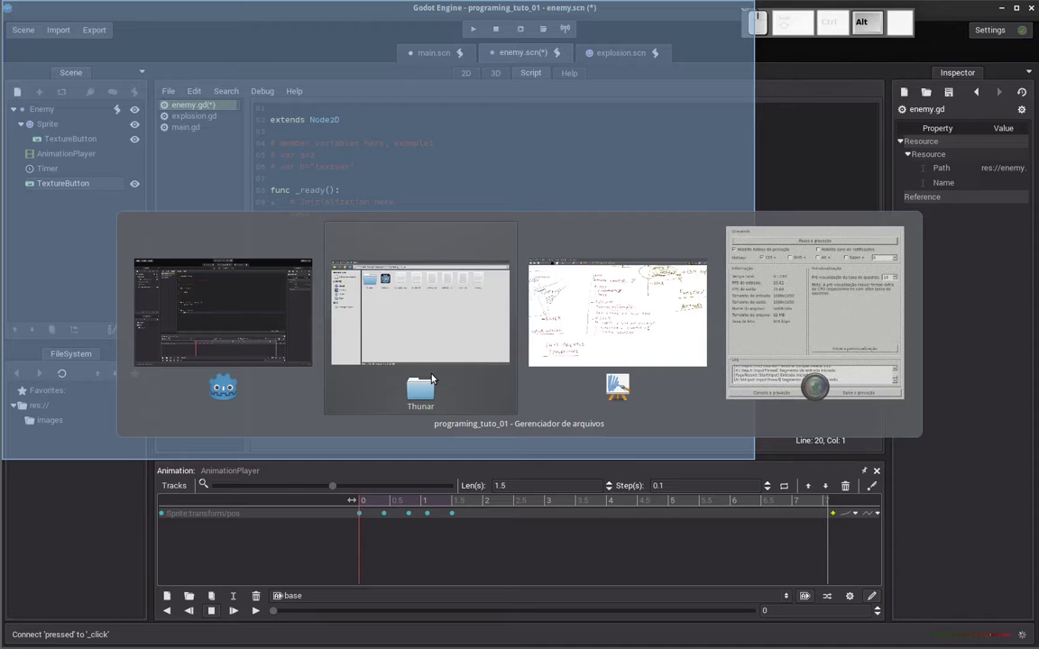
pyautogui.press('alt+Tab')
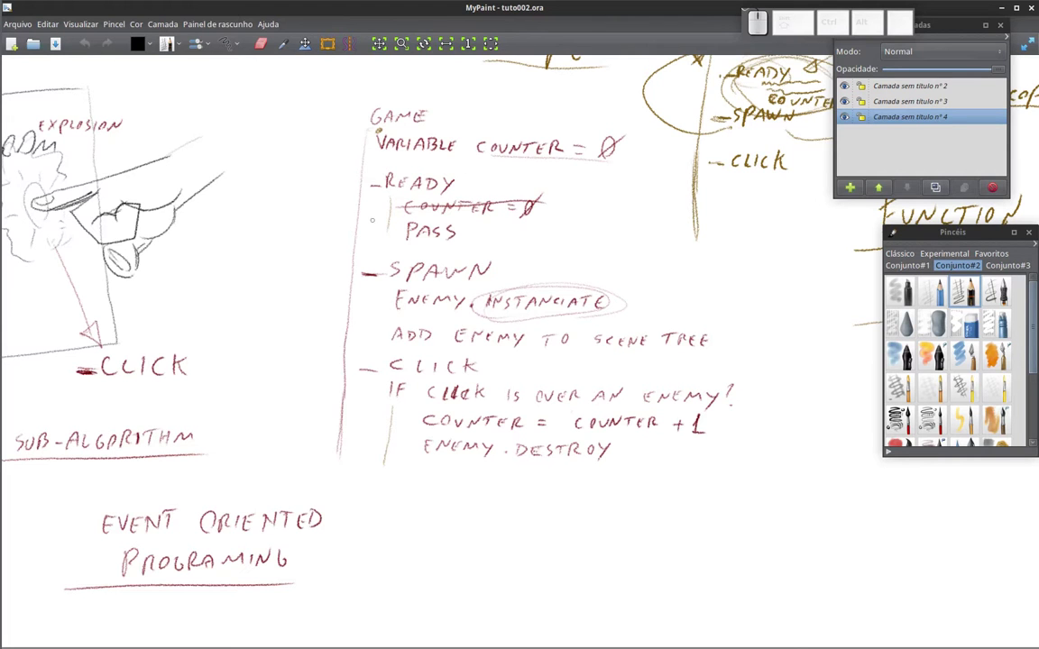
pyautogui.press('alt+Tab')
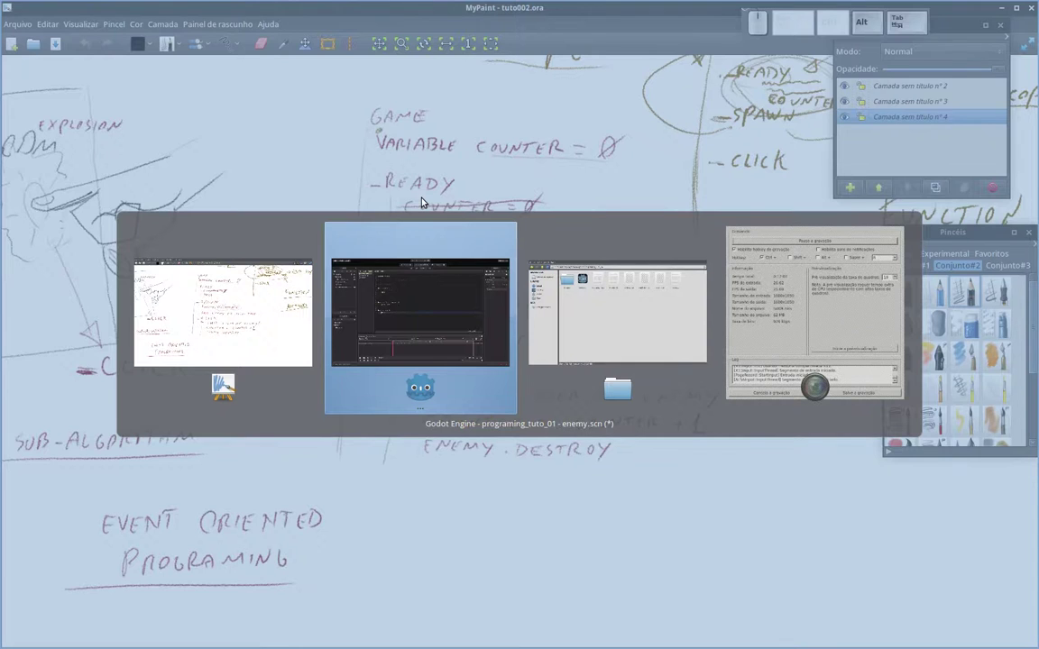
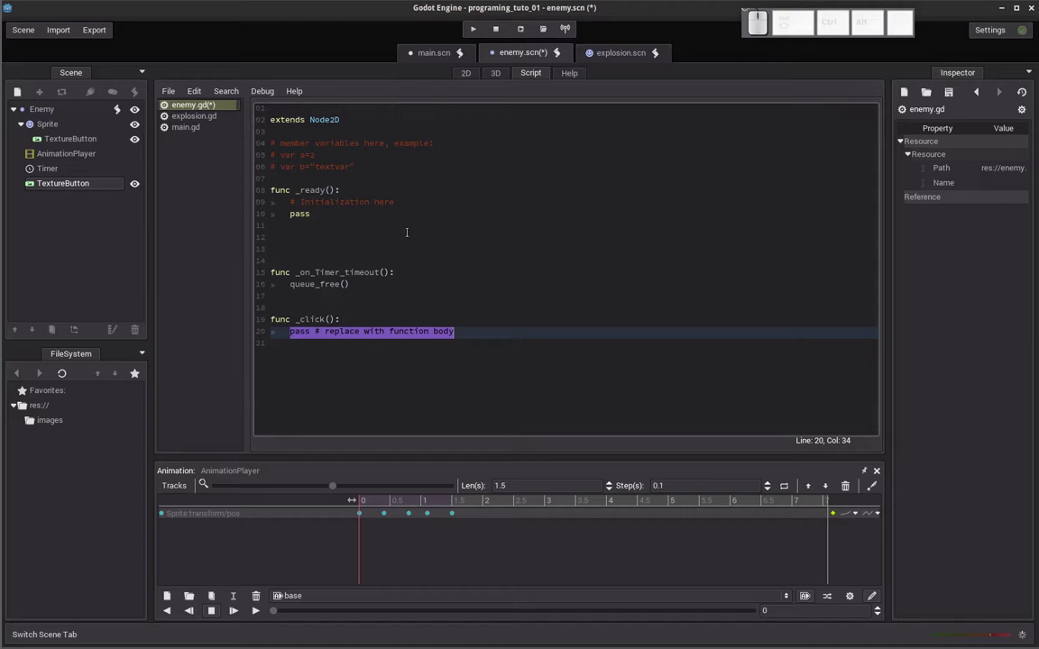
pyautogui.click(430, 62)
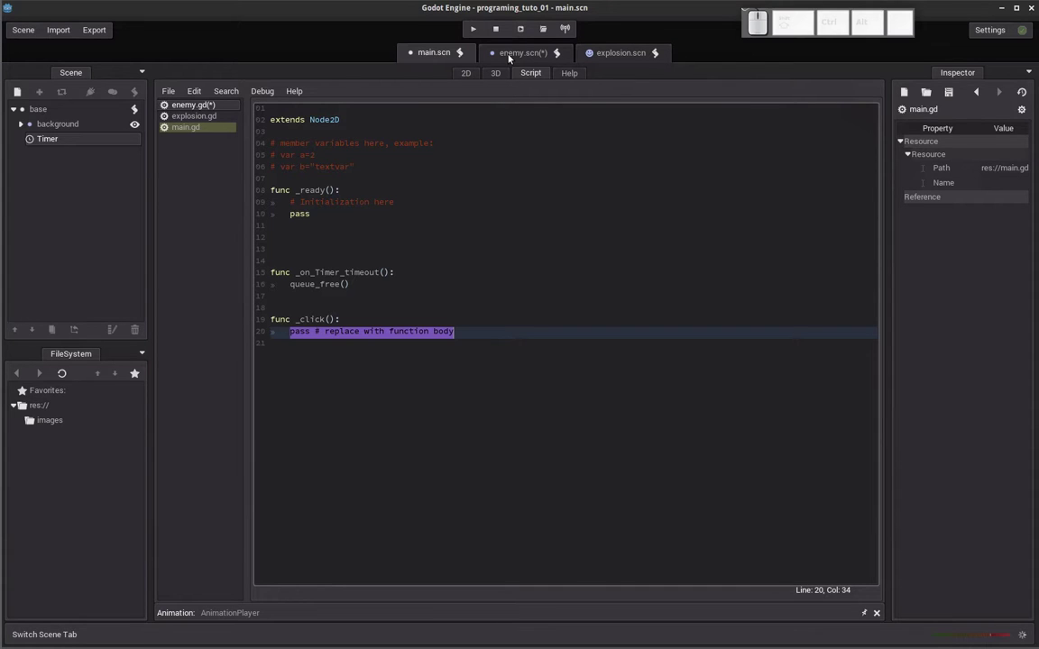
pyautogui.click(512, 61)
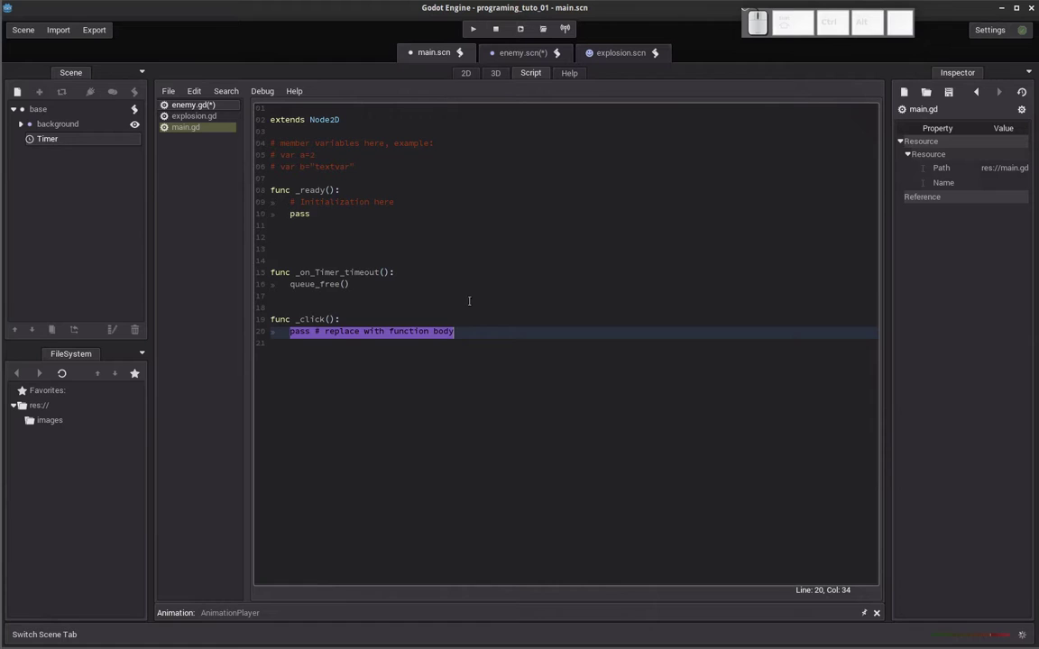
pyautogui.click(41, 116)
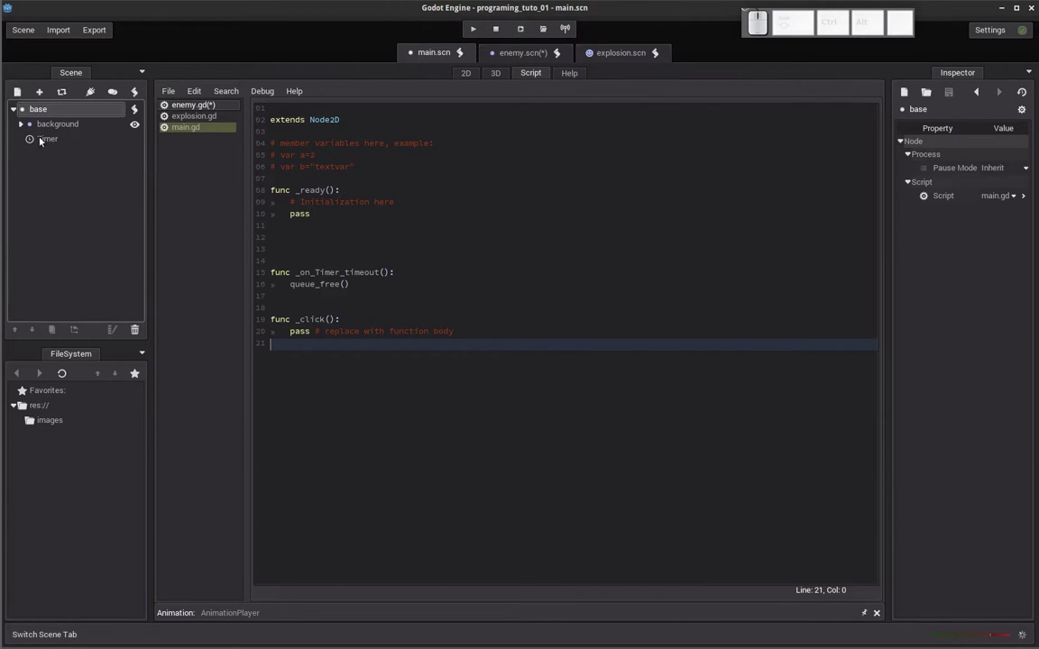
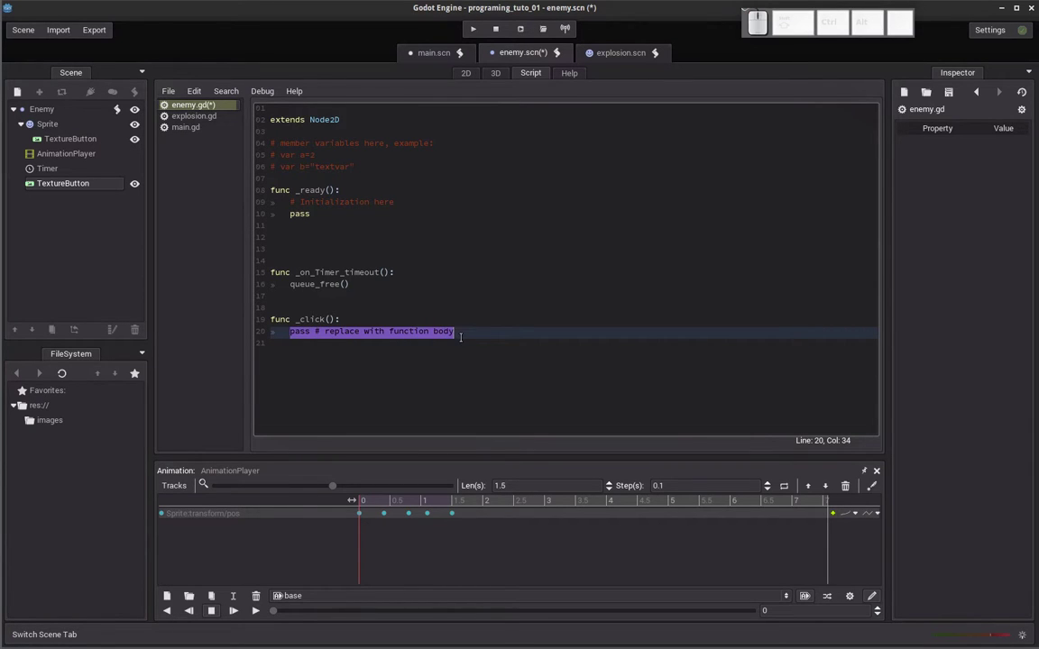
# Write get_parent().counter = 1 in the _click function body.
pyautogui.press('g')
pyautogui.press('e')
pyautogui.press('t')
pyautogui.press('shift+-')
pyautogui.press('p')
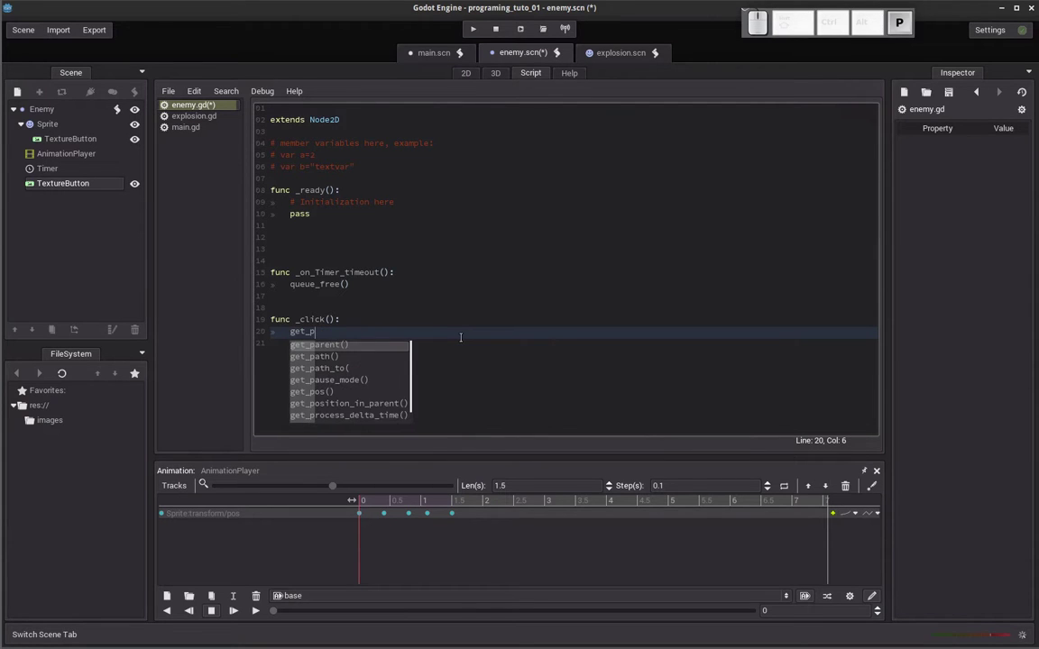
pyautogui.press('Return')
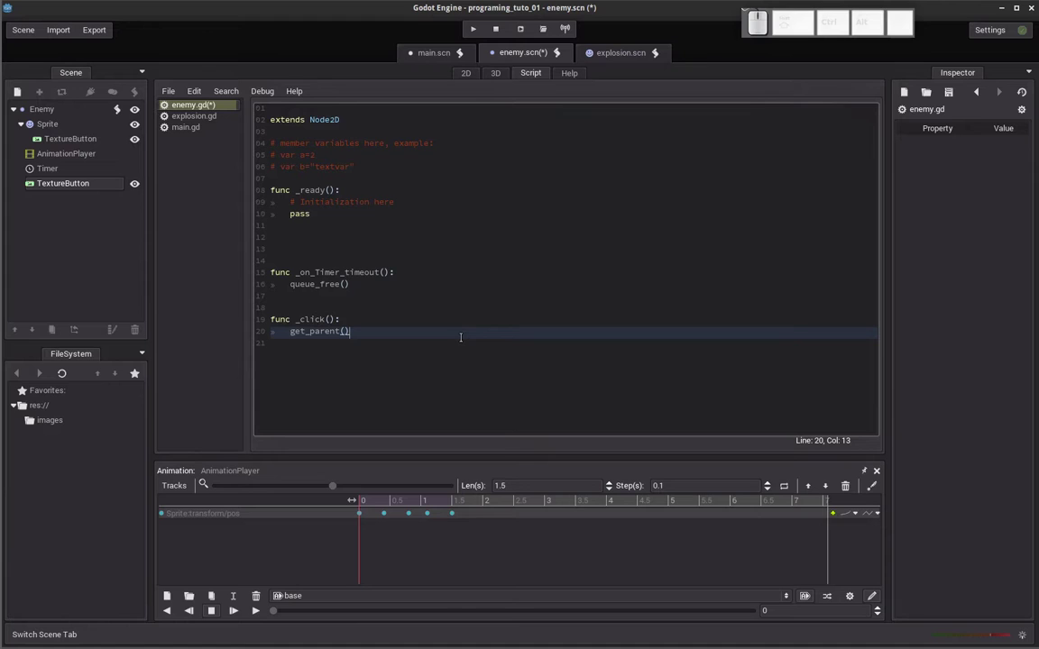
pyautogui.press('.')
pyautogui.press('c')
pyautogui.press('o')
pyautogui.press('u')
pyautogui.press('n')
pyautogui.press('t')
pyautogui.press('e')
pyautogui.press('r')
pyautogui.press('space')
pyautogui.press('=')
pyautogui.press('space')
pyautogui.press('1')
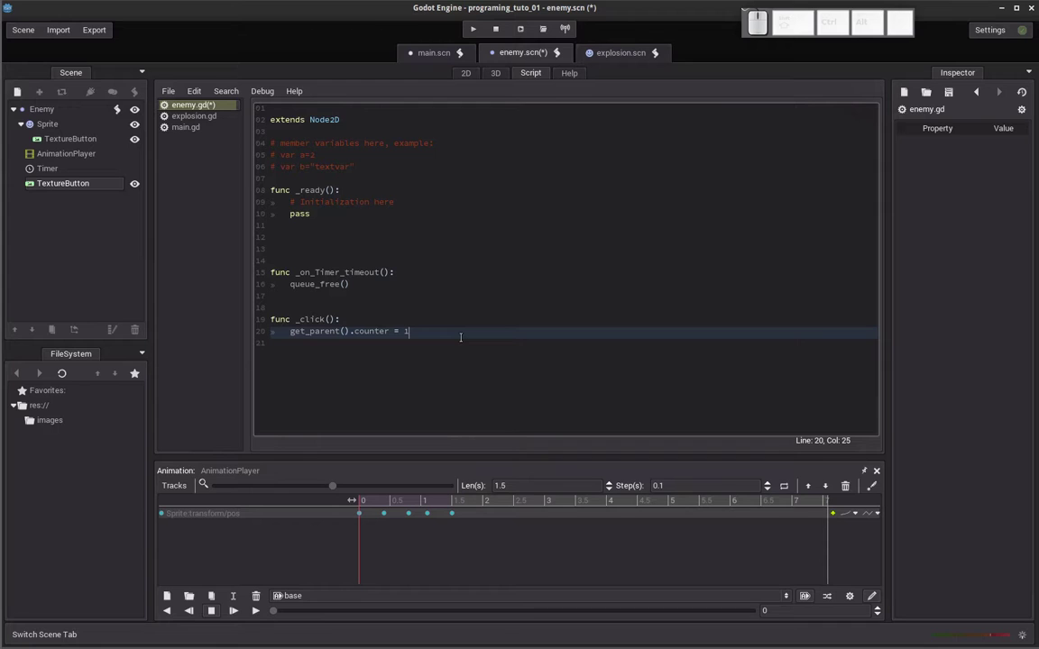
# Extend the line to get_parent().counter = get_parent().counter + 1 and start a new line below.
pyautogui.press('Left')
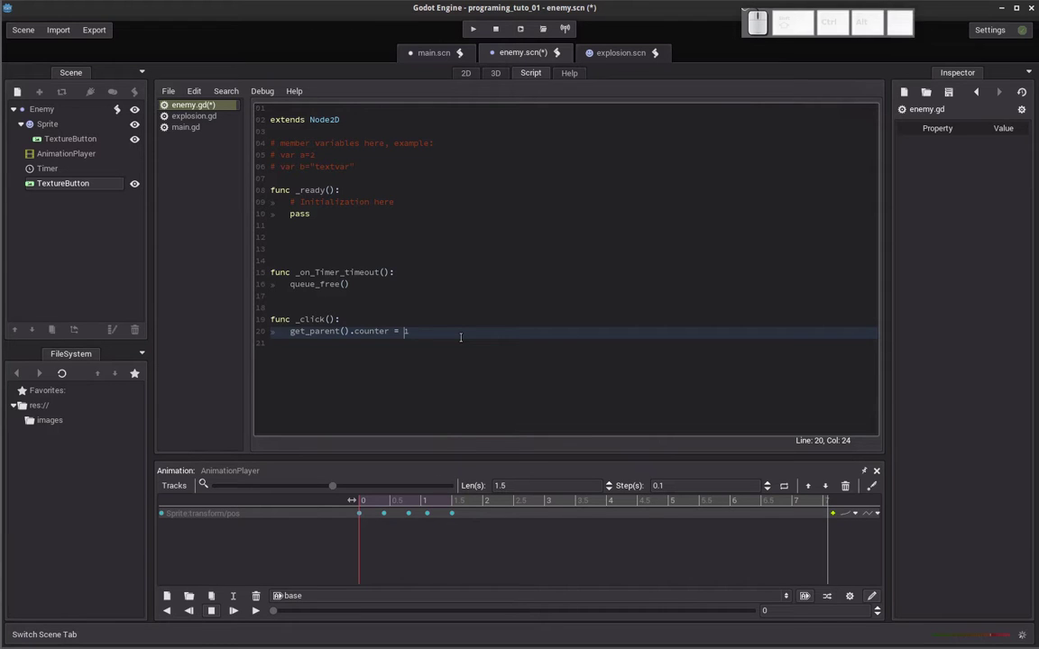
pyautogui.press('shift+space')
pyautogui.press('shift+=')
pyautogui.press('shift+space')
pyautogui.press('shift+Left')
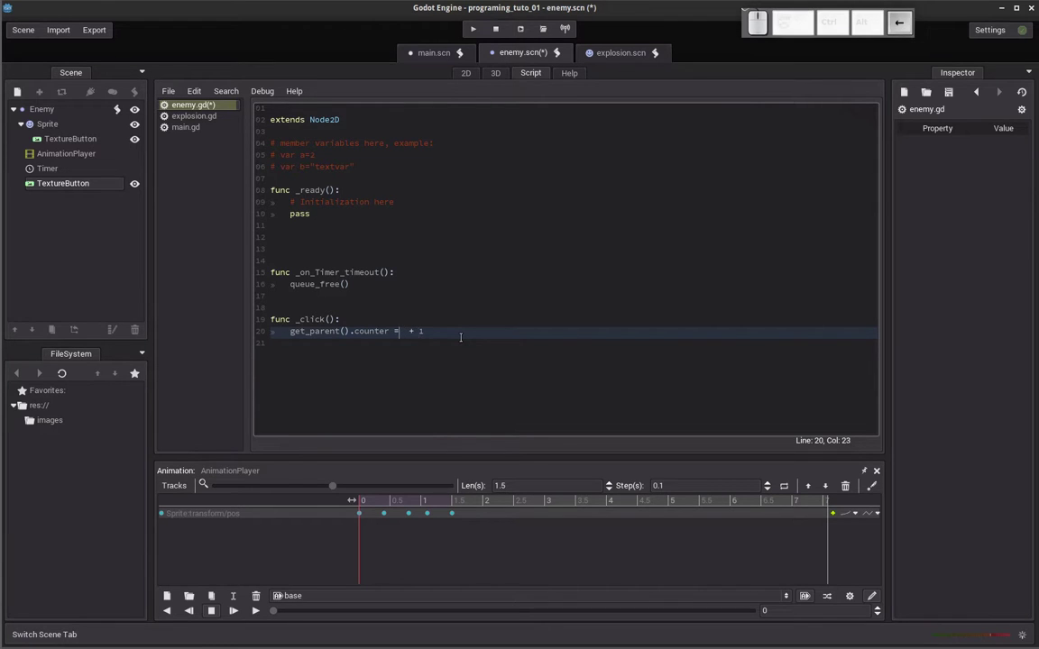
pyautogui.press('Right')
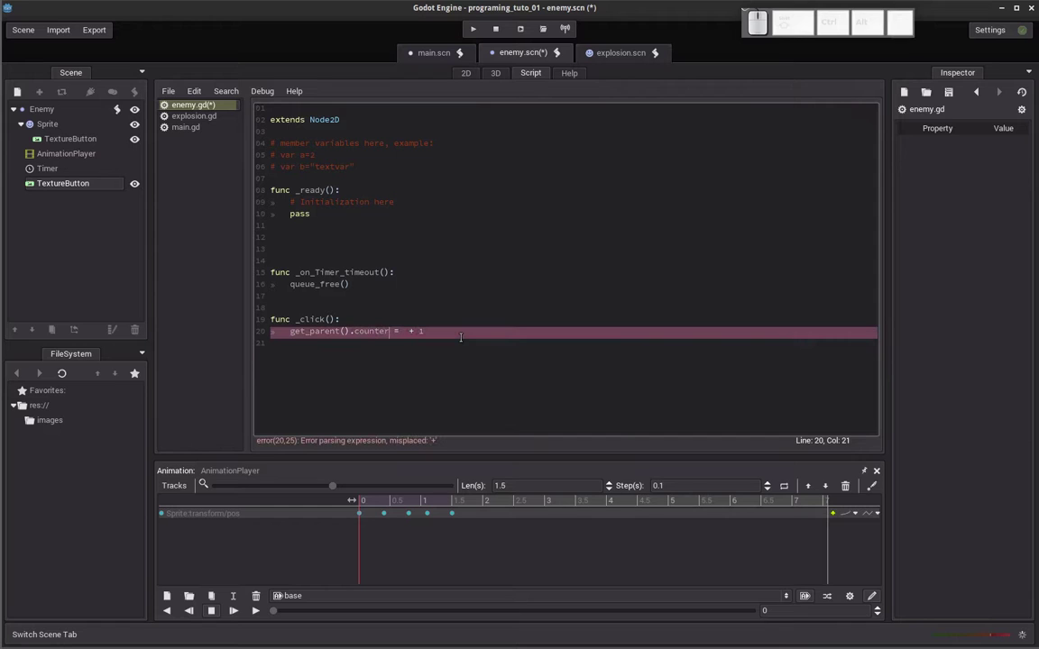
pyautogui.press('shift+Home')
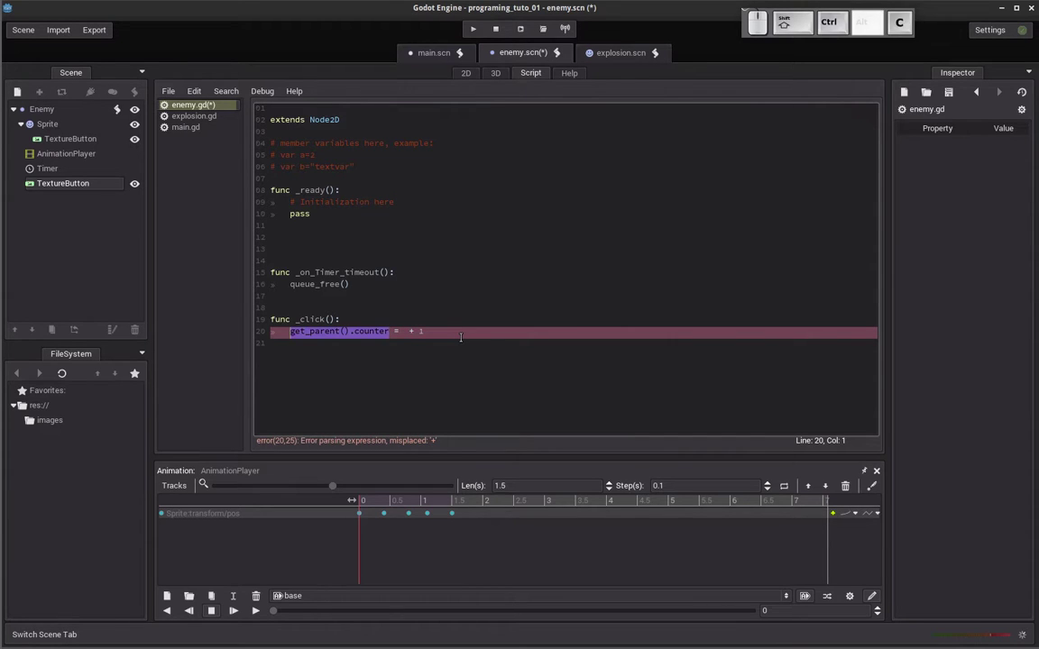
pyautogui.press('ctrl+shift+Right')
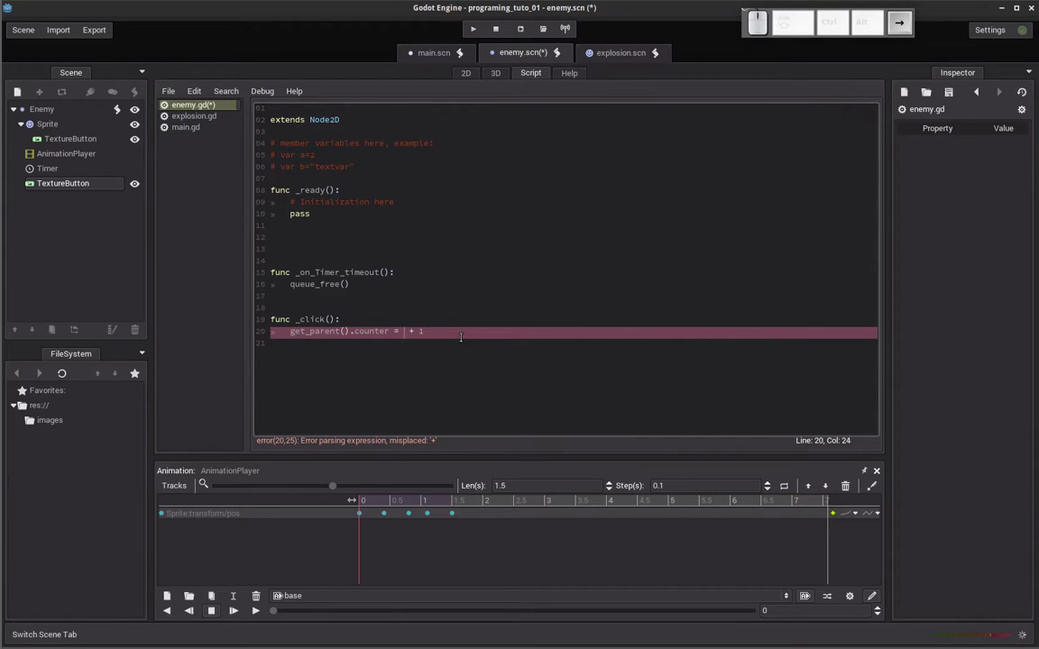
pyautogui.press('Left')
pyautogui.press('ctrl+v')
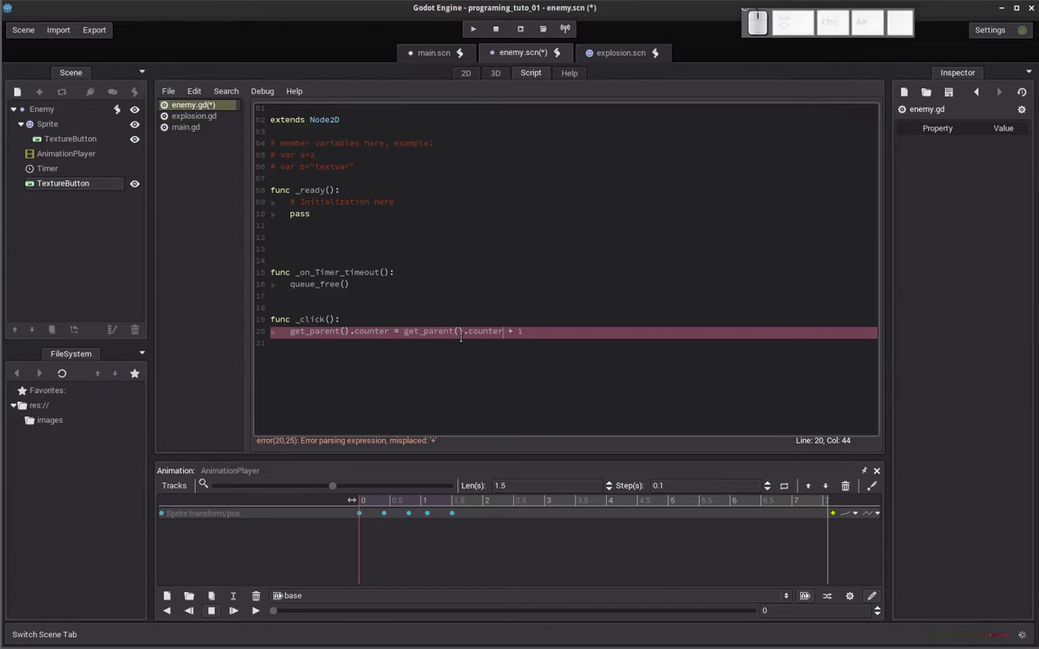
pyautogui.press('Down')
pyautogui.press('Up')
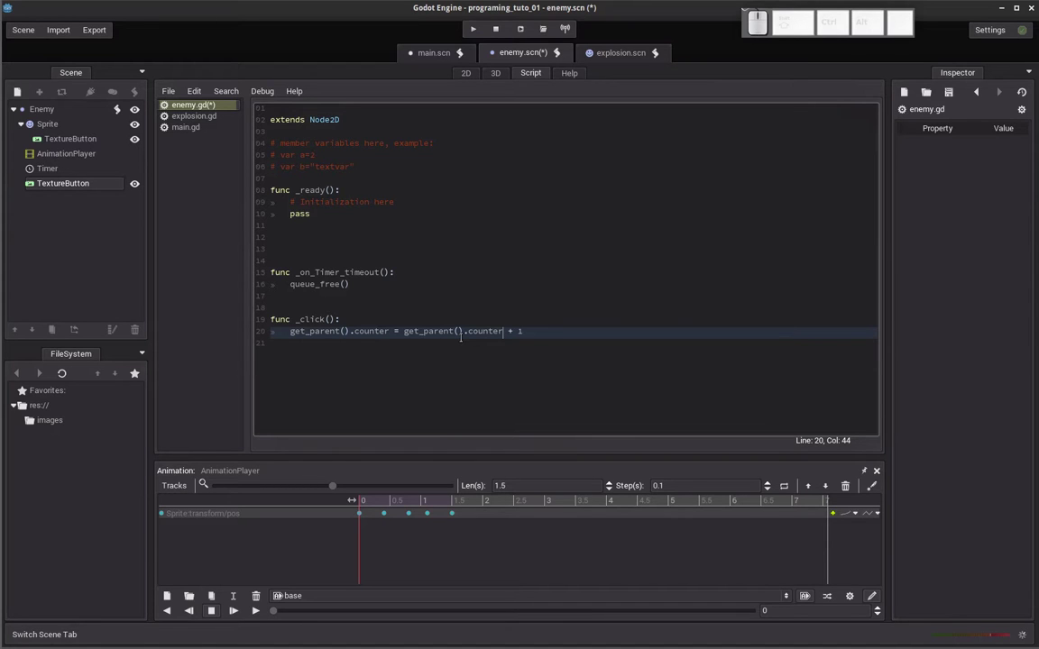
pyautogui.press('End')
pyautogui.press('Return')
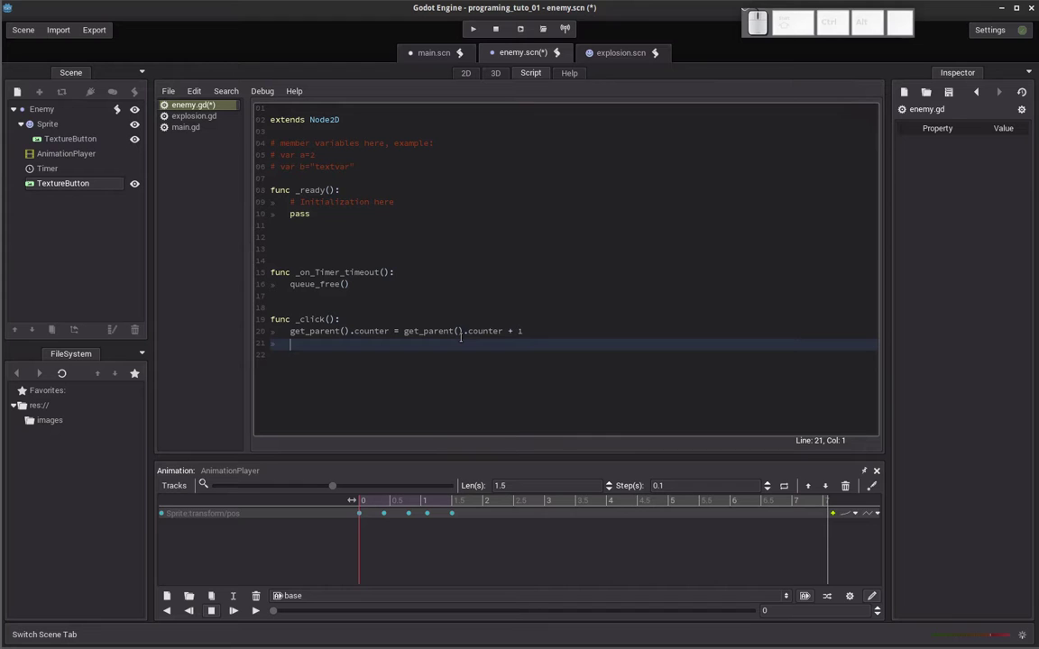
# Add a Label node under base in main.scn.
pyautogui.click(432, 60)
pyautogui.click(467, 79)
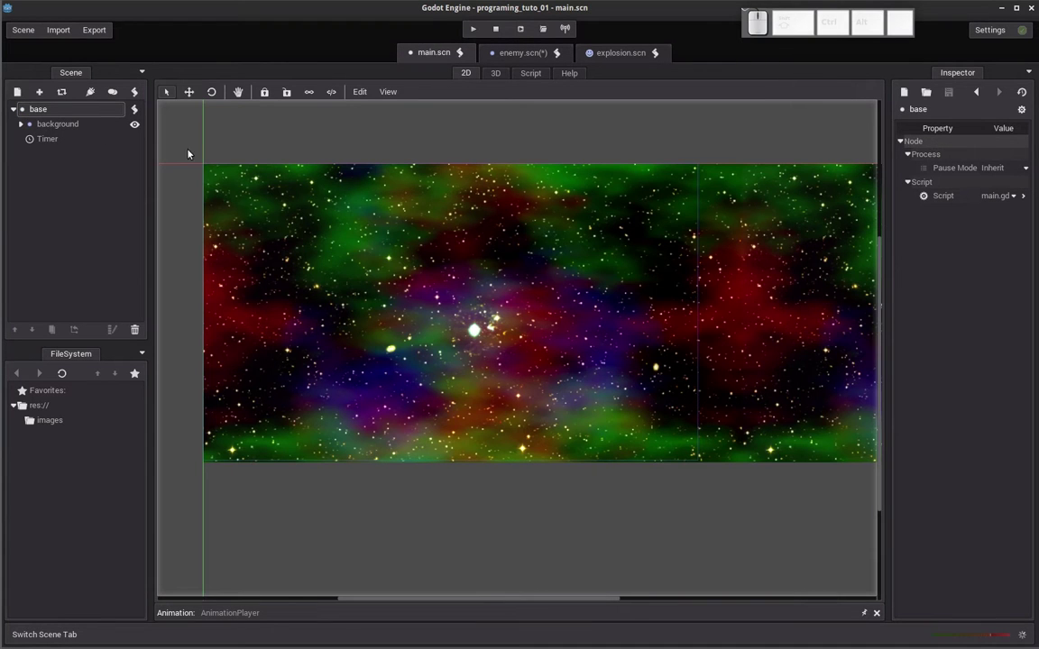
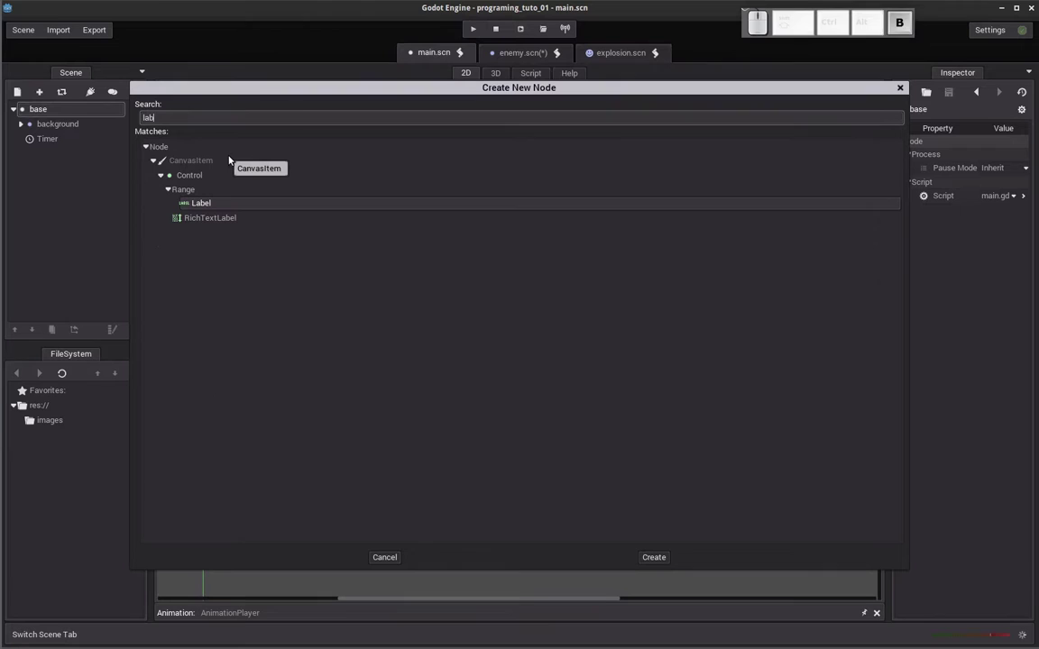
pyautogui.press('Down')
pyautogui.press('Up')
pyautogui.press('Return')
pyautogui.click(227, 174)
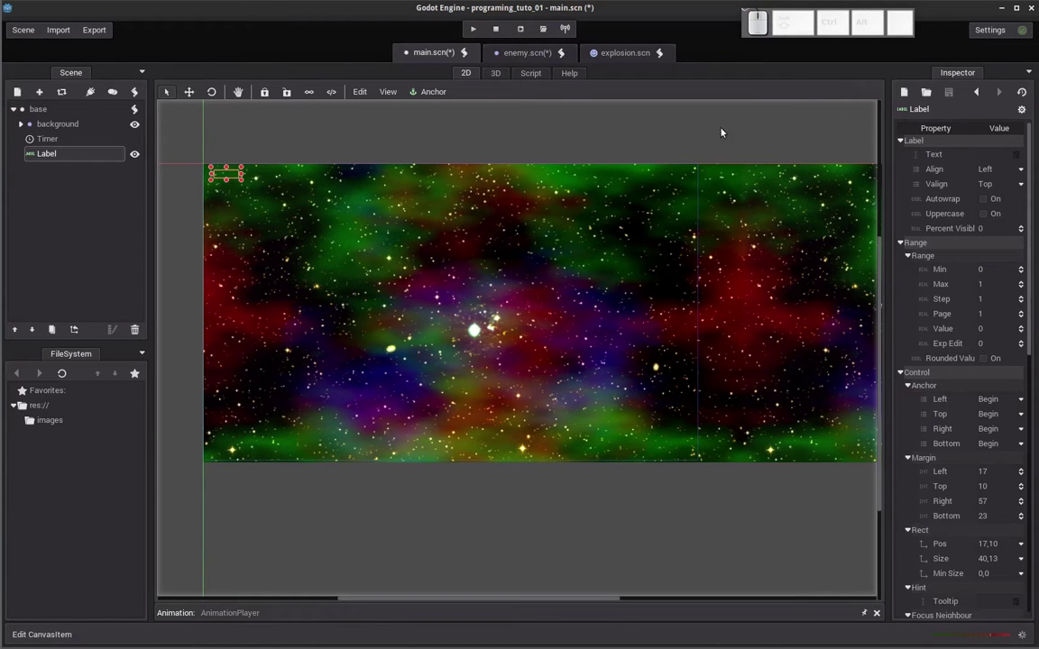
# Set the Label's Text to 00 and save the main scene.
pyautogui.click(1003, 159)
pyautogui.press('KP_0')
pyautogui.press('KP_Enter')
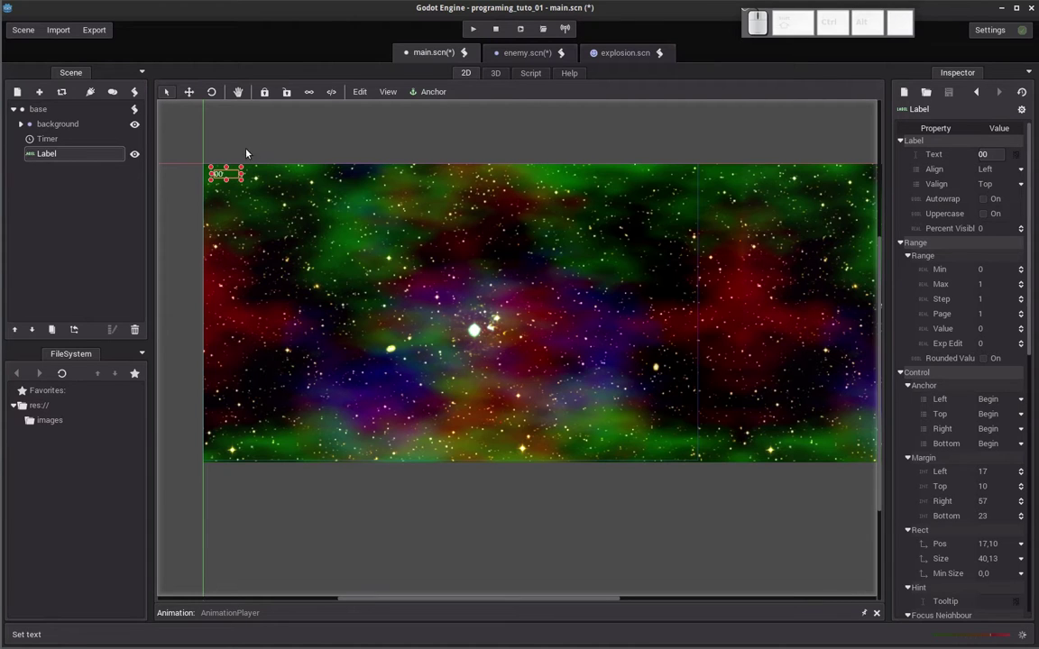
pyautogui.click(47, 158)
pyautogui.click(221, 158)
pyautogui.click(279, 155)
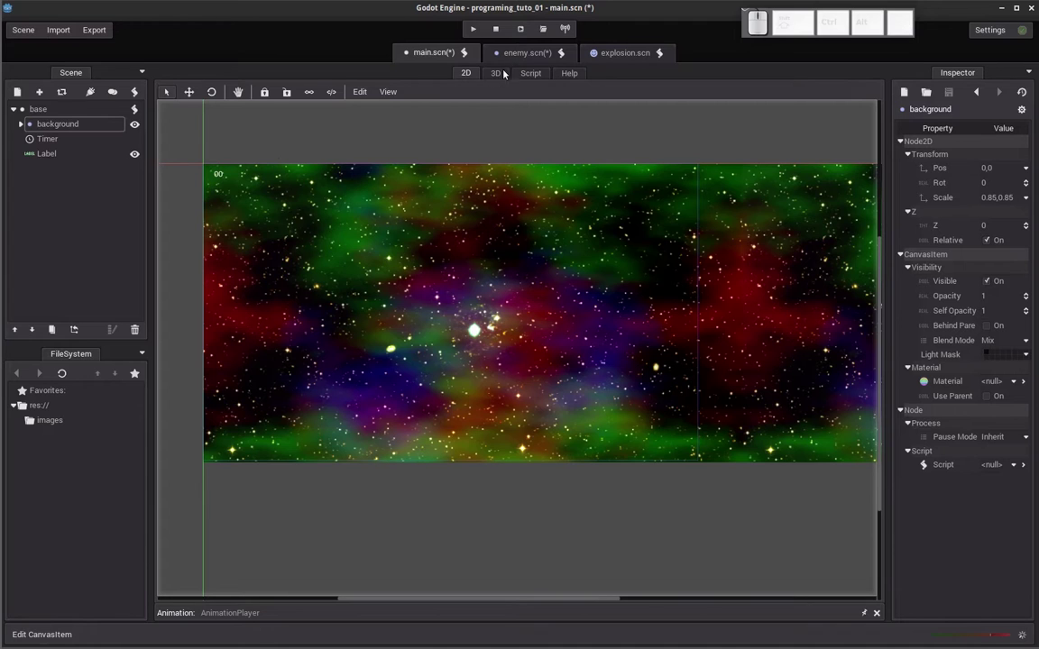
pyautogui.press('ctrl+s')
# In enemy.gd line 21, begin the Label lookup with get_parent().get_node.
pyautogui.click(523, 60)
pyautogui.click(522, 80)
pyautogui.press('g')
pyautogui.press('e')
pyautogui.press('t')
pyautogui.press('shift+-')
pyautogui.press('shift+p')
pyautogui.press('Return')
pyautogui.press('.')
pyautogui.press('e')
pyautogui.press('t')
pyautogui.press('shift+-')
pyautogui.press('shift+n')
pyautogui.press('shift+o')
pyautogui.press('Return')
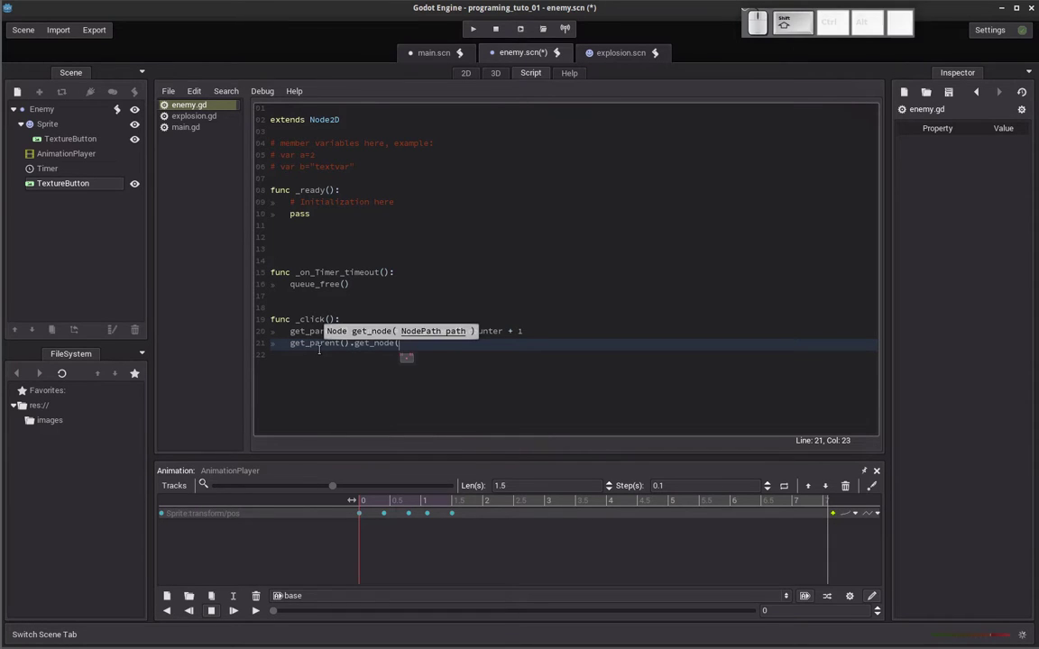
# Complete the call as get_node("Label").set_text( to update the score label.
pyautogui.press('shift+9')
pyautogui.press('shift+BackSpace')
pyautogui.press("shift+'")
pyautogui.press('shift+l')
pyautogui.press('shift+a')
pyautogui.press('shift+b')
pyautogui.press('shift+e')
pyautogui.press('shift+l')
pyautogui.press("shift+'")
pyautogui.press('shift+0')
pyautogui.press('.')
pyautogui.press('s')
pyautogui.press('e')
pyautogui.press('t')
pyautogui.press('shift+-')
pyautogui.press('x')
pyautogui.press('t')
pyautogui.press('shift+9')
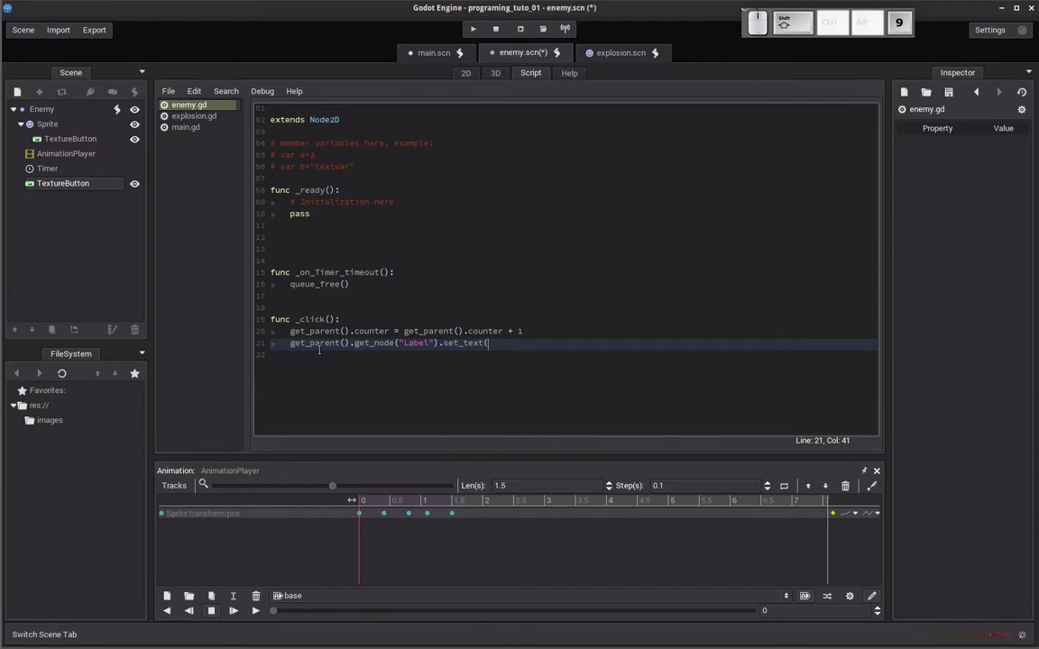
# Pass str( get_parent().counter ) to set_text and launch the game with F5.
pyautogui.press('space')
pyautogui.press('s')
pyautogui.press('t')
pyautogui.press('r')
pyautogui.press('shift+9')
pyautogui.press('shift+0')
pyautogui.press('shift+space')
pyautogui.press('shift+0')
pyautogui.press('shift+Up')
pyautogui.press('shift+Home')
pyautogui.press('shift+Right')
pyautogui.press('ctrl+shift+c')
pyautogui.press('ctrl+shift+Down')
pyautogui.press('ctrl+shift+End')
pyautogui.press('ctrl+shift+Left')
pyautogui.press('space')
pyautogui.press('Left')
pyautogui.press('ctrl+v')
pyautogui.press('BackSpace')
pyautogui.press('Down')
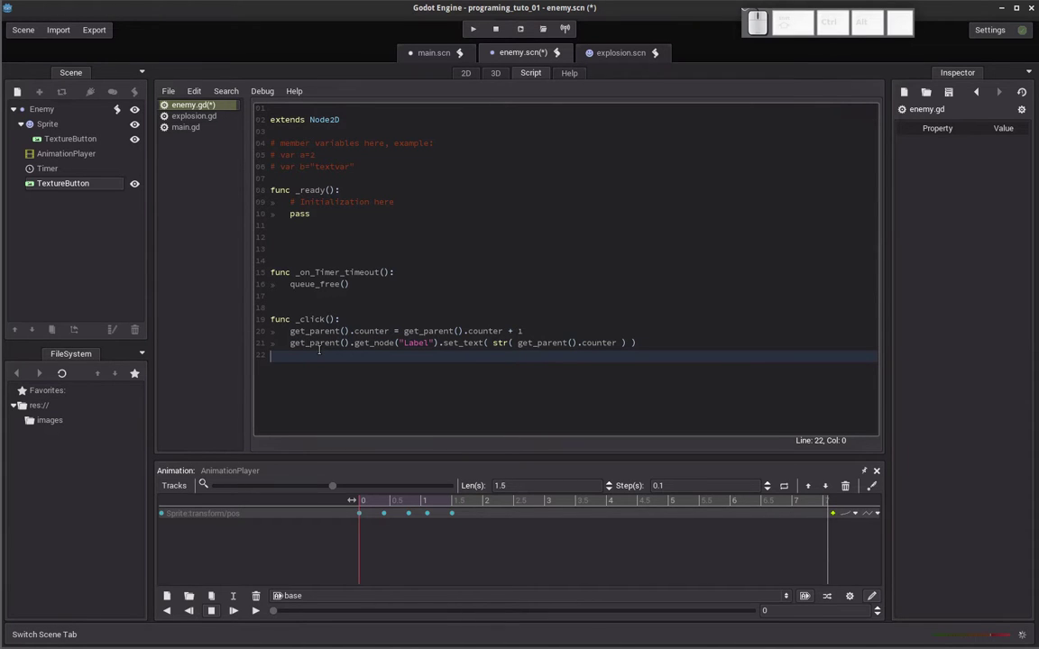
pyautogui.press('F5')
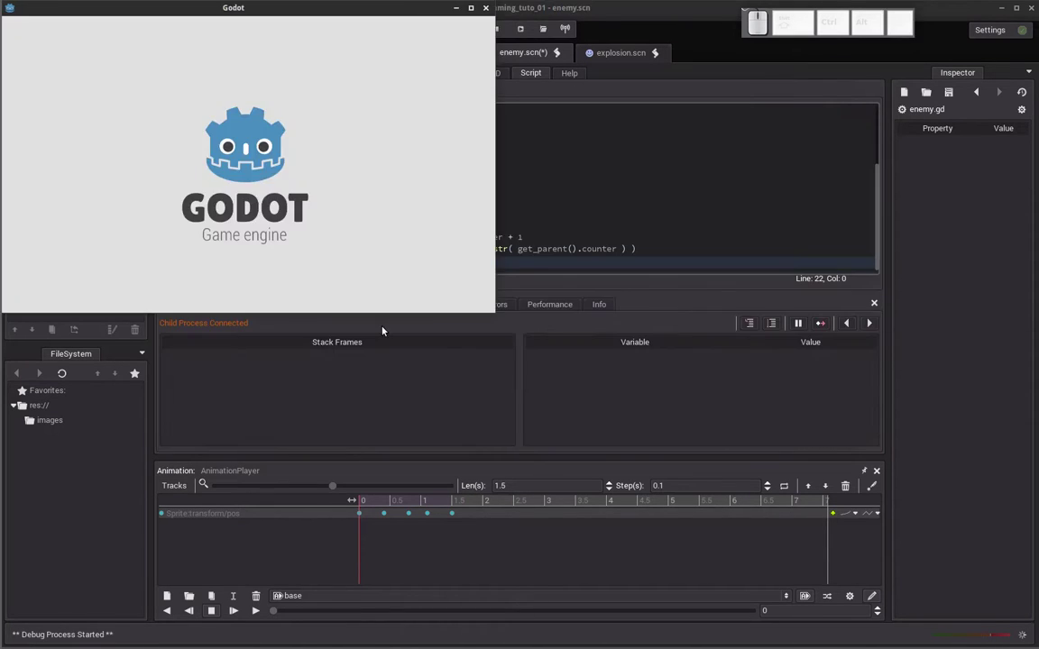
# Click several enemy ships in the running game to check the score label rises.
pyautogui.click(261, 206)
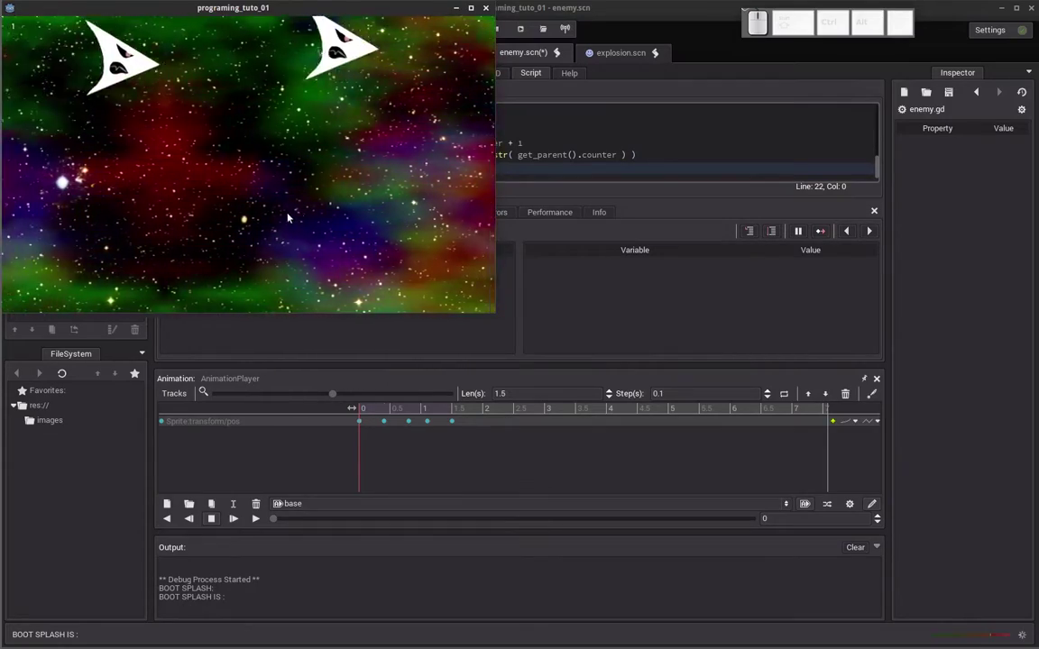
pyautogui.click(291, 116)
pyautogui.click(273, 233)
pyautogui.click(312, 132)
pyautogui.click(364, 255)
pyautogui.click(364, 220)
pyautogui.click(291, 123)
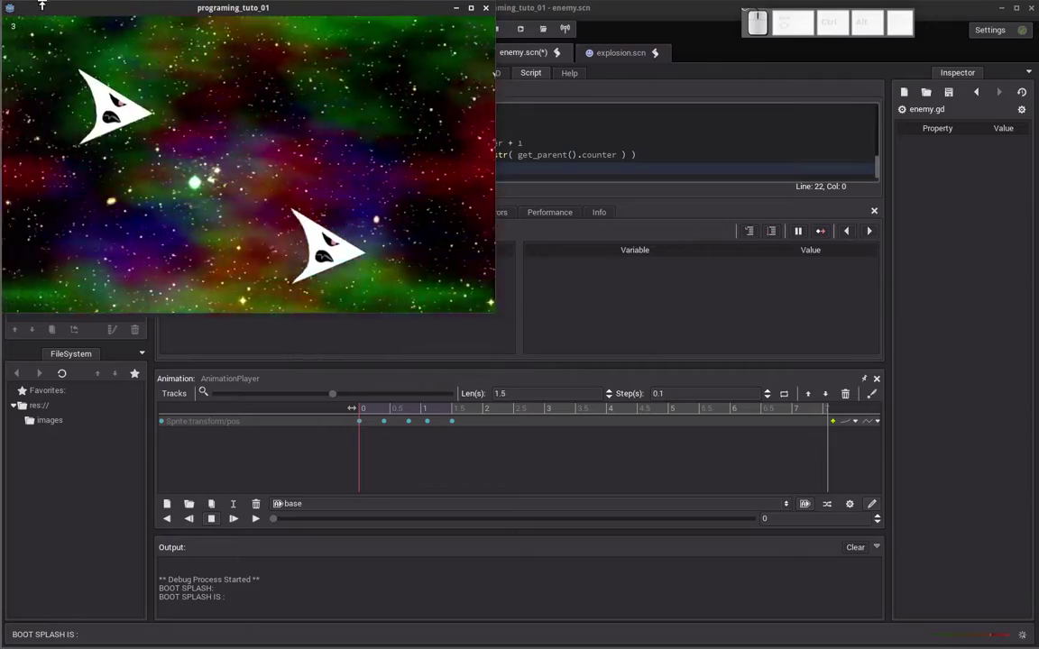
pyautogui.click(392, 144)
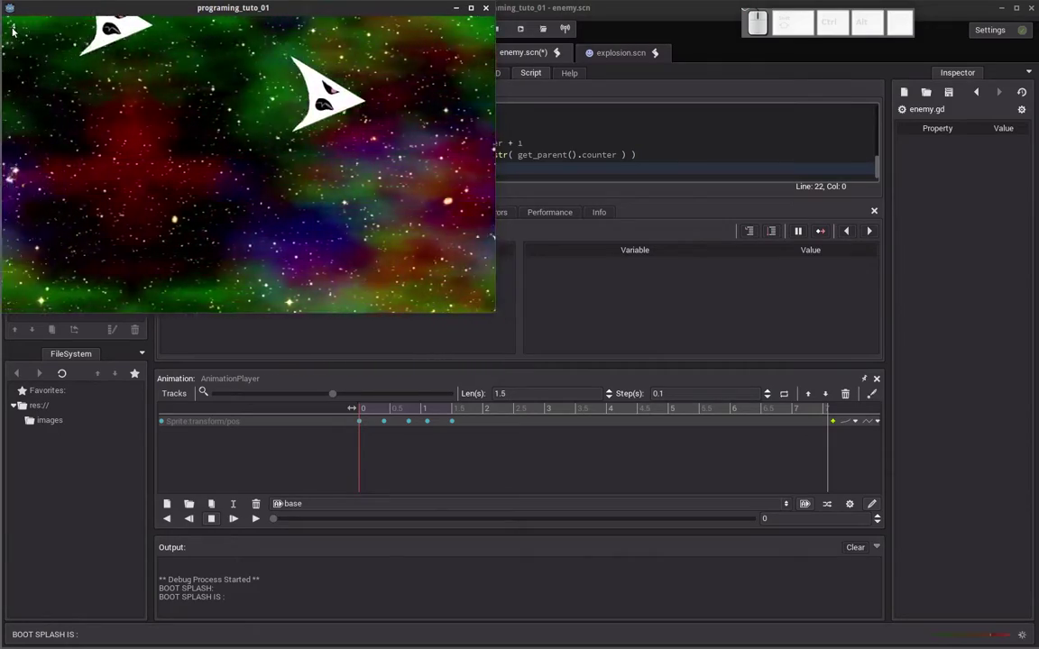
pyautogui.click(234, 164)
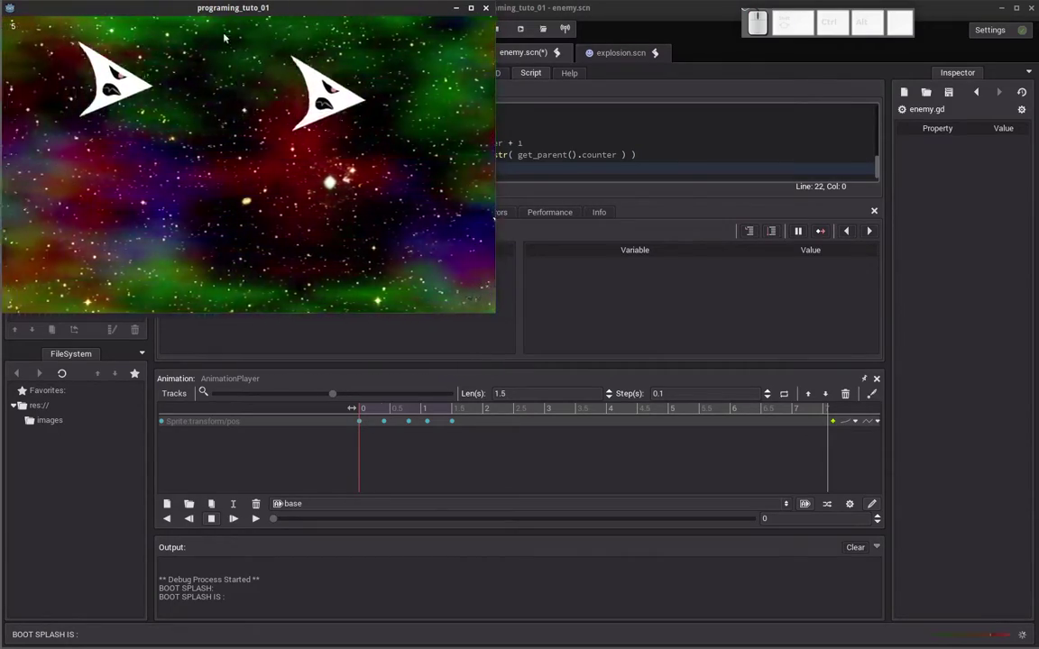
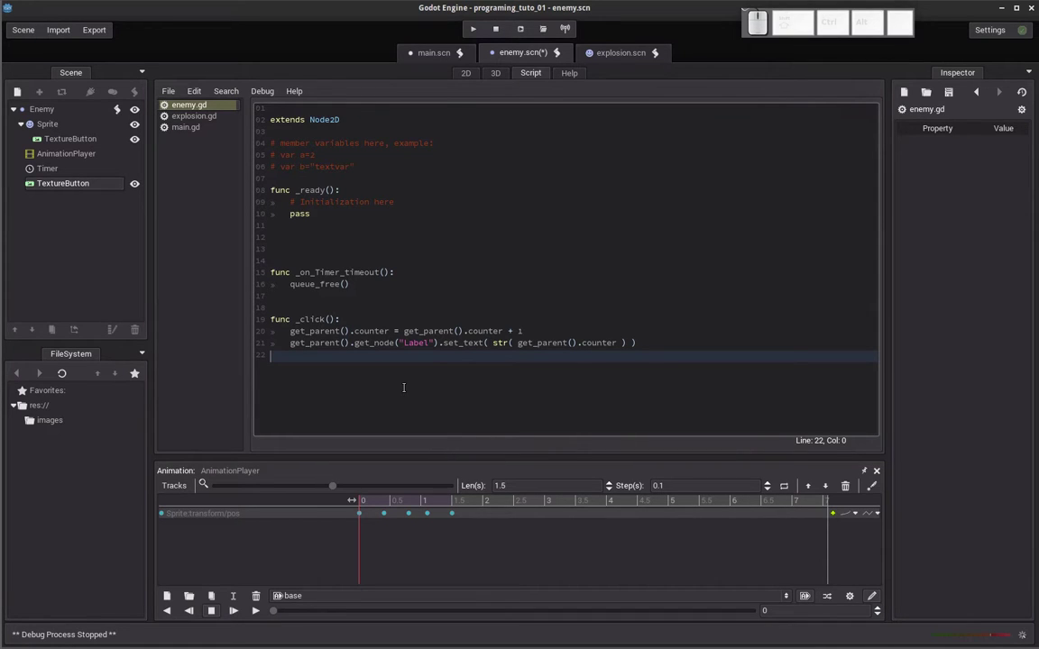
# Insert a blank line between the counter increment and the Label set_text call.
pyautogui.press('Up')
pyautogui.press('Right')
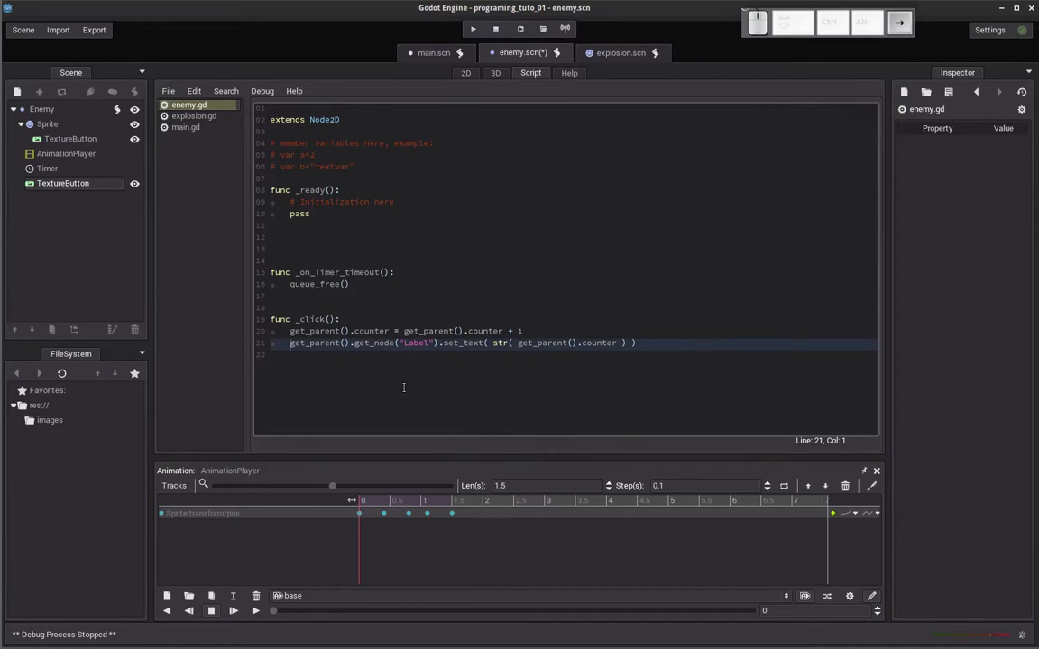
pyautogui.press('Return')
pyautogui.press('Up')
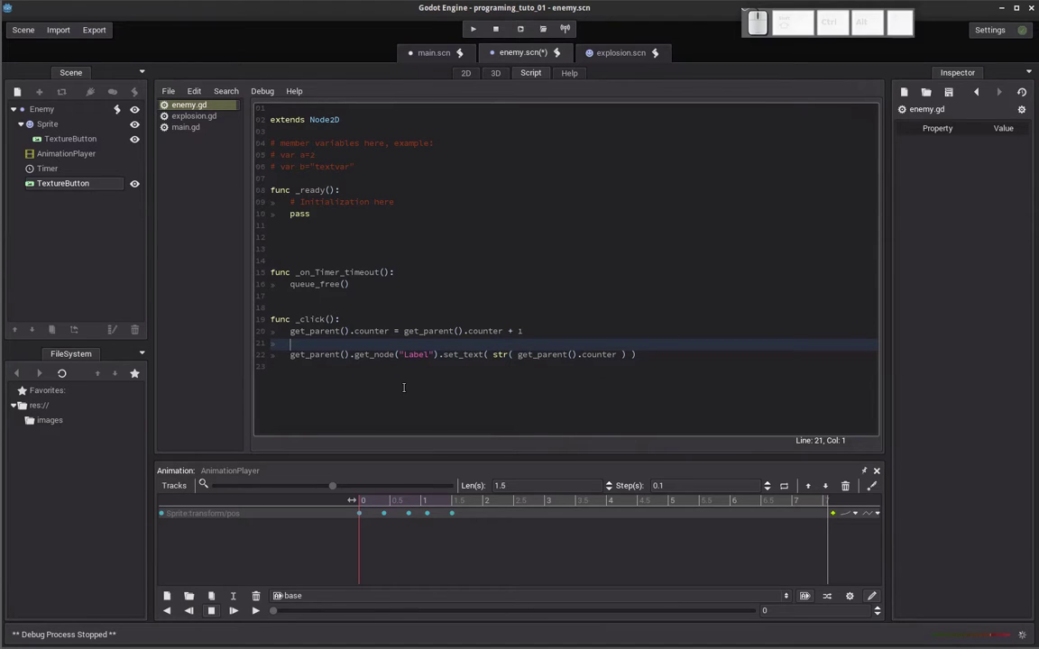
pyautogui.press('Up')
pyautogui.press('Right')
pyautogui.press('Left')
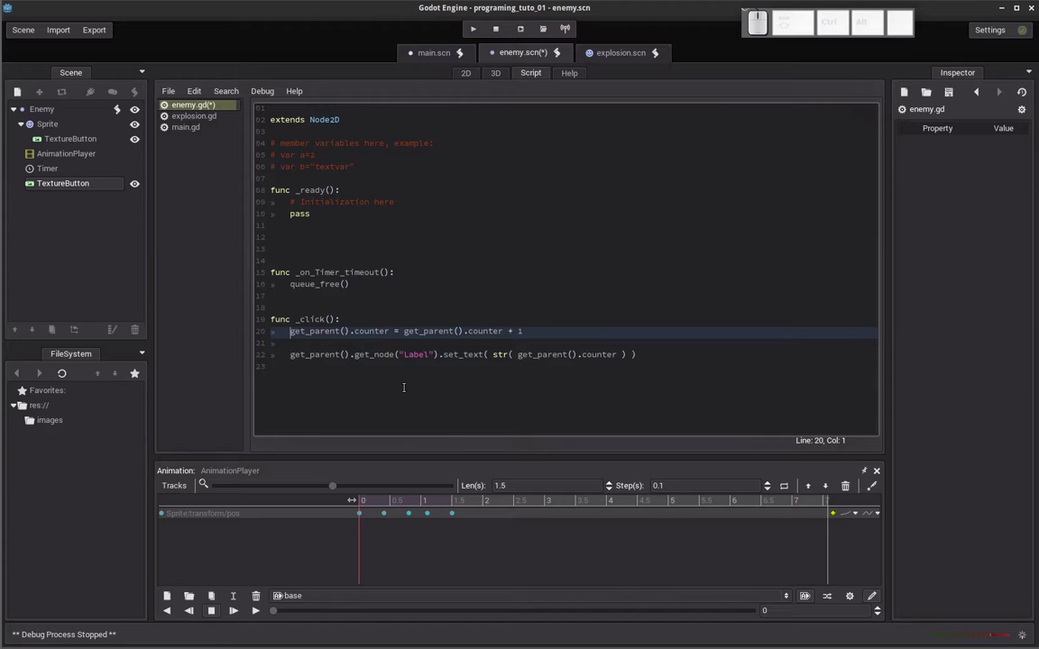
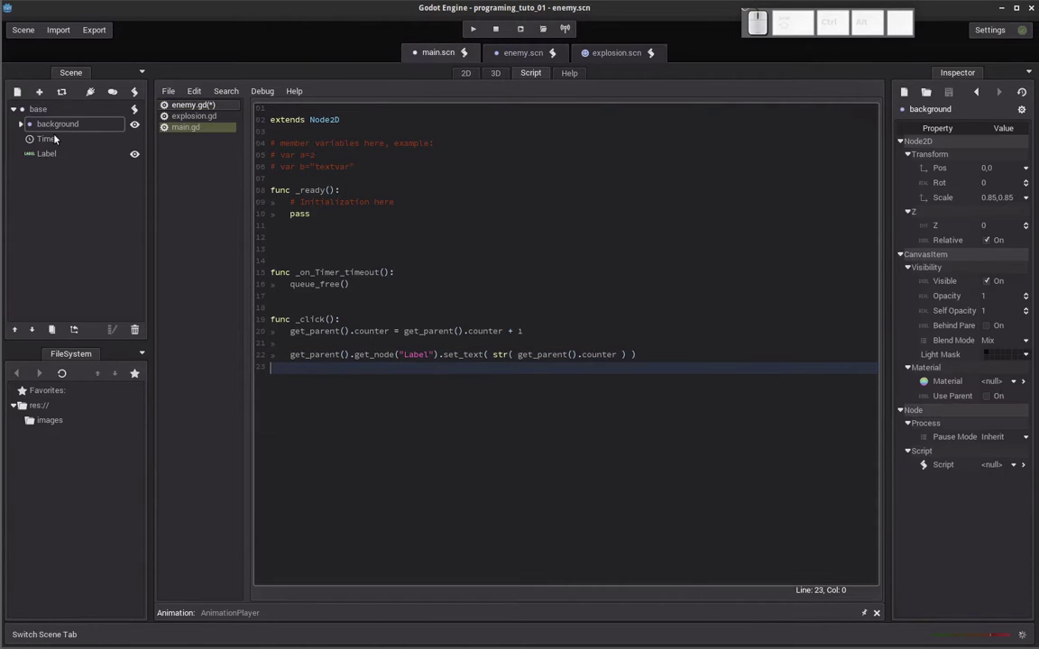
# Check the Label node in main.scn, then review the set_text line in enemy.gd.
pyautogui.click(52, 164)
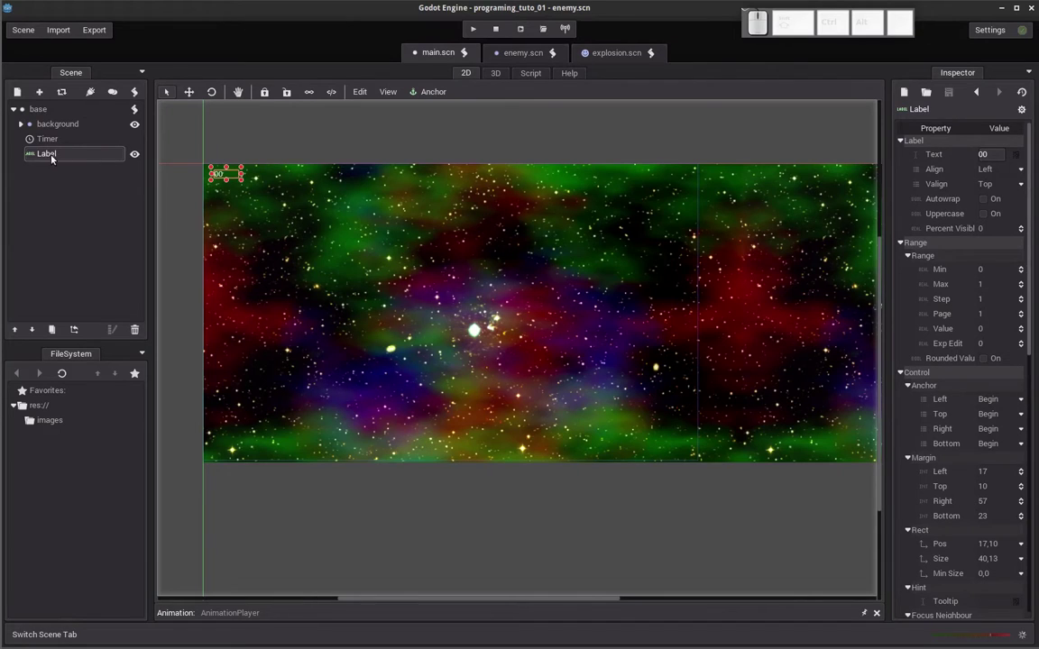
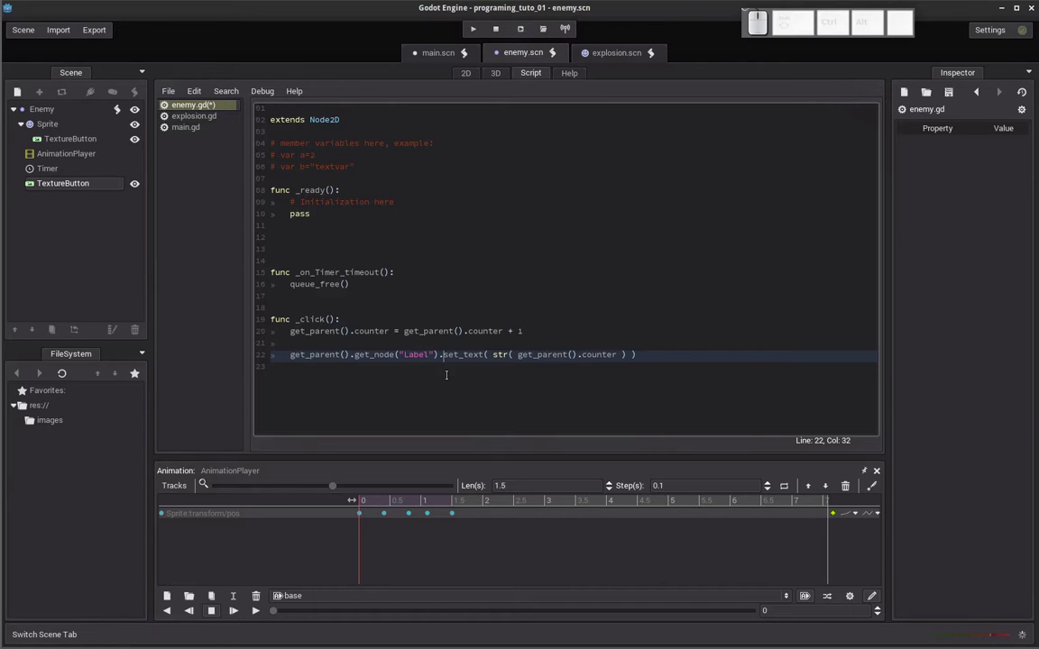
pyautogui.press('Right')
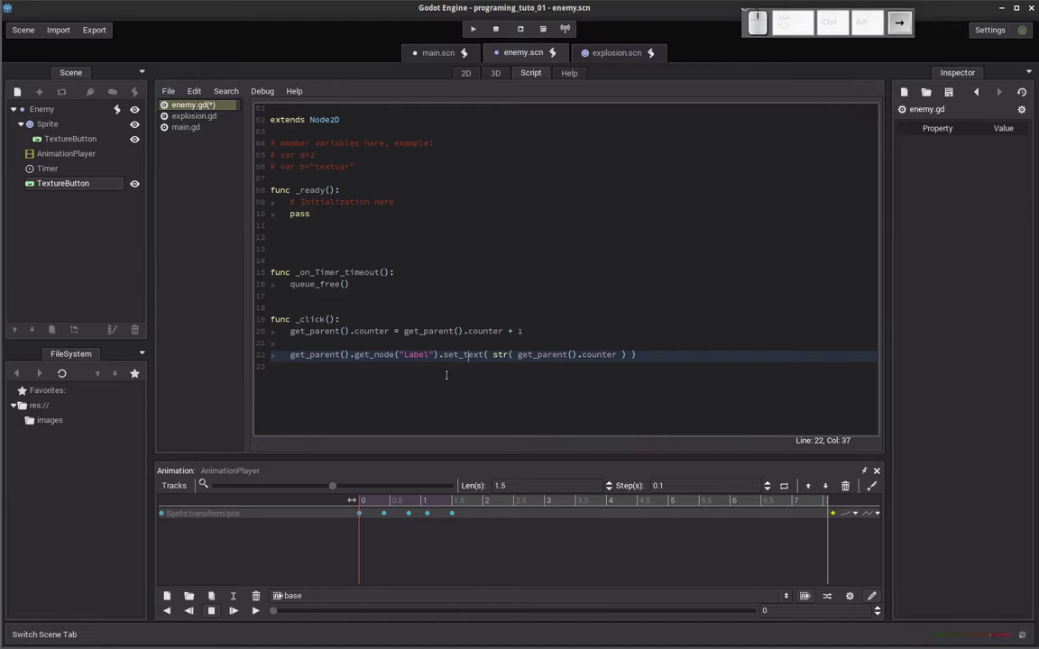
pyautogui.press('Left')
pyautogui.press('Right')
pyautogui.press('Left')
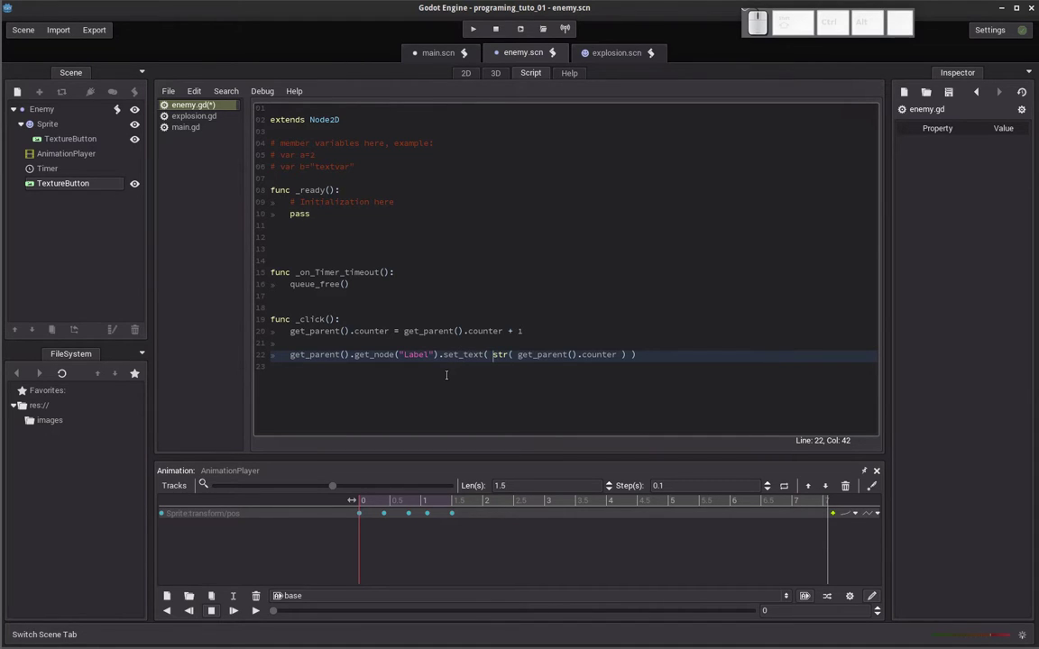
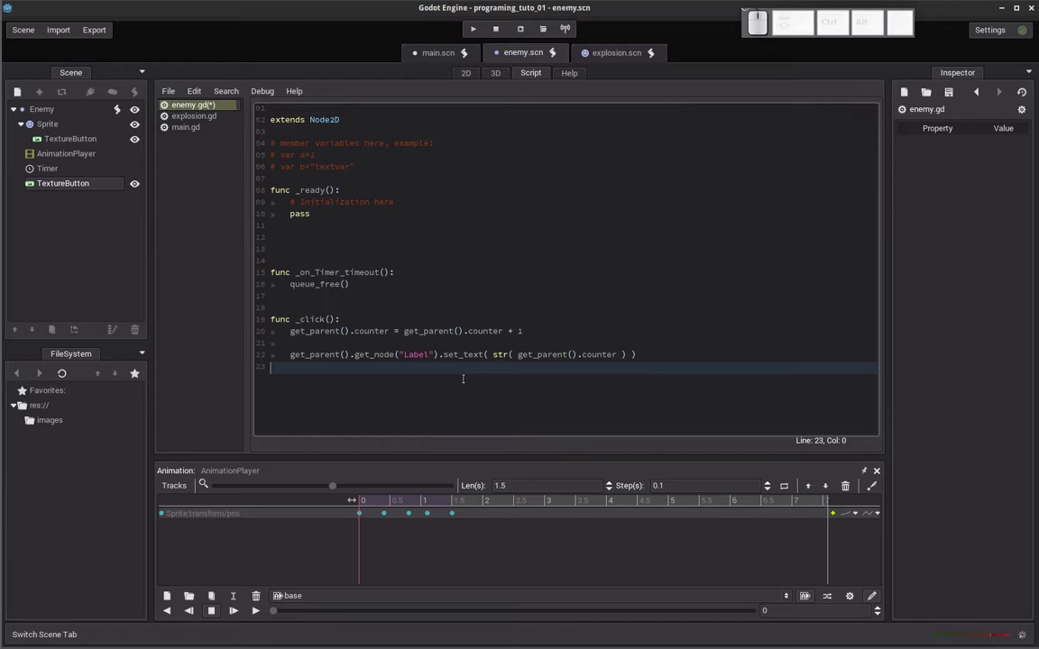
# Below the label update, write preload('explosion.scn on a new line 24.
pyautogui.press('Up')
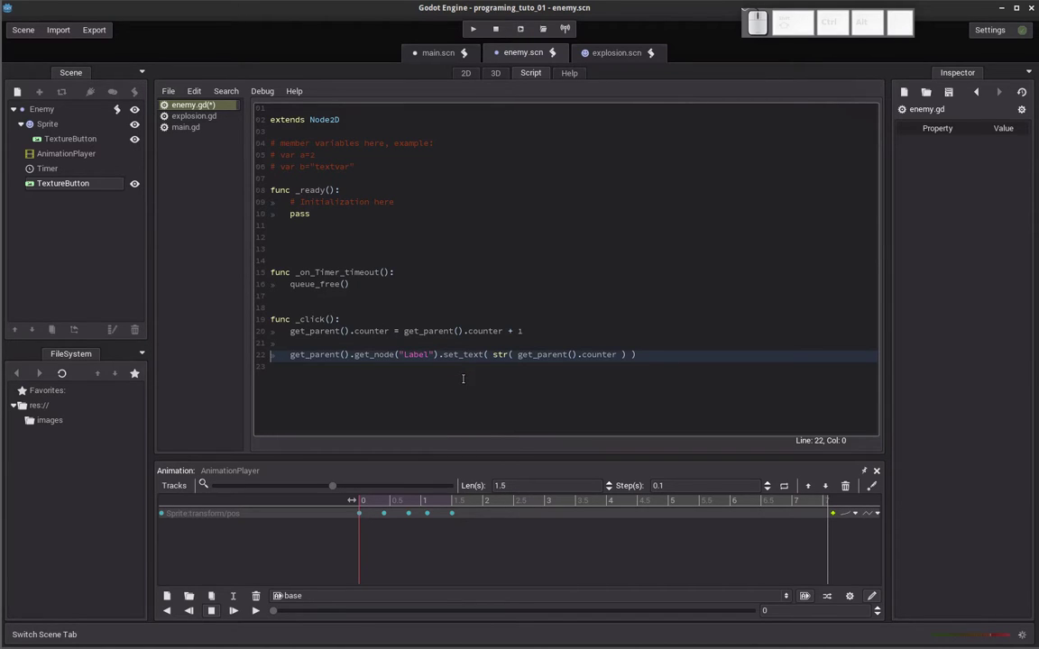
pyautogui.press('End')
pyautogui.press('Return')
pyautogui.press('Return')
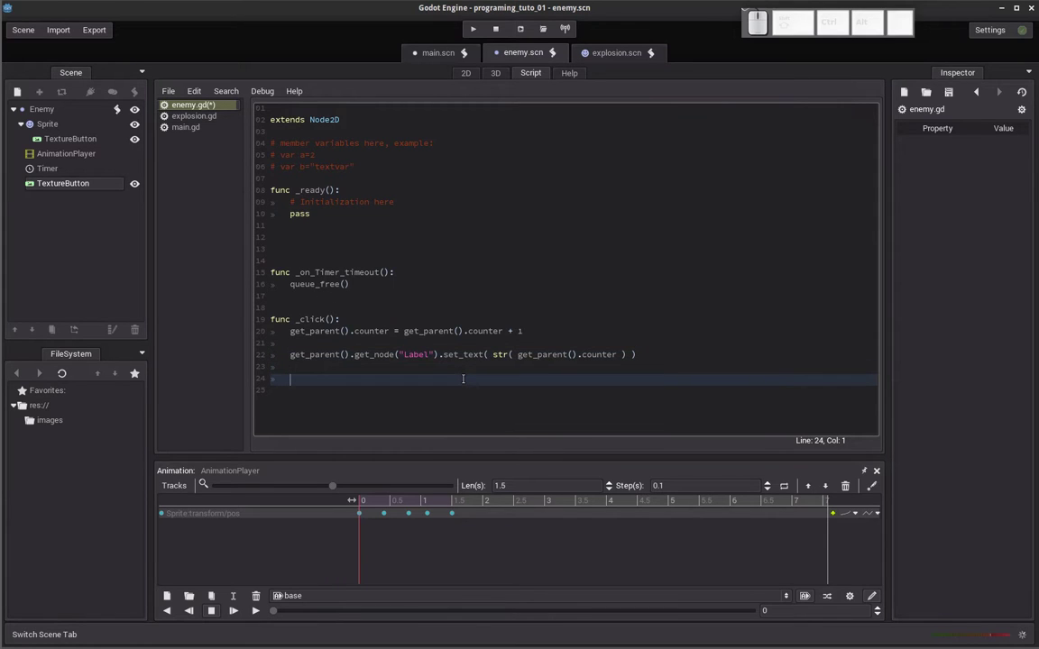
pyautogui.press('p')
pyautogui.press('r')
pyautogui.press('e')
pyautogui.press('l')
pyautogui.press('o')
pyautogui.press('a')
pyautogui.press('d')
pyautogui.press('shift+9')
pyautogui.press("shift+'")
pyautogui.press('BackSpace')
pyautogui.press("'")
pyautogui.press('e')
pyautogui.press('x')
pyautogui.press('p')
pyautogui.press('o')
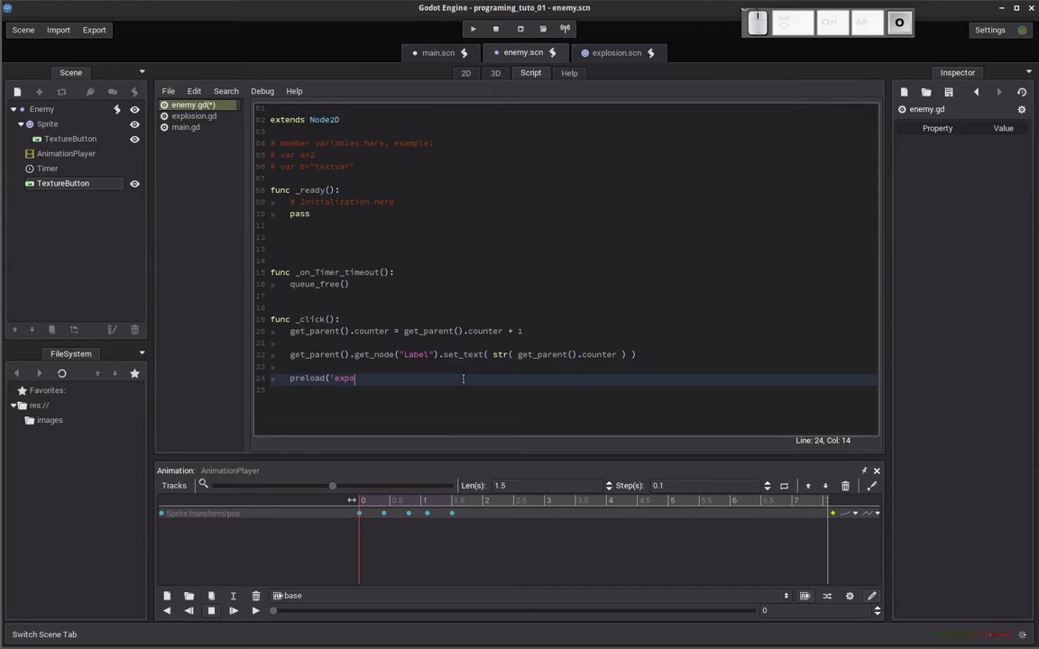
pyautogui.press('BackSpace')
pyautogui.press('l')
pyautogui.press('o')
pyautogui.press('s')
pyautogui.press('i')
pyautogui.press('o')
pyautogui.press('n')
pyautogui.press('.')
pyautogui.press('s')
pyautogui.press('c')
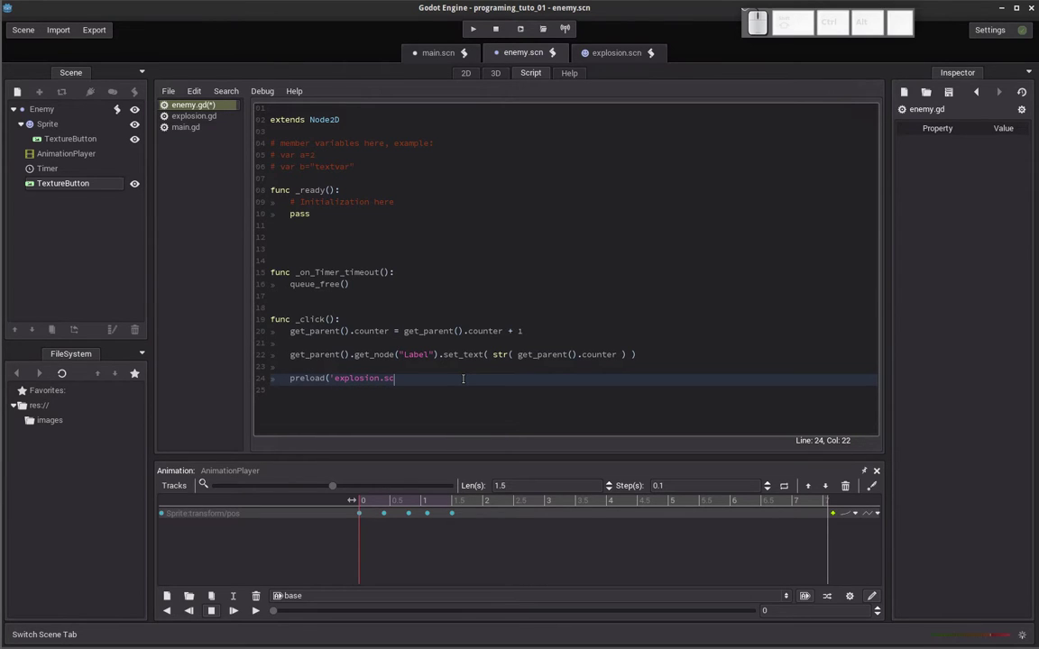
# Finish the line as preload('explosion.scn').instance() using the autocomplete suggestion.
pyautogui.press('n')
pyautogui.press('.')
pyautogui.press('shift+0')
pyautogui.press('shift+.')
pyautogui.press('i')
pyautogui.press('n')
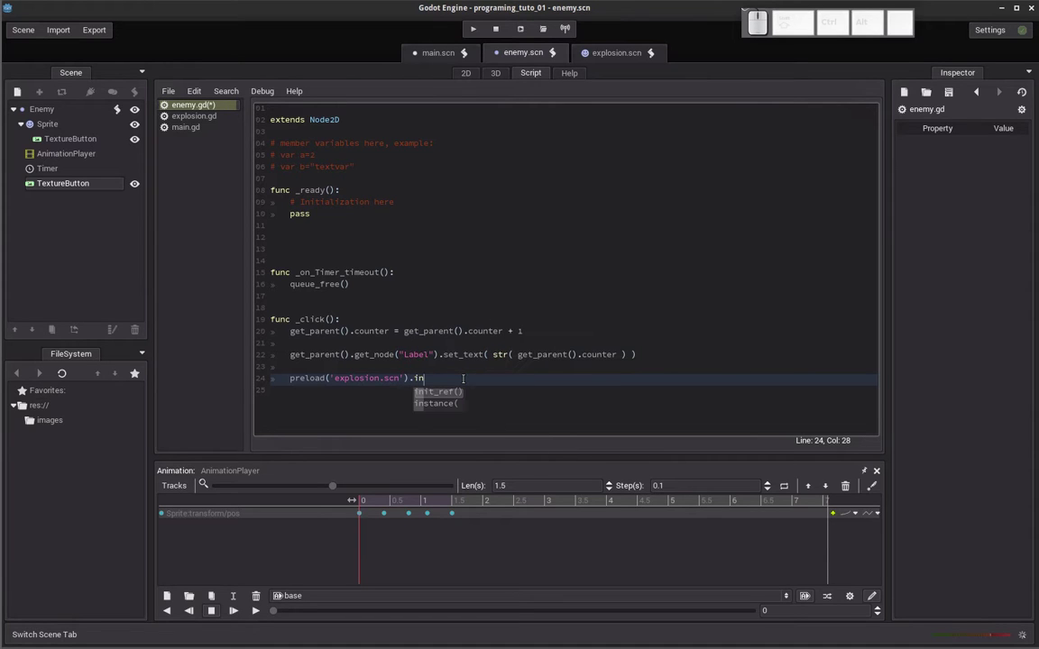
pyautogui.press('Down')
pyautogui.press('Return')
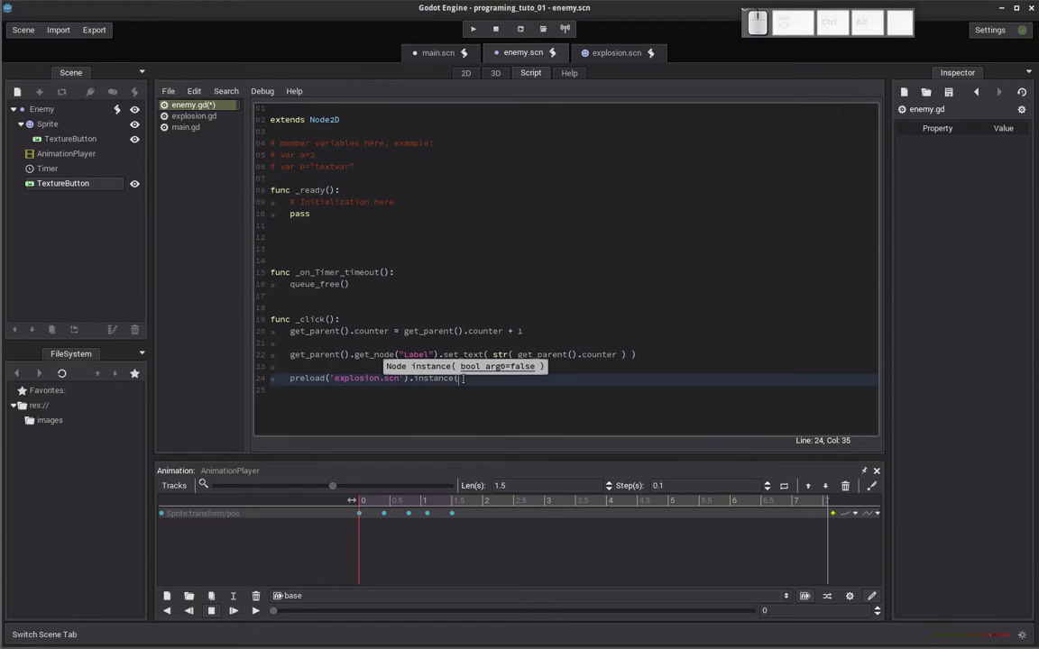
pyautogui.press('shift+0')
pyautogui.press('shift+Right')
pyautogui.press('Left')
# Prefix the line with 'var explosion = ' and start a new empty line 25.
pyautogui.press('Home')
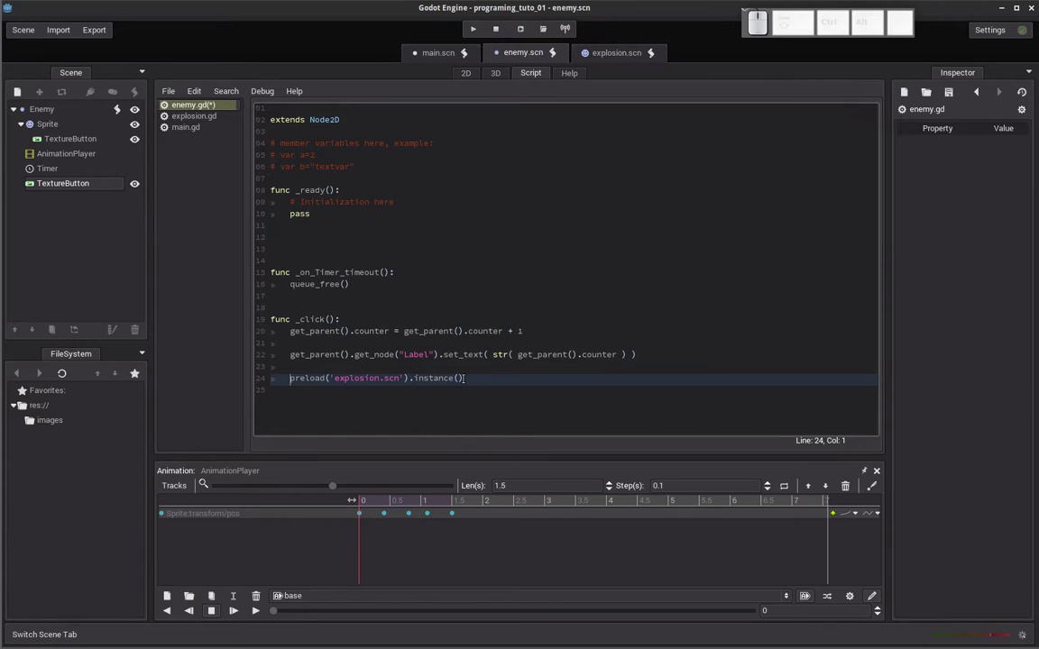
pyautogui.press('v')
pyautogui.press('a')
pyautogui.press('r')
pyautogui.press('space')
pyautogui.press('e')
pyautogui.press('x')
pyautogui.press('p')
pyautogui.press('l')
pyautogui.press('o')
pyautogui.press('s')
pyautogui.press('i')
pyautogui.press('o')
pyautogui.press('n')
pyautogui.press('space')
pyautogui.press('=')
pyautogui.press('space')
pyautogui.press('End')
pyautogui.press('Return')
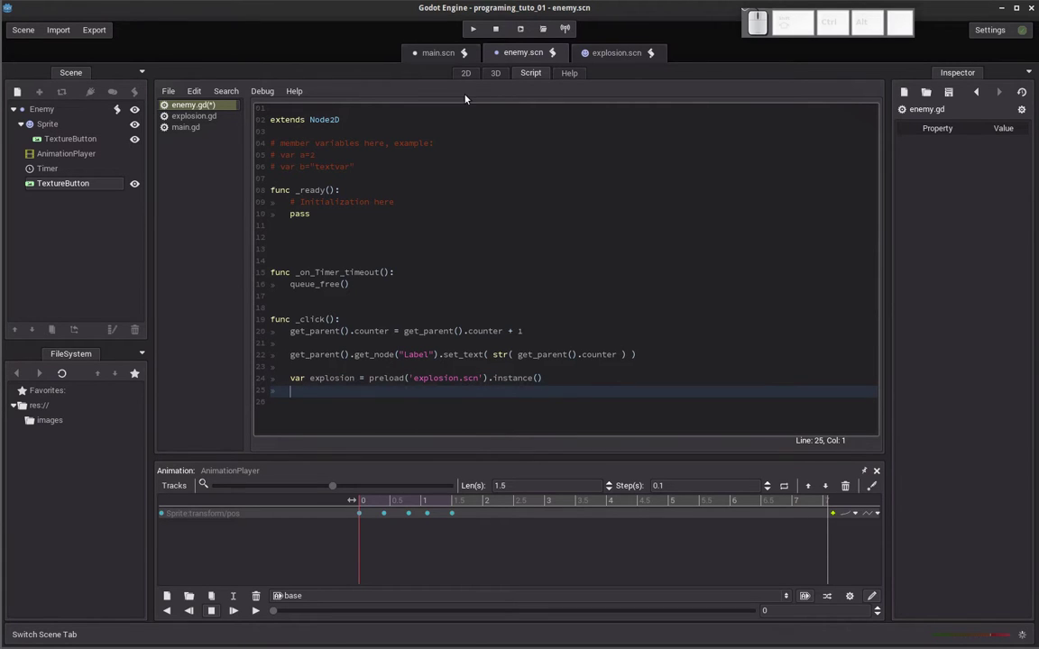
pyautogui.click(470, 76)
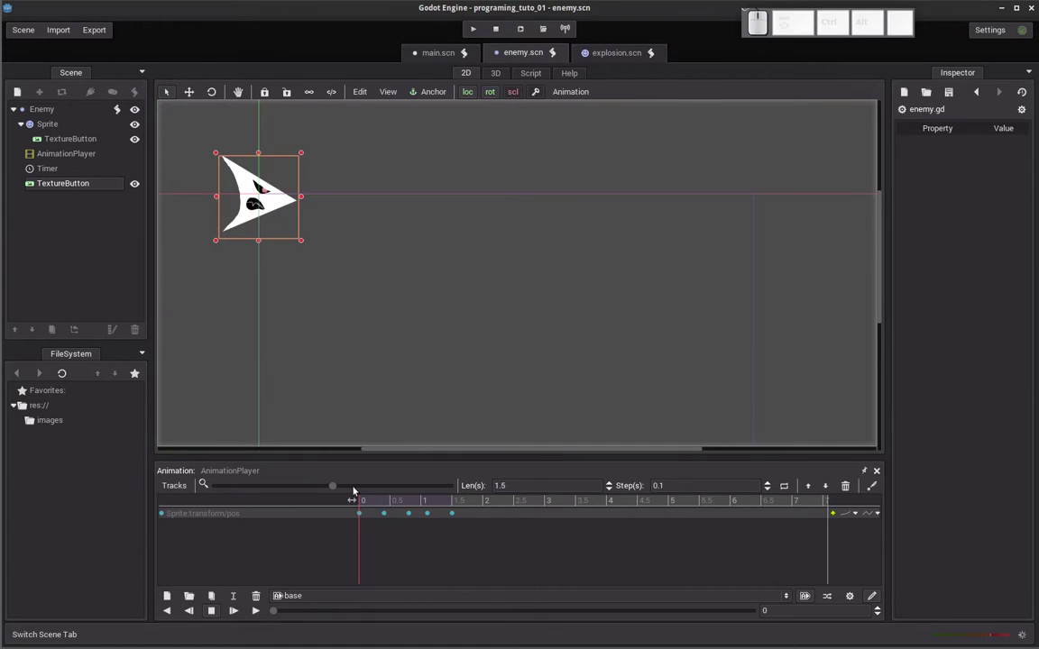
pyautogui.moveTo(363, 507); pyautogui.dragTo(377, 503)
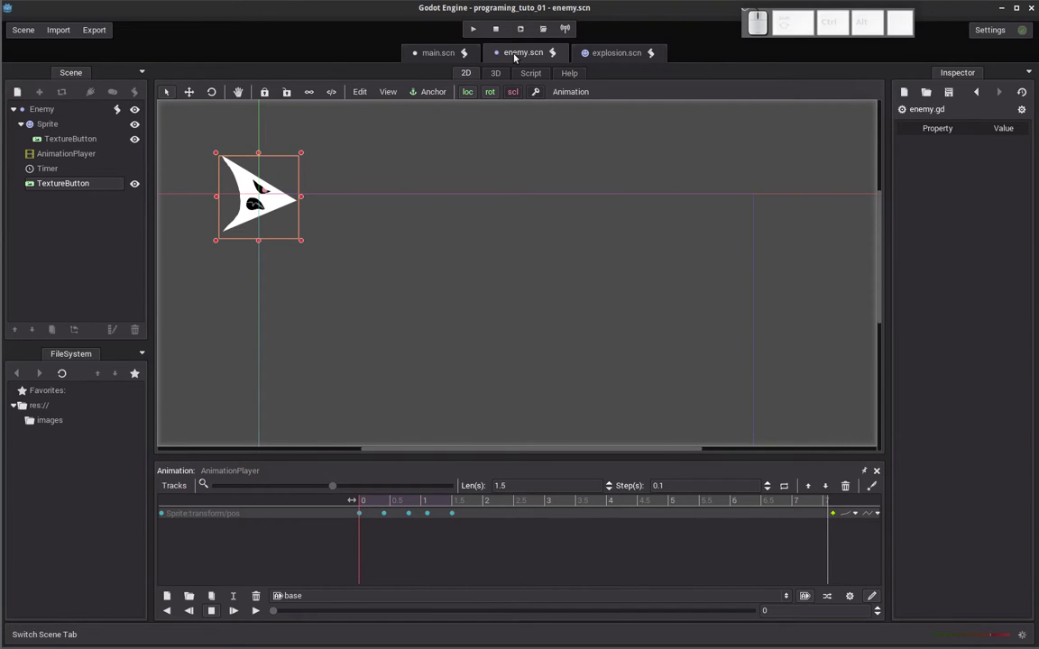
pyautogui.click(521, 60)
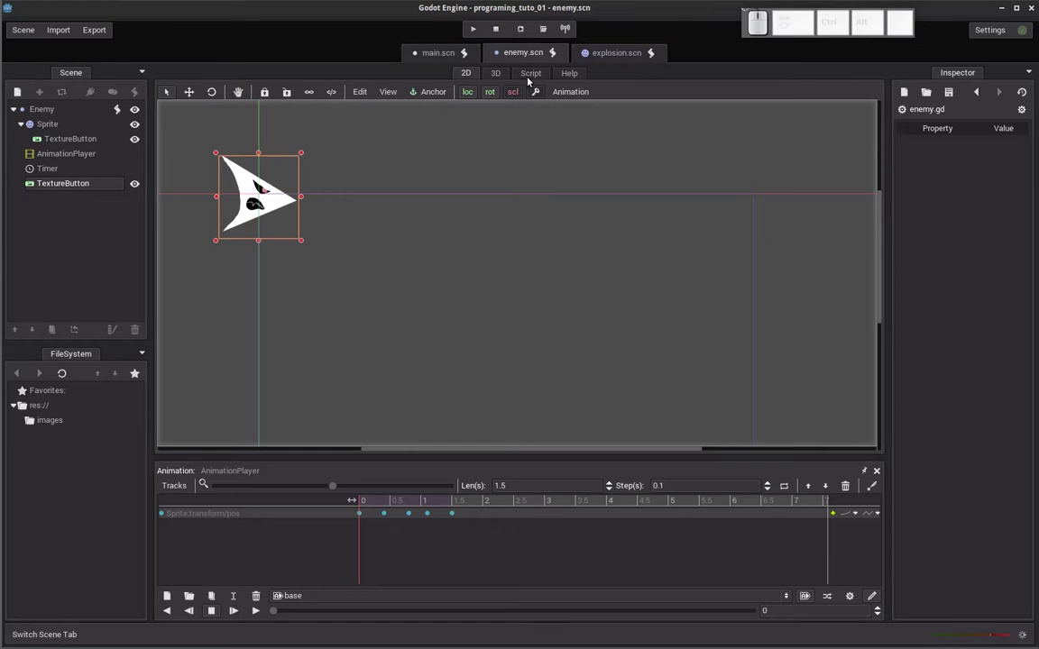
pyautogui.click(530, 82)
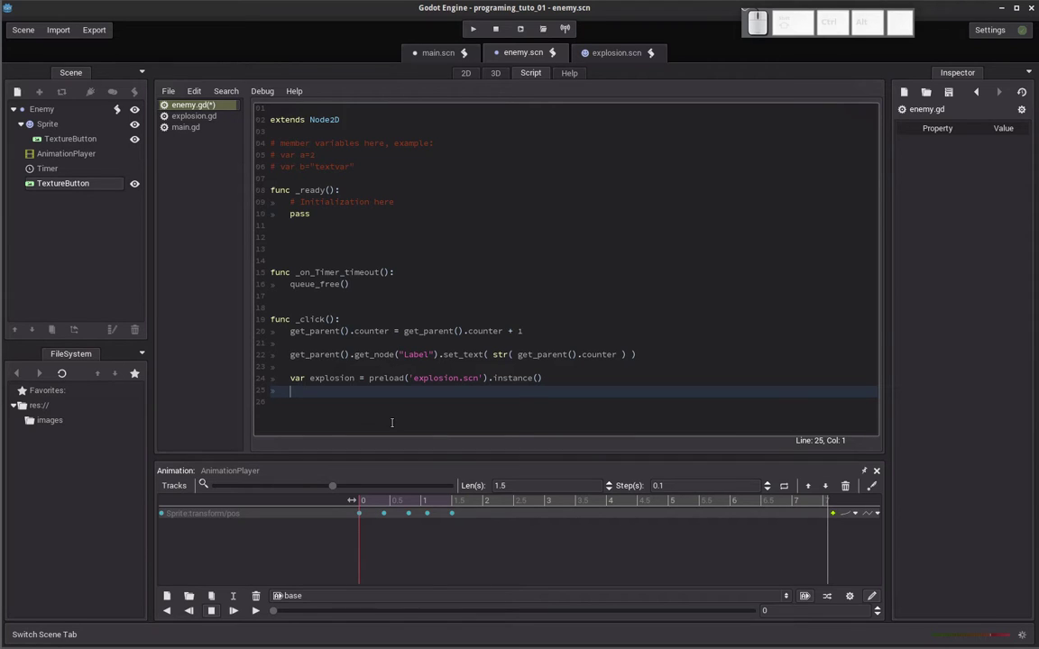
# Start line 25 with explosion.set_pos( ) using autocompletion.
pyautogui.press('e')
pyautogui.press('x')
pyautogui.press('Down')
pyautogui.press('Return')
pyautogui.press('.')
pyautogui.press('s')
pyautogui.press('e')
pyautogui.press('t')
pyautogui.press('shift+-')
pyautogui.press('shift+p')
pyautogui.press('Down')
pyautogui.press('Return')
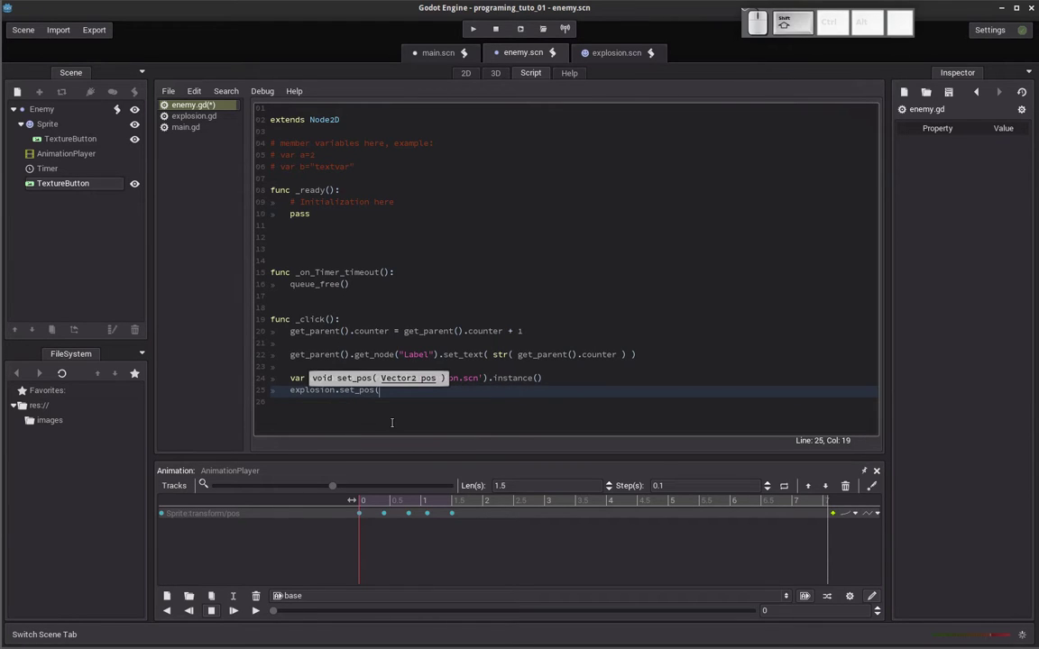
pyautogui.press('shift+0')
pyautogui.press('Left')
pyautogui.press('space')
pyautogui.press('BackSpace')
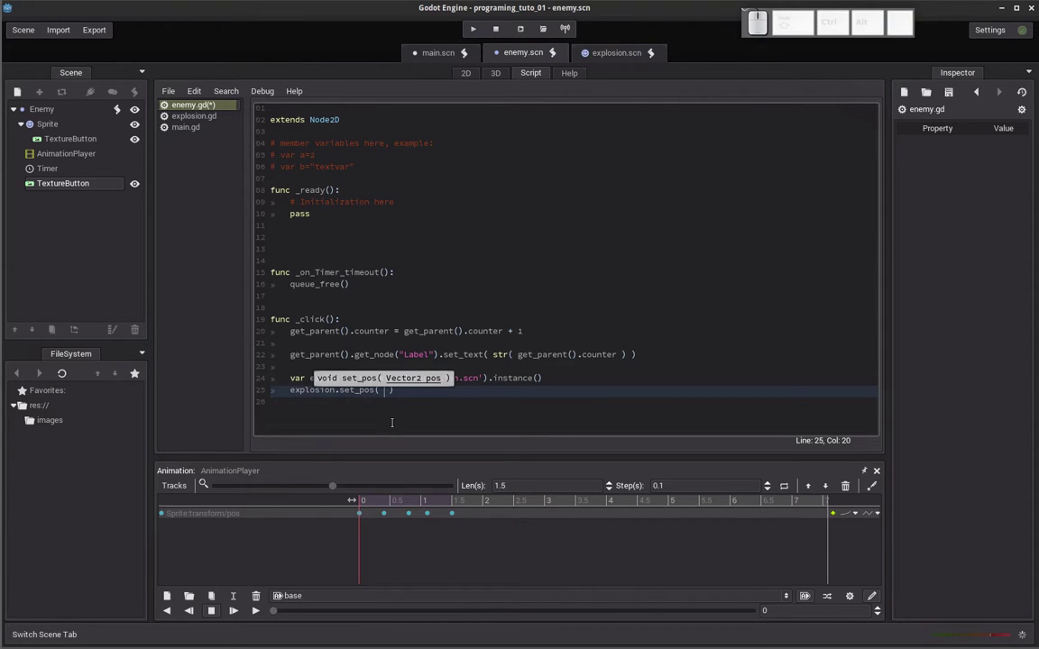
# Fill the argument with get_node("Sprite").get_pos() so the explosion sits at the Sprite's position.
pyautogui.press('g')
pyautogui.press('e')
pyautogui.press('t')
pyautogui.press('shift+-')
pyautogui.press('n')
pyautogui.press('Down')
pyautogui.press('Return')
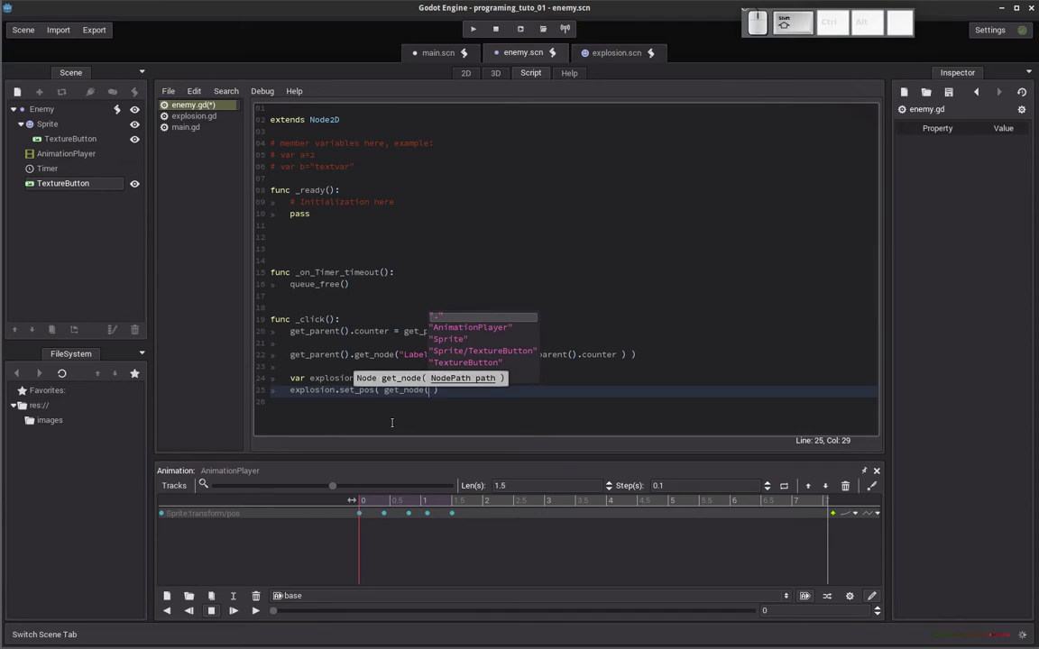
pyautogui.press("shift+'")
pyautogui.press('shift+s')
pyautogui.press('Return')
pyautogui.press('shift+0')
pyautogui.press('.')
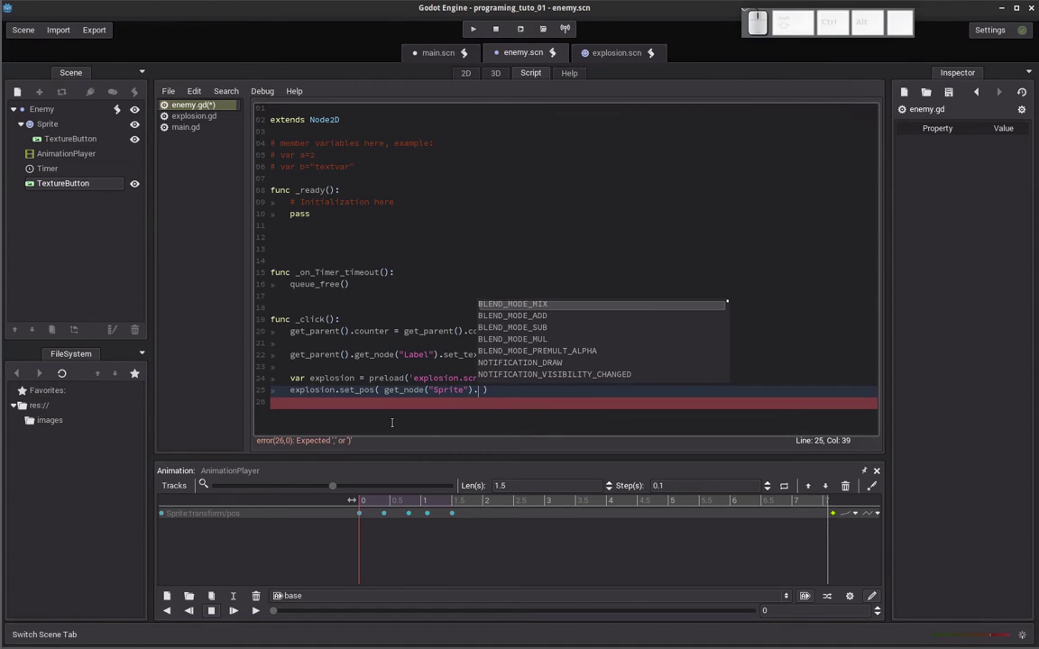
pyautogui.press('g')
pyautogui.press('e')
pyautogui.press('t')
pyautogui.press('shift+-')
pyautogui.press('p')
pyautogui.press('Down')
pyautogui.press('Return')
pyautogui.press('Left')
pyautogui.press('Left')
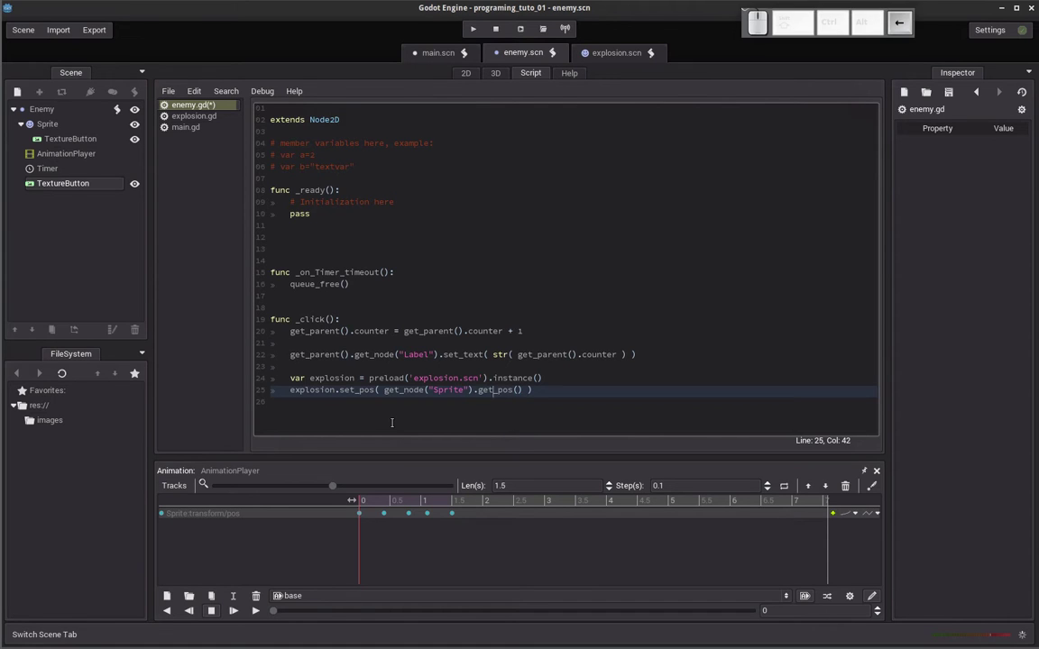
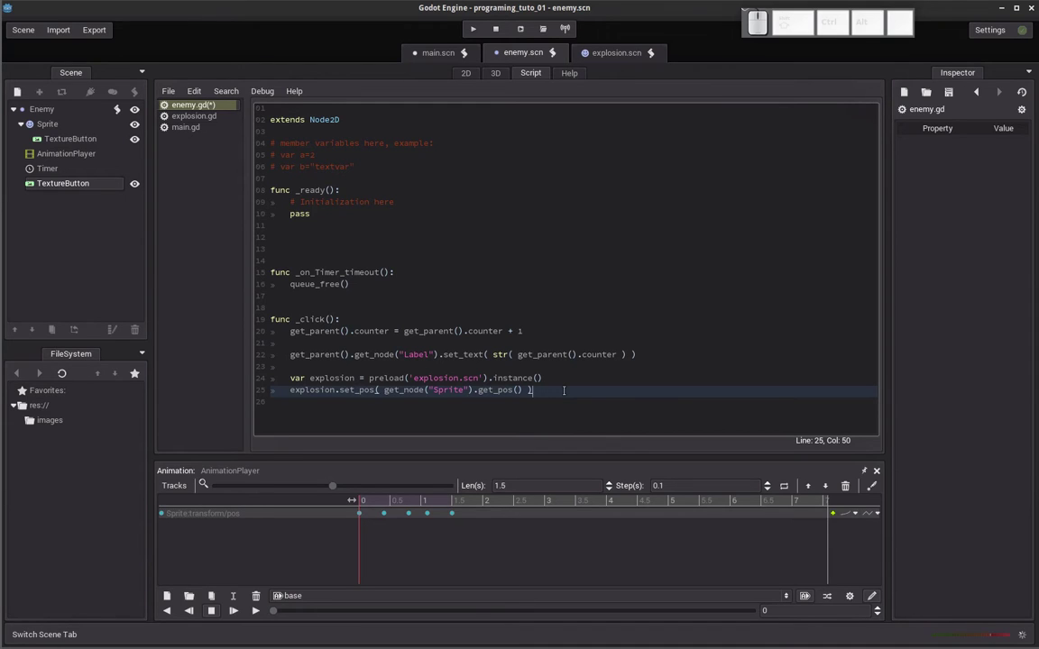
# Begin line 26 with add_ for adding the explosion to the scene.
pyautogui.press('Return')
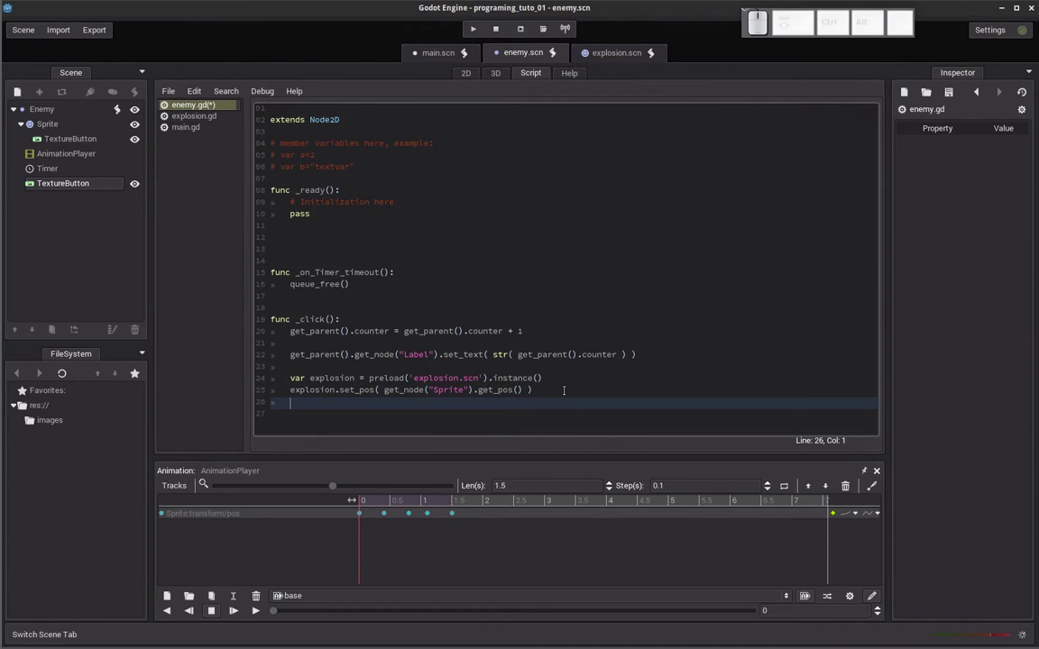
pyautogui.press('a')
pyautogui.press('d')
pyautogui.press('shift+-')
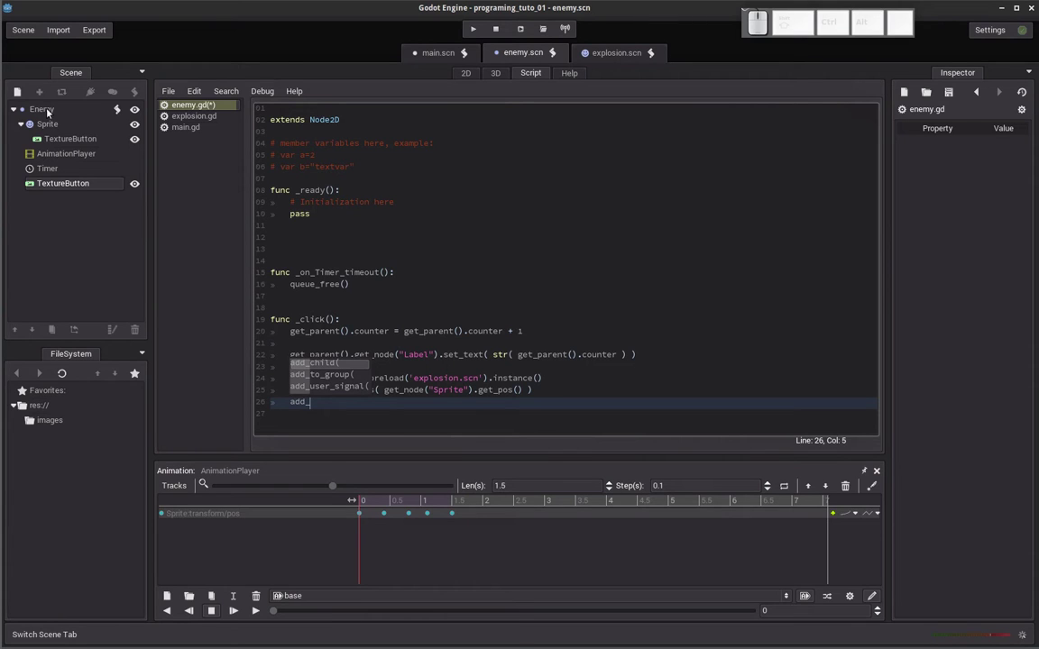
# Complete add_child(explosion) so the explosion instance joins the scene.
pyautogui.press('Return')
pyautogui.press('e')
pyautogui.press('x')
pyautogui.press('p')
pyautogui.press('l')
pyautogui.press('o')
pyautogui.press('Return')
pyautogui.press('shift+o')
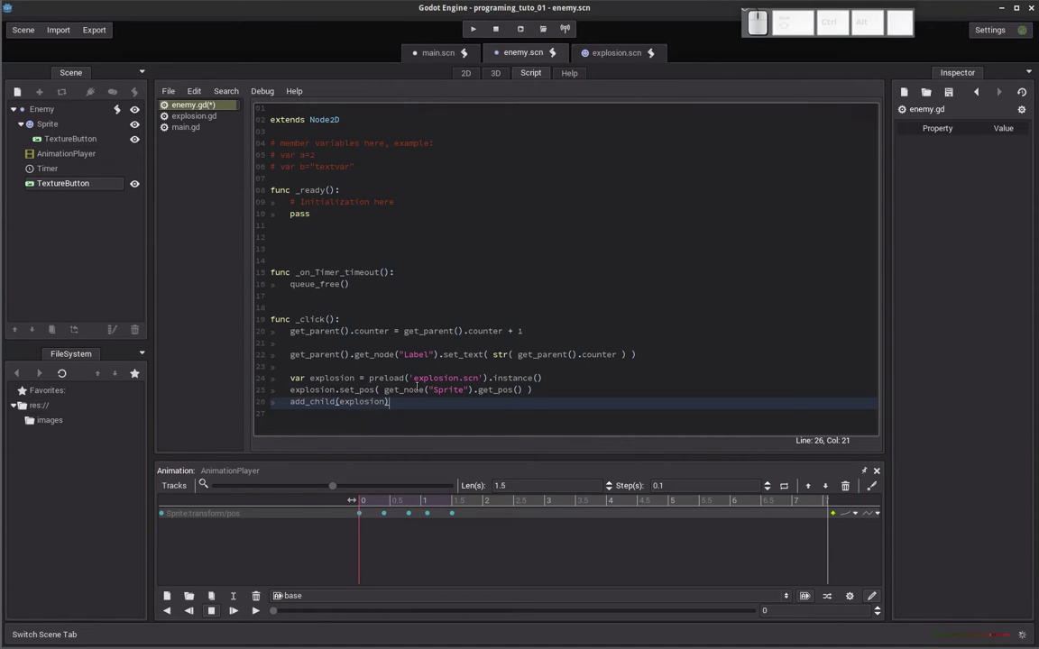
pyautogui.press('Return')
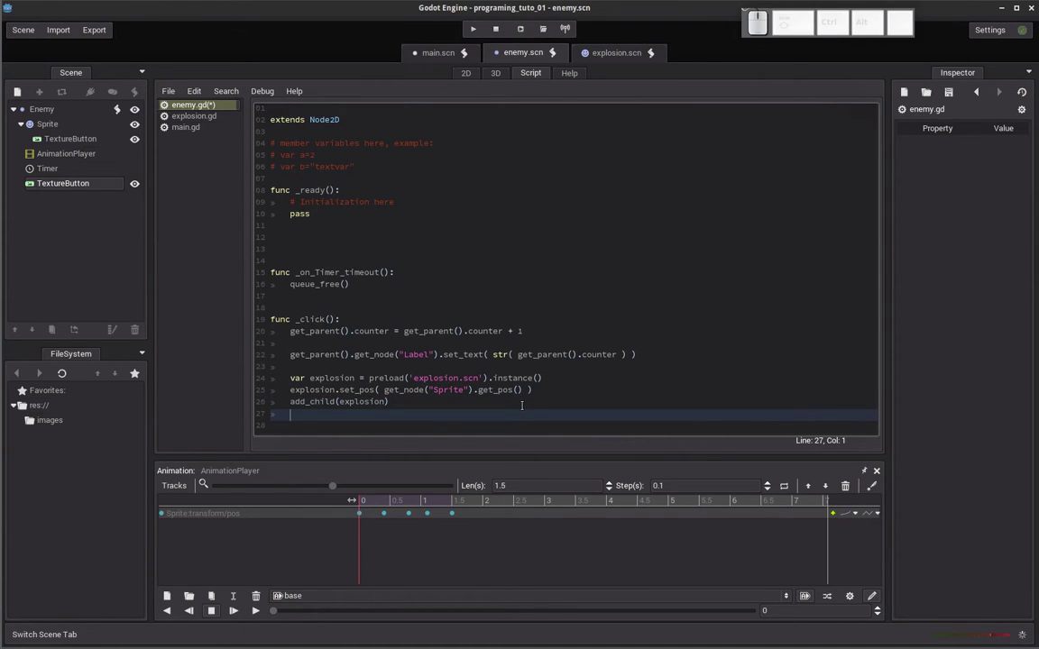
# Add get_node("Sprite").hide() so the enemy sprite disappears when clicked.
pyautogui.press('g')
pyautogui.press('e')
pyautogui.press('t')
pyautogui.press('shift+-')
pyautogui.press('shift+n')
pyautogui.press('shift+o')
pyautogui.press('Return')
pyautogui.press("shift+'")
pyautogui.press('shift+s')
pyautogui.press('shift+p')
pyautogui.press('shift+Return')
pyautogui.press('shift+0')
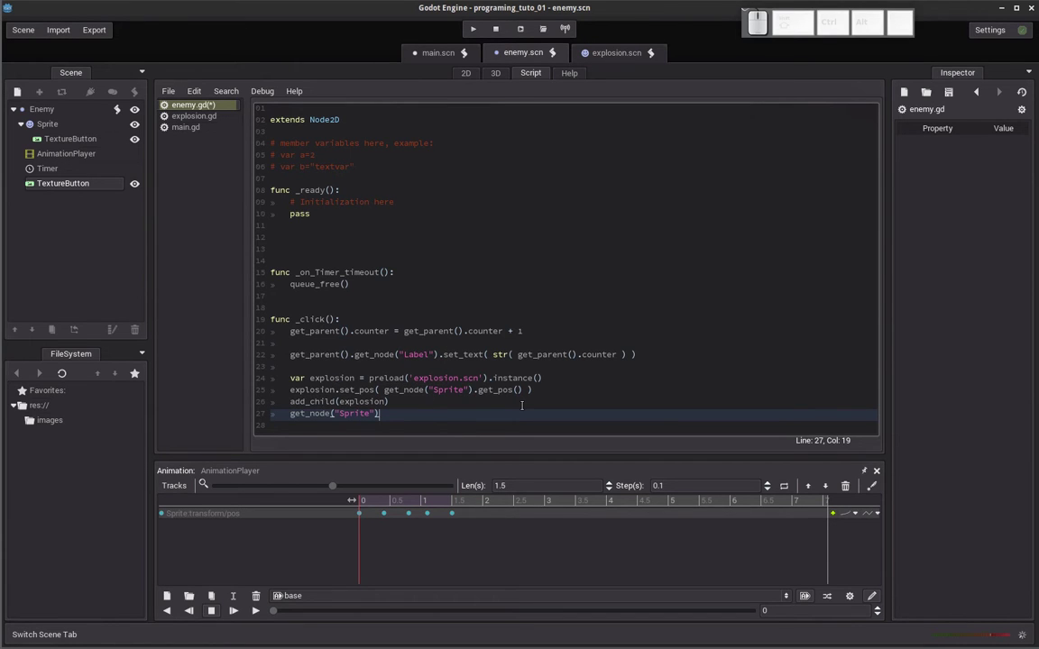
pyautogui.press('.')
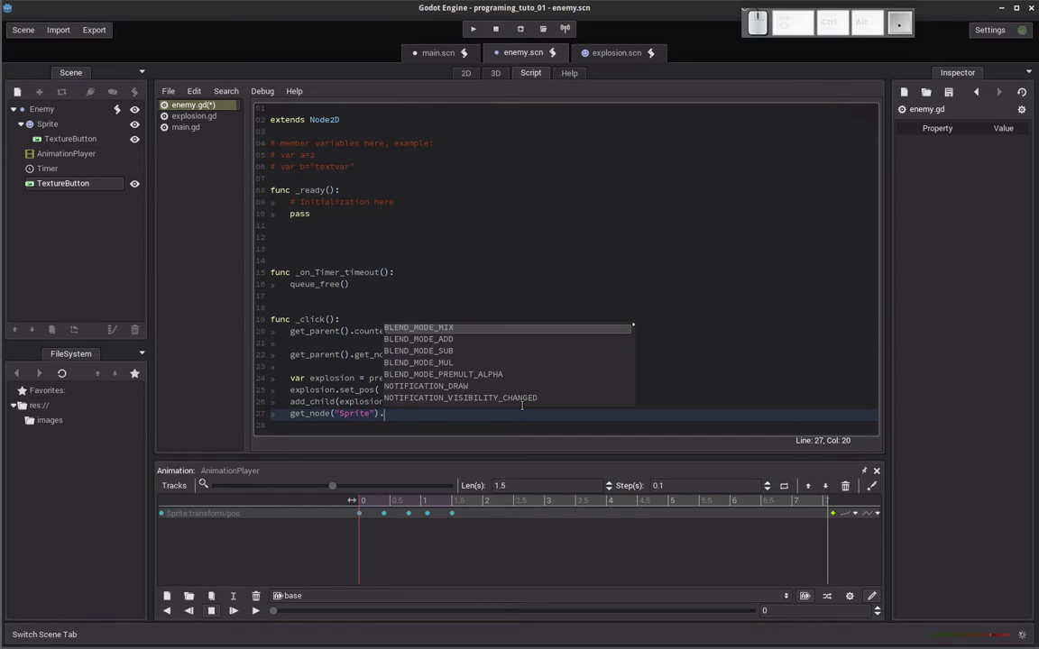
pyautogui.press('h')
pyautogui.press('i')
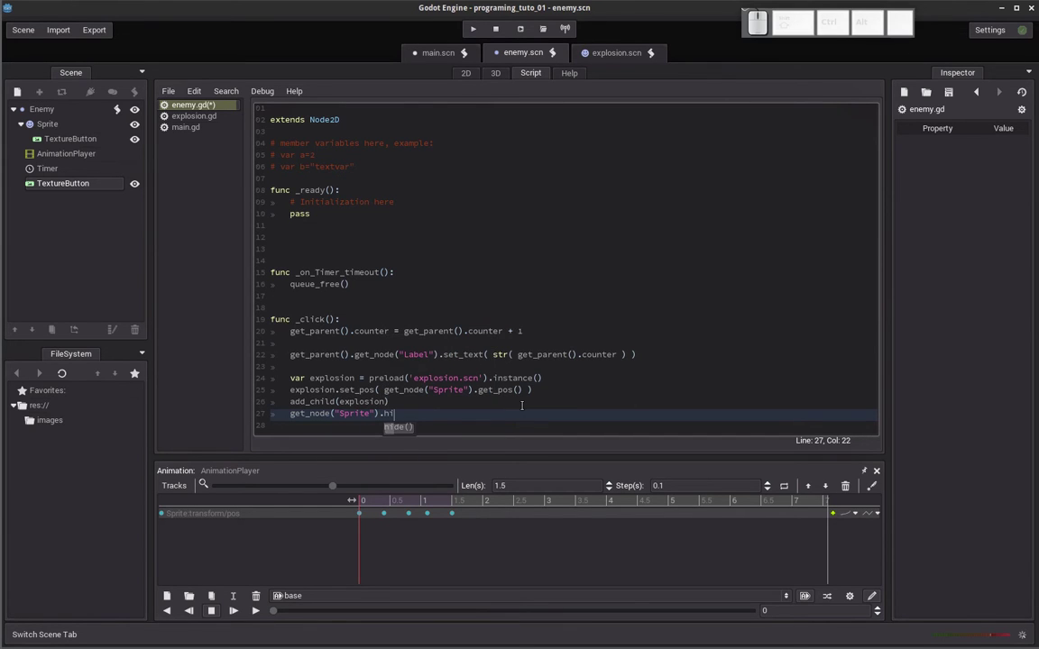
pyautogui.press('Return')
pyautogui.press('Down')
pyautogui.press('Down')
# Run the game with F5 to test the click handler.
pyautogui.press('F5')
# Destroy enemy ships in the running game until the on-screen score reaches 10.
pyautogui.click(308, 185)
pyautogui.click(314, 76)
pyautogui.click(278, 149)
pyautogui.click(283, 218)
pyautogui.click(300, 122)
pyautogui.click(212, 138)
pyautogui.click(340, 134)
pyautogui.click(319, 198)
pyautogui.click(349, 216)
pyautogui.click(420, 135)
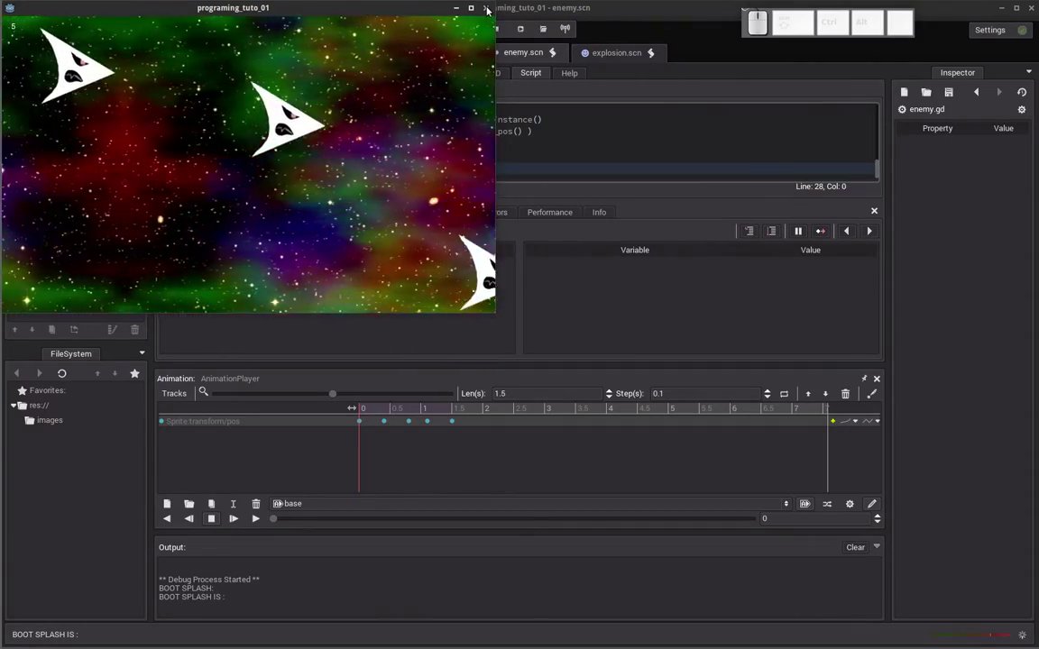
pyautogui.click(376, 81)
pyautogui.click(319, 93)
pyautogui.click(352, 256)
pyautogui.click(367, 220)
pyautogui.click(180, 260)
pyautogui.click(339, 136)
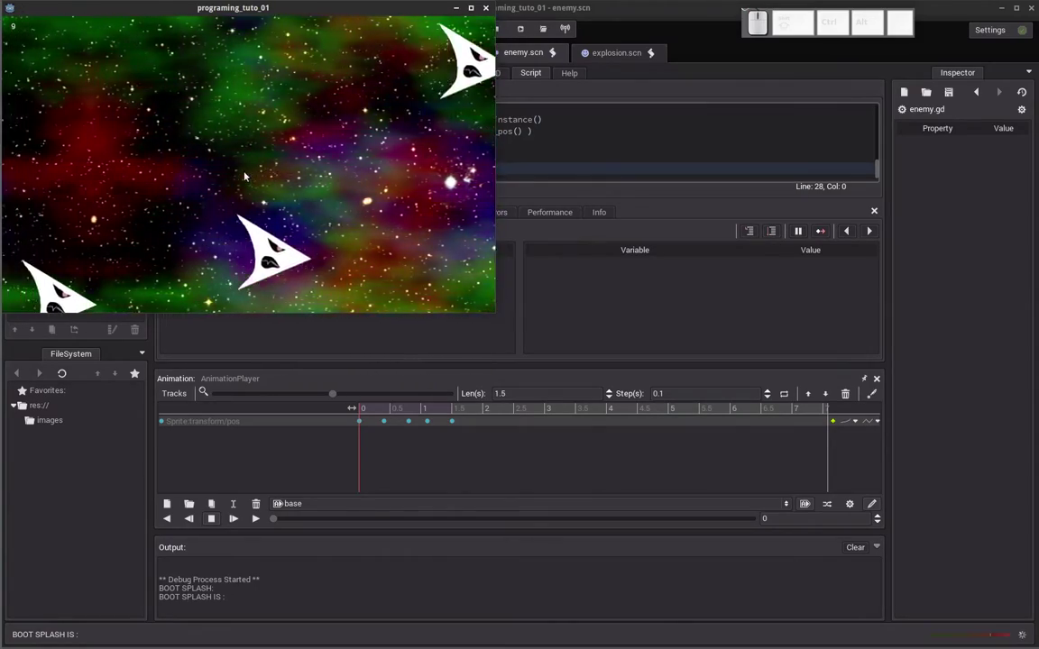
pyautogui.click(166, 19)
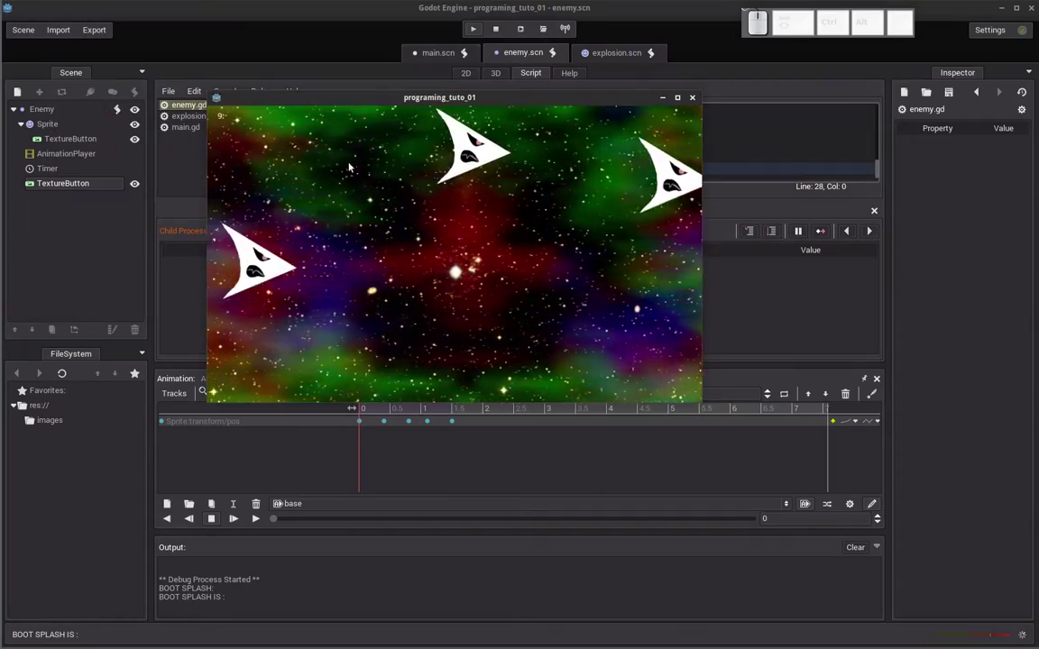
pyautogui.click(511, 240)
pyautogui.click(432, 349)
pyautogui.click(428, 105)
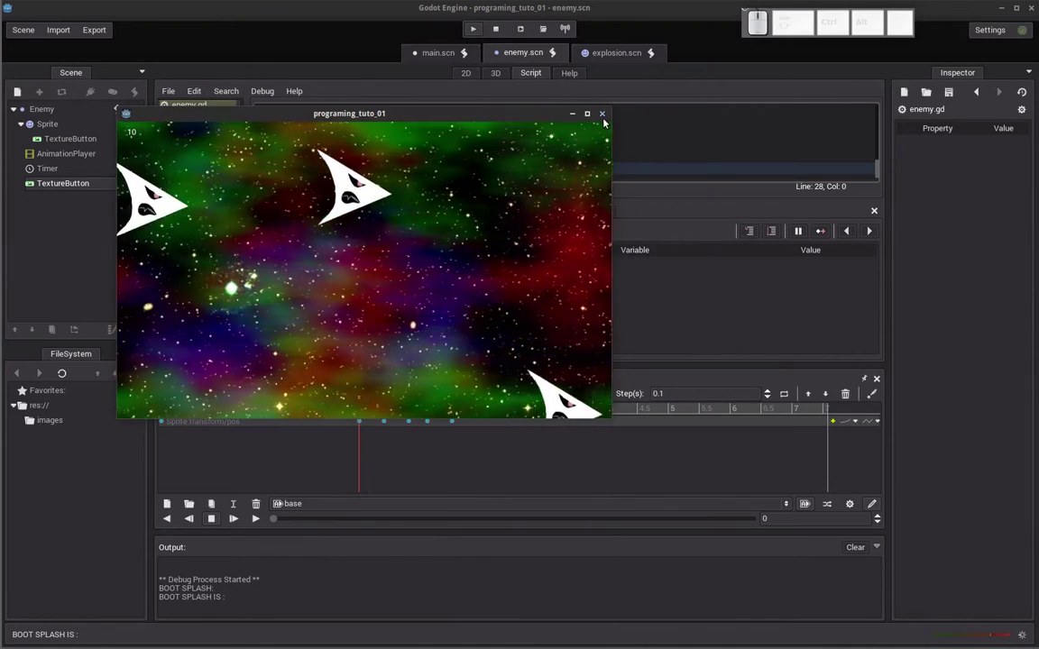
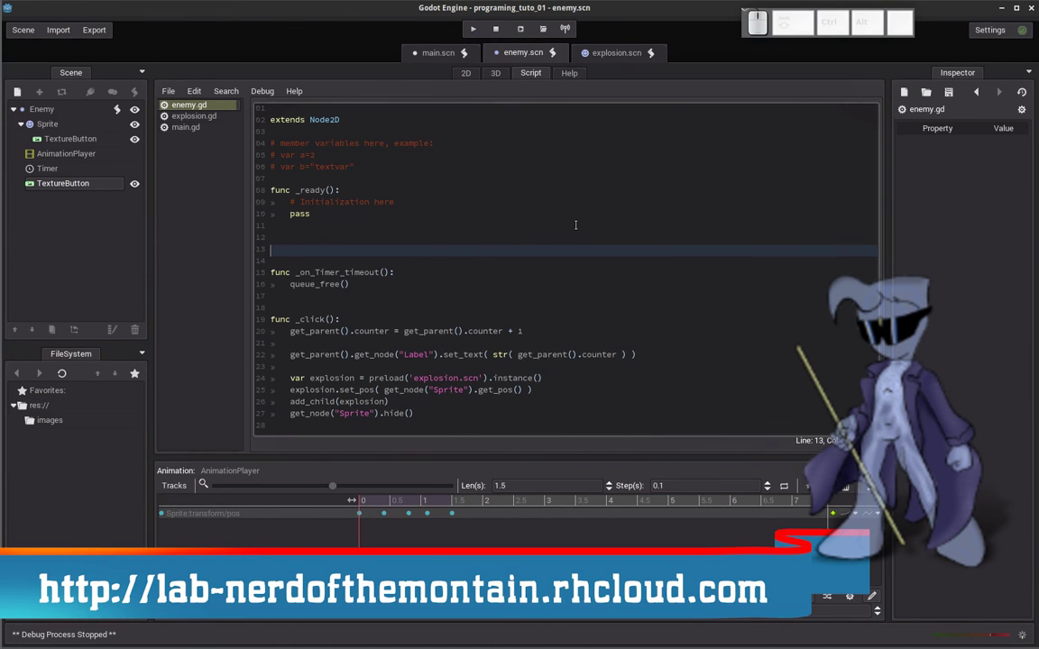
# Switch away from Godot with the Alt+Tab application switcher.
pyautogui.press('alt+Tab')
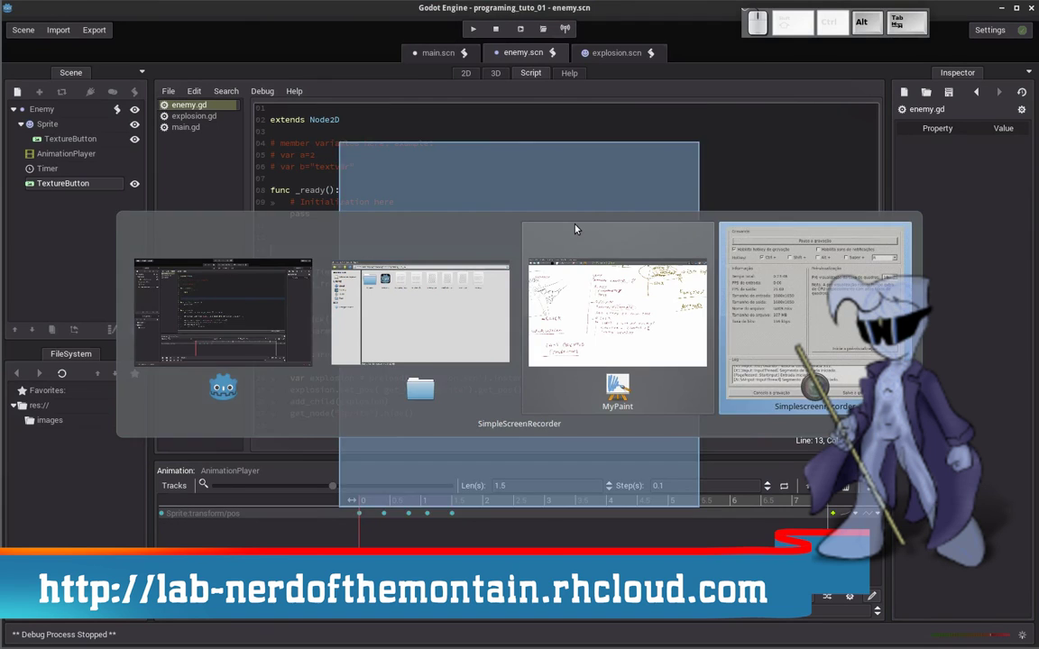